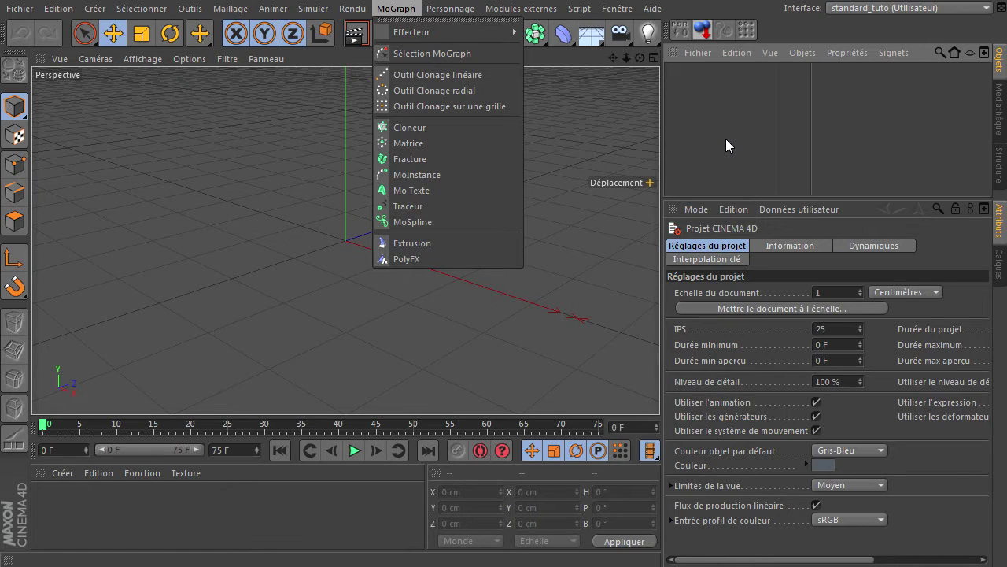
Add a Null object to the scene and begin renaming it 'emetteur et…'
left_click(728, 146)
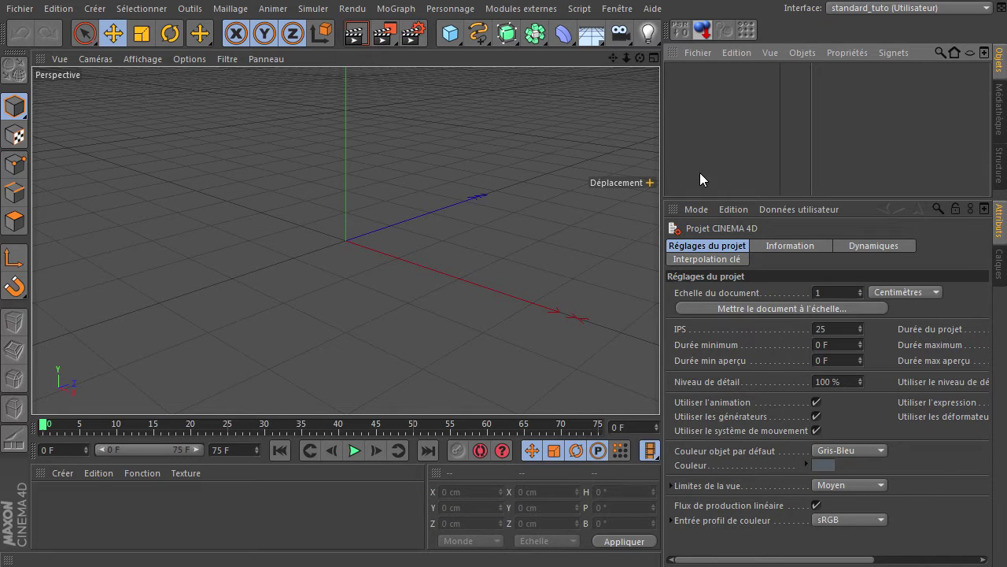
left_click(446, 44)
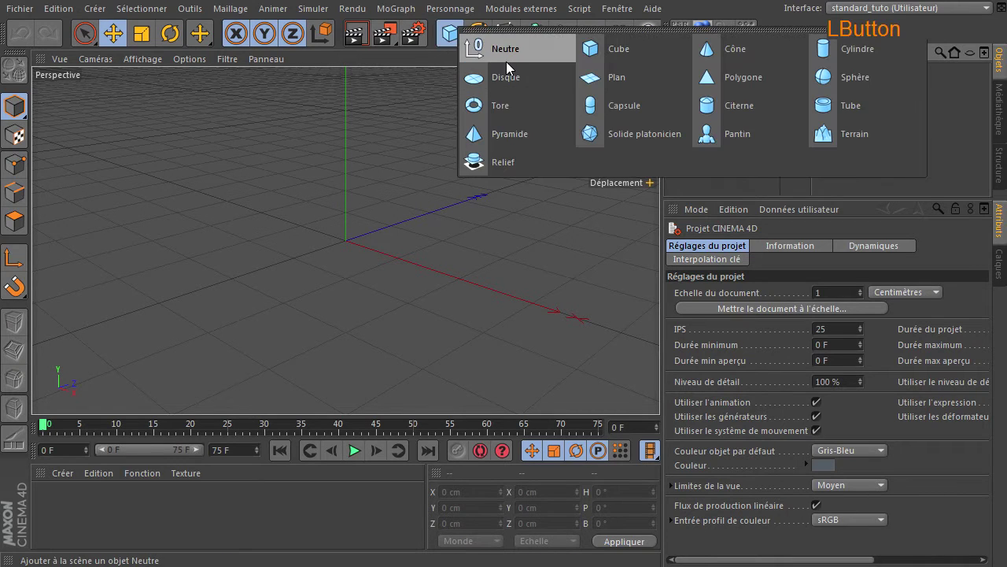
left_click(703, 78)
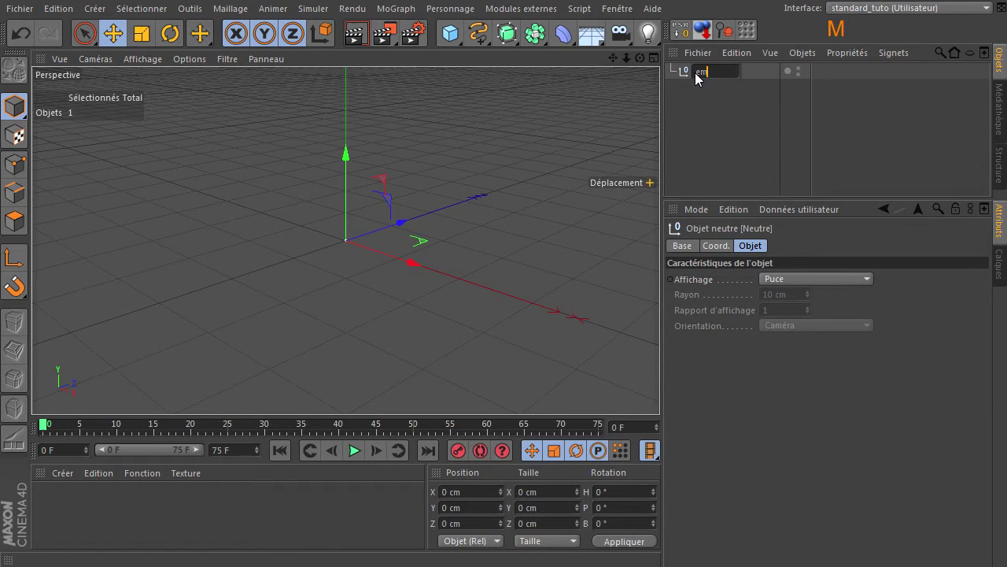
key("BackSpace")
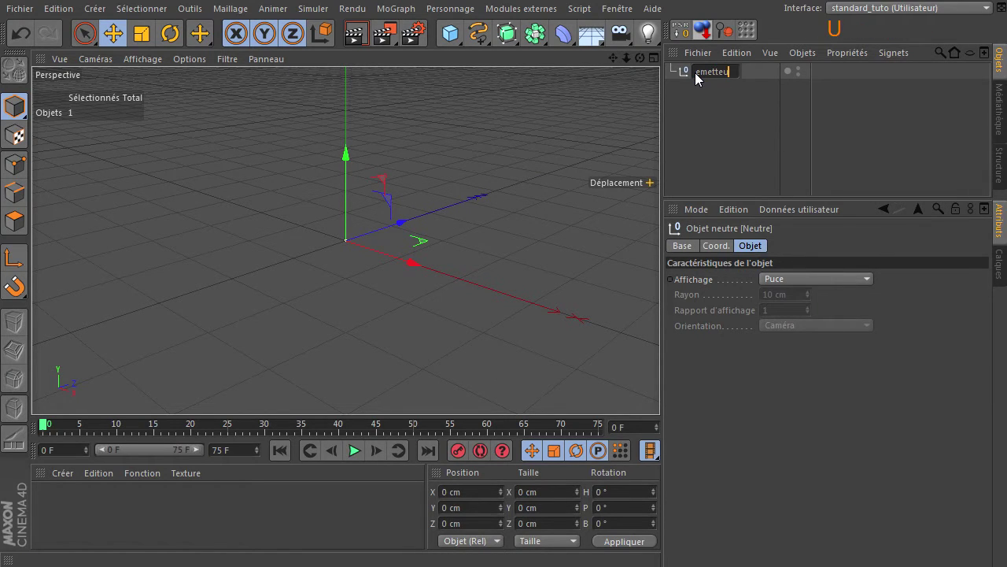
key("r")
key("space")
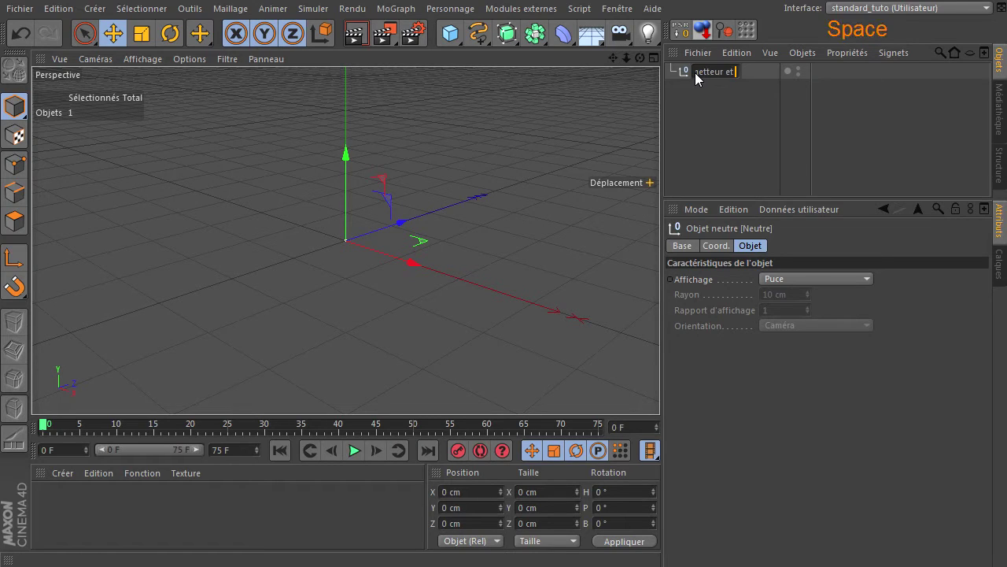
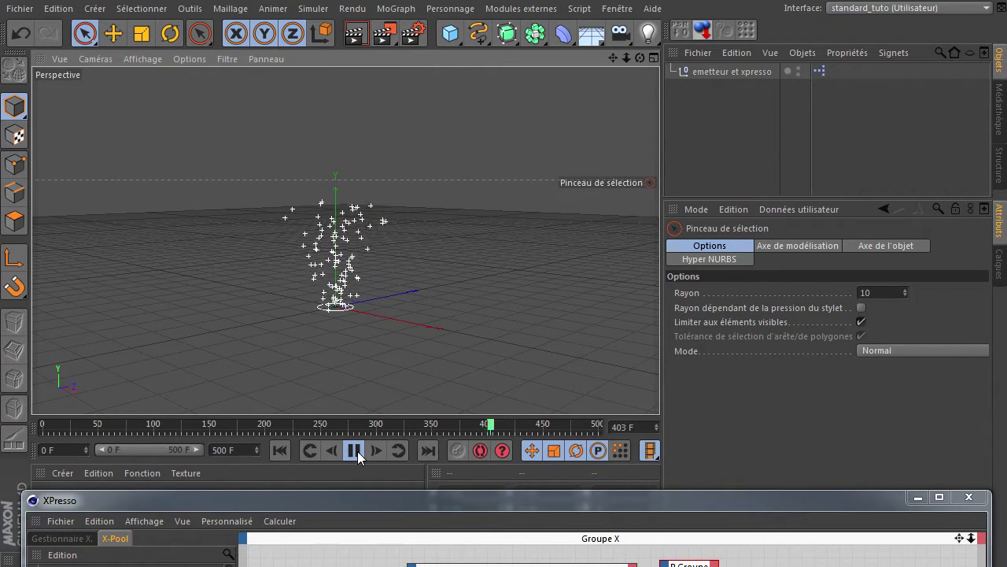
Pause the simulation and show the P Orage emitter's attributes, moving the XPresso window aside
left_click(362, 457)
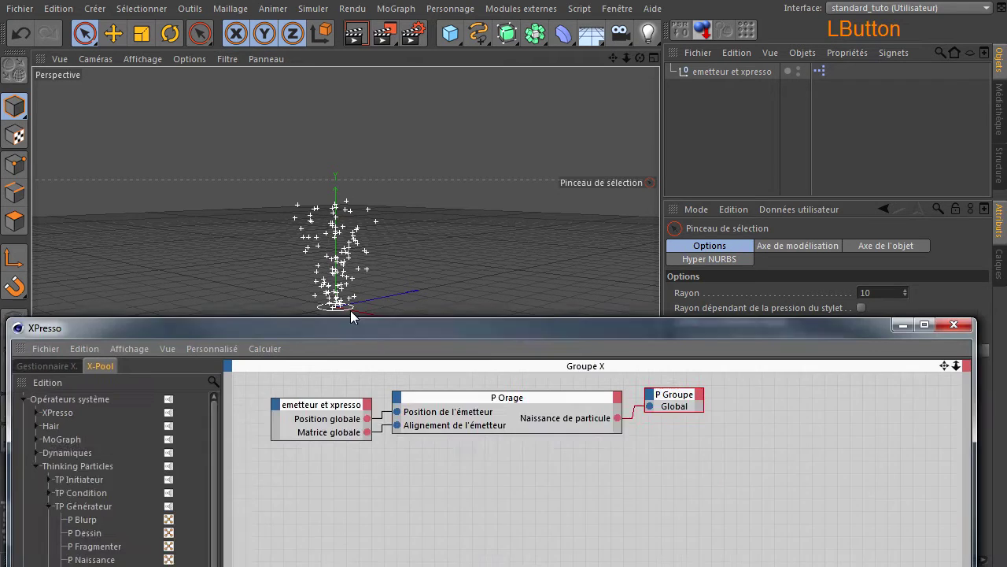
left_click(515, 265)
left_click(592, 201)
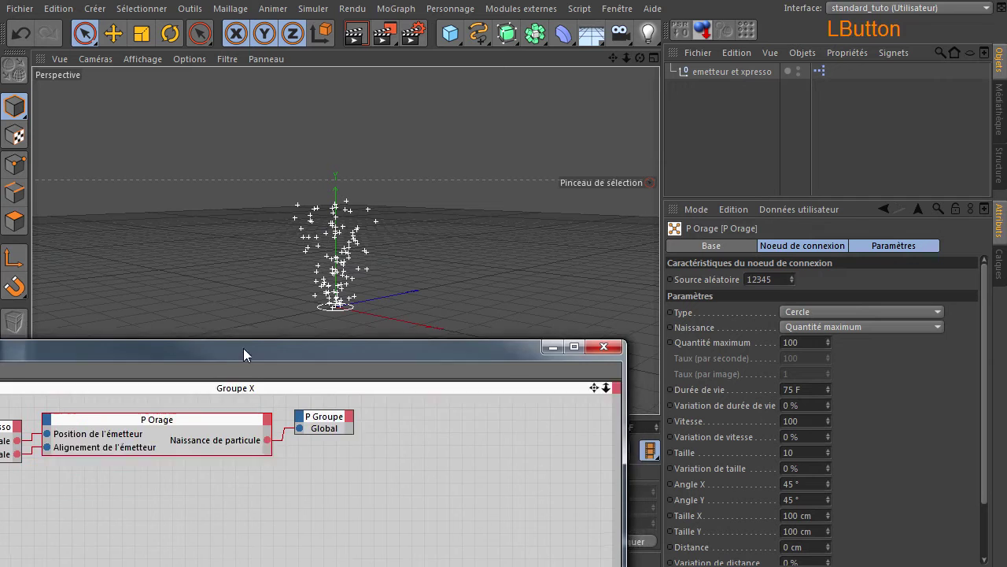
left_click(693, 205)
left_click(431, 332)
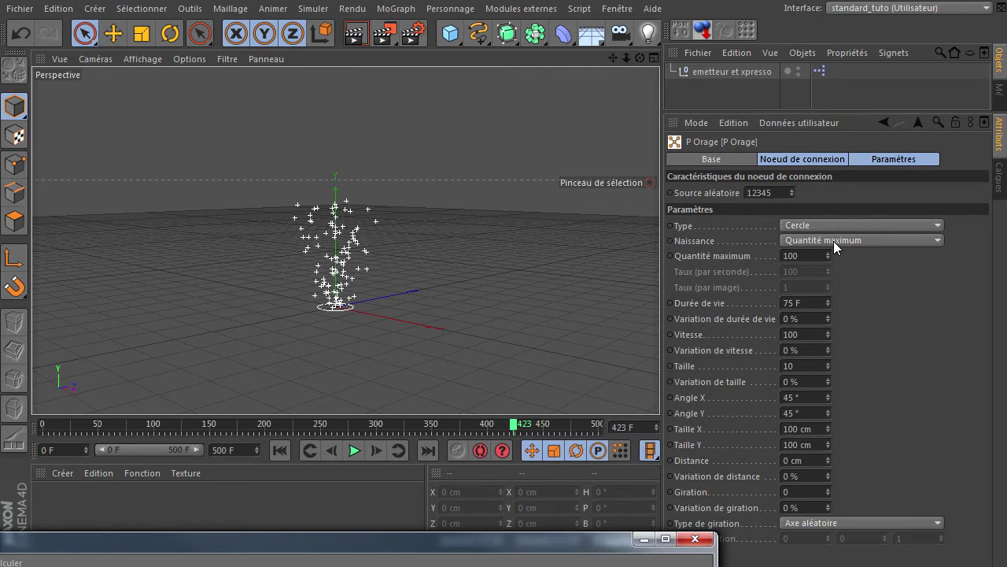
Set P Orage birth to rate per frame (1) with a 20-frame lifetime
left_click(815, 259)
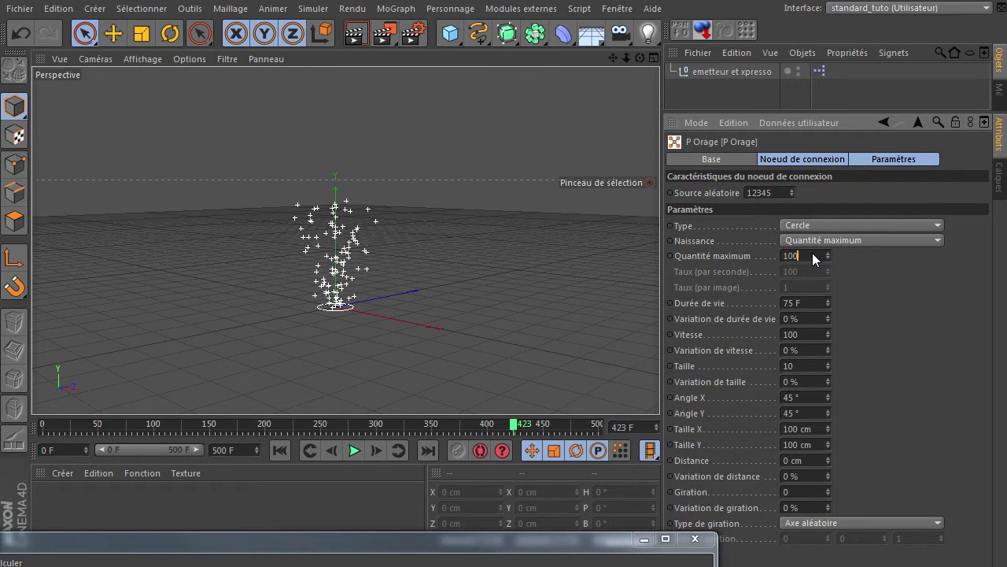
left_click(868, 250)
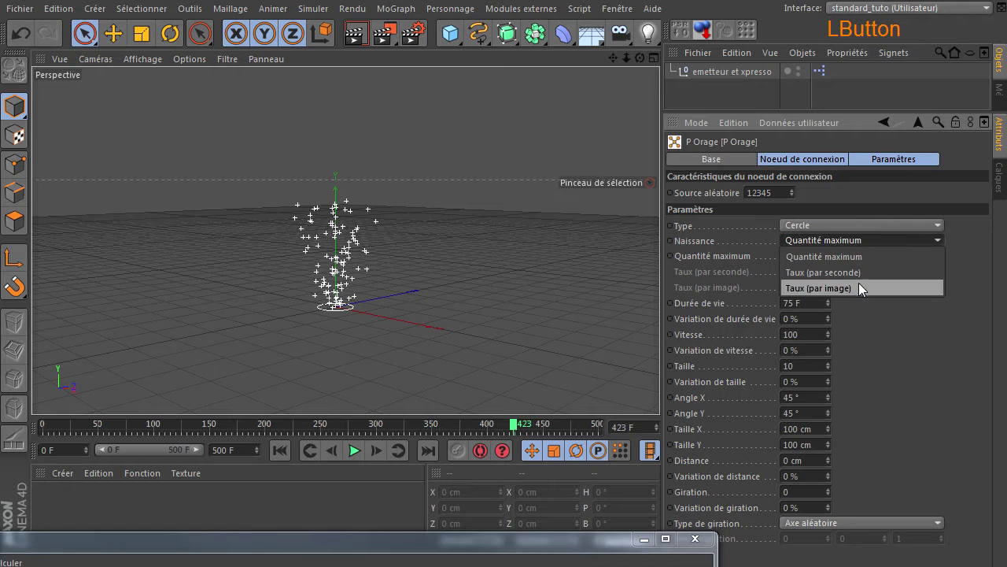
left_click(860, 292)
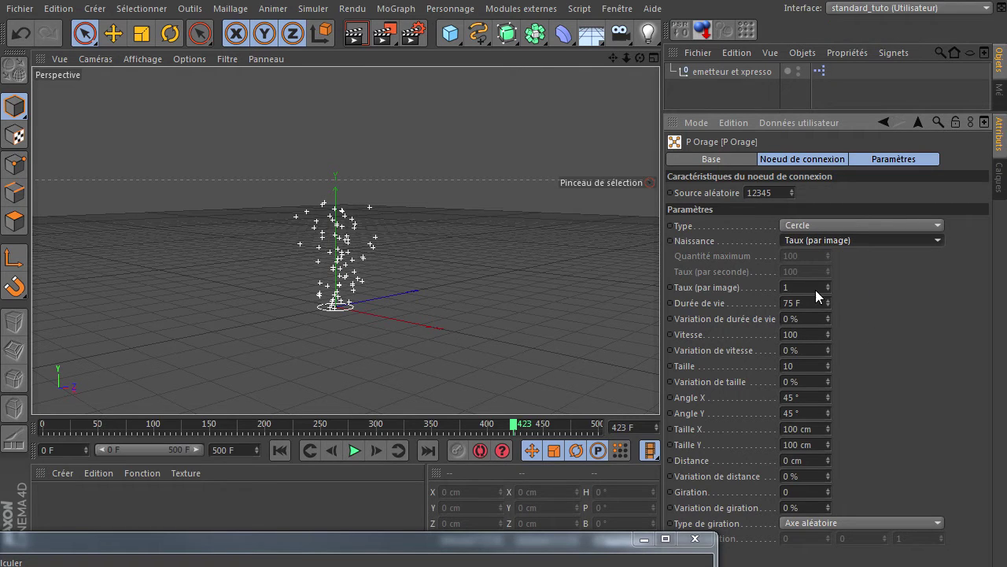
left_click(815, 293)
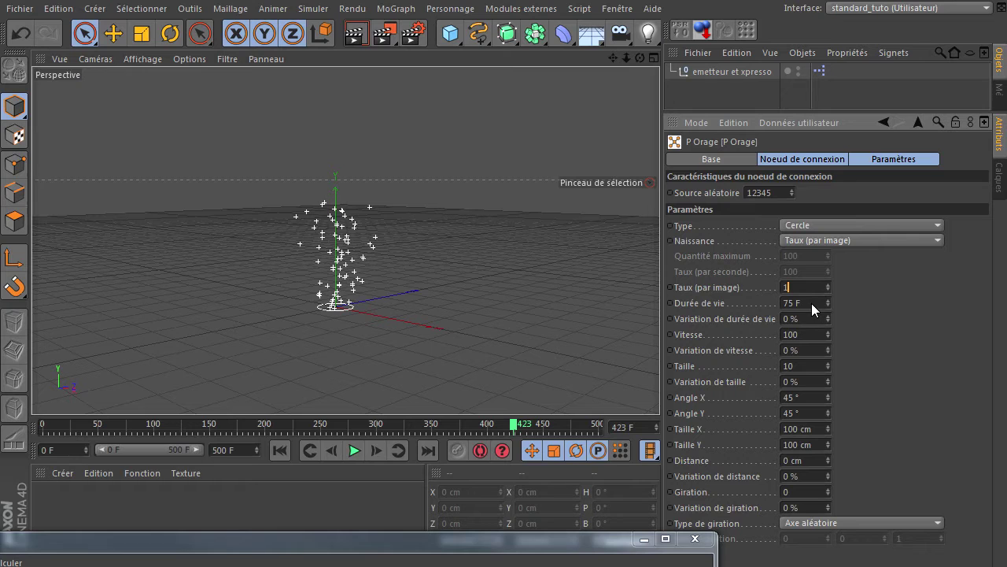
left_click(814, 310)
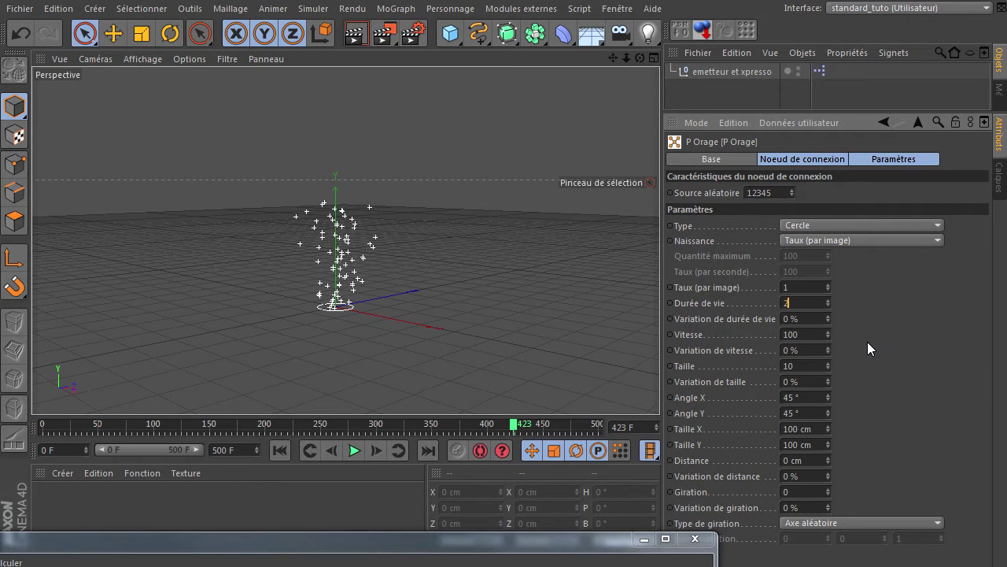
left_click(926, 353)
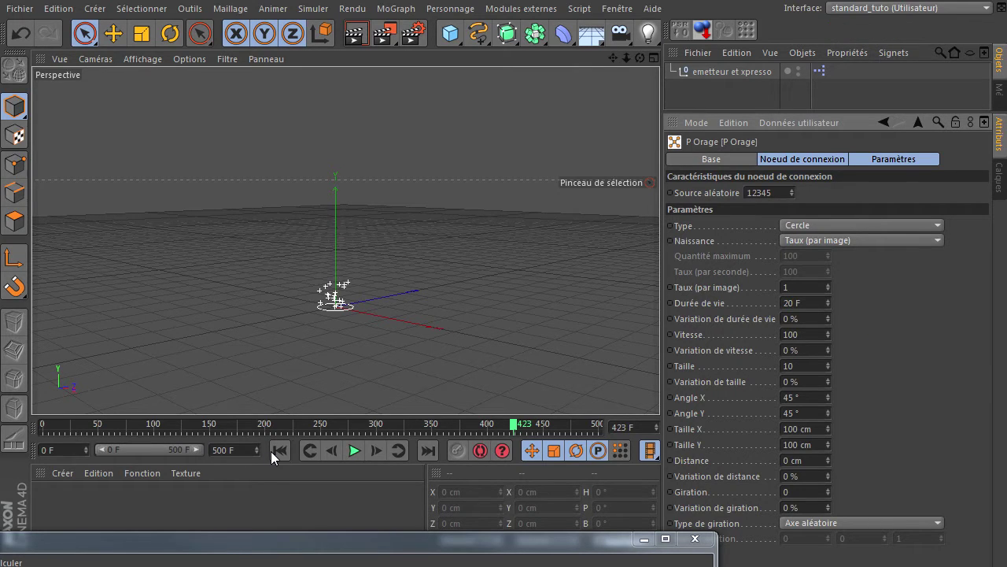
Set the lifetime variation to 50%, previewing the emission in playback
left_click(276, 458)
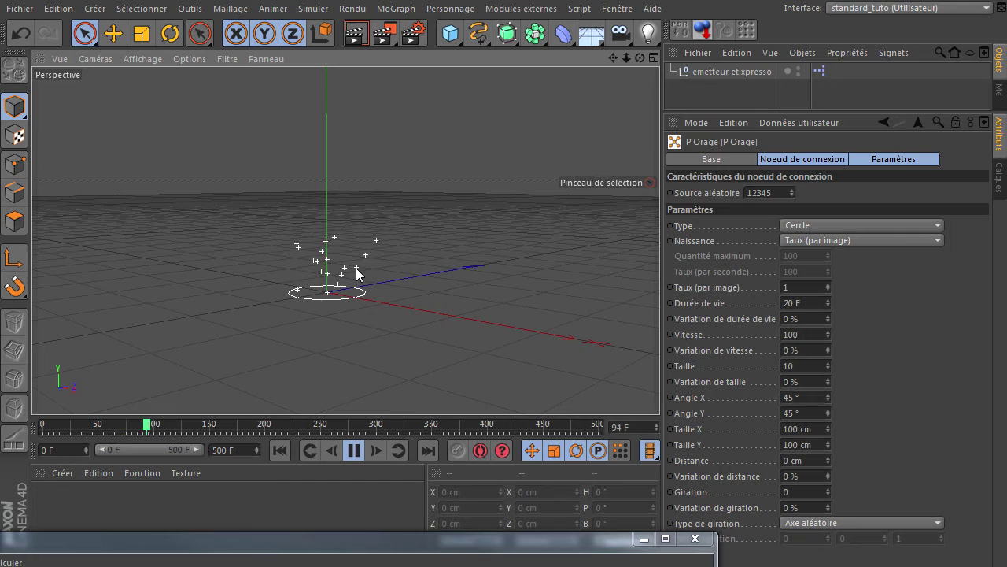
left_click(811, 325)
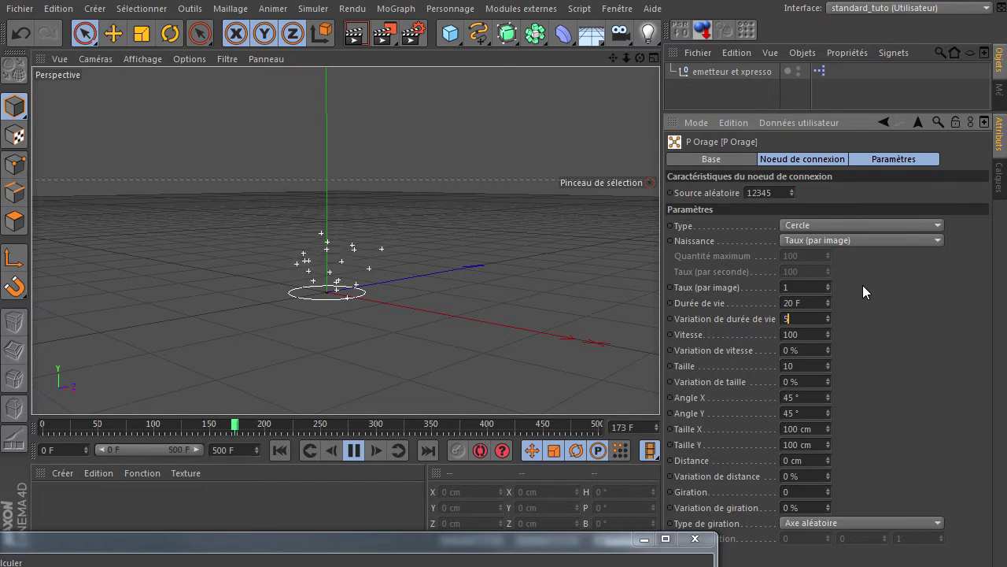
key("Return")
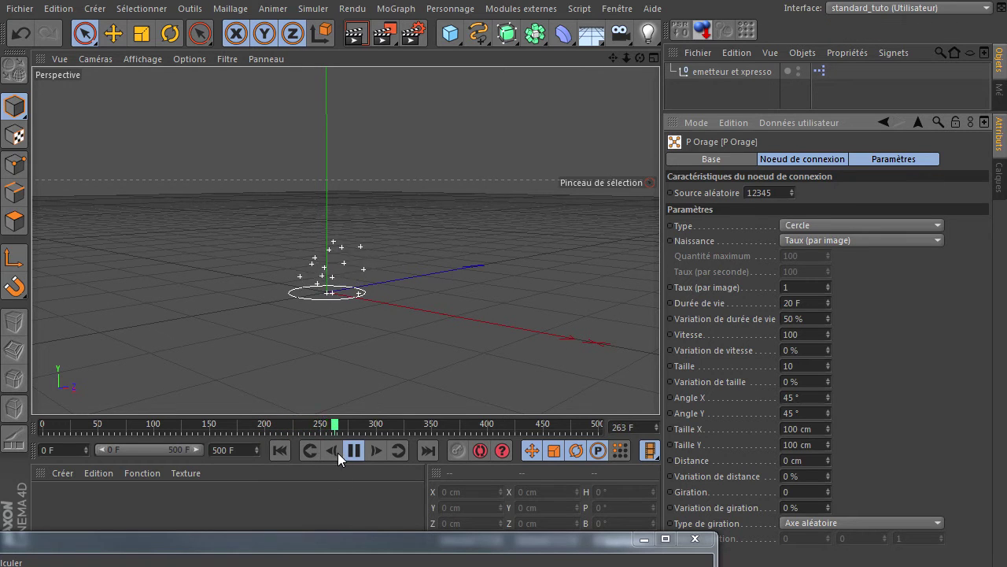
left_click(357, 459)
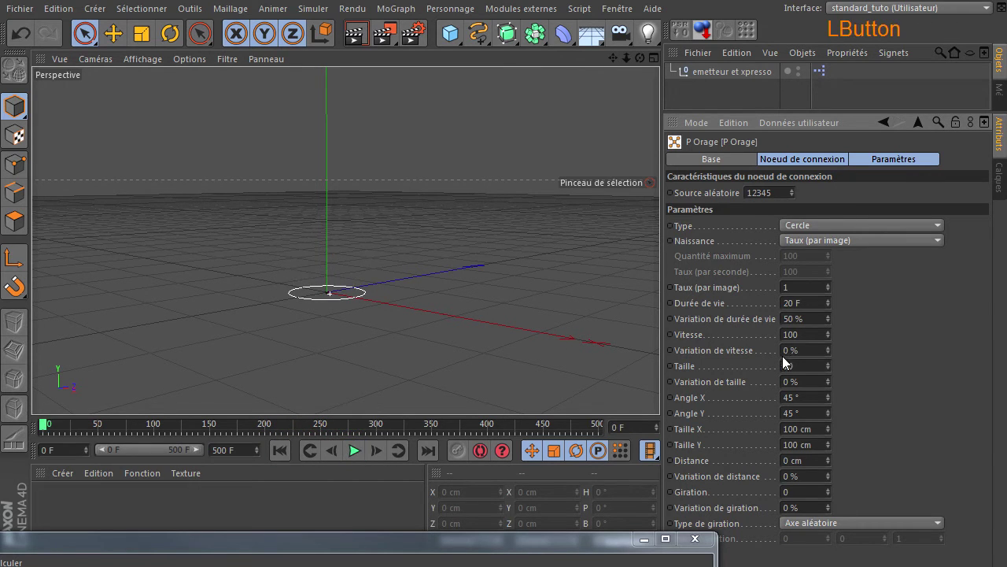
Set the particle speed to 200 and preview the result
left_click(814, 342)
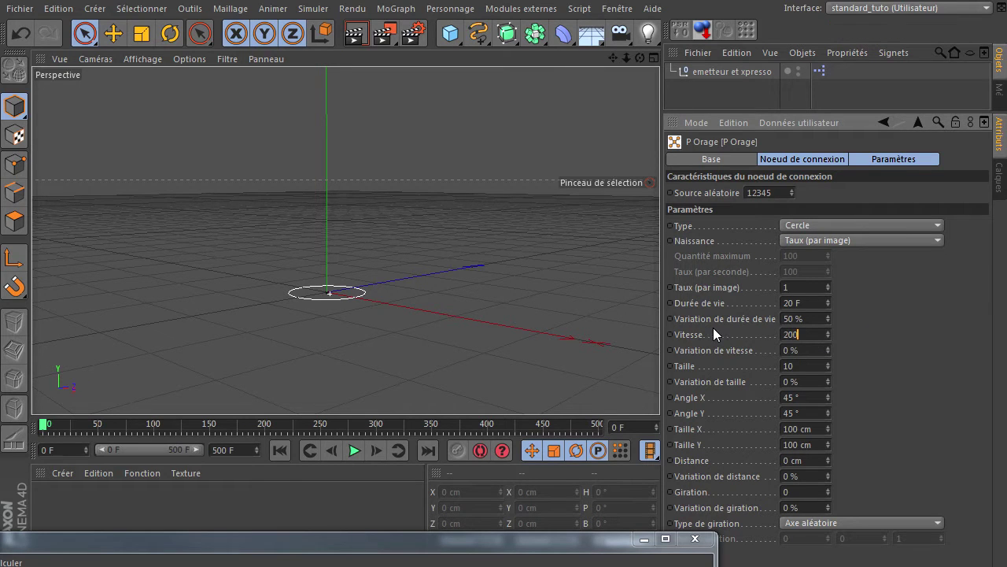
left_click(872, 358)
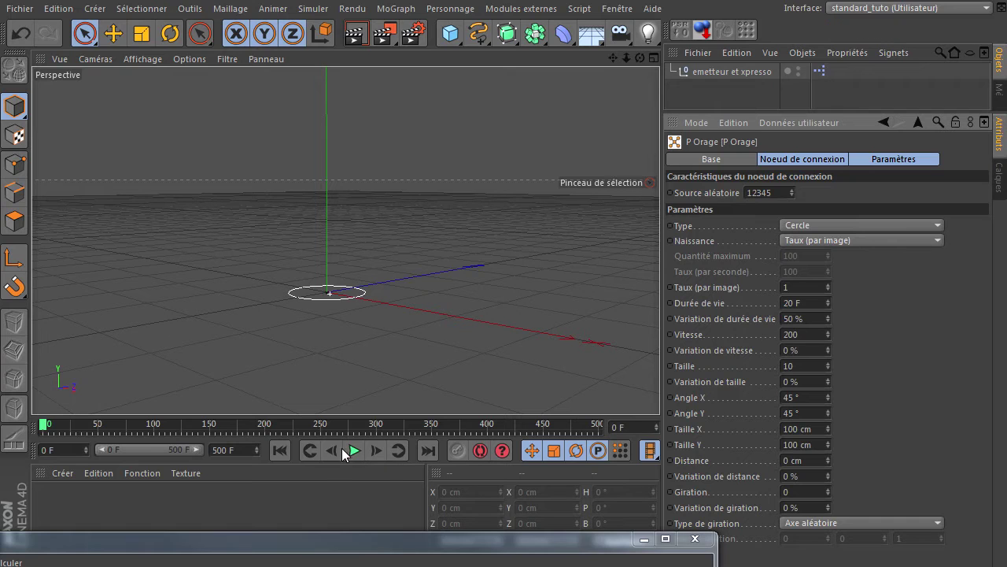
left_click(276, 449)
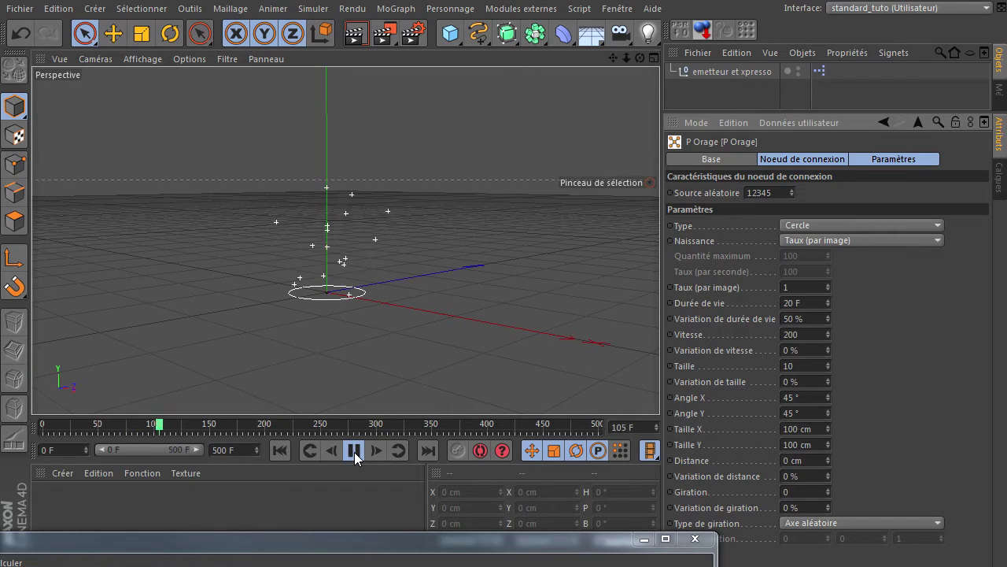
left_click(358, 458)
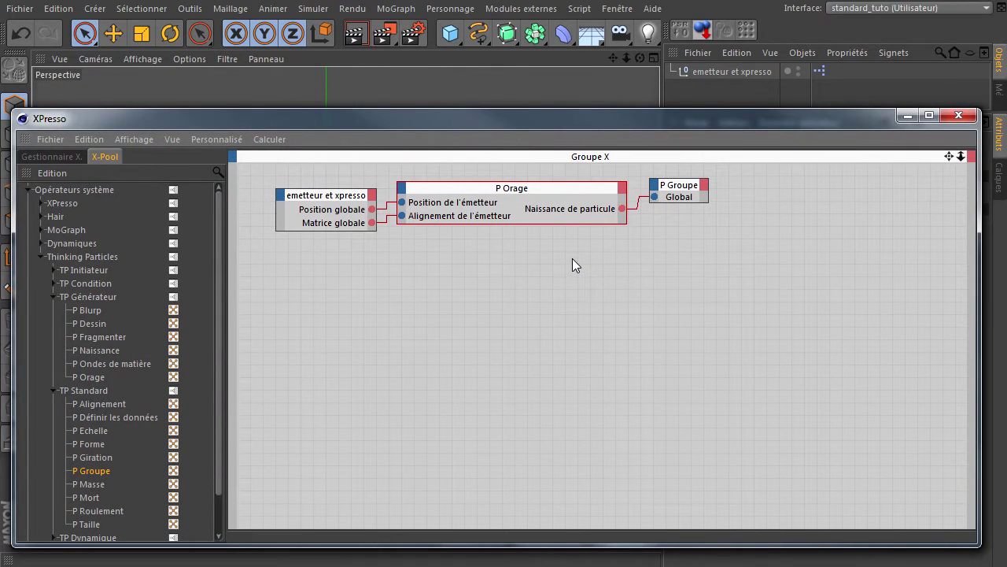
Rearrange the XPresso nodes, shifting them and the emetteur node to the right
left_click(306, 173)
left_click(550, 192)
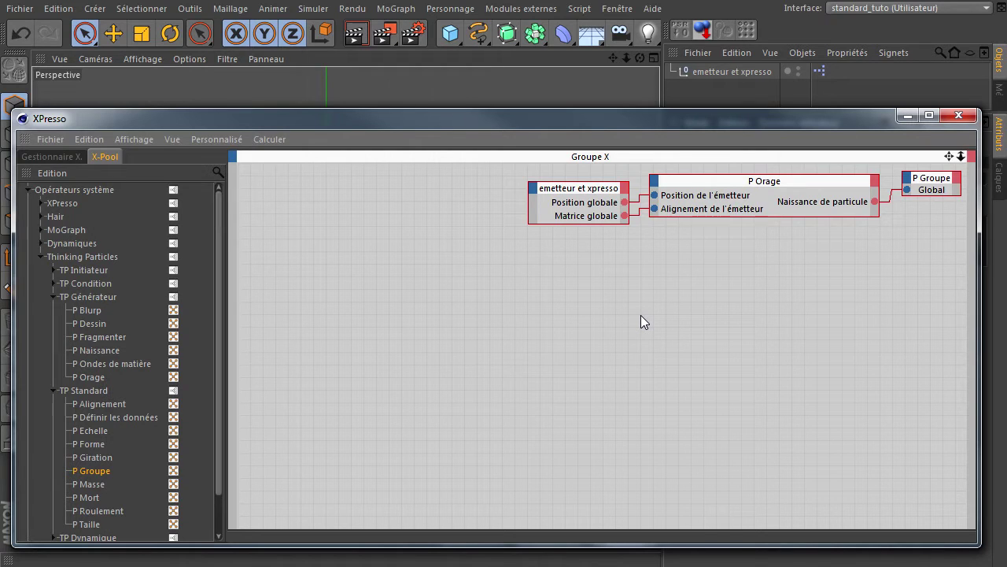
left_click(716, 182)
left_click(617, 282)
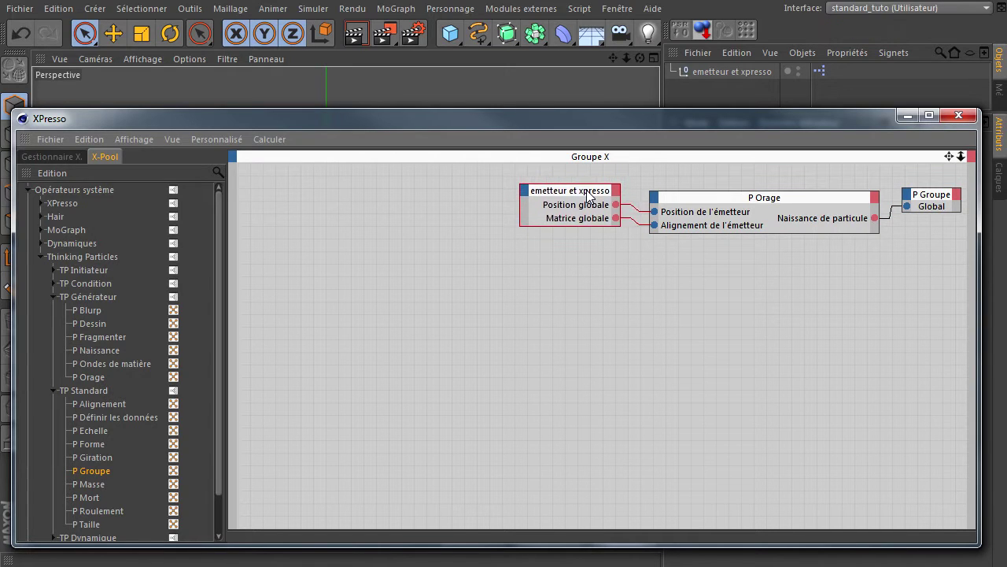
left_click(671, 329)
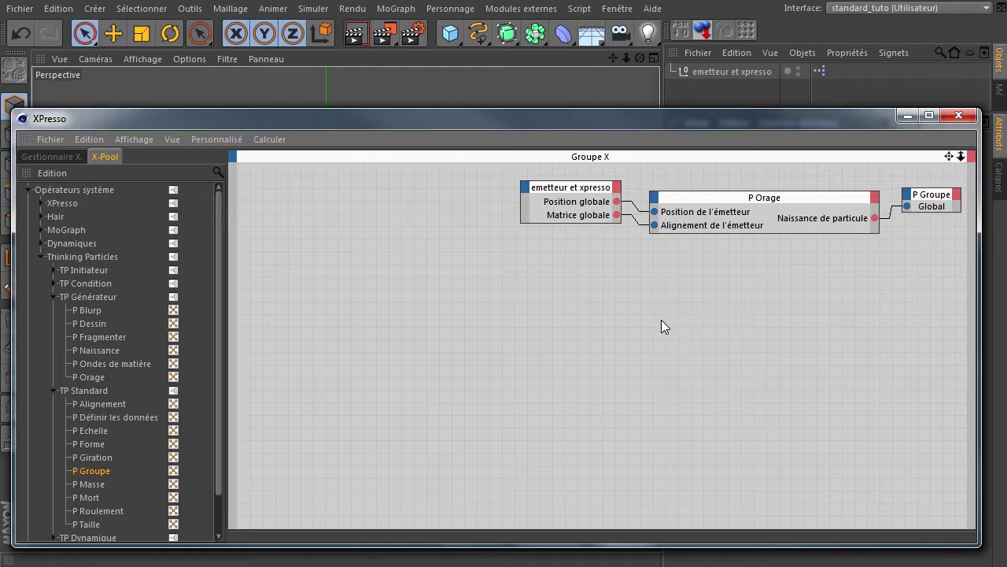
Close the XPresso window and bring up the MoGraph object list
left_click(958, 120)
left_click(413, 15)
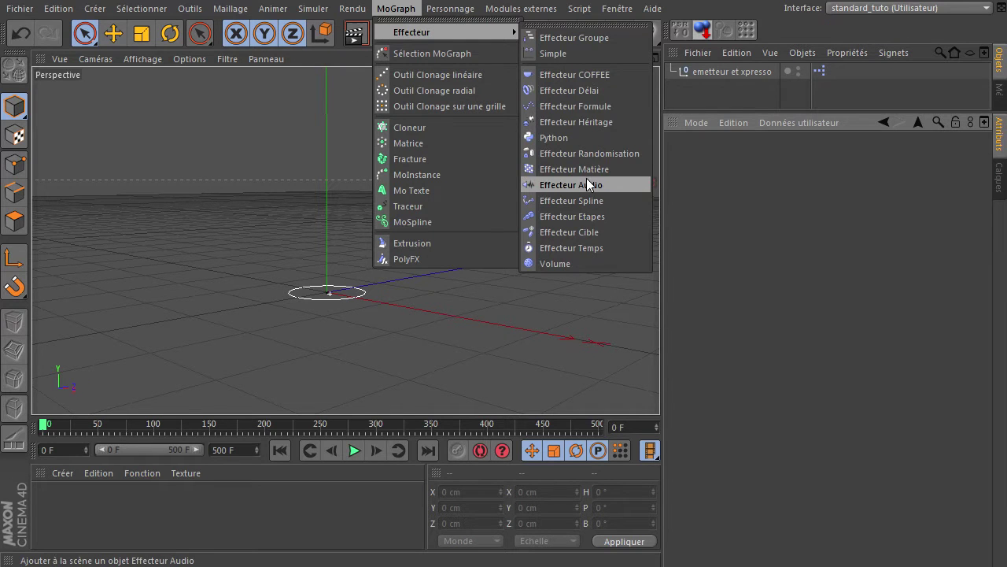
Add an Audio Effector loaded with Doh De Oh.mp3, preview playback and rewind to frame 0
left_click(590, 187)
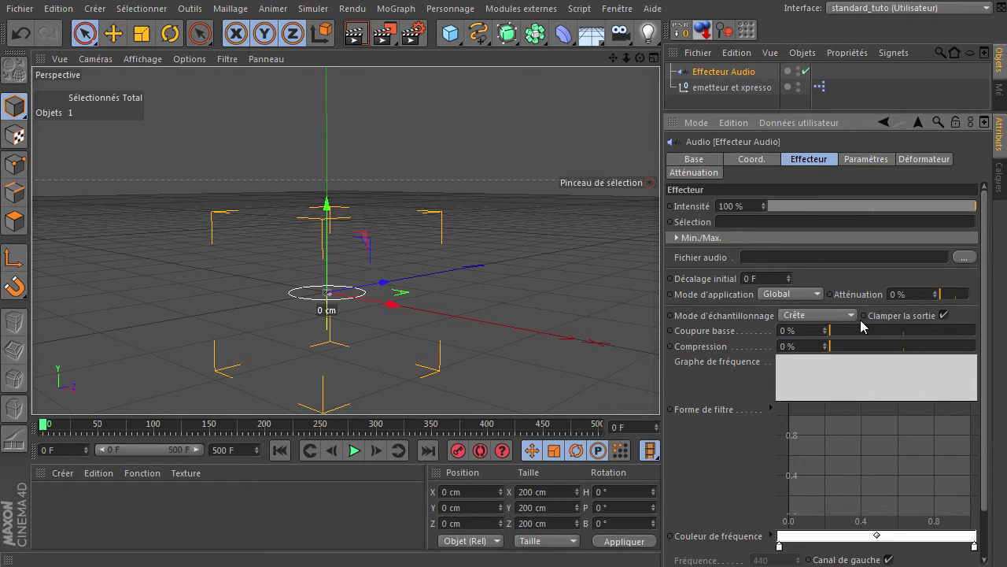
left_click(801, 166)
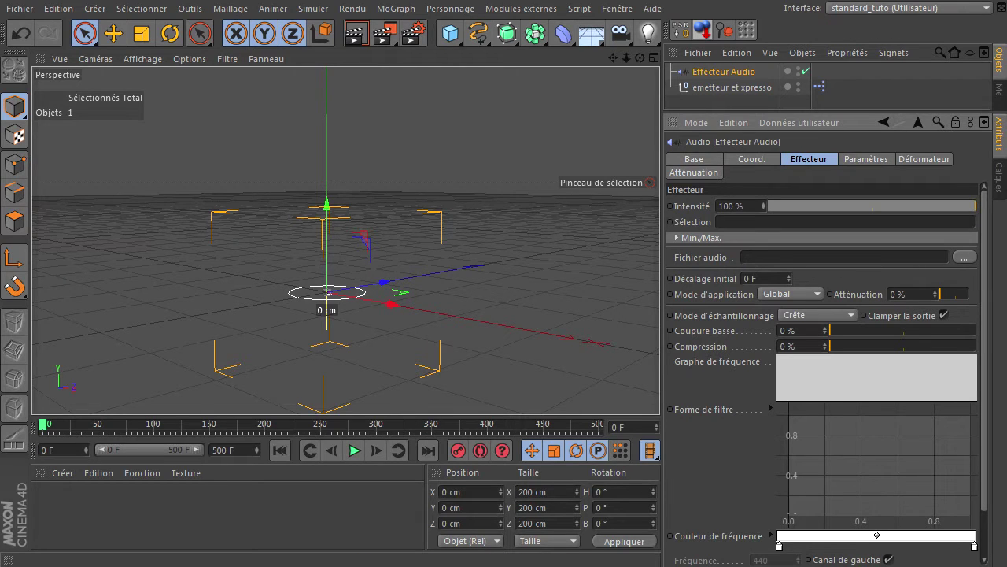
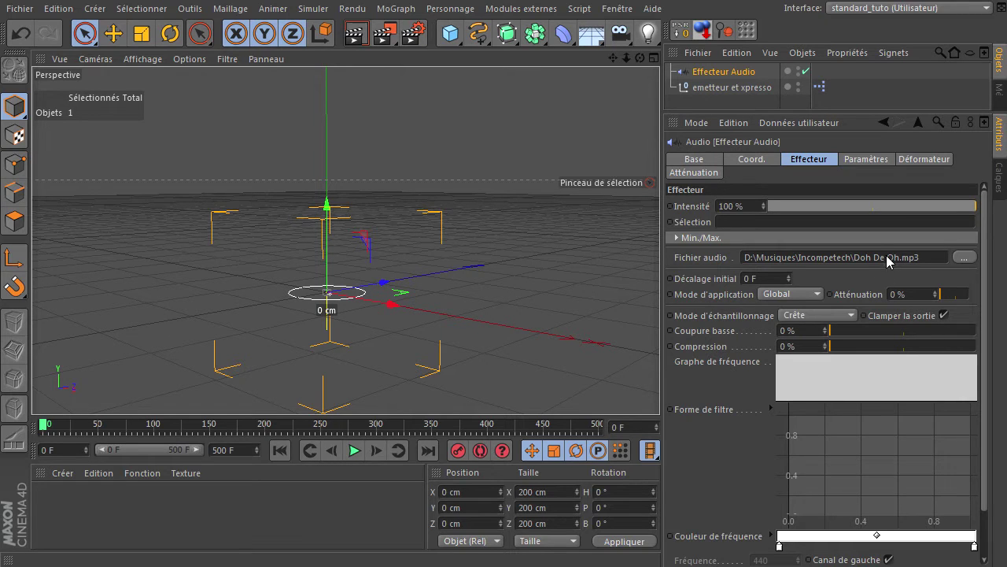
left_click(357, 453)
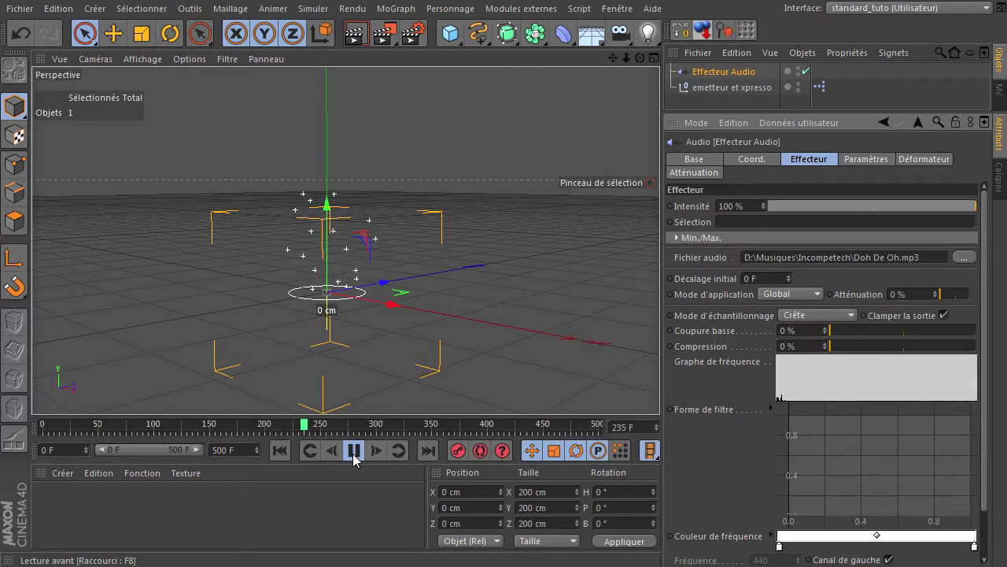
left_click(356, 460)
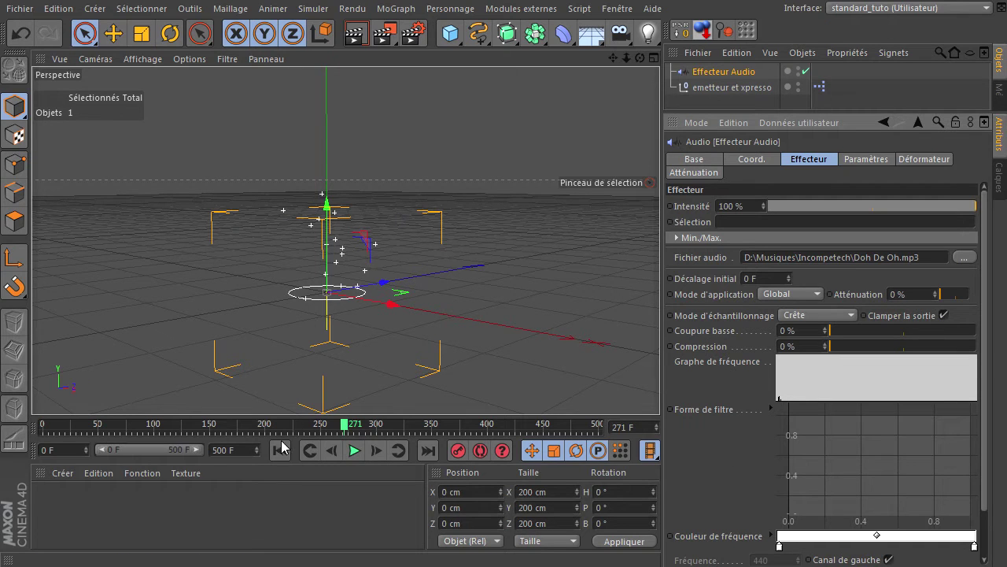
left_click(281, 458)
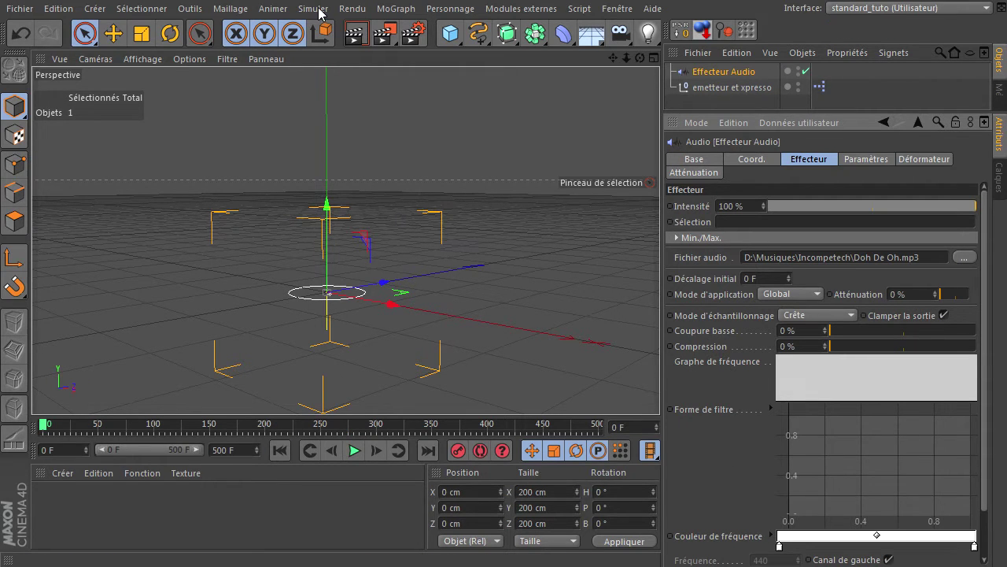
Enable sound playback during animation from the Animer menu
left_click(276, 15)
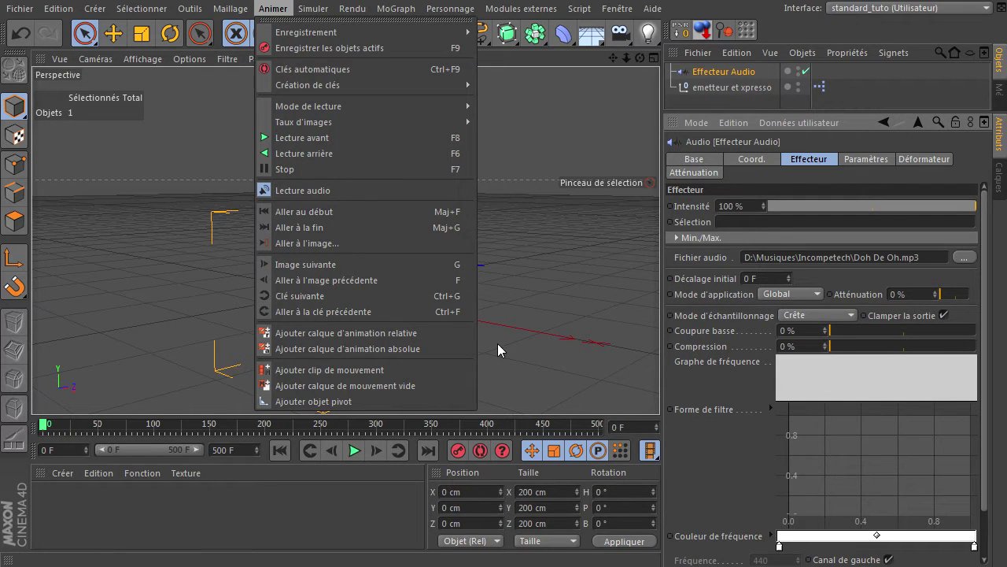
left_click(312, 198)
left_click(281, 15)
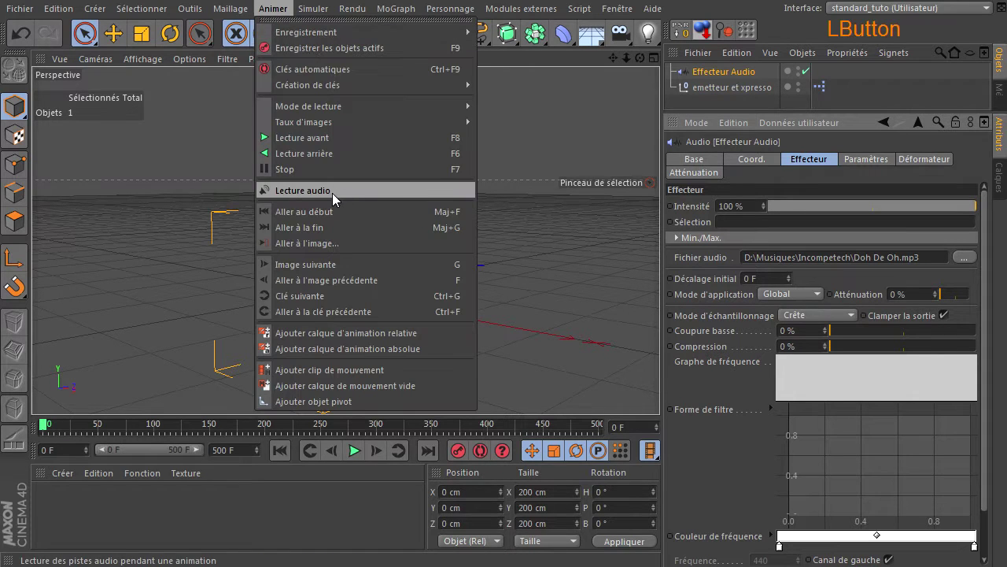
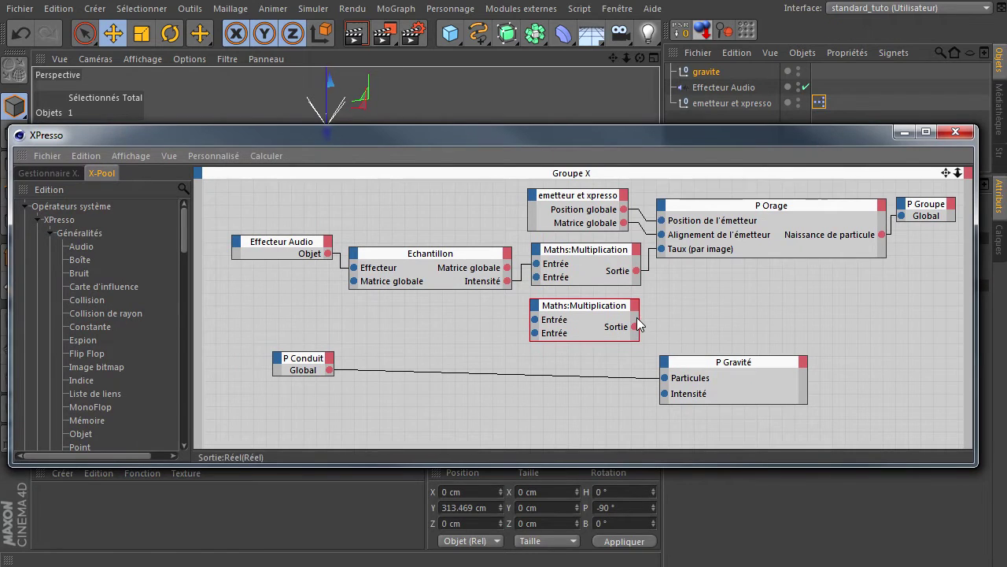
Wire the sample intensity through the multiplier into P Gravité intensity, then put the graph away
left_click(637, 333)
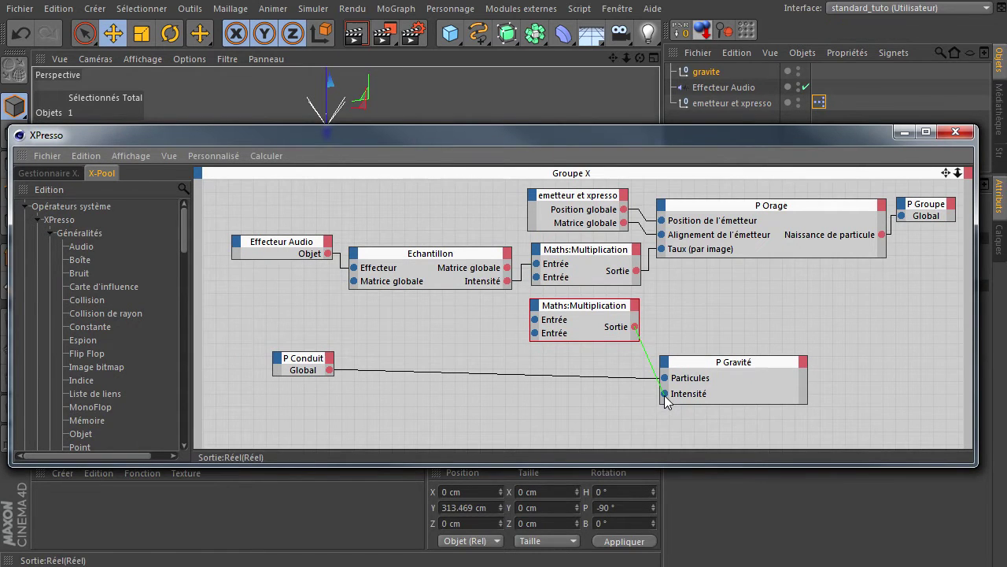
left_click(537, 323)
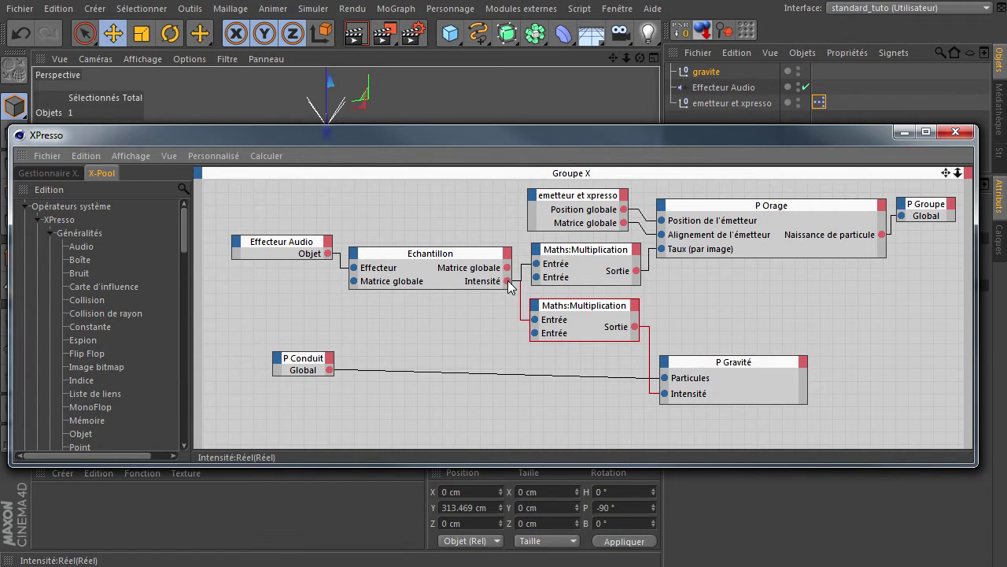
left_click(714, 139)
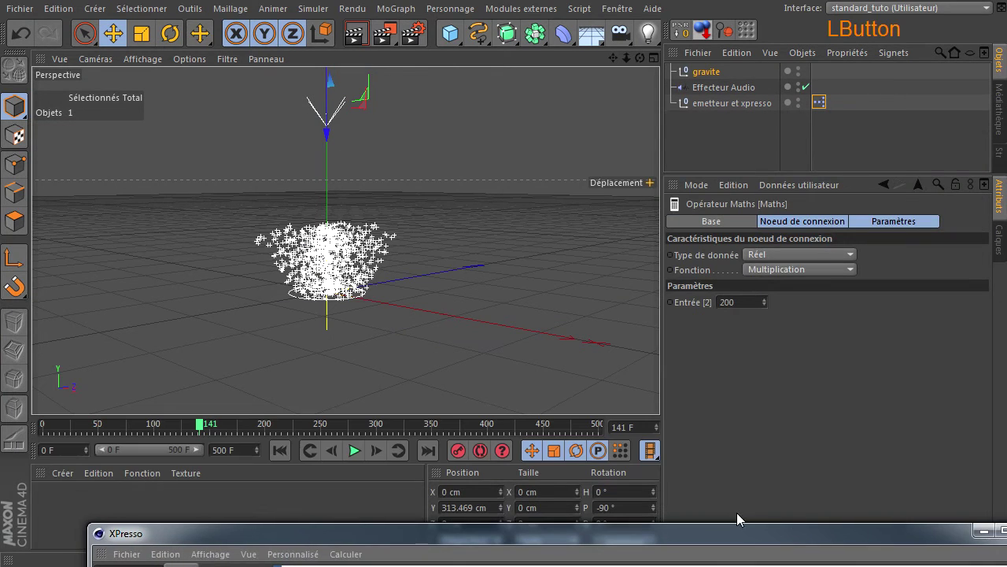
Replay the simulation from frame 0 to about frame 171, briefly checking the XPresso graph
left_click(276, 462)
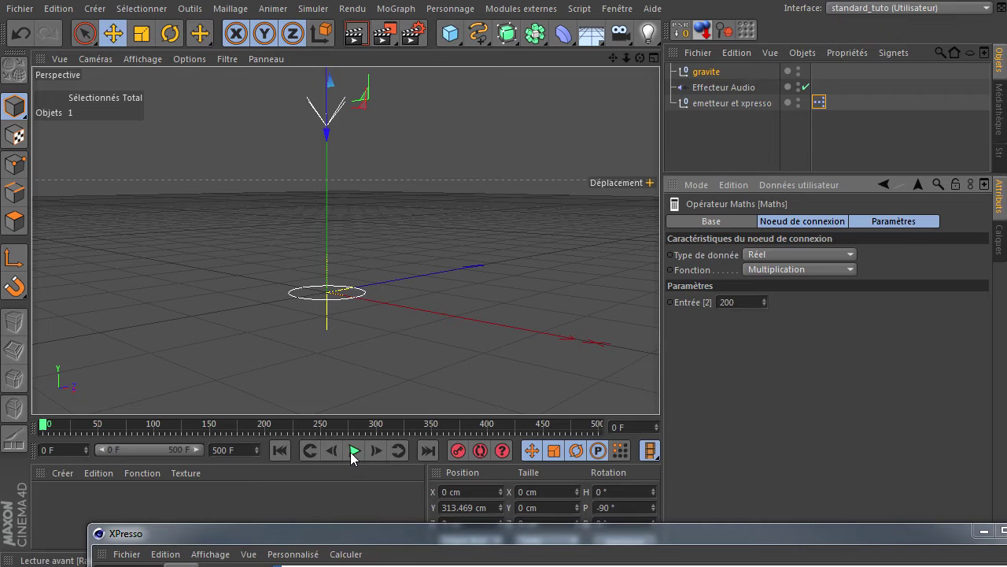
left_click(354, 459)
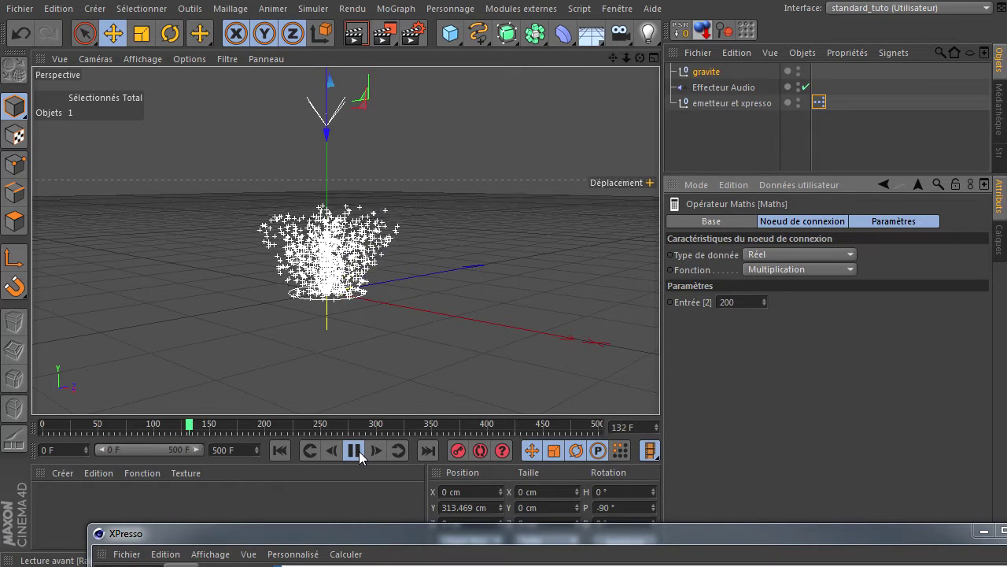
left_click(364, 457)
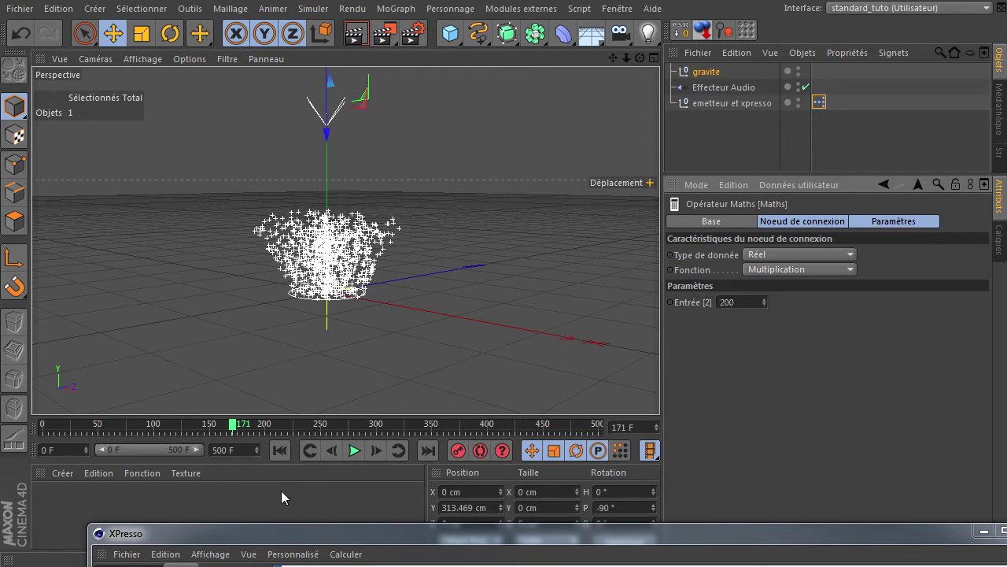
left_click(378, 543)
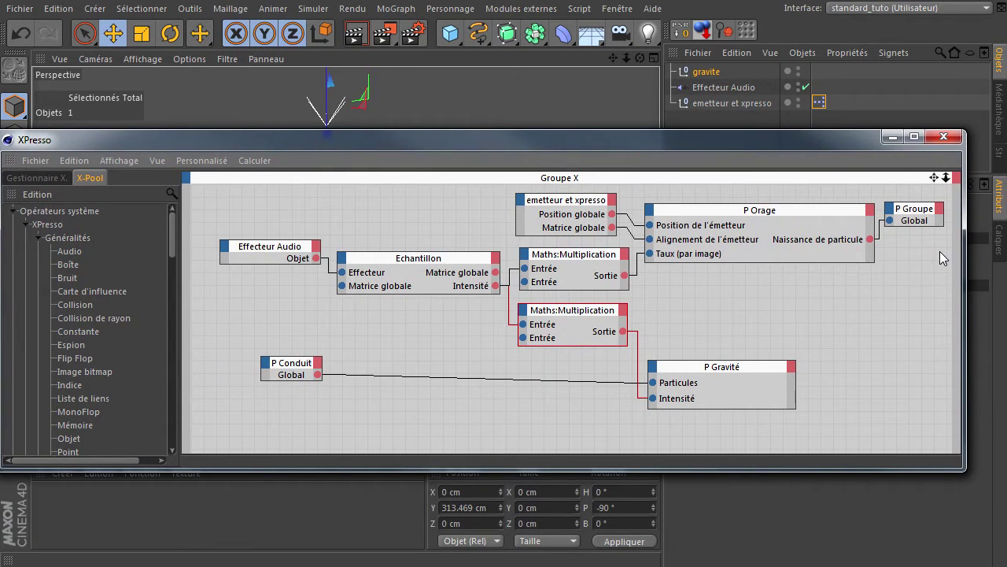
left_click(947, 146)
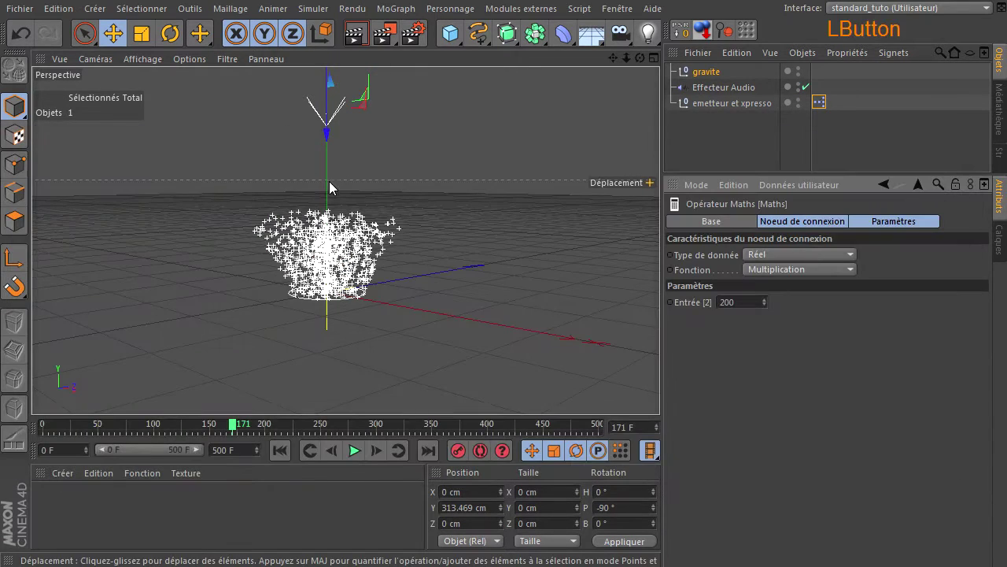
Bring up the Fichier menu to close the particle scene
left_click(24, 13)
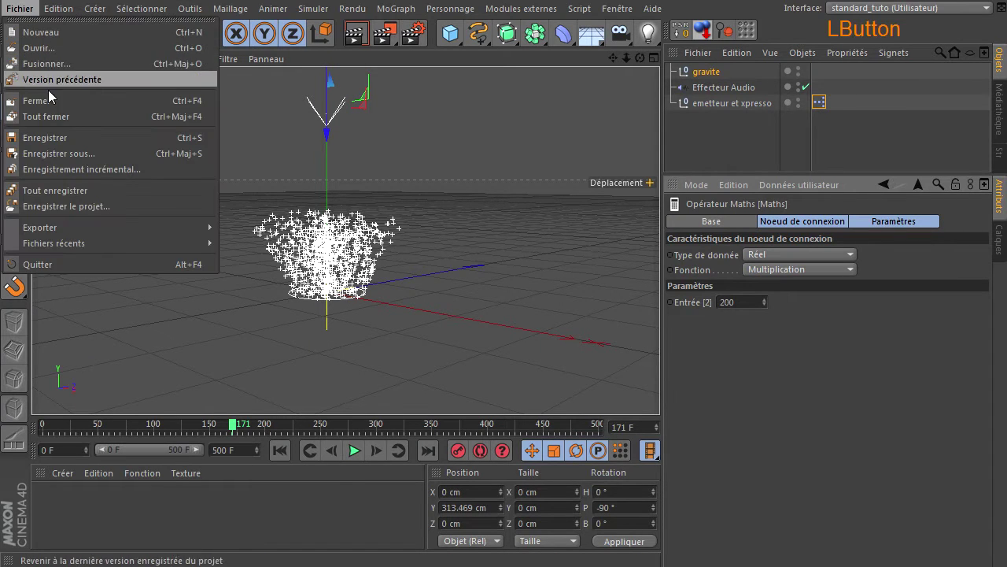
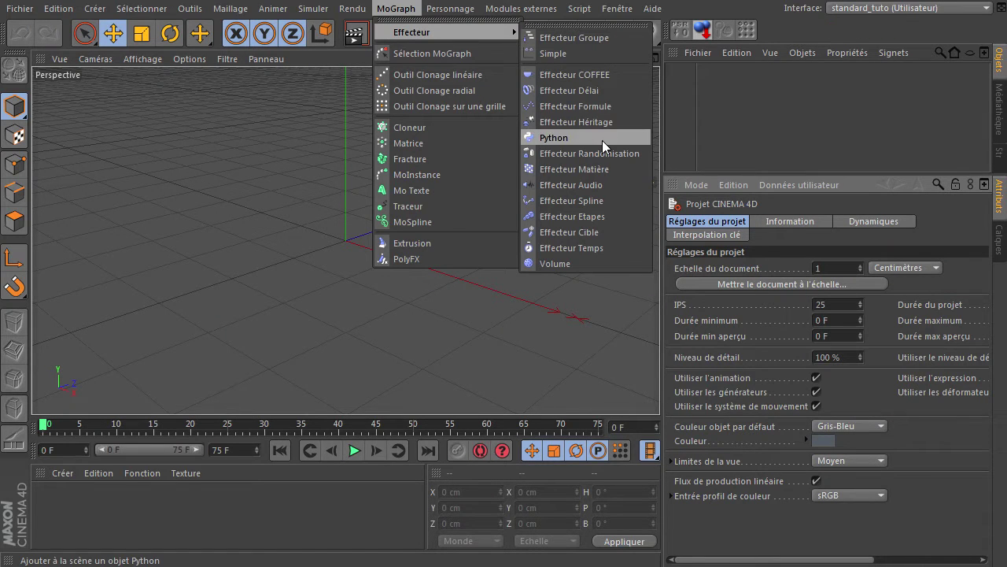
Add an Audio effector loaded with Ranz des Vaches.mp3 and preview its sound in playback
left_click(594, 185)
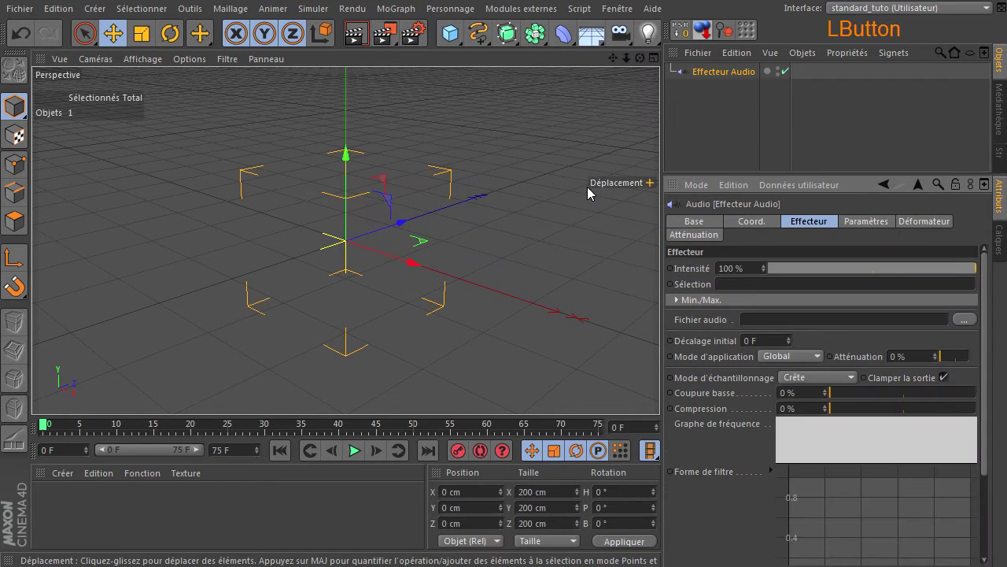
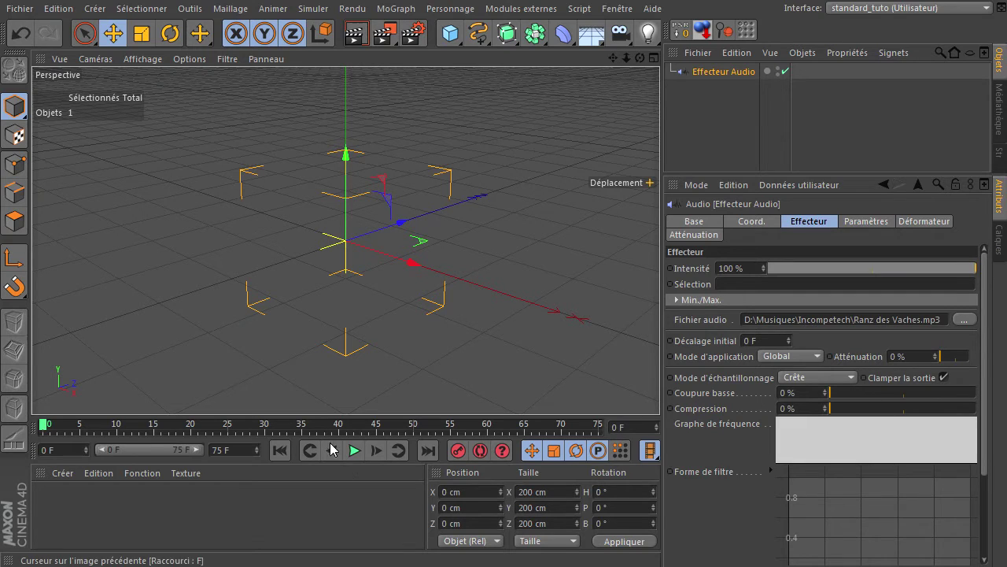
left_click(361, 458)
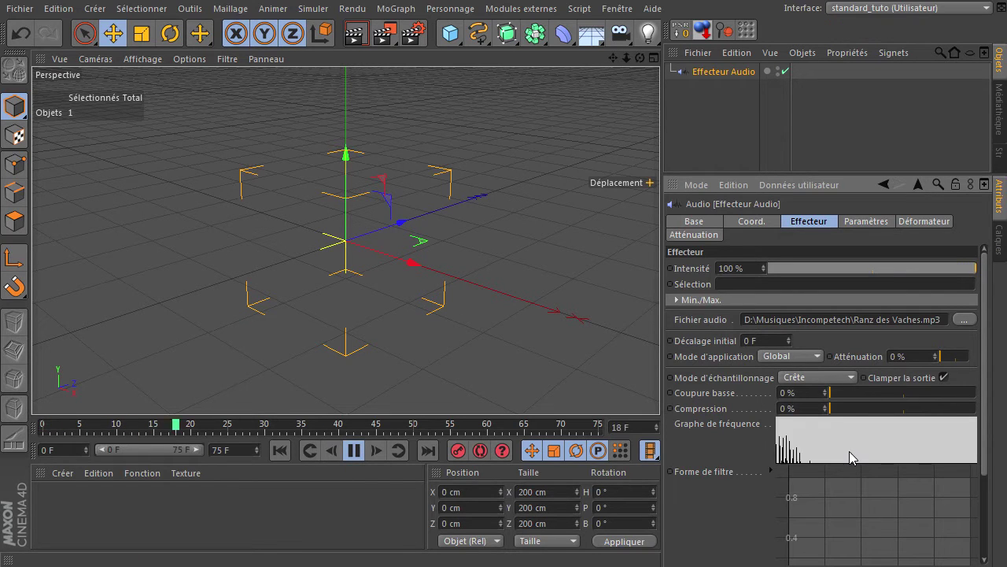
left_click(362, 459)
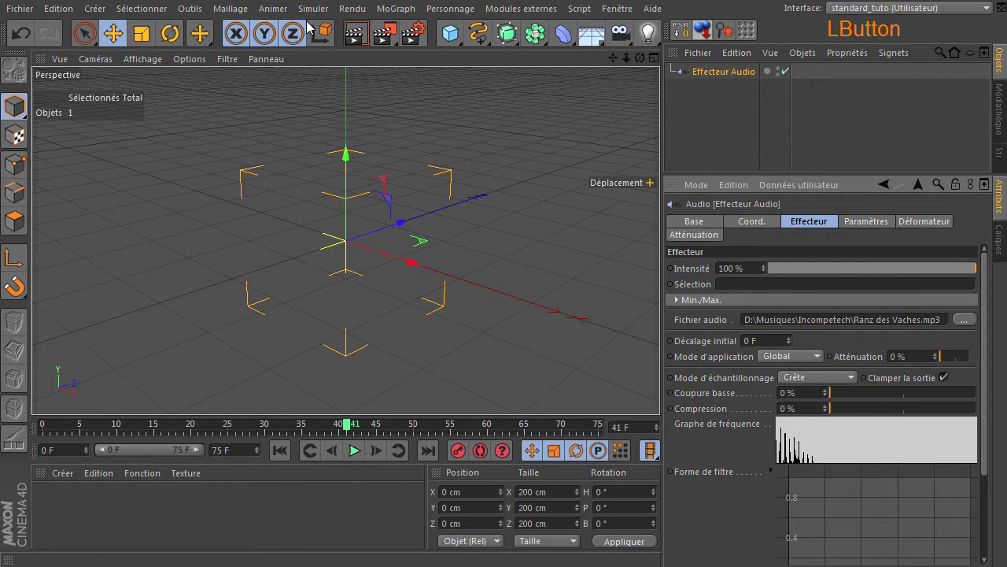
Extend the timeline's last frame to 500 F and rewind to the first frame
left_click(272, 17)
left_click(296, 202)
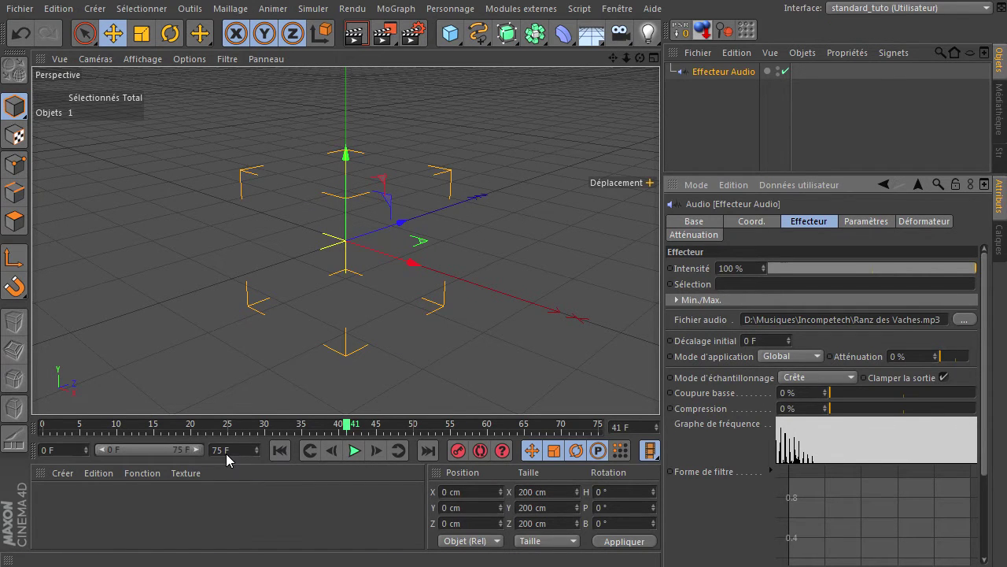
left_click(238, 450)
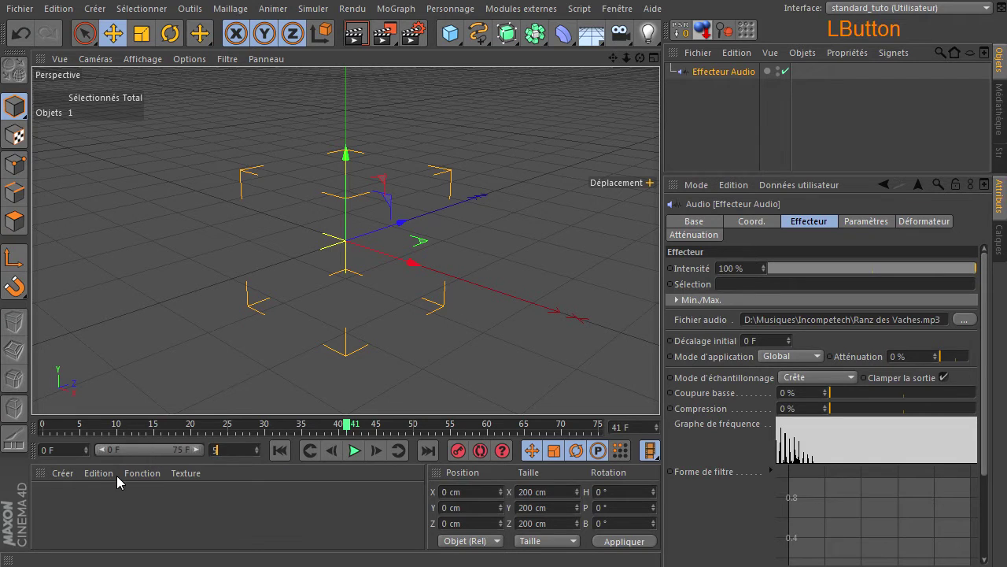
key("Return")
left_click(132, 459)
left_click(291, 454)
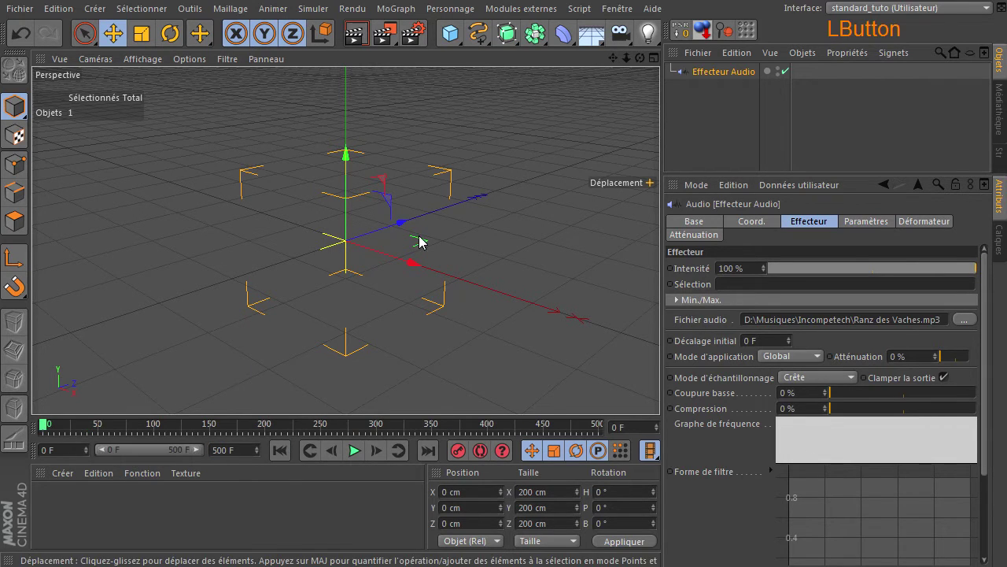
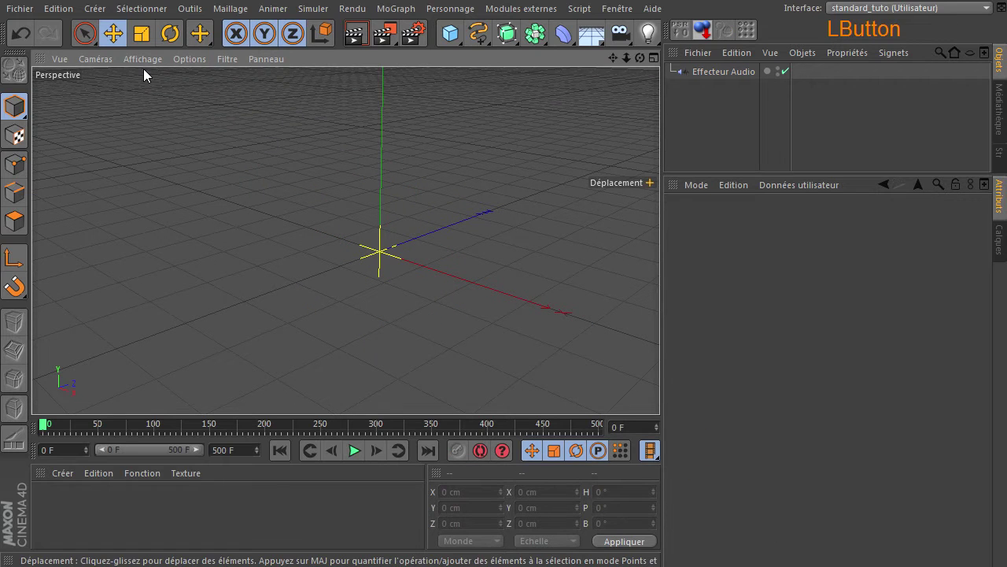
Add a Null object to the scene and rename it xpresso
left_click(150, 66)
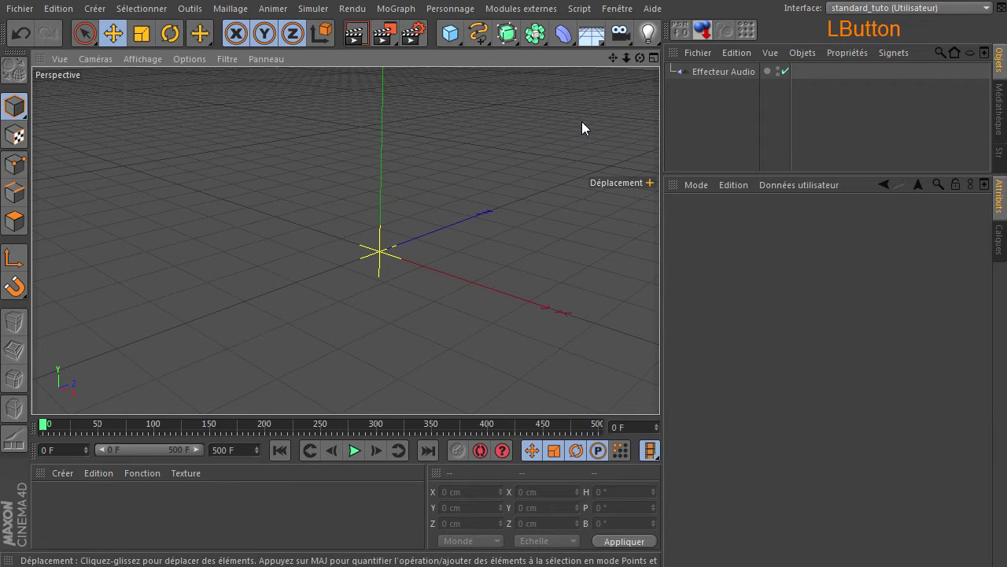
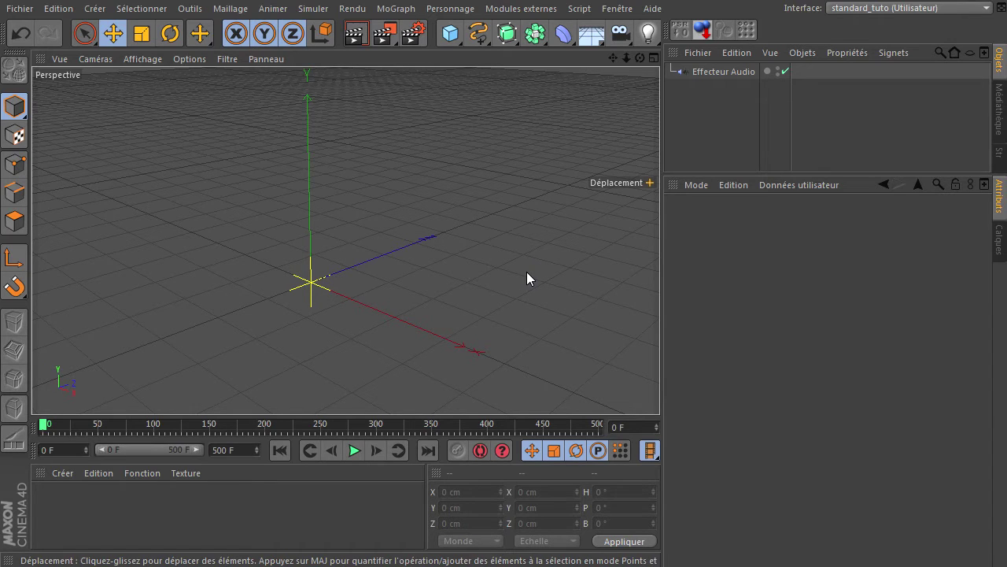
left_click(453, 47)
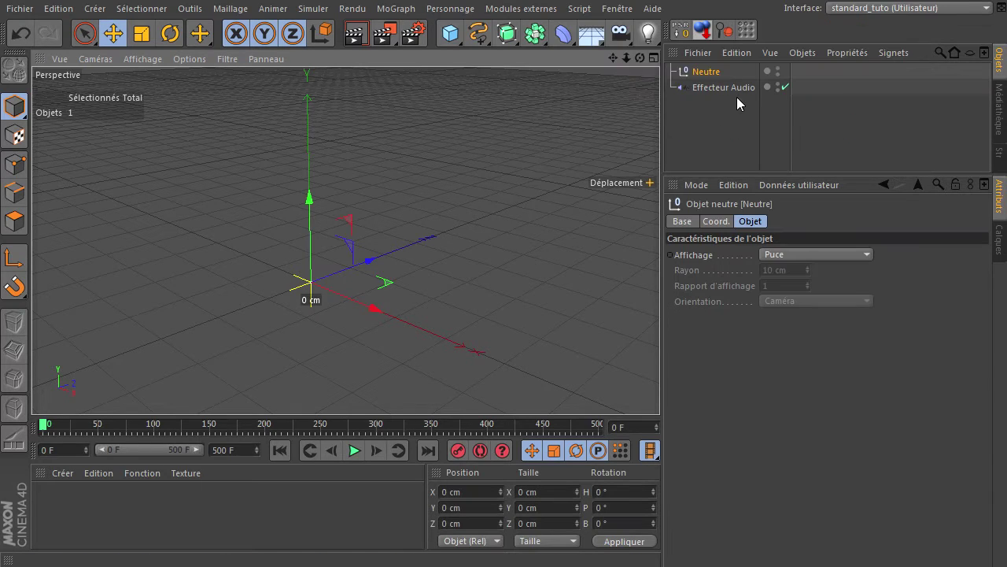
left_click(704, 77)
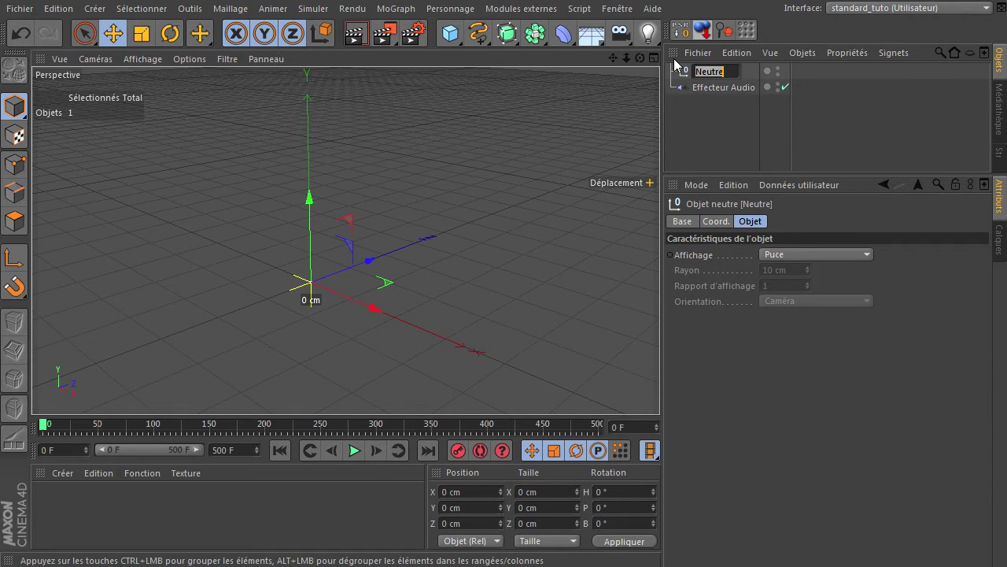
key("Return")
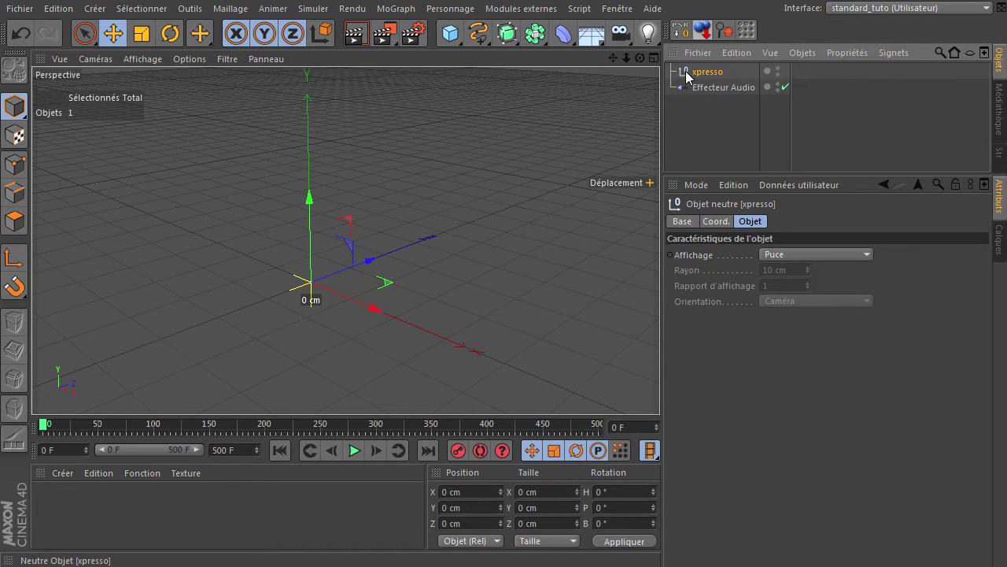
Attach an XPresso tag to the xpresso null, opening the XPresso editor
right_click(689, 77)
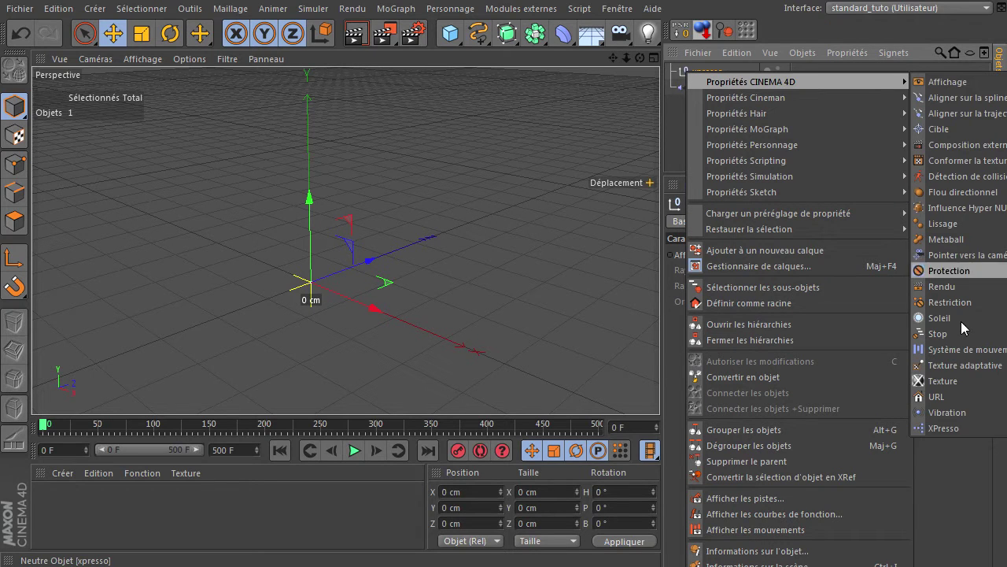
left_click(943, 431)
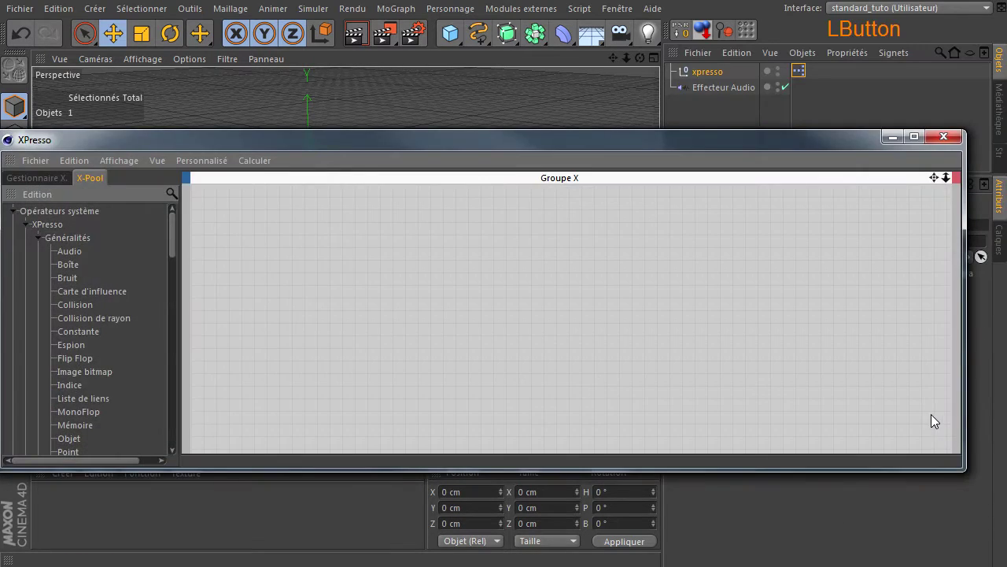
left_click(14, 221)
Expand the X-Pool library down to Thinking Particles > TP Générateur for the P Naissance node
left_click(211, 136)
left_click(234, 105)
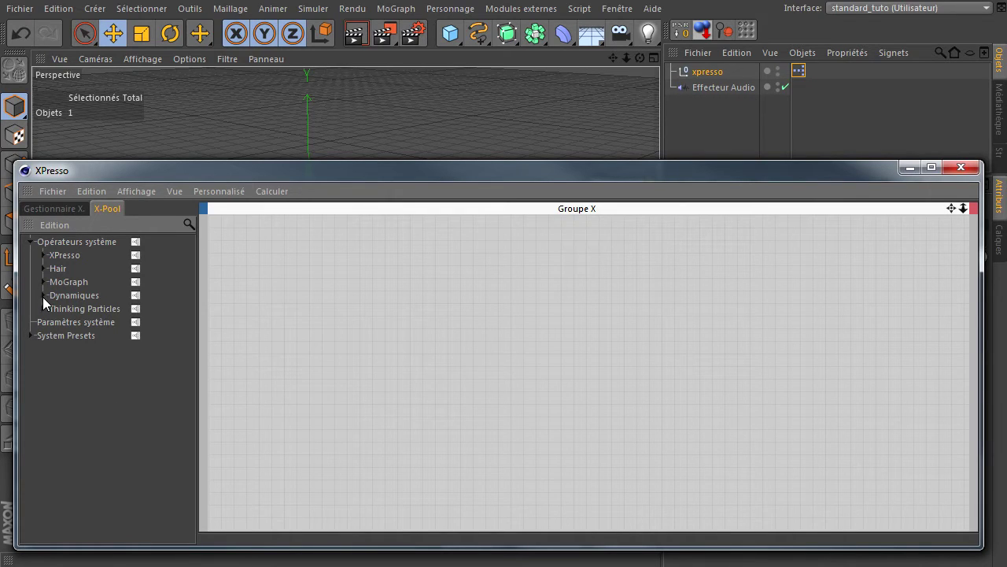
left_click(45, 315)
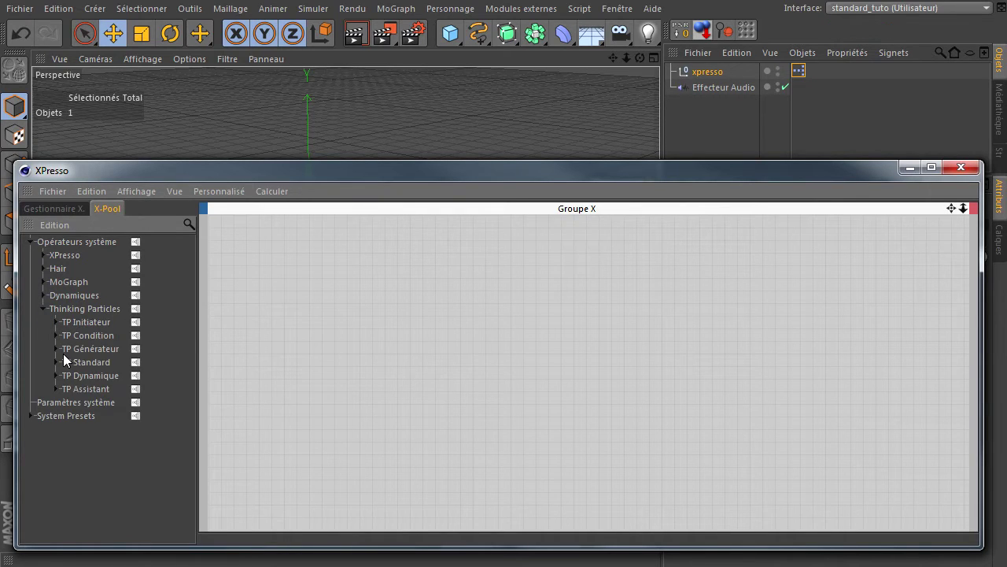
left_click(60, 358)
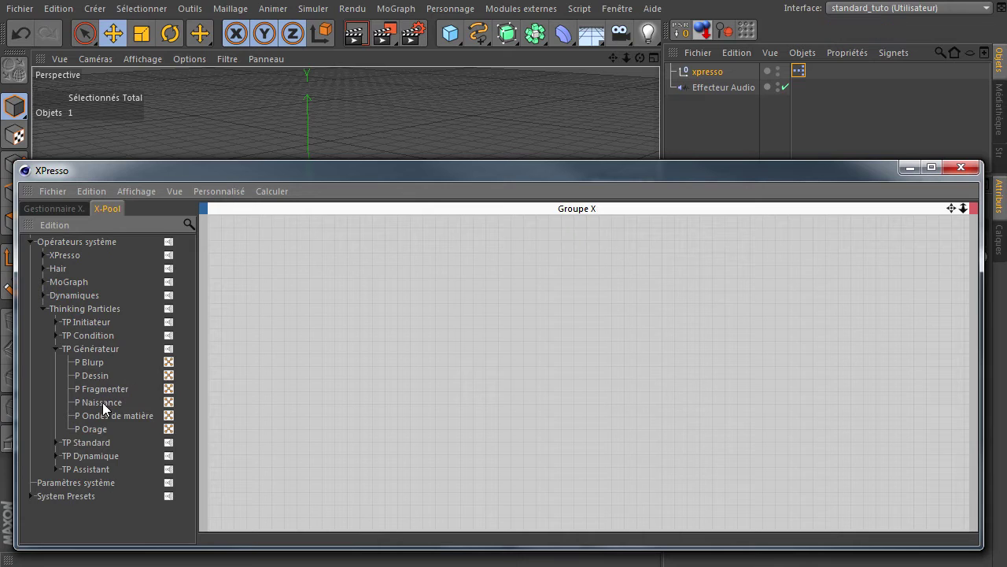
Place the P Naissance node in the graph and show its settings
left_click(106, 406)
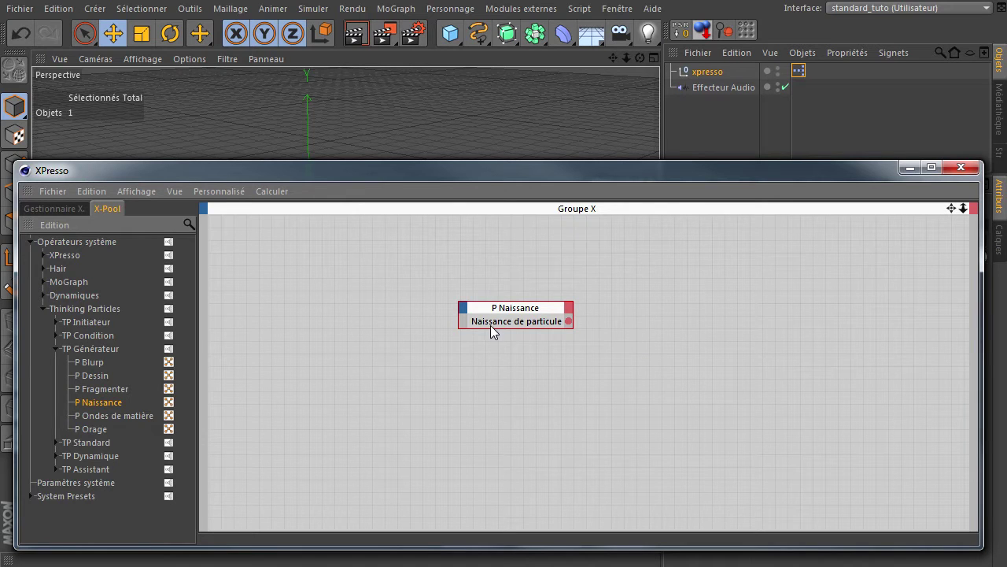
left_click(509, 313)
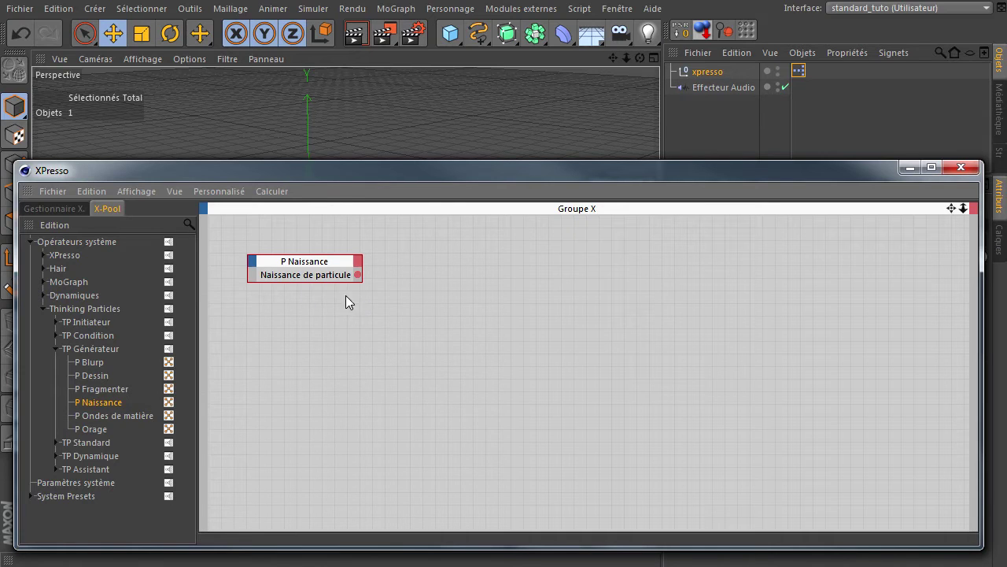
left_click(325, 267)
left_click(561, 180)
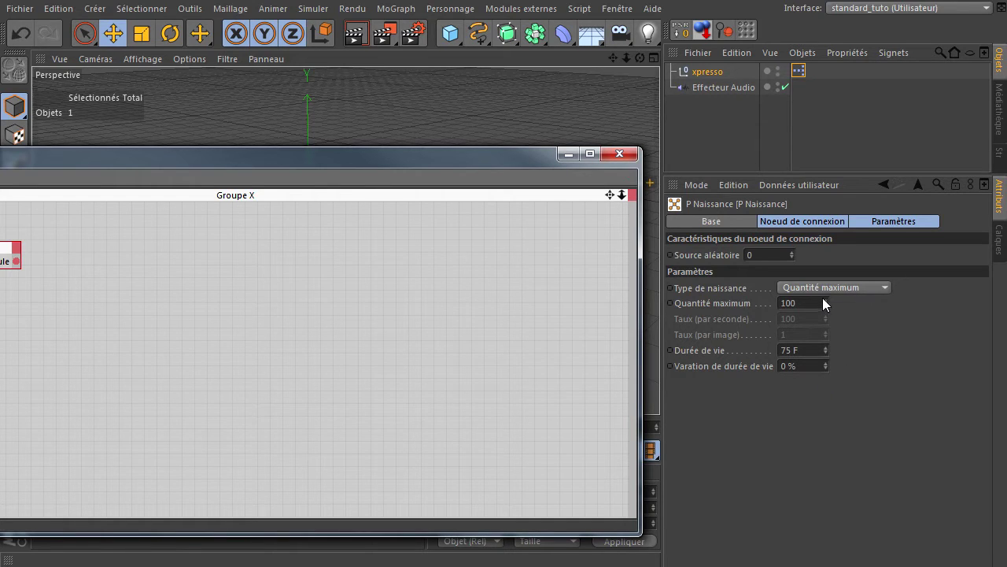
Set P Naissance to a maximum of 1 particle with a 500 F lifetime
left_click(809, 309)
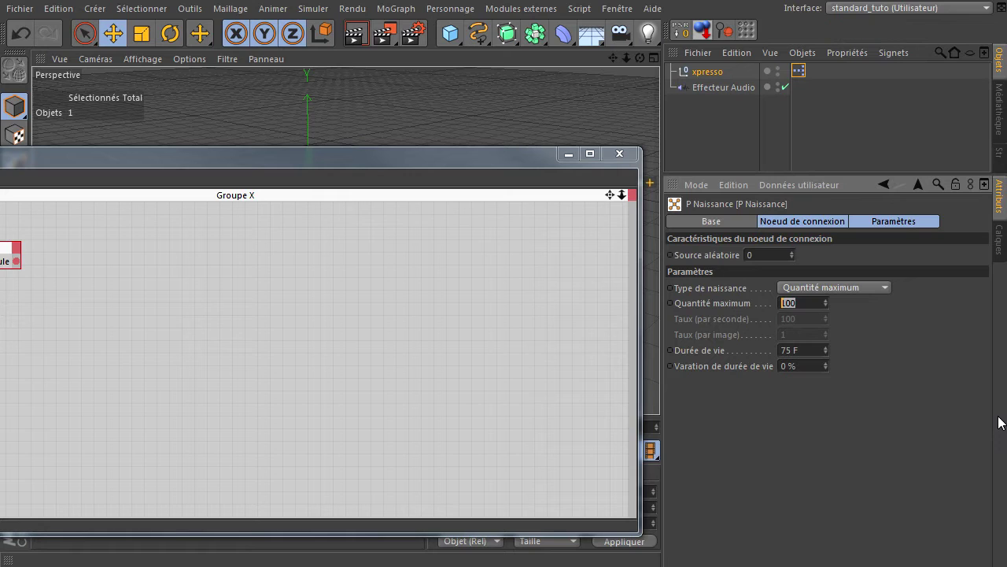
left_click(987, 415)
left_click(820, 357)
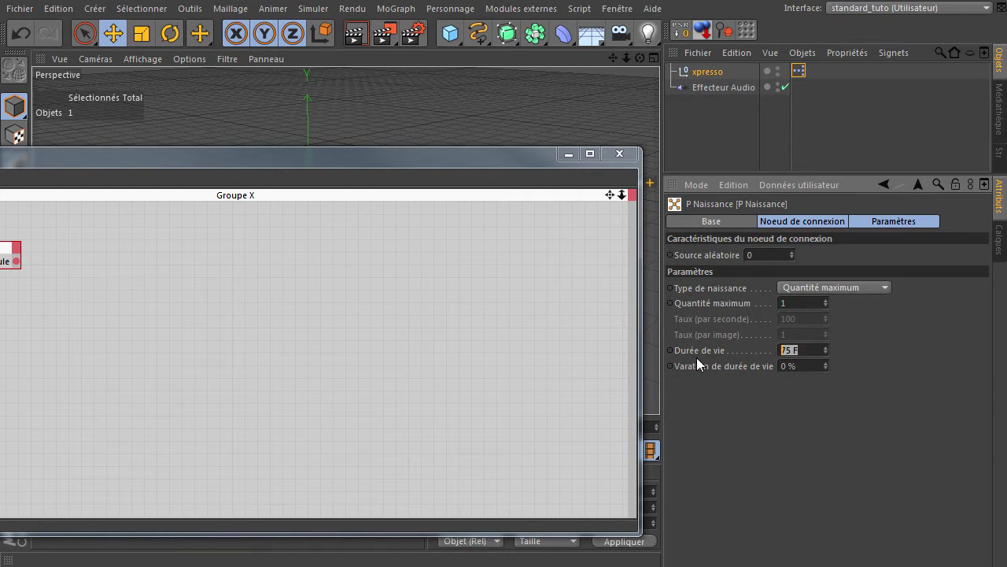
key("Return")
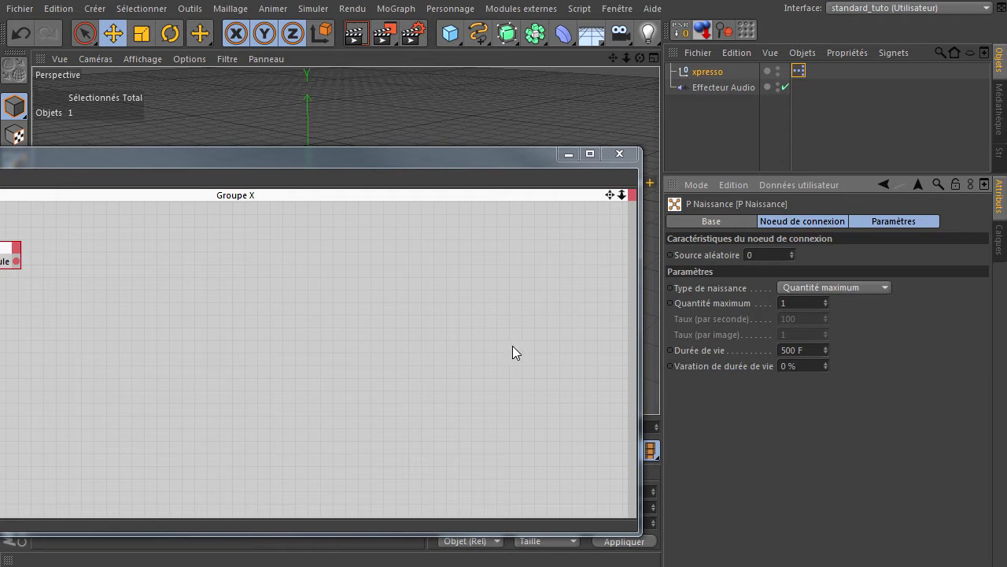
left_click(263, 182)
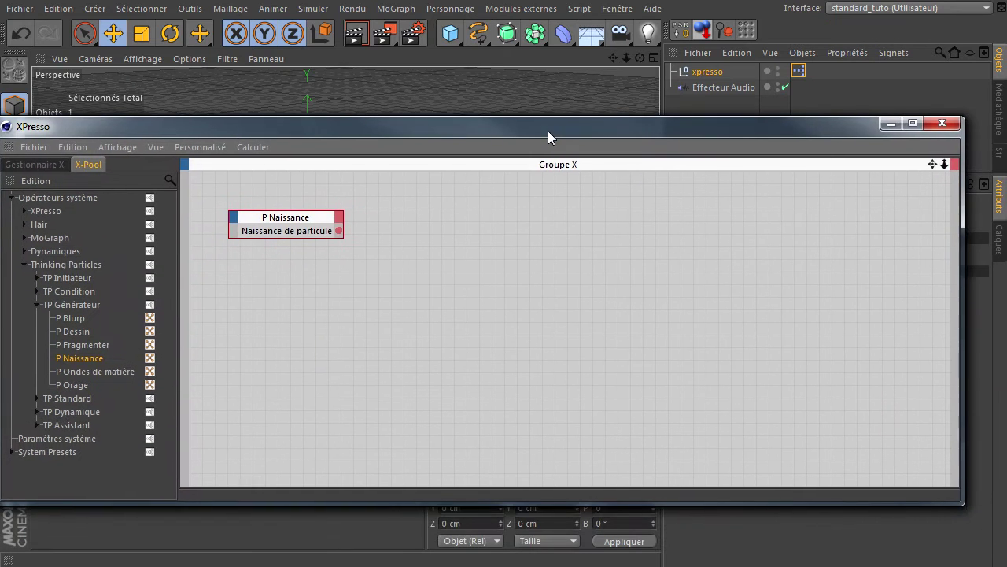
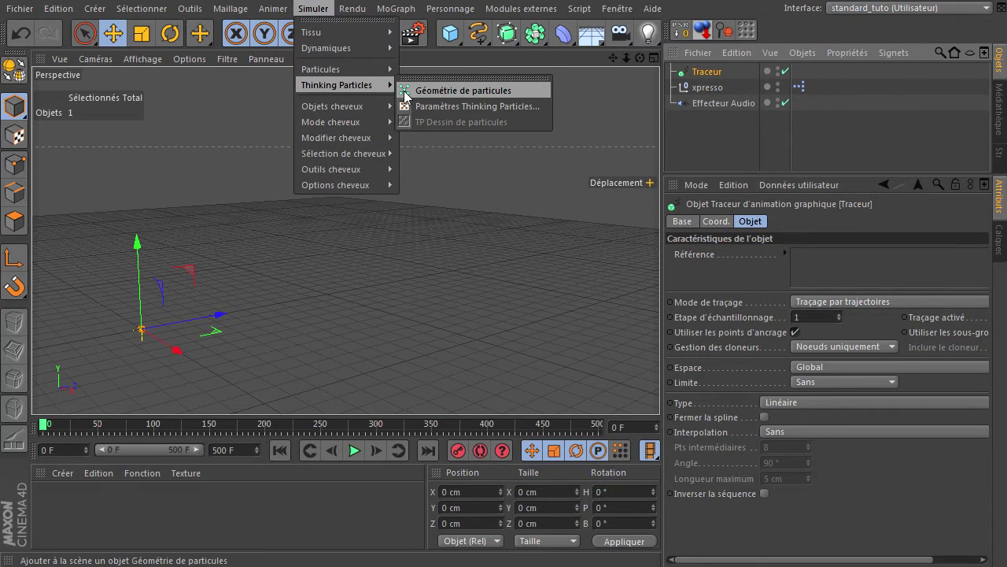
Drag the Thinking Particles Global group into the Tracer's Référence field and close the settings
left_click(439, 117)
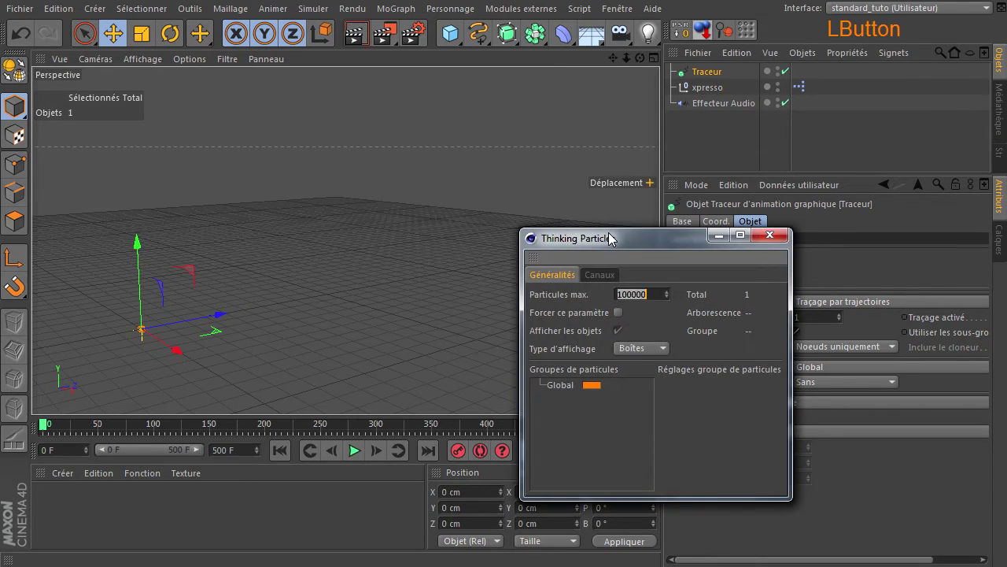
left_click(609, 244)
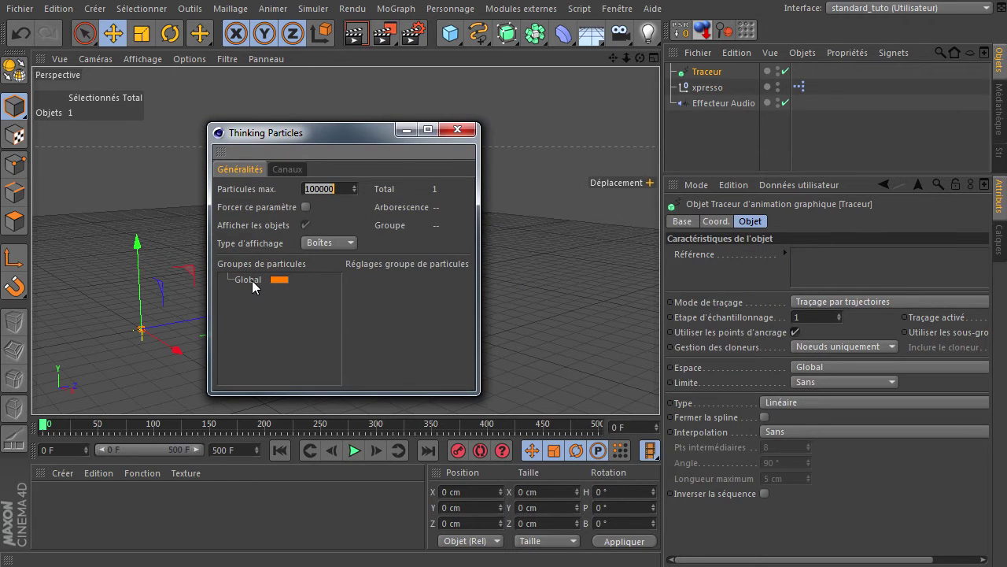
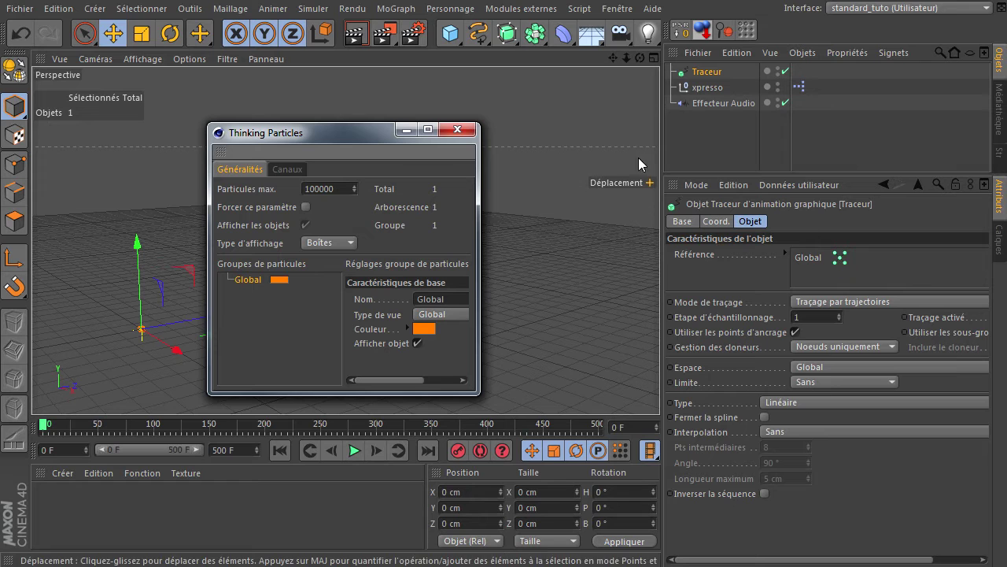
left_click(468, 132)
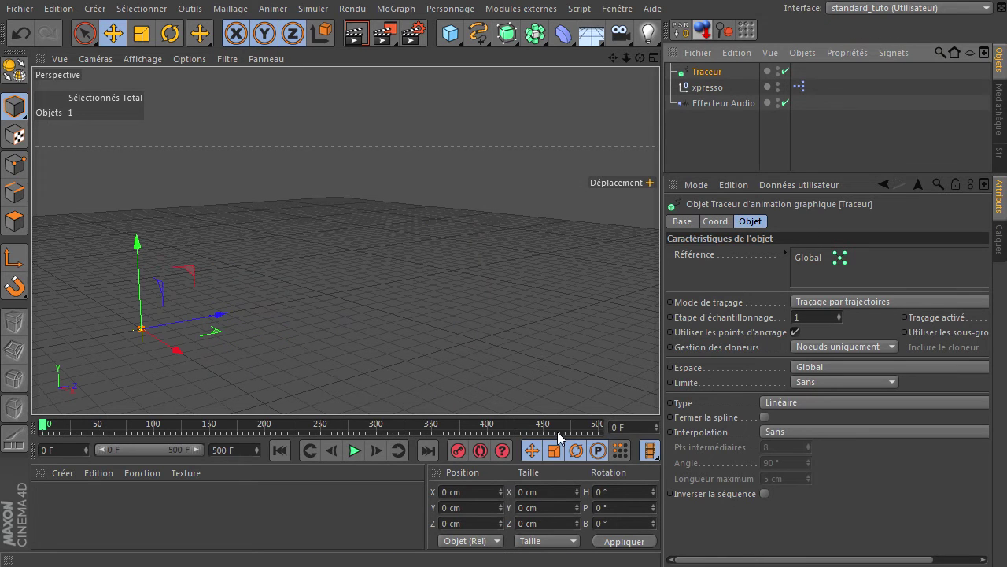
Limit the Tracer trail to the last 20 points (A partir de la fin) and preview it in playback
left_click(354, 459)
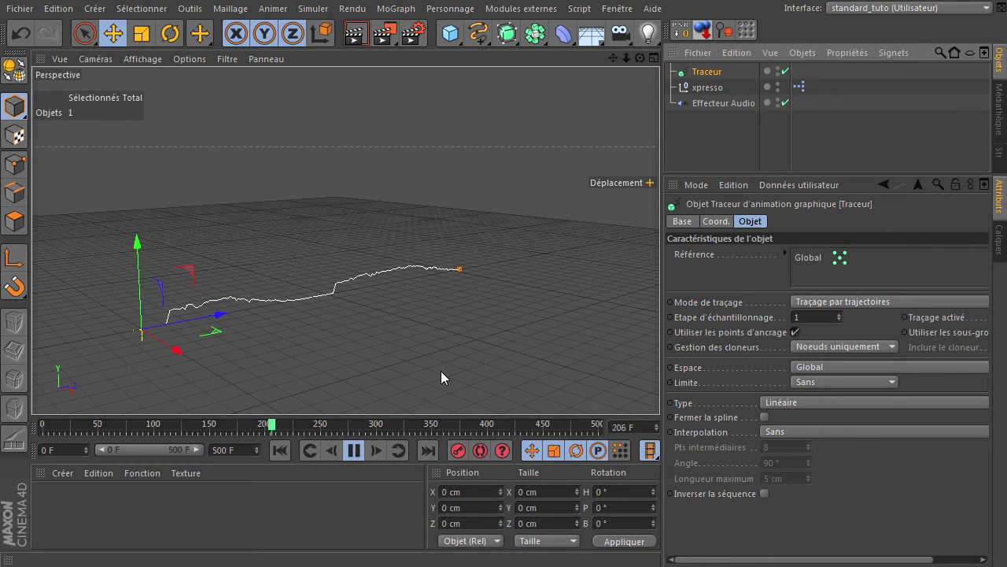
left_click(359, 455)
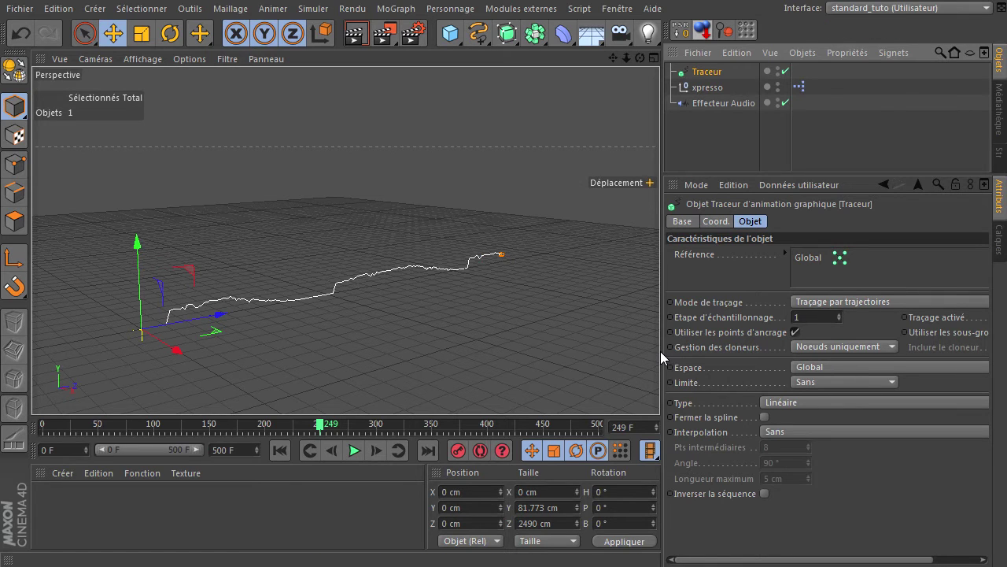
left_click(666, 358)
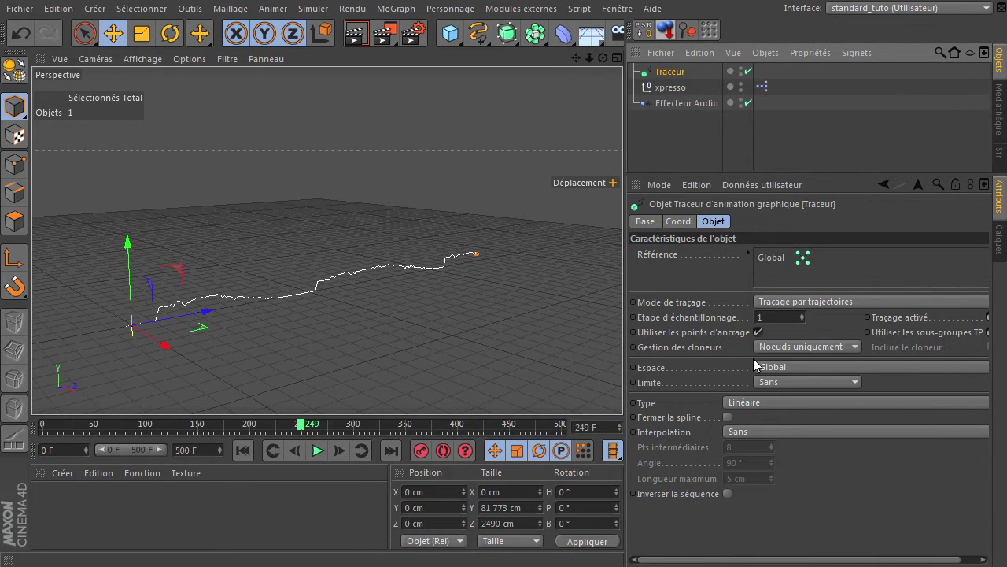
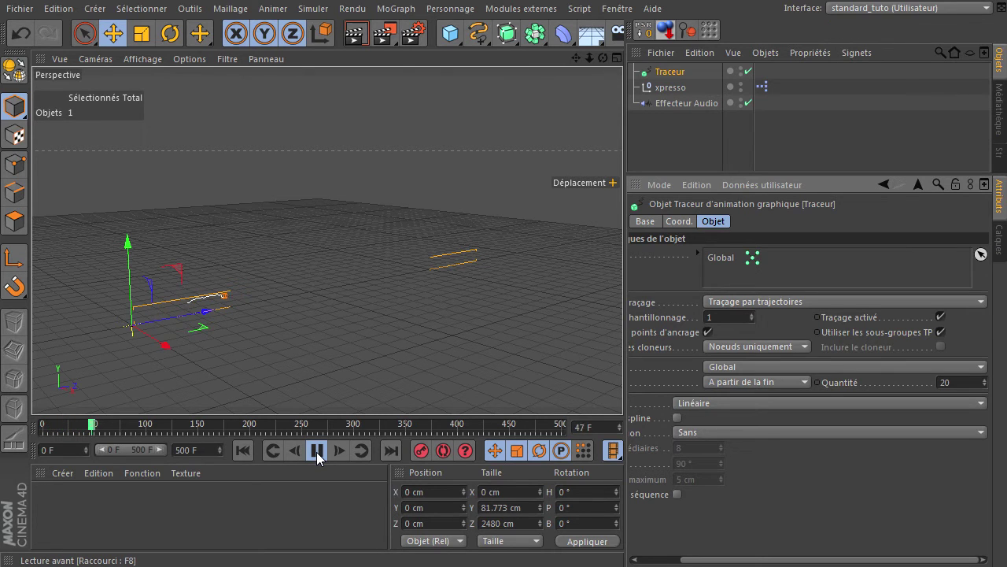
left_click(320, 459)
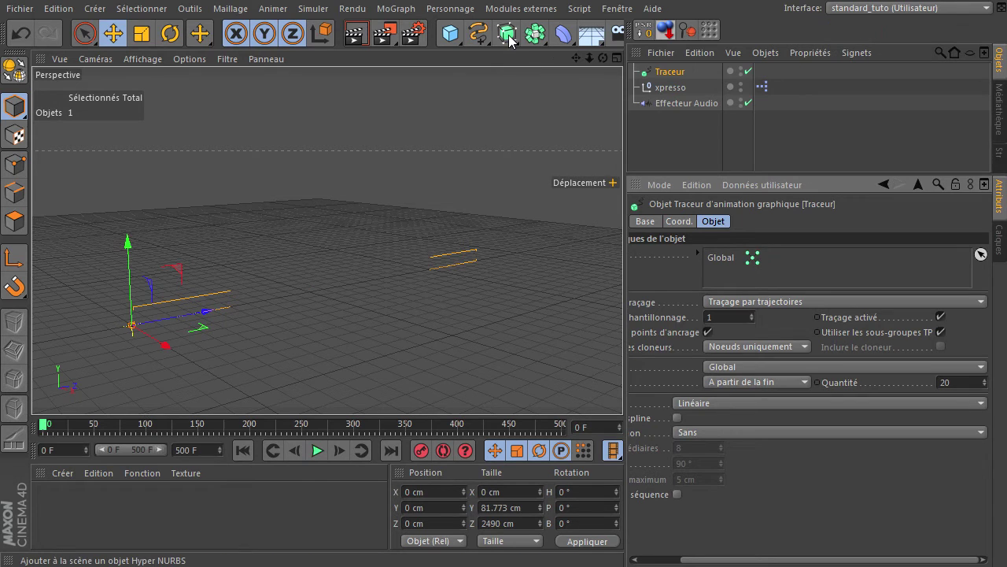
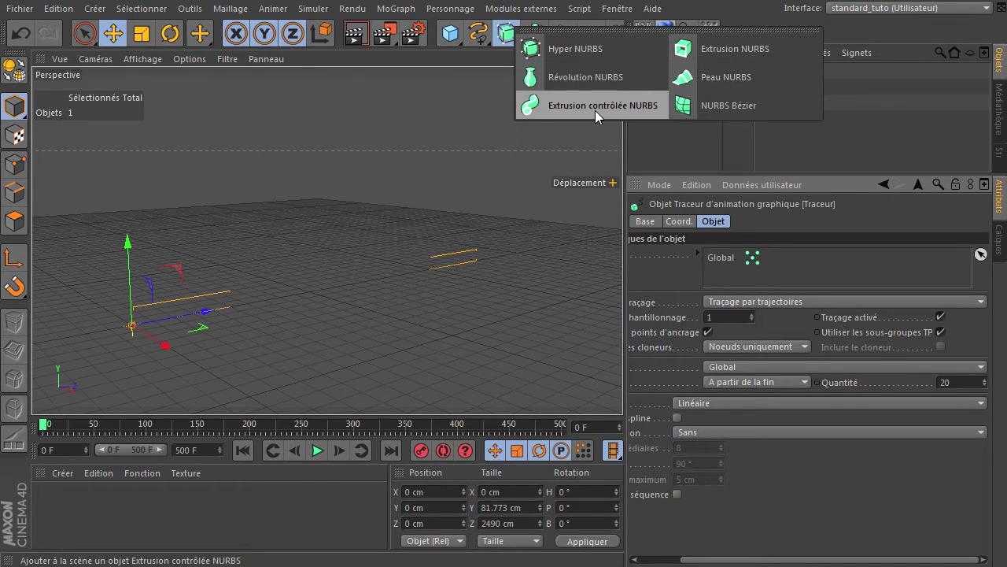
Add a Cercle spline with a 2 cm radius
left_click(476, 42)
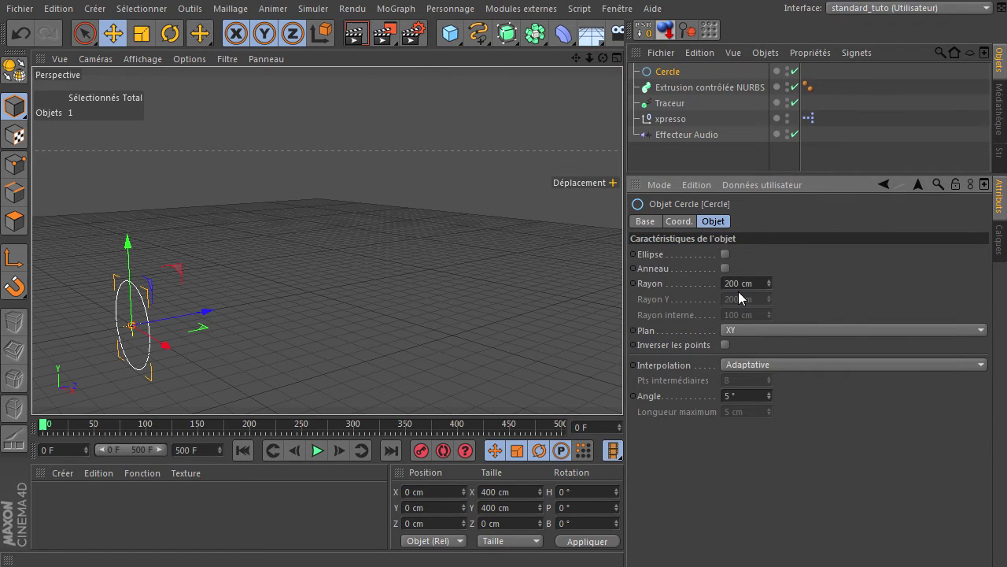
left_click(757, 290)
left_click(842, 300)
Parent the Cercle and the Traceur under the Extrusion contrôlée NURBS and select it
left_click(674, 83)
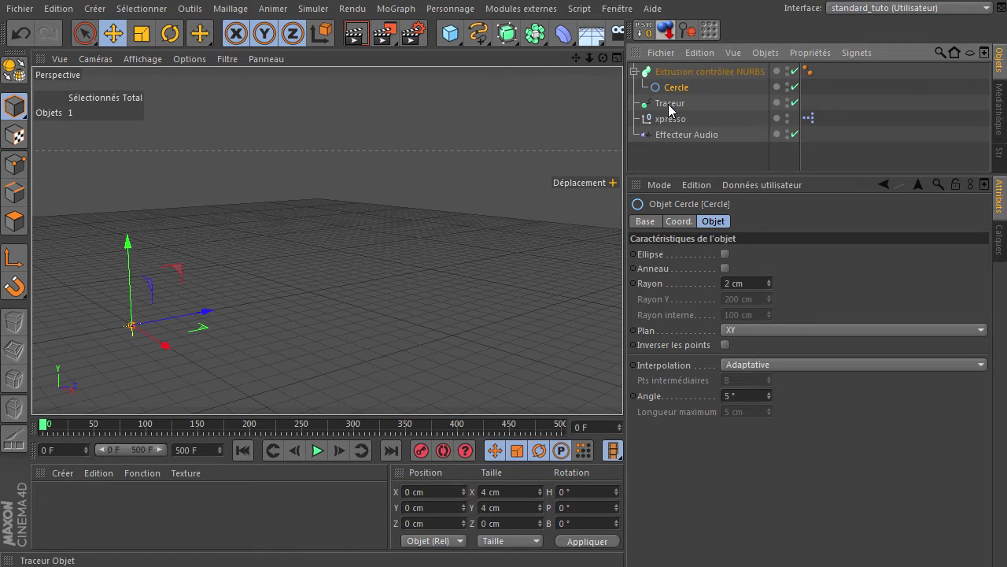
left_click(671, 112)
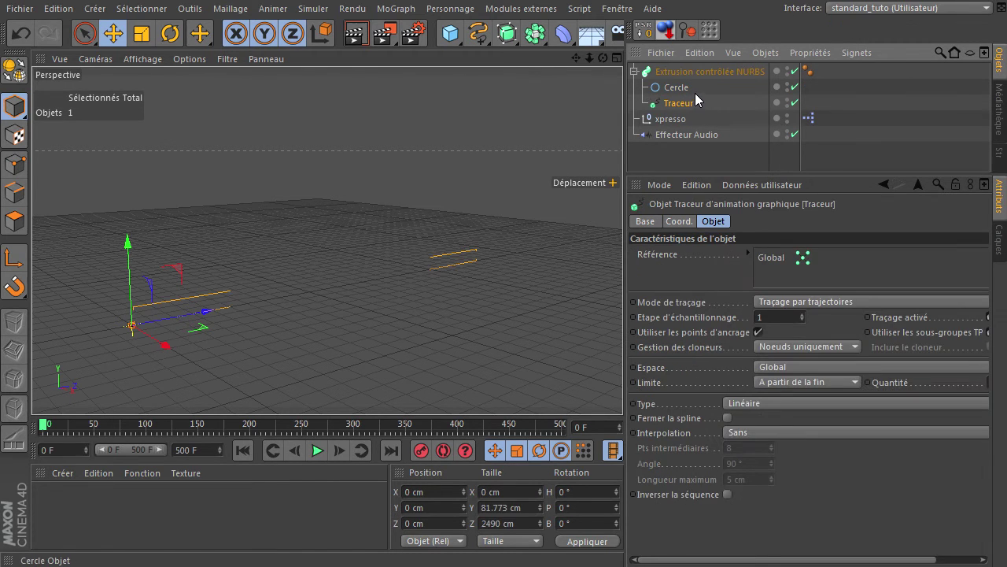
left_click(711, 76)
Shape the sweep's Mise à l'échelle curve into an arch: ends lowered, middle raised
left_click(644, 412)
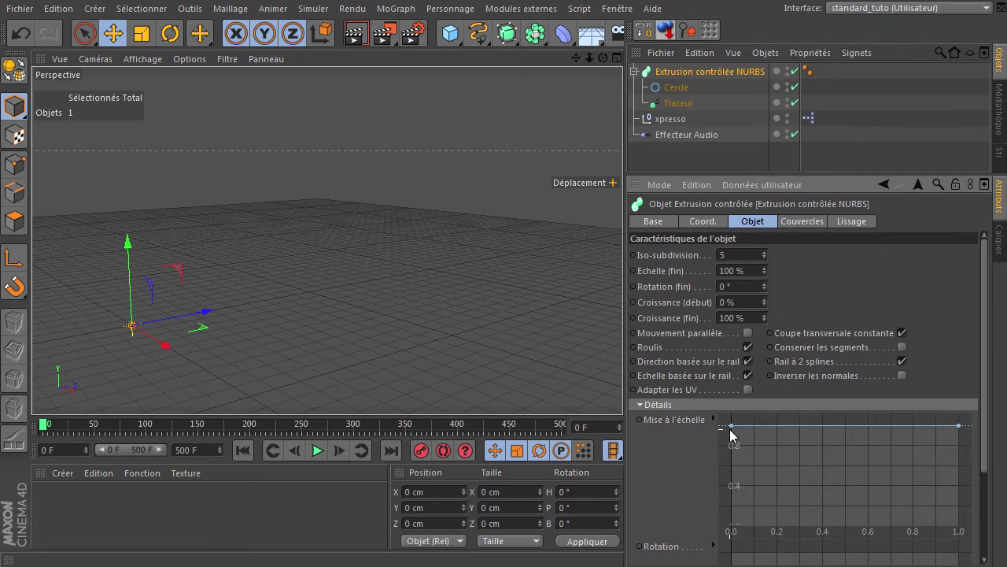
left_click(734, 436)
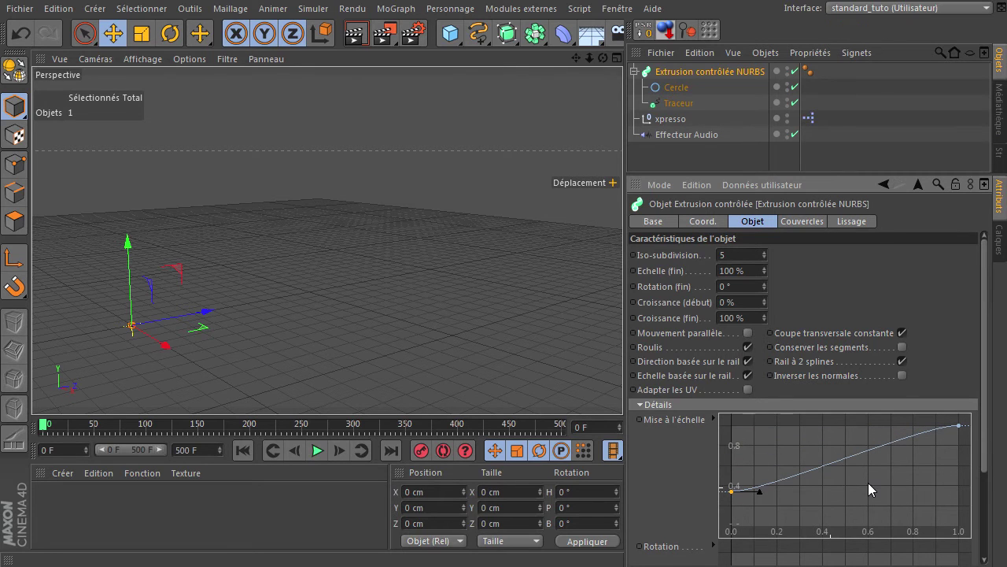
left_click(961, 431)
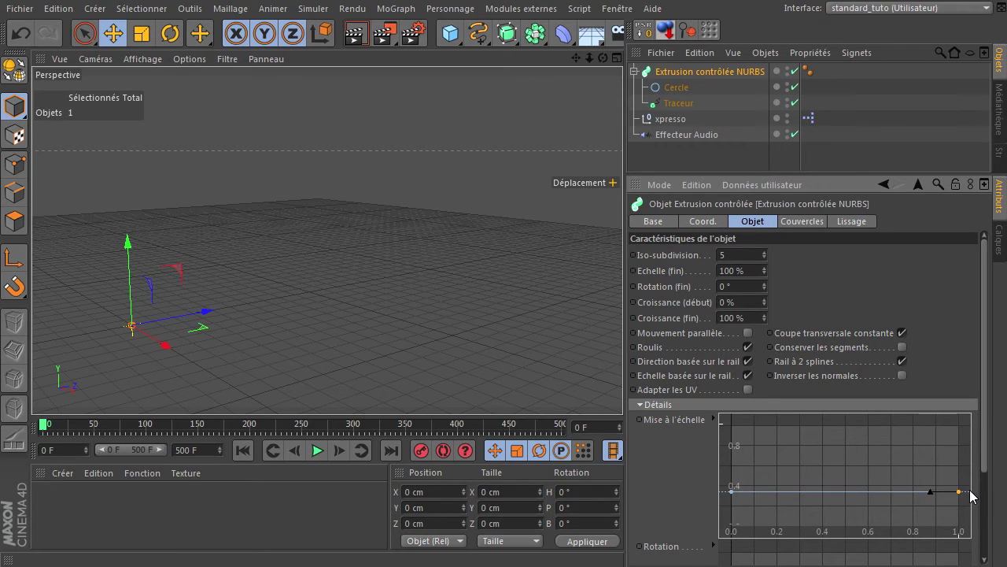
left_click(933, 498)
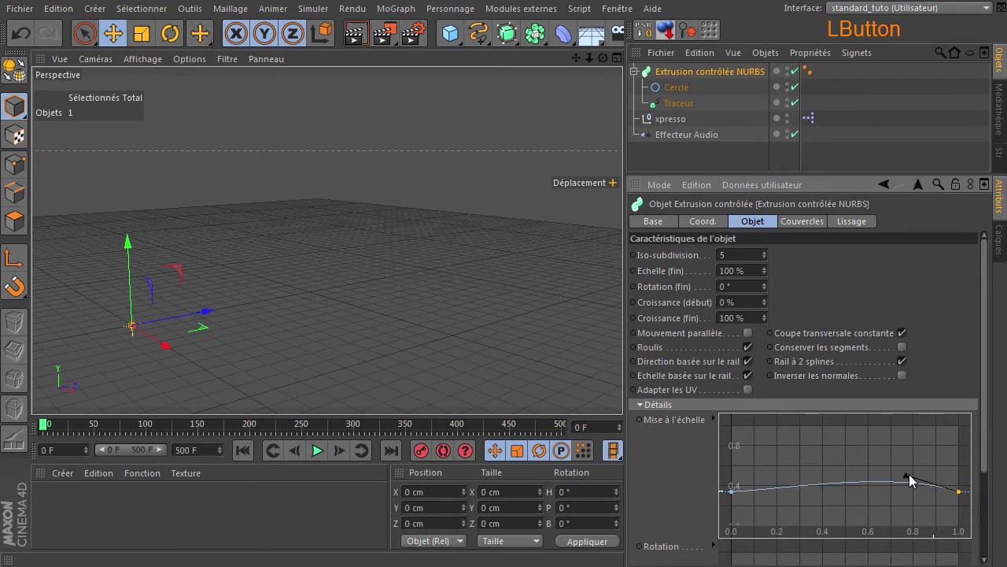
left_click(734, 499)
left_click(761, 497)
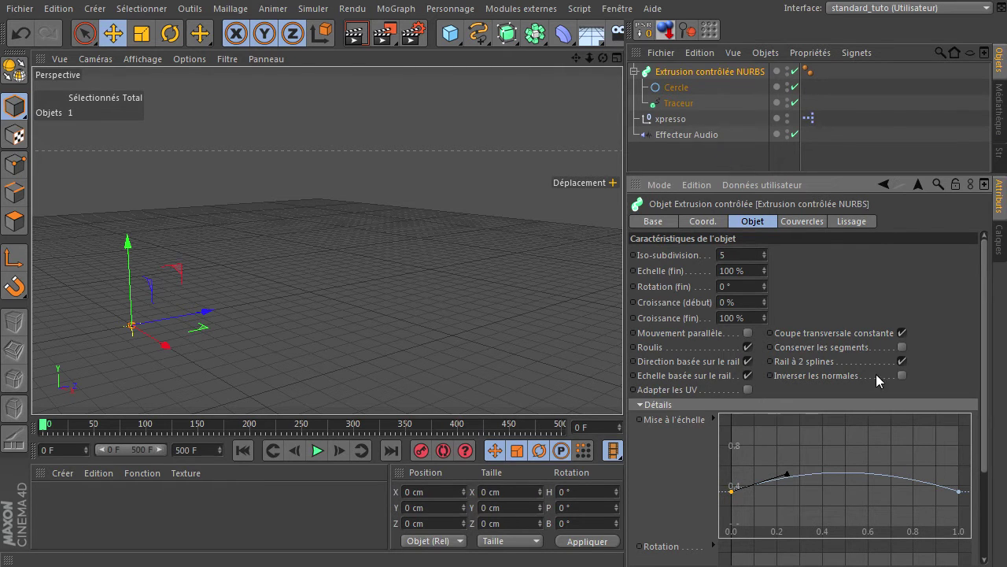
left_click(671, 487)
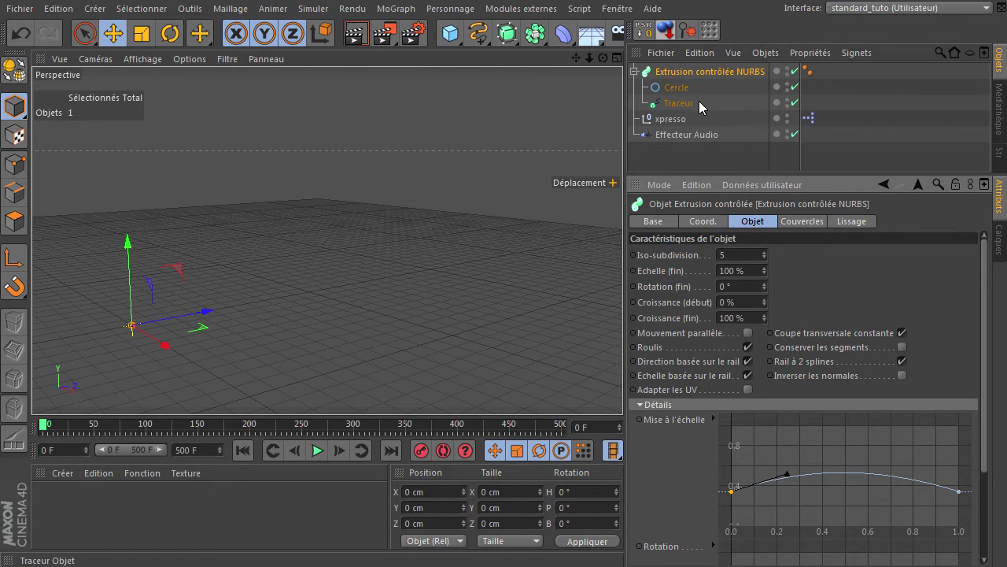
Set the Cercle to Naturelle interpolation with 4 intermediate points
left_click(685, 96)
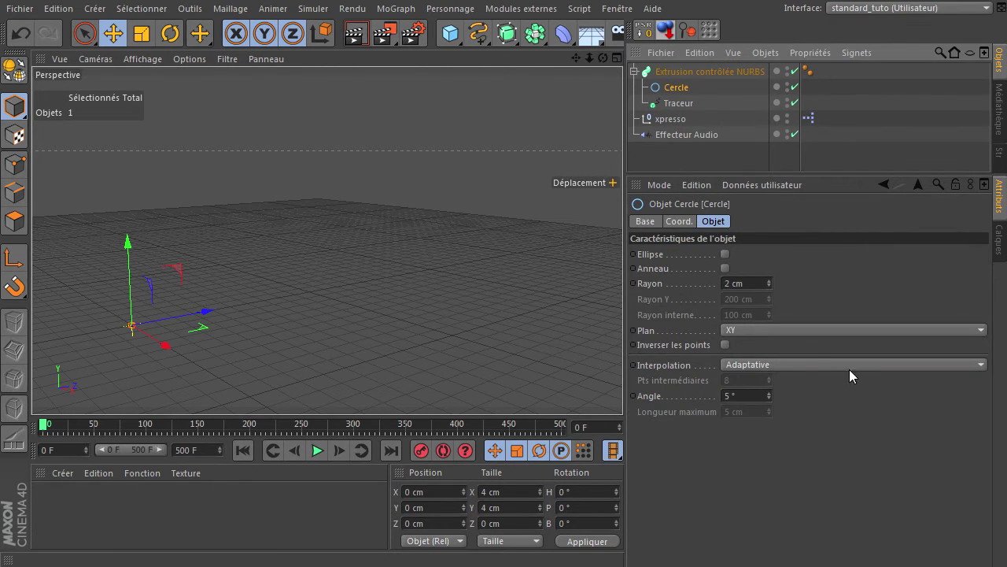
left_click(794, 369)
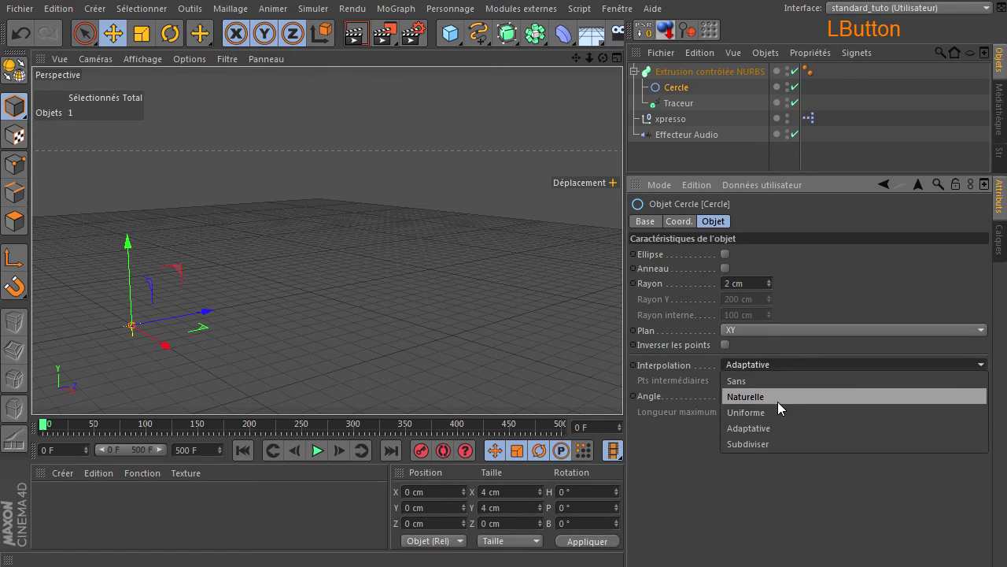
left_click(743, 391)
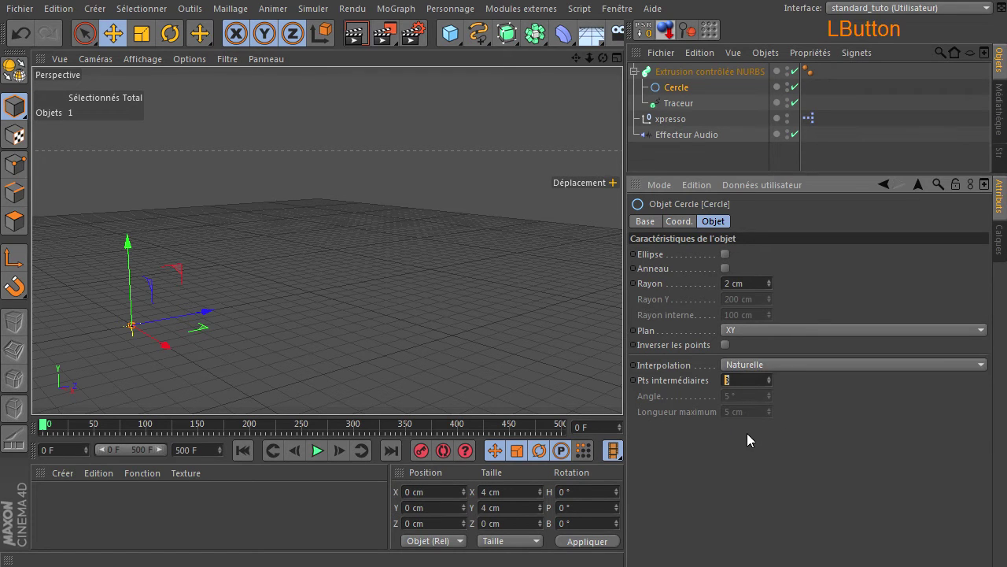
left_click(808, 509)
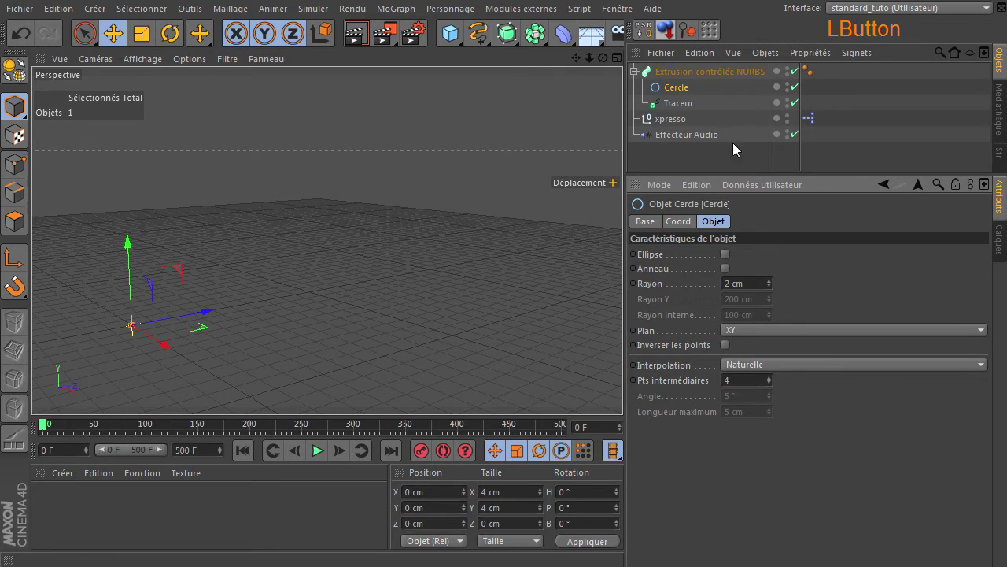
Make the Traceur spline Bézier with Naturelle interpolation and 4 points, then deselect
left_click(681, 107)
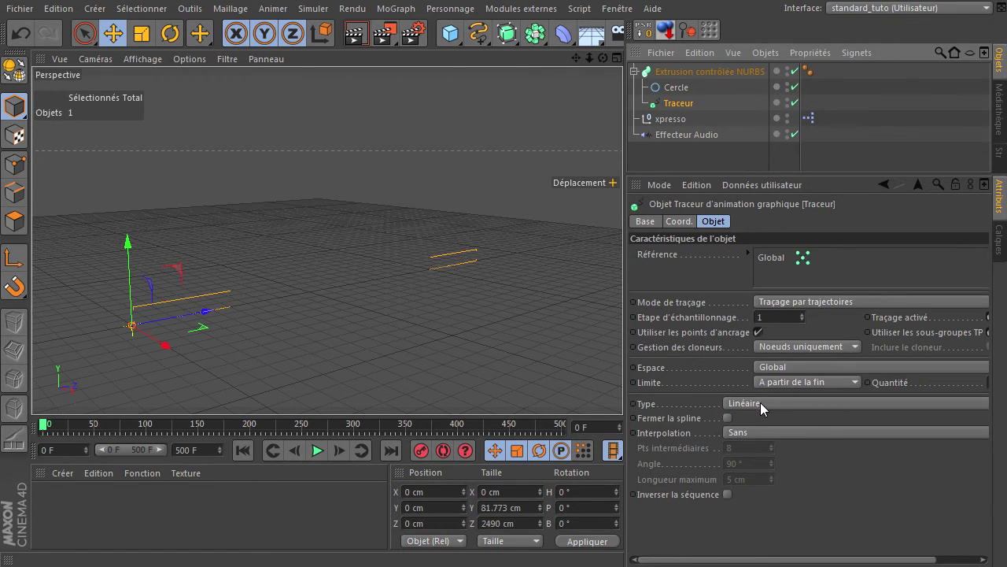
left_click(767, 409)
left_click(781, 483)
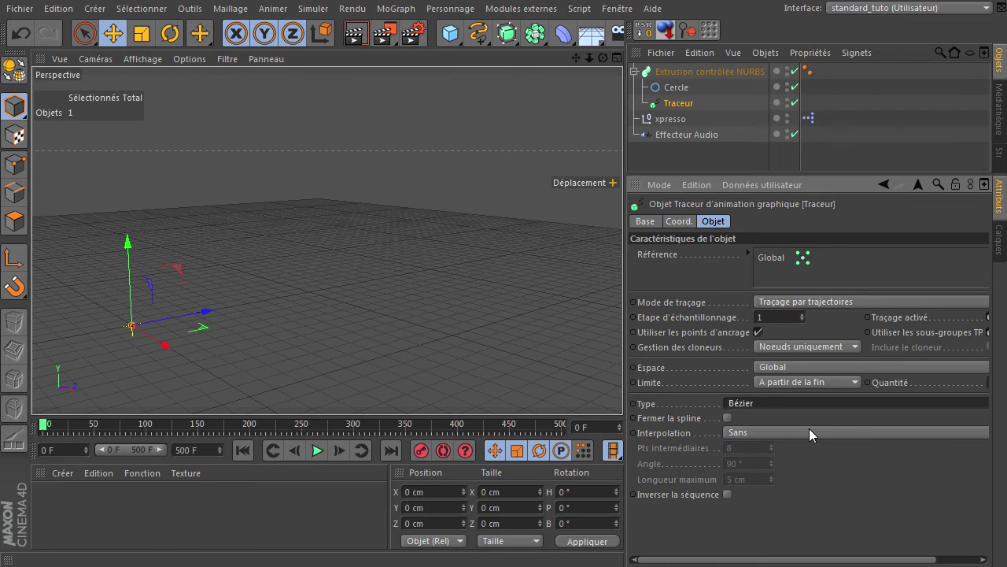
left_click(812, 435)
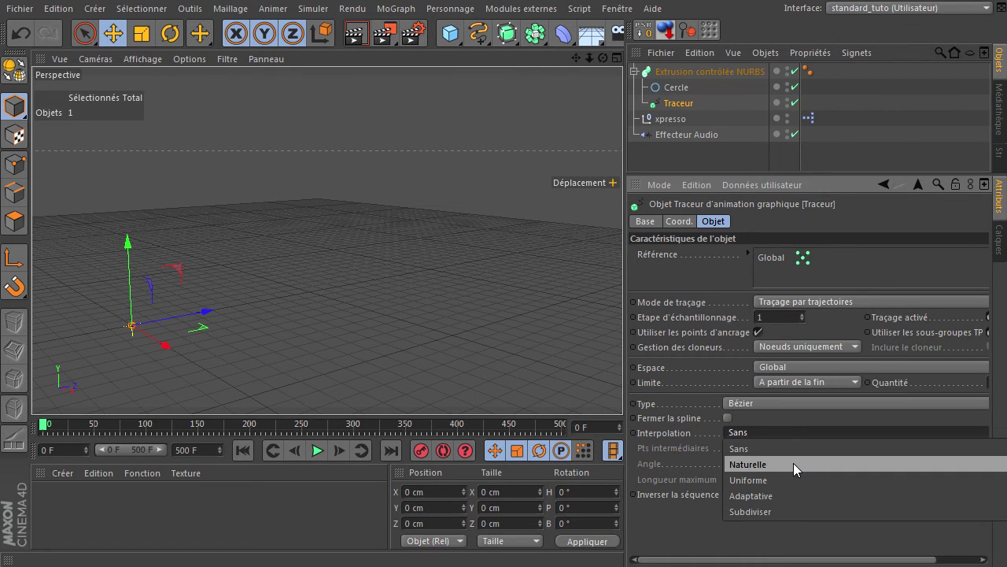
left_click(797, 470)
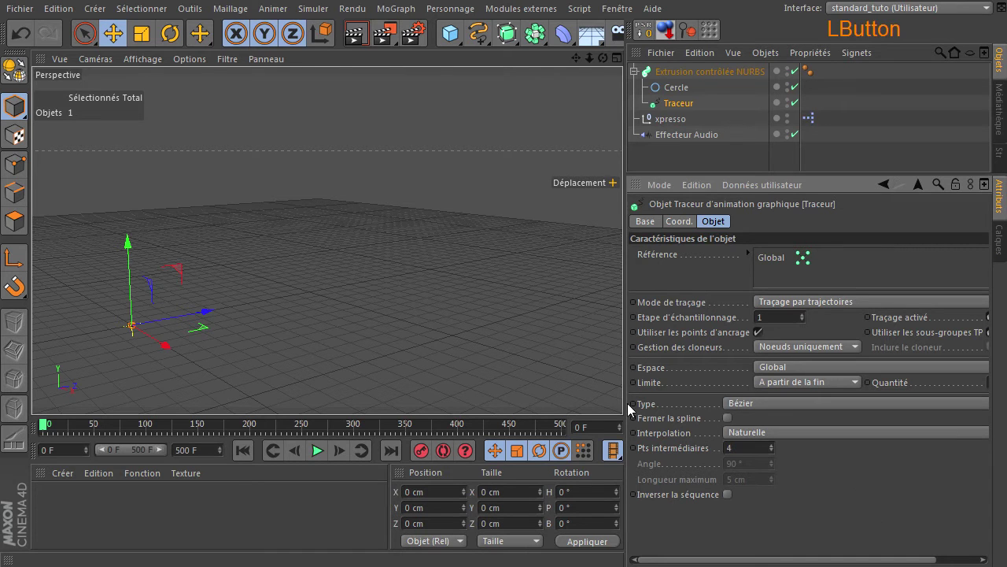
left_click(397, 333)
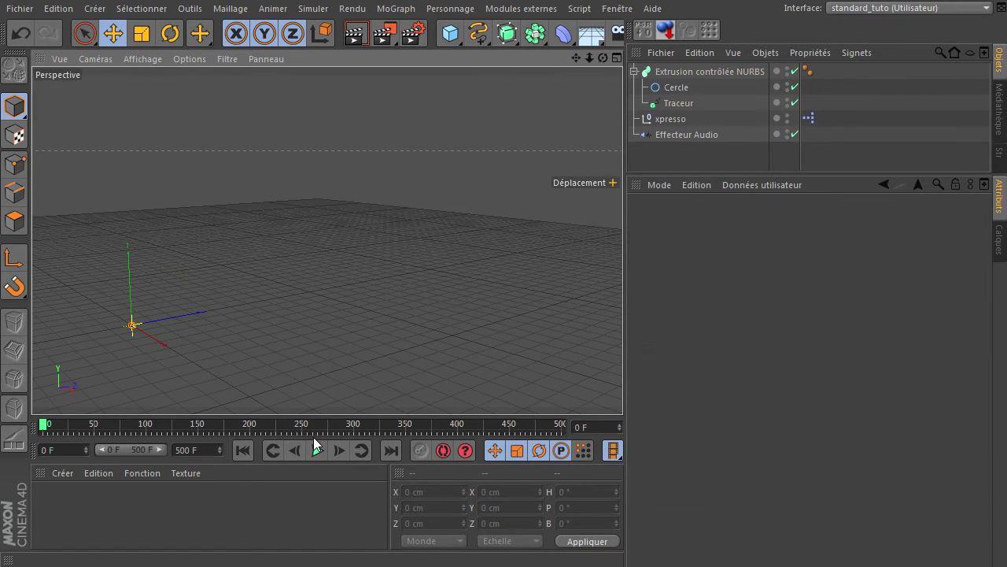
Preview the swept tube trail in playback, rewinding and replaying with the Effecteur Audio selected
left_click(321, 461)
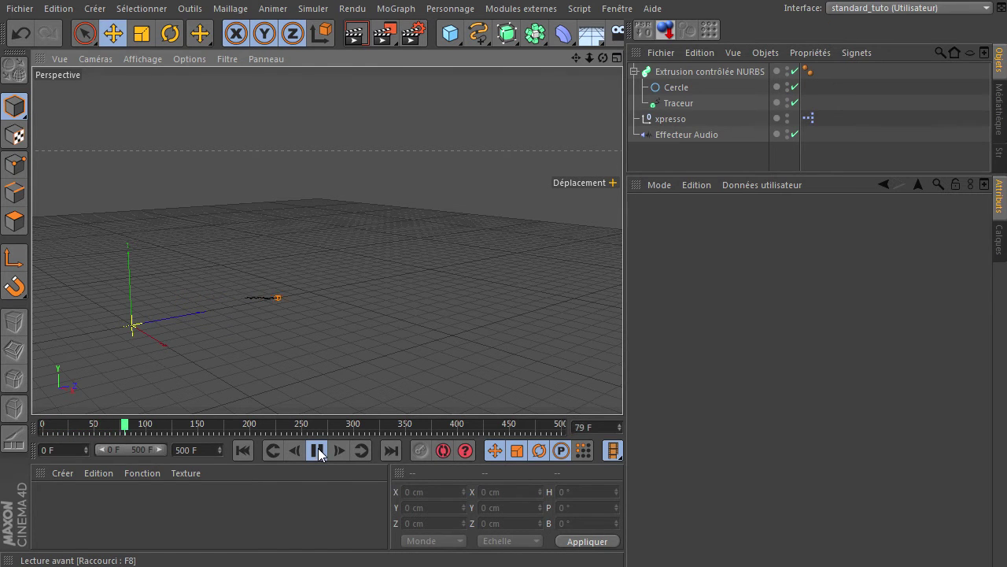
left_click(671, 142)
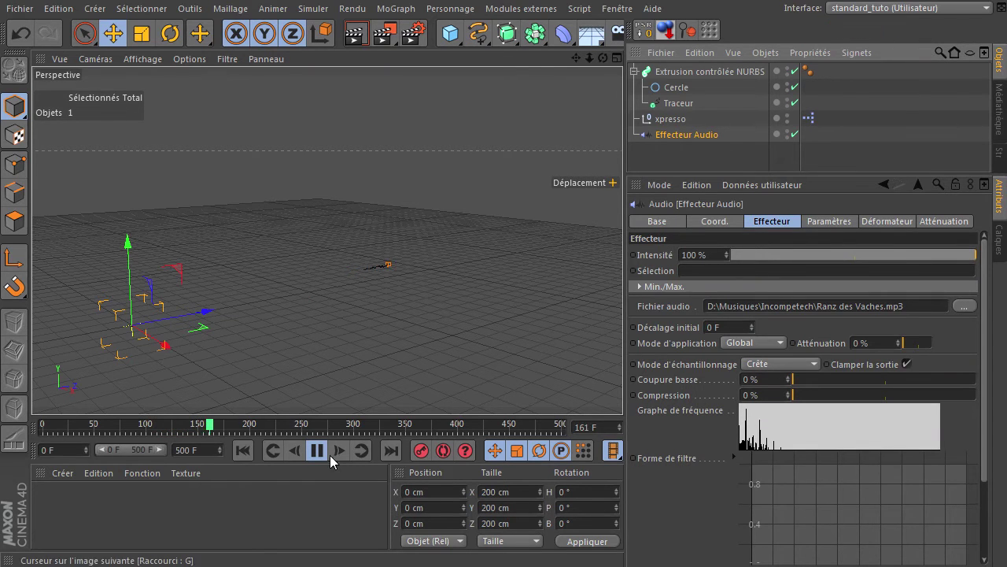
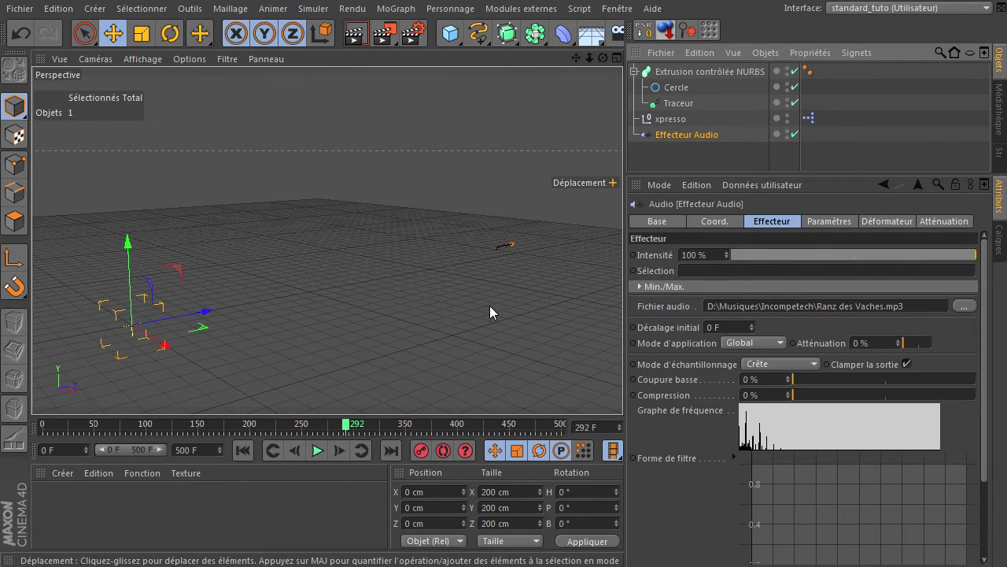
left_click(239, 457)
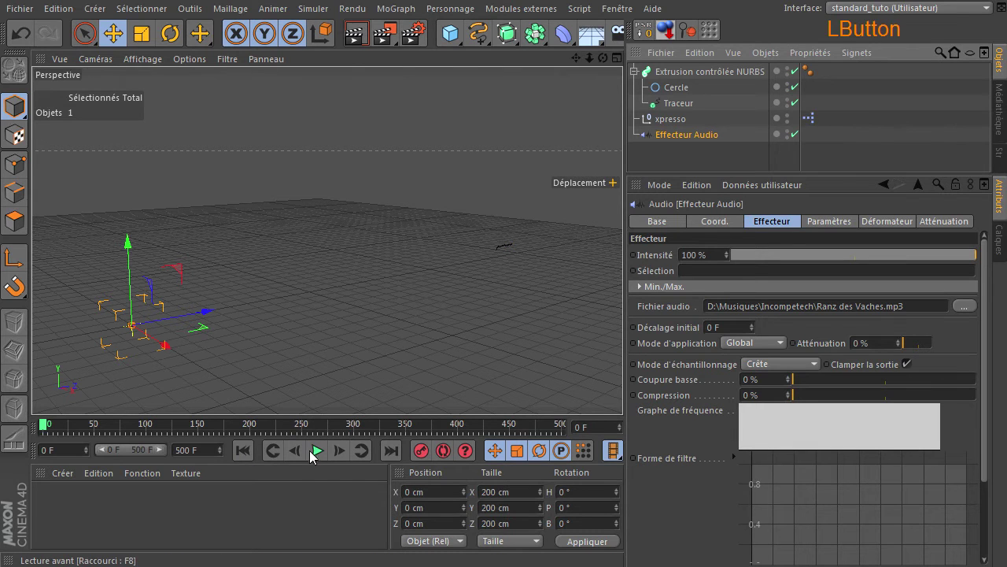
left_click(322, 458)
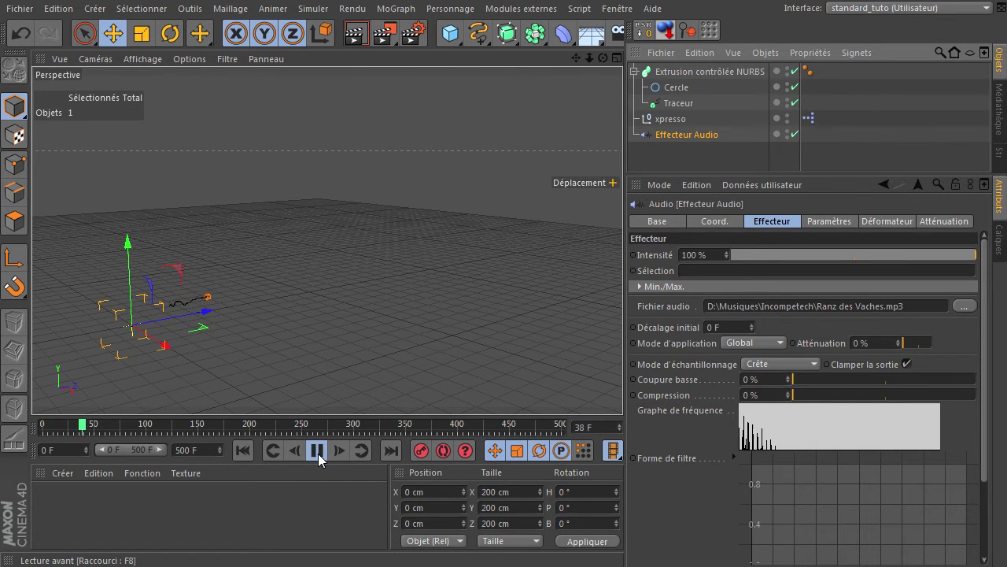
left_click(322, 458)
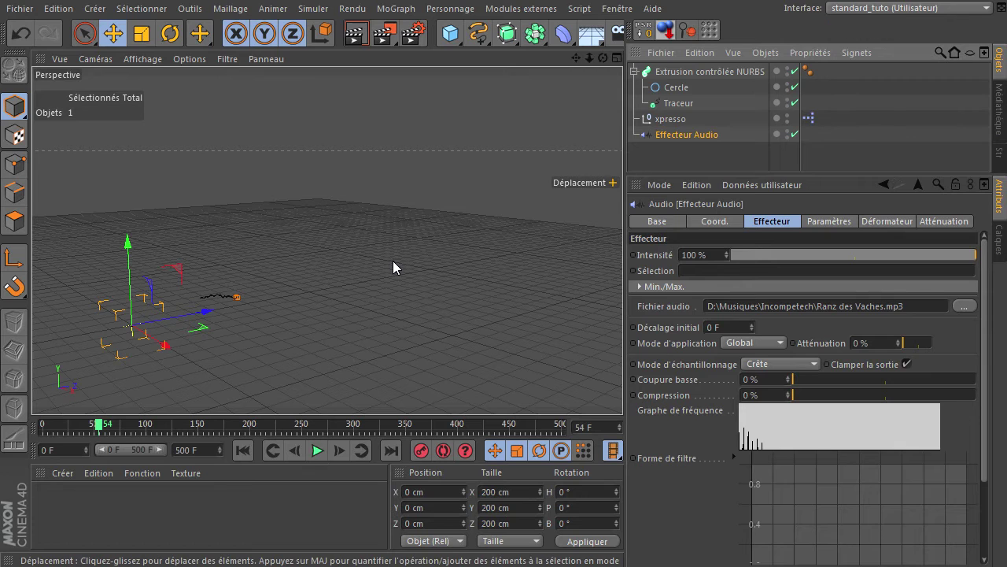
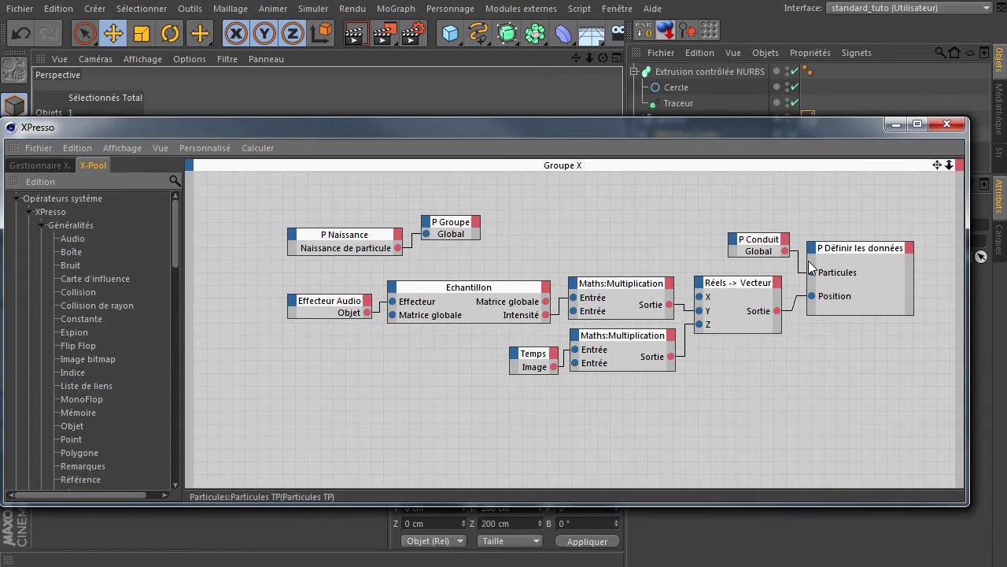
left_click(811, 257)
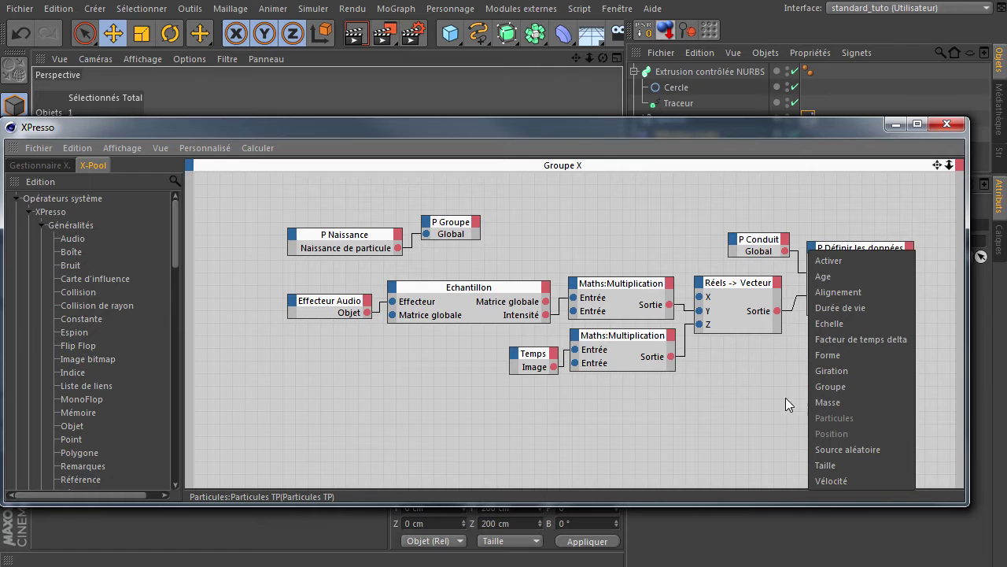
left_click(733, 396)
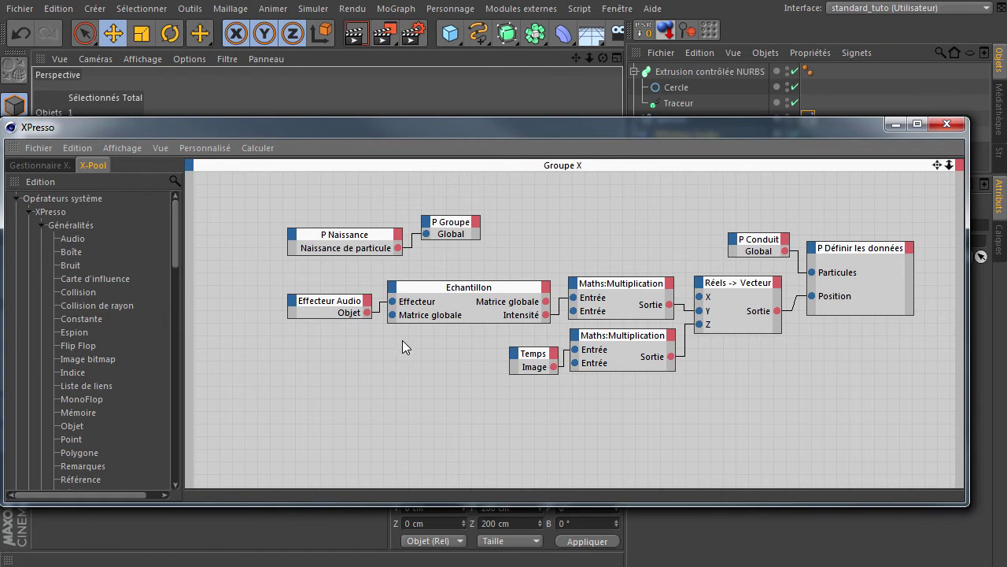
Check the viewport, then select the Temps and second Multiplication nodes and move them lower
left_click(460, 397)
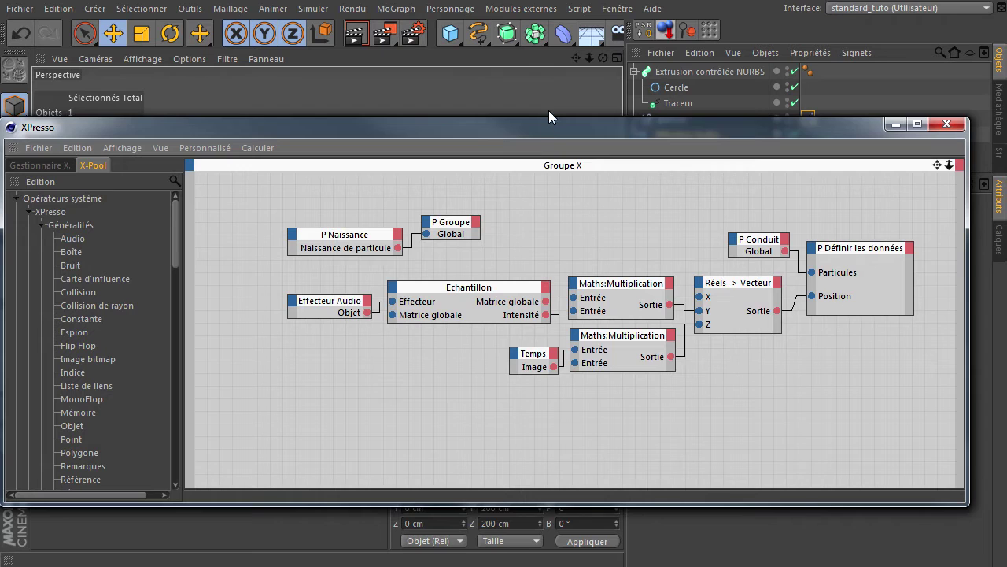
left_click(543, 142)
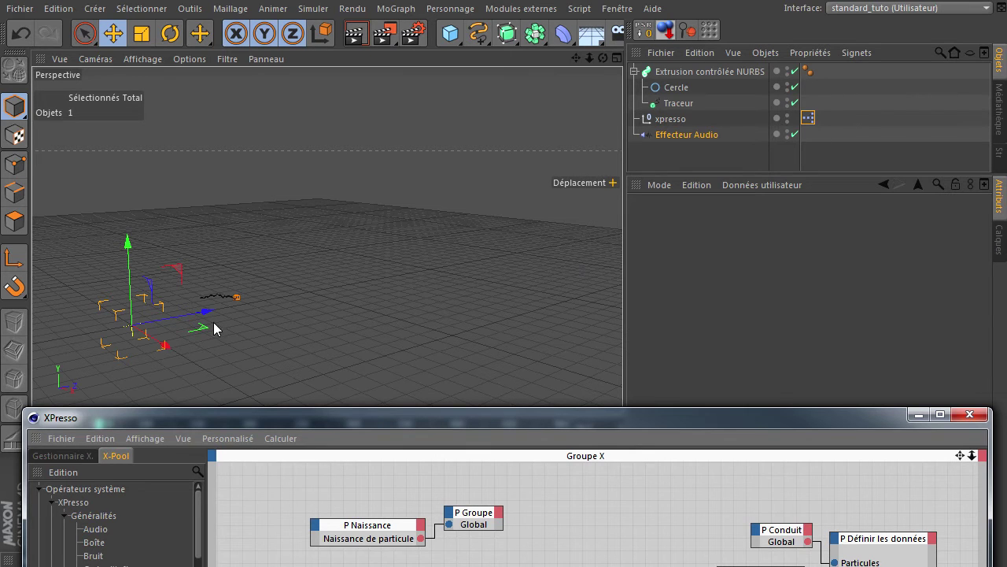
left_click(388, 401)
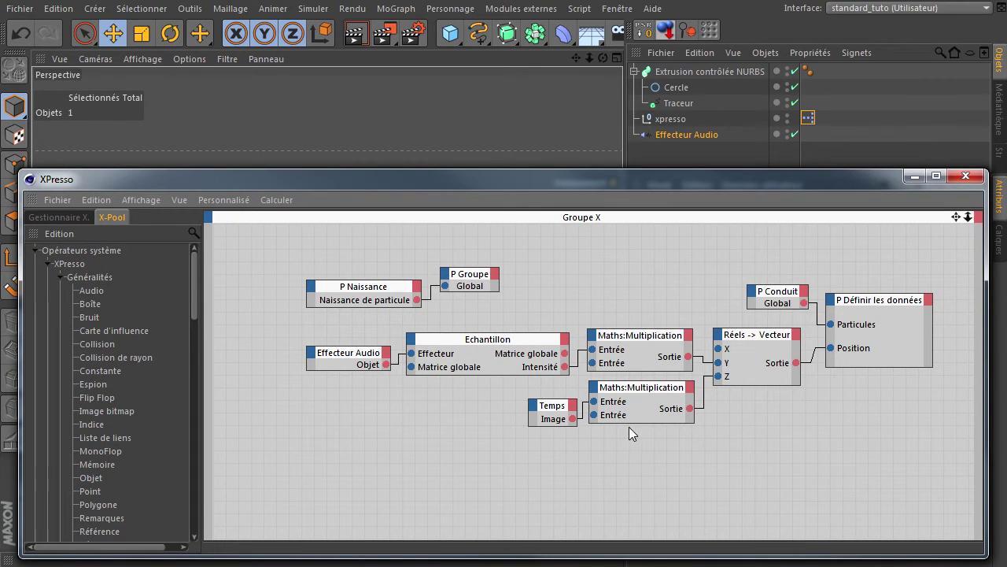
left_click(530, 457)
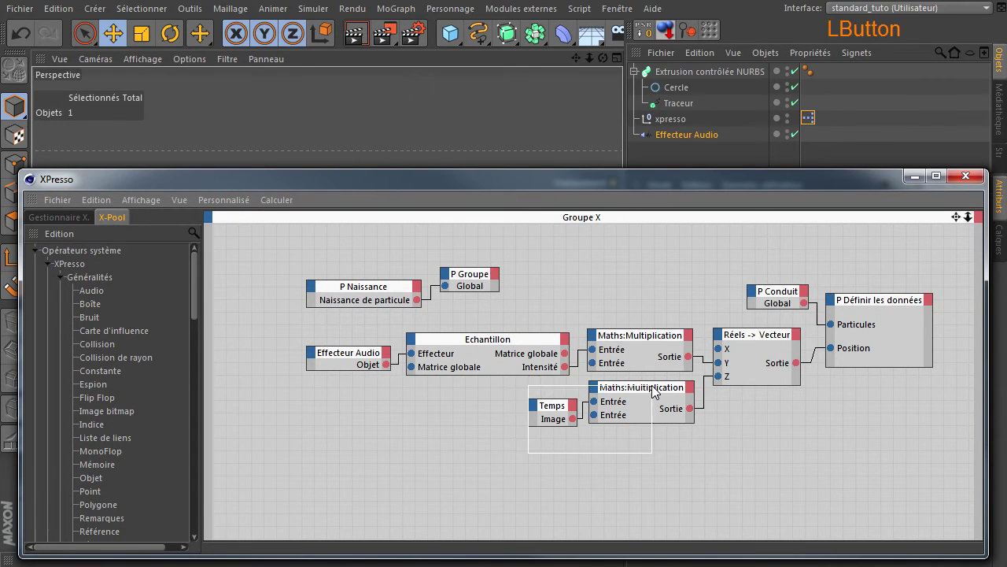
left_click(654, 389)
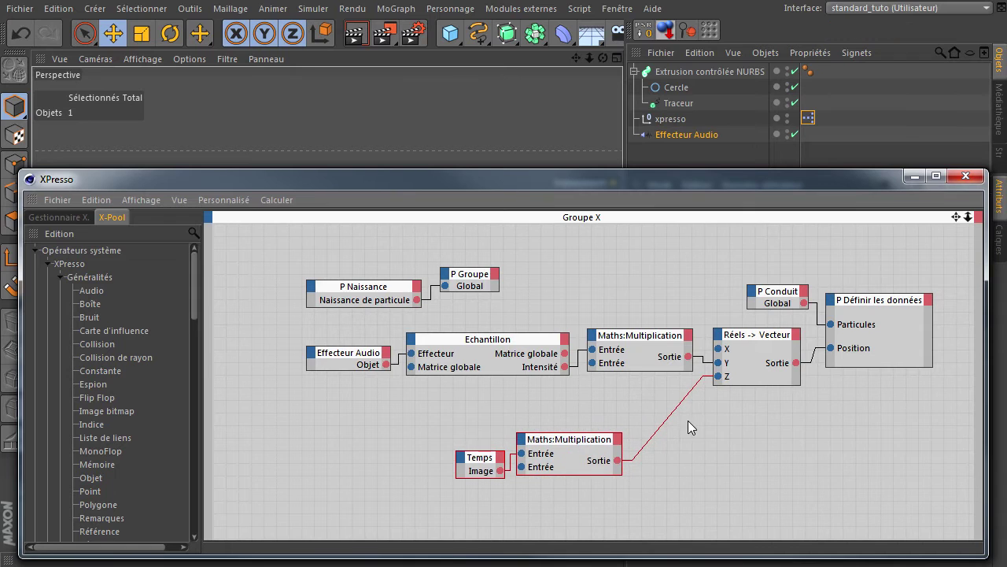
Disconnect the multiplication from the vector's Z input and delete both nodes
left_click(668, 424)
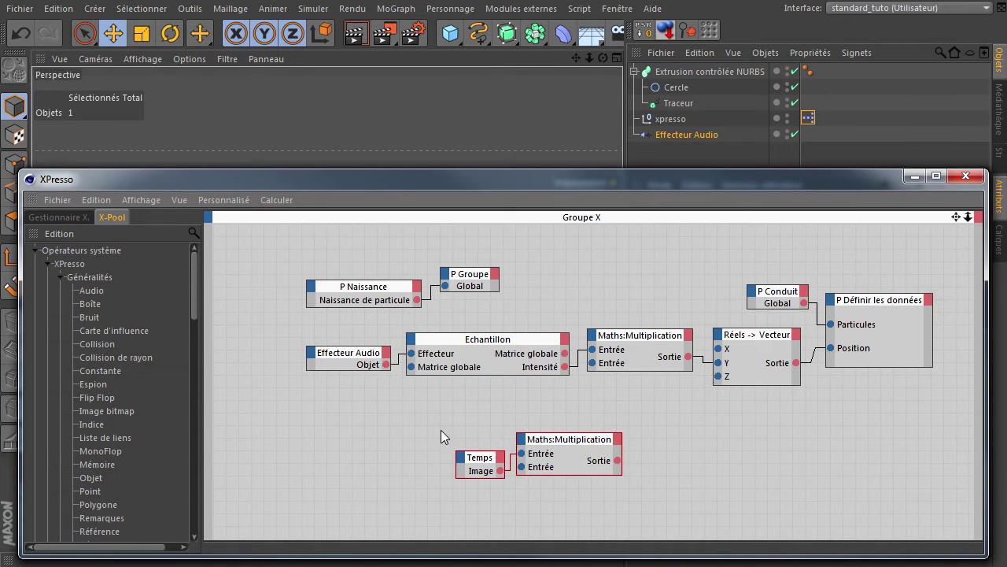
left_click(505, 455)
key("Delete")
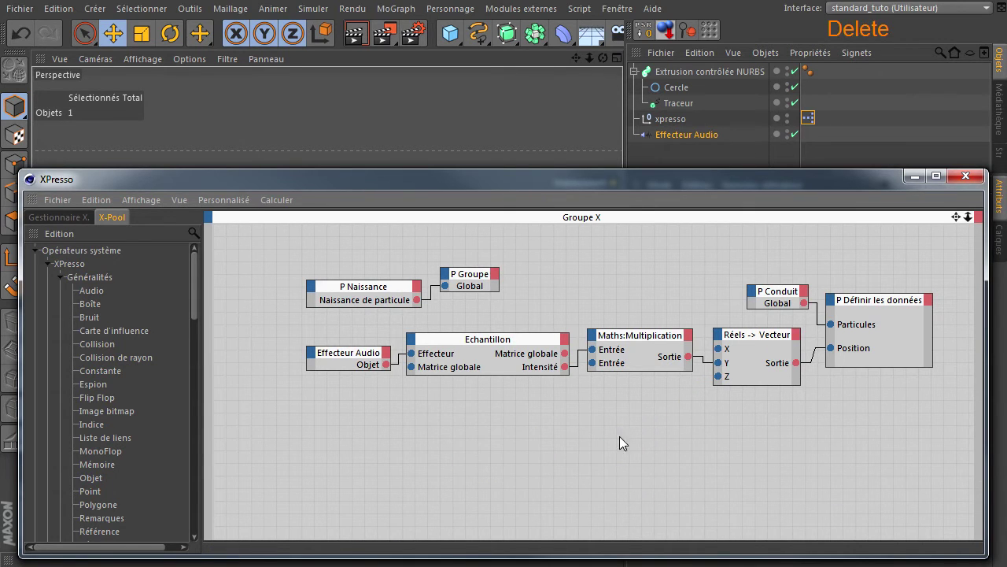
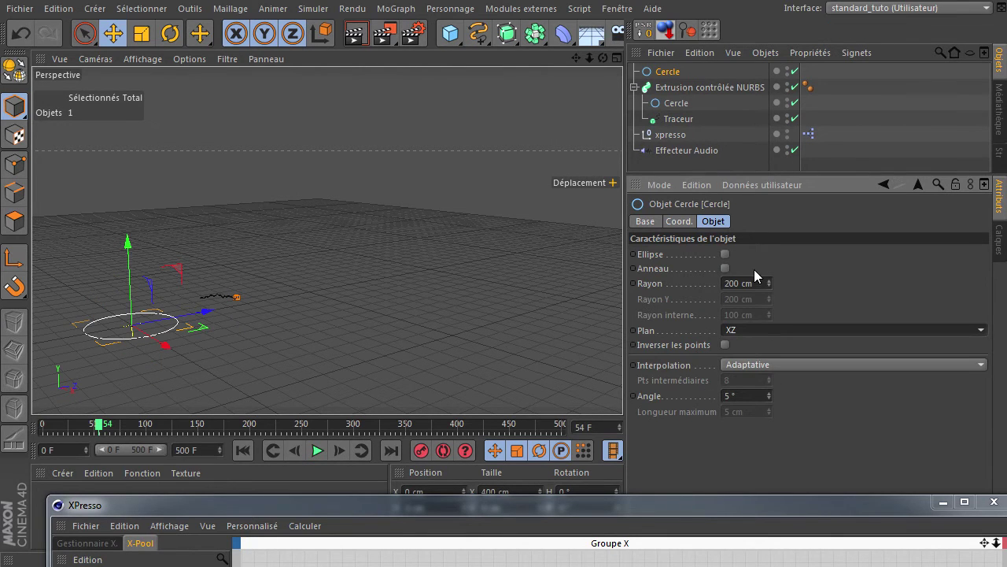
Set the new circle spline's radius to 600 cm and frame it in the viewport
left_click(765, 288)
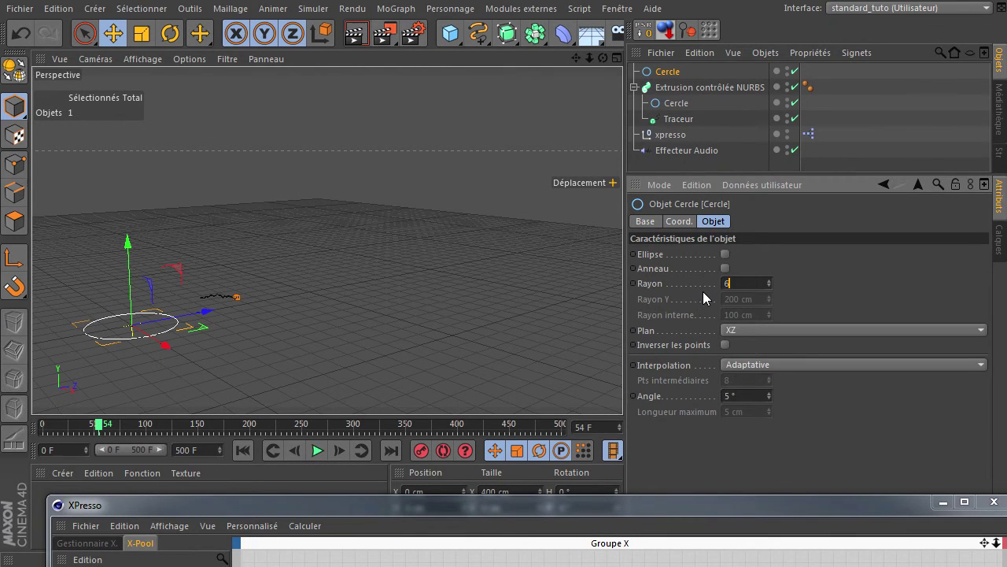
key("Return")
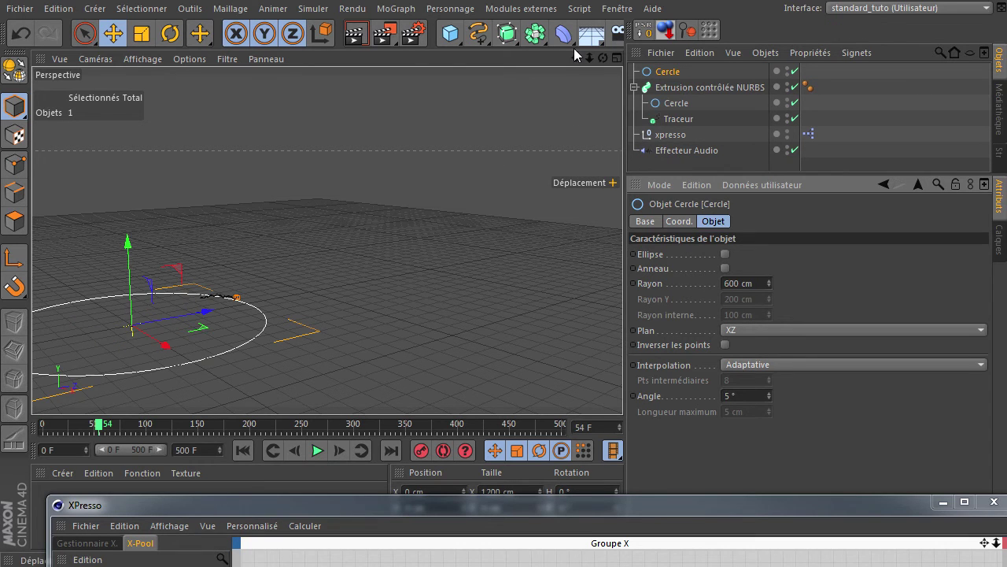
key("s")
left_click(592, 67)
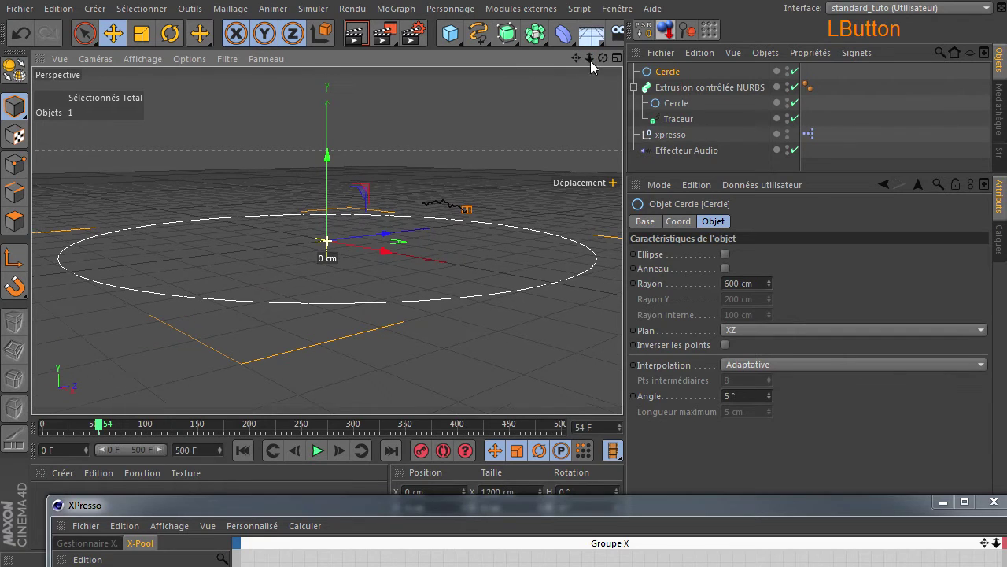
Add a null object and rename it dummy
left_click(456, 41)
left_click(677, 77)
left_click(670, 77)
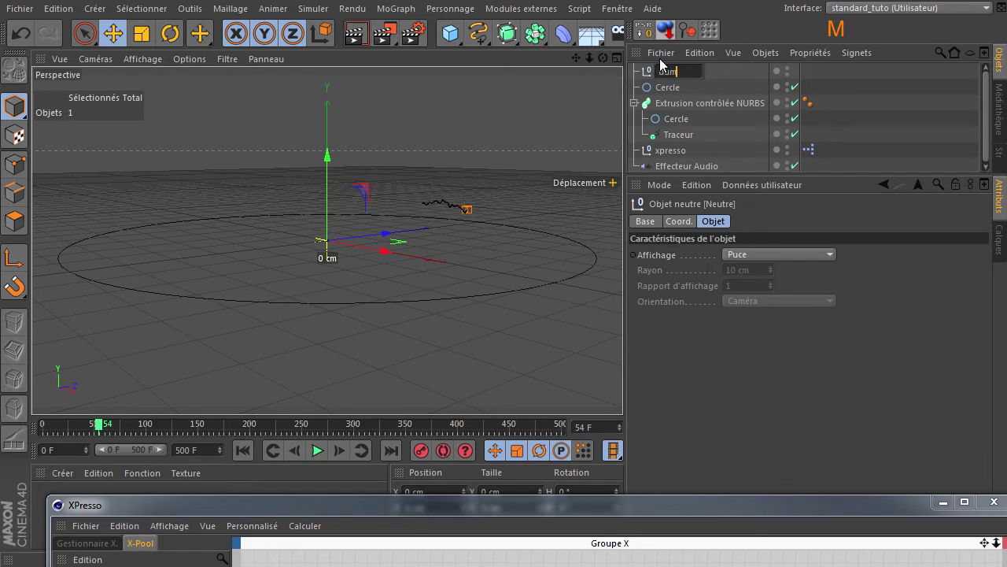
key("Return")
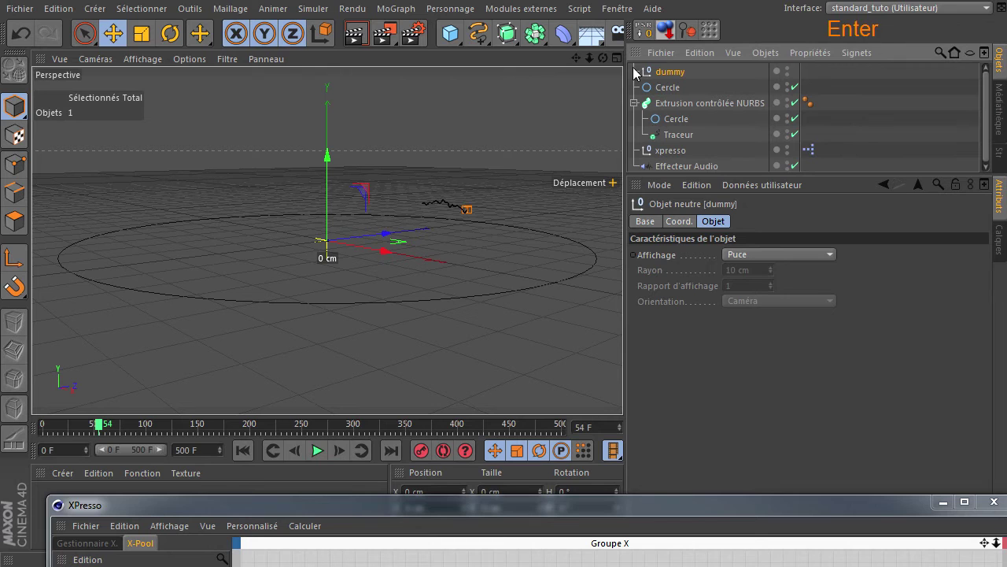
Give dummy an Aligner sur la spline tag with Cercle as its spline
right_click(659, 74)
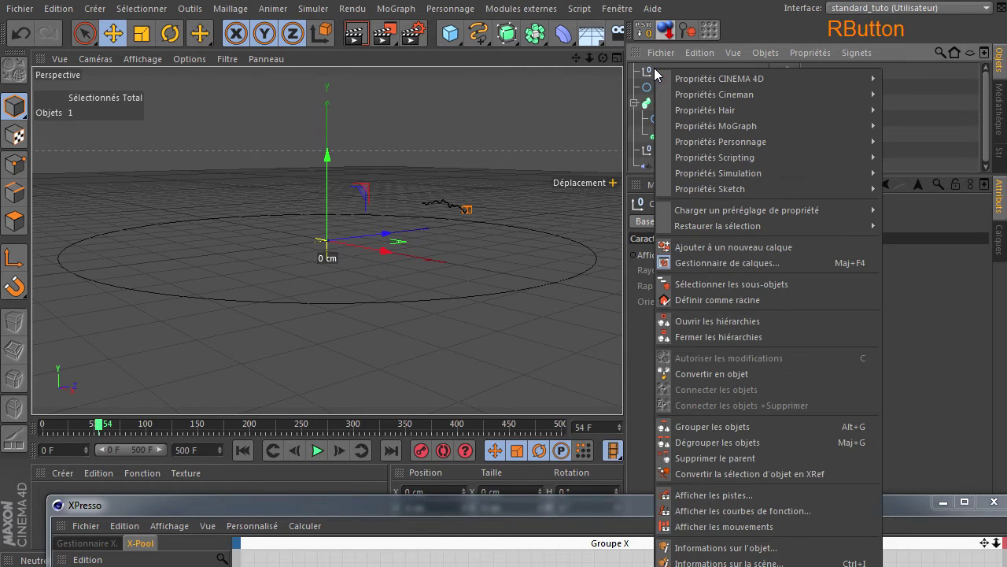
left_click(918, 103)
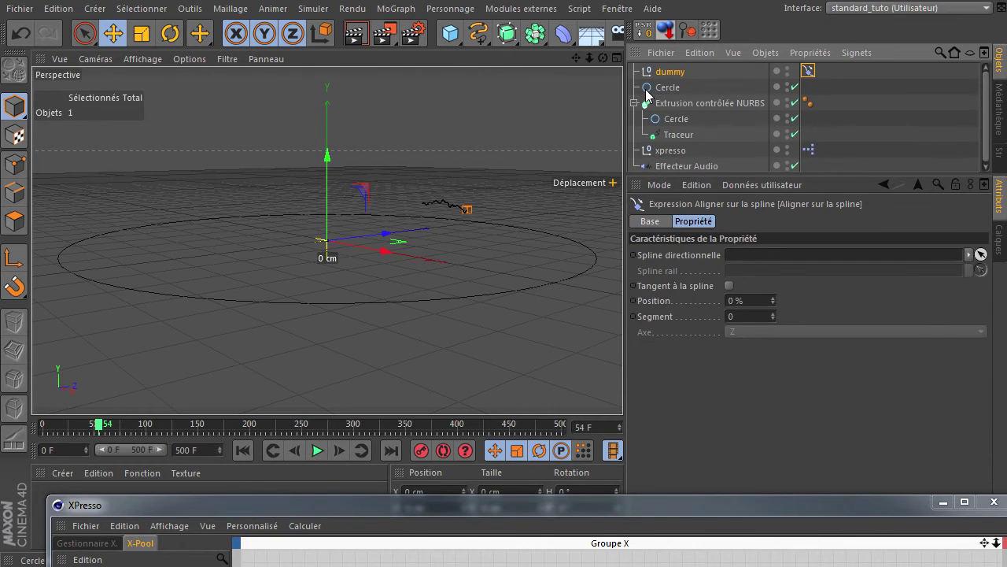
left_click(657, 102)
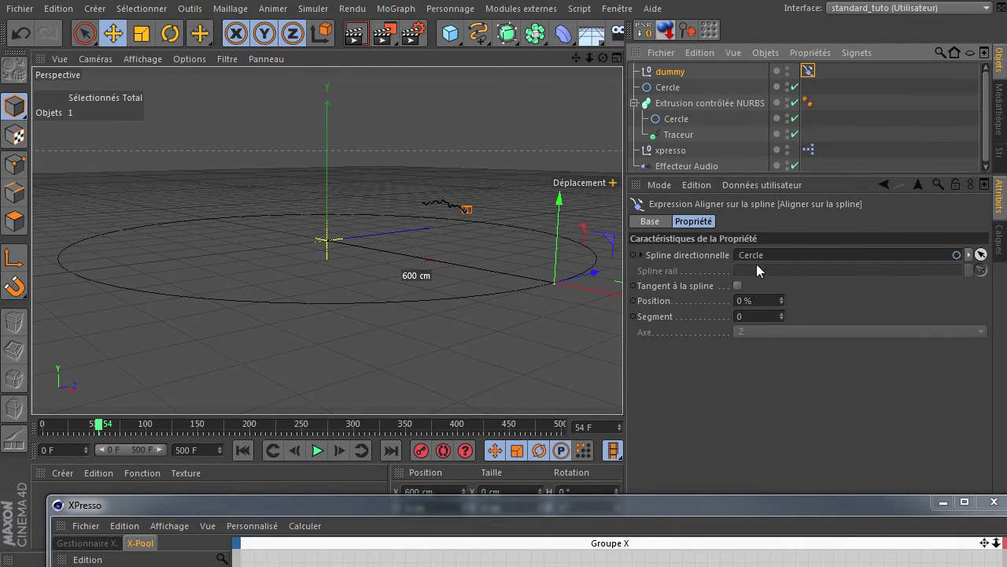
Keyframe the tag's Position at 0% on the first frame and 100% on the last frame
left_click(242, 461)
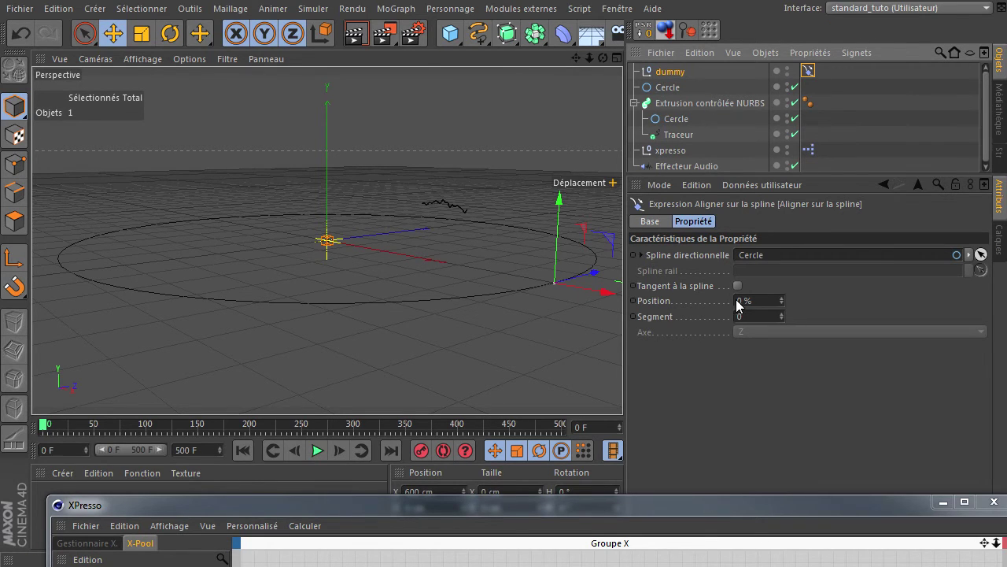
left_click(633, 308)
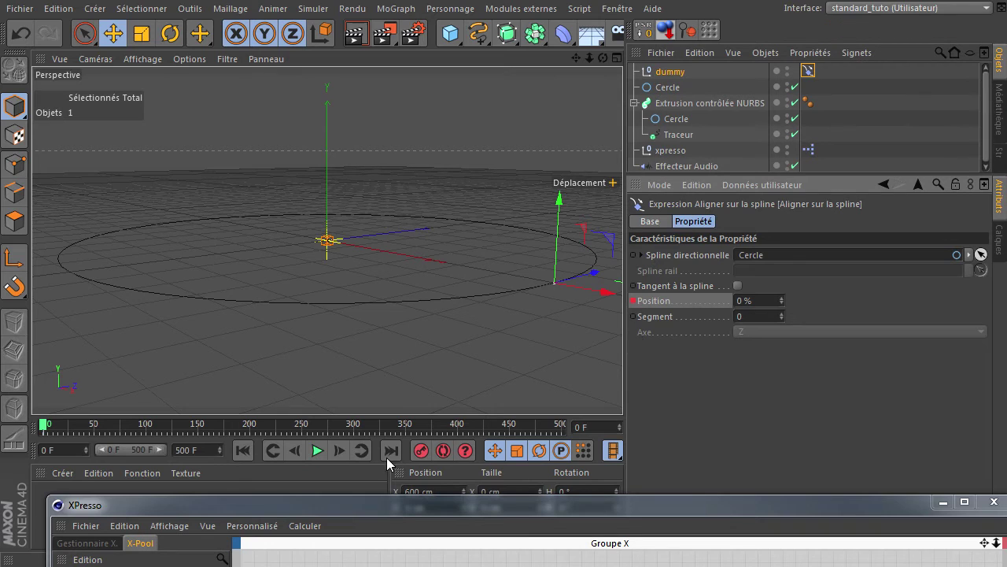
left_click(393, 458)
left_click(753, 307)
left_click(685, 372)
left_click(637, 307)
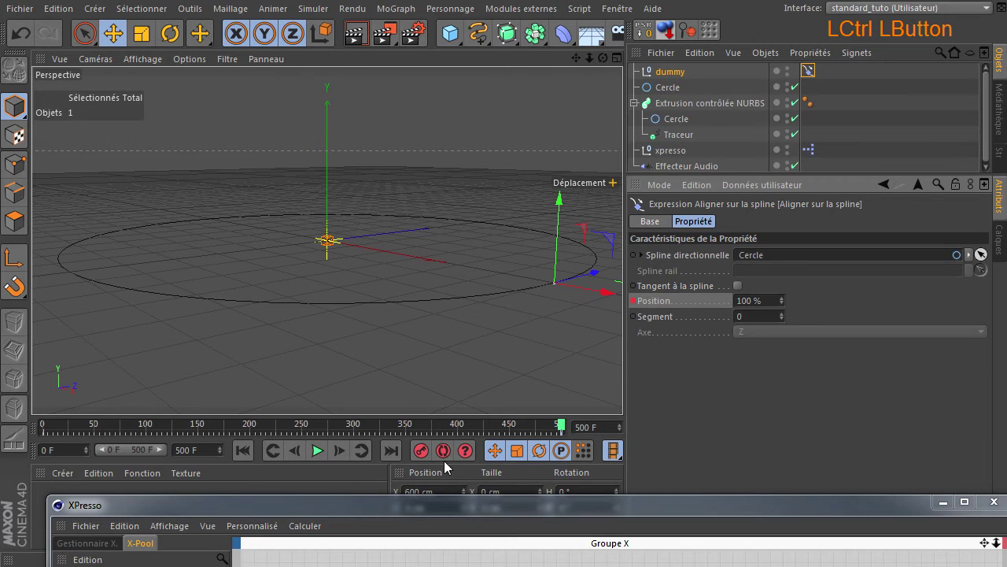
Rewind and play the animation to watch dummy travel the circle, then stop playback
left_click(239, 456)
left_click(315, 455)
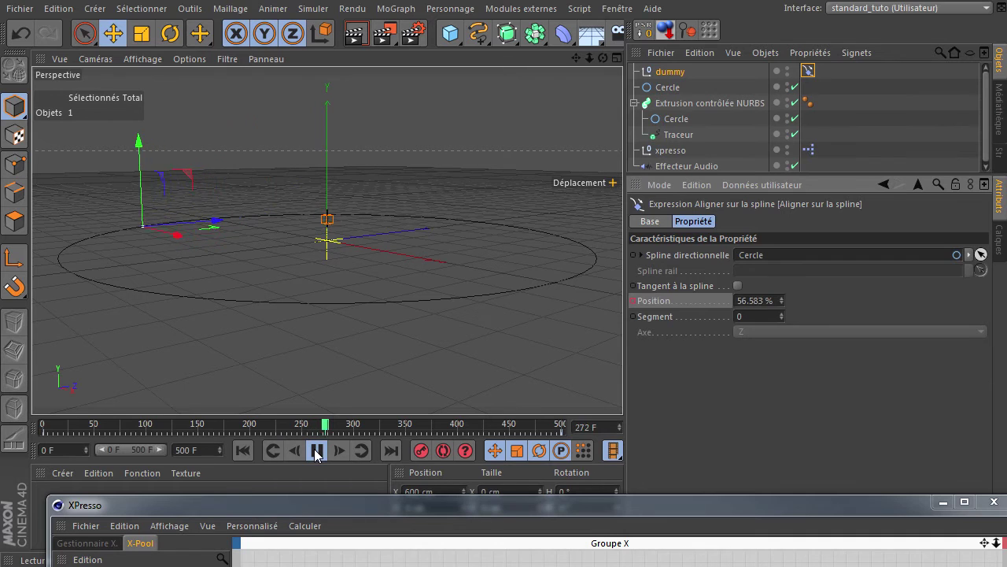
left_click(318, 455)
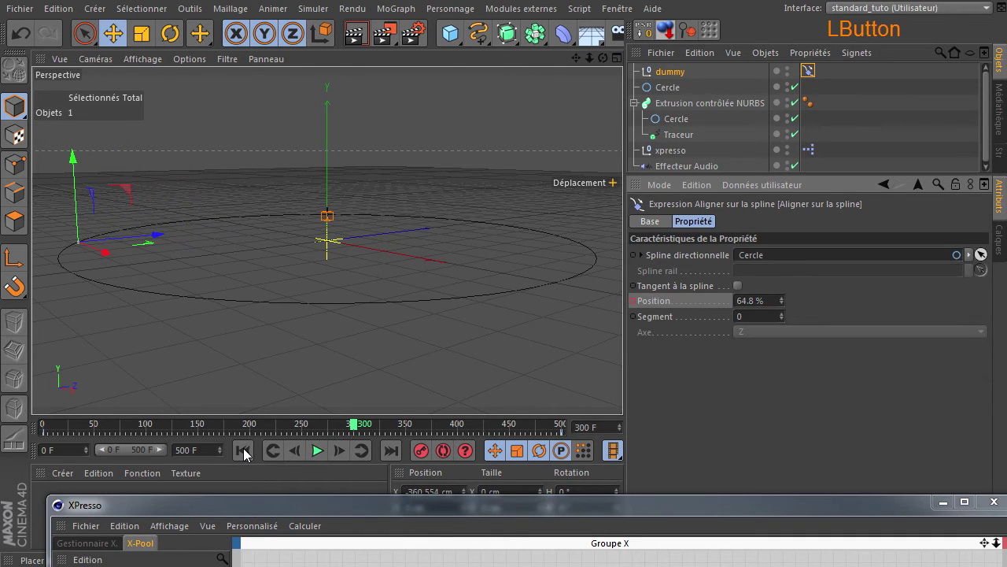
Add dummy as an XPresso node with Position globale . X and . Z output ports
left_click(247, 455)
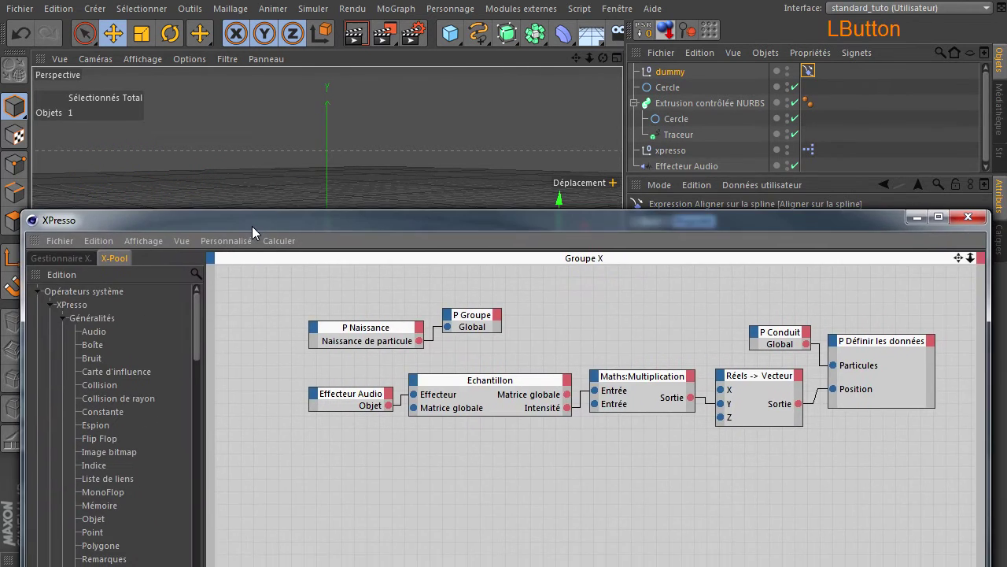
left_click(671, 82)
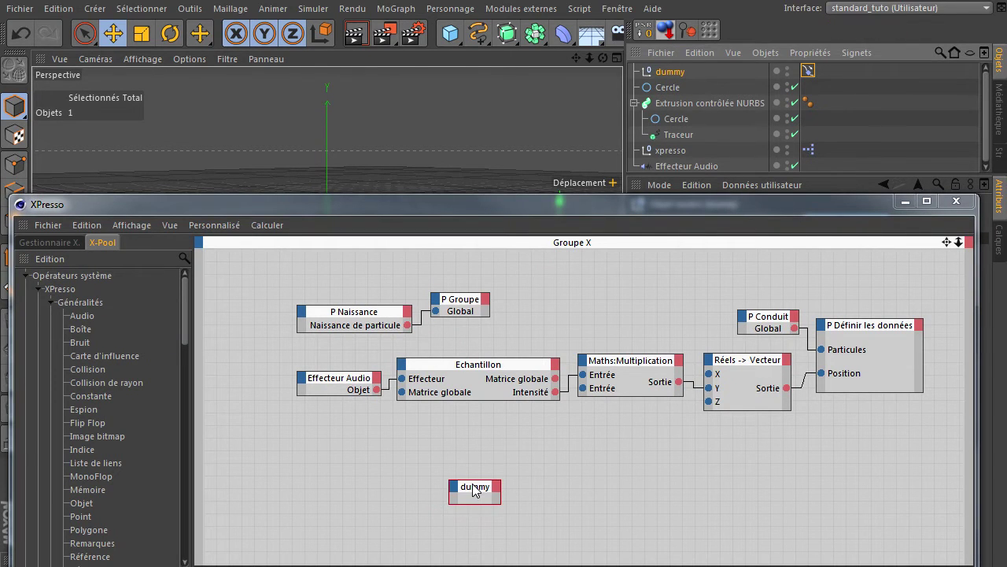
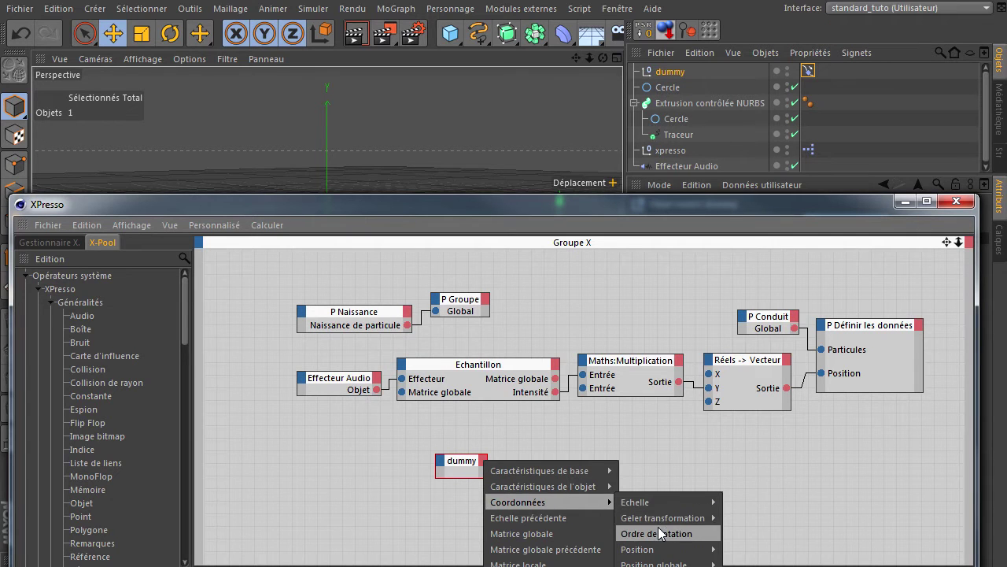
left_click(618, 432)
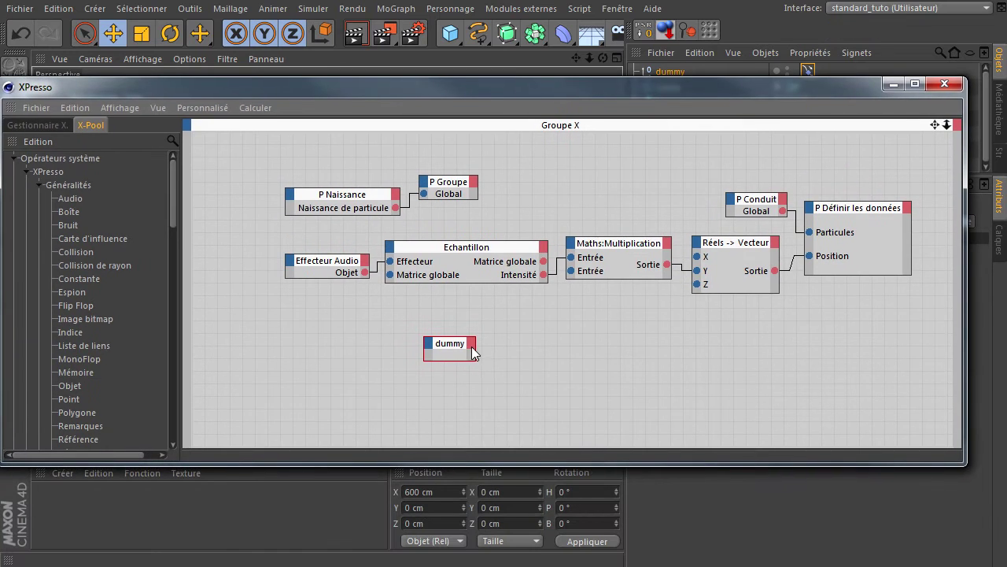
left_click(472, 346)
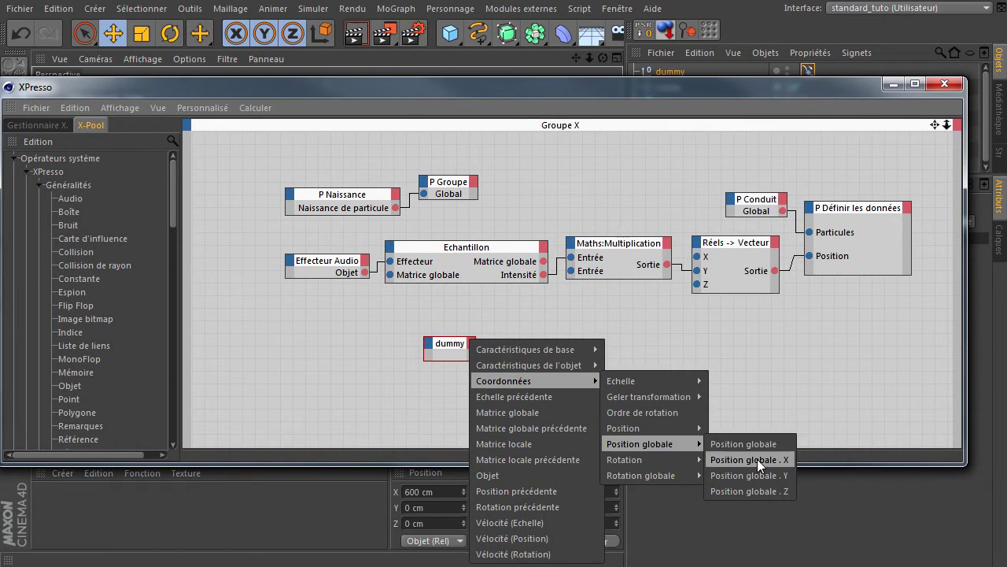
left_click(759, 469)
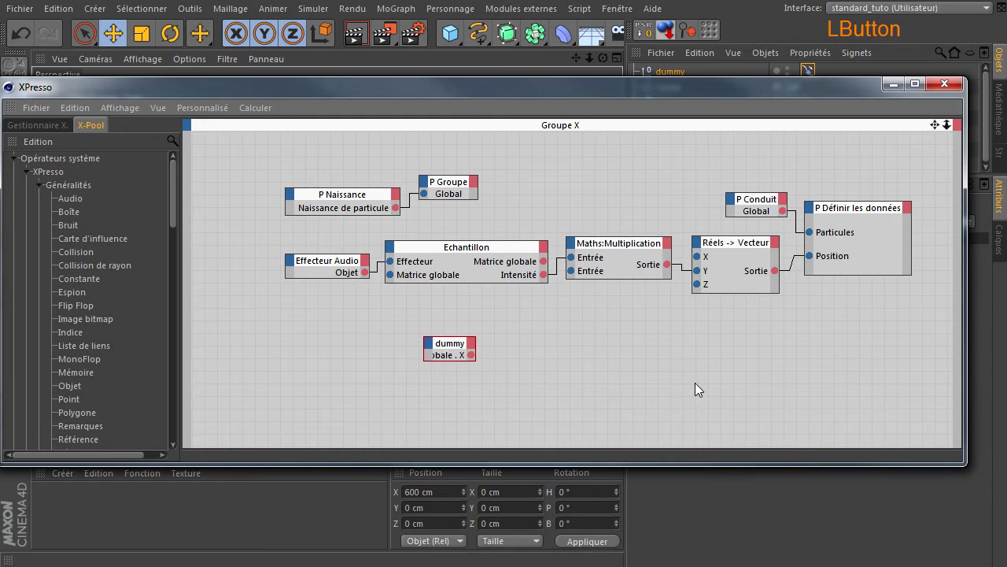
left_click(475, 347)
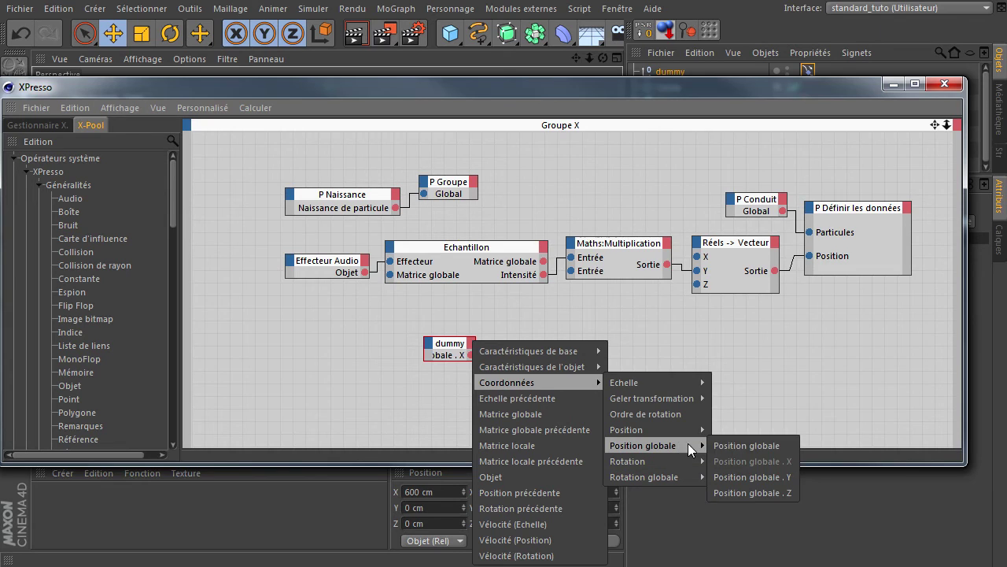
left_click(754, 494)
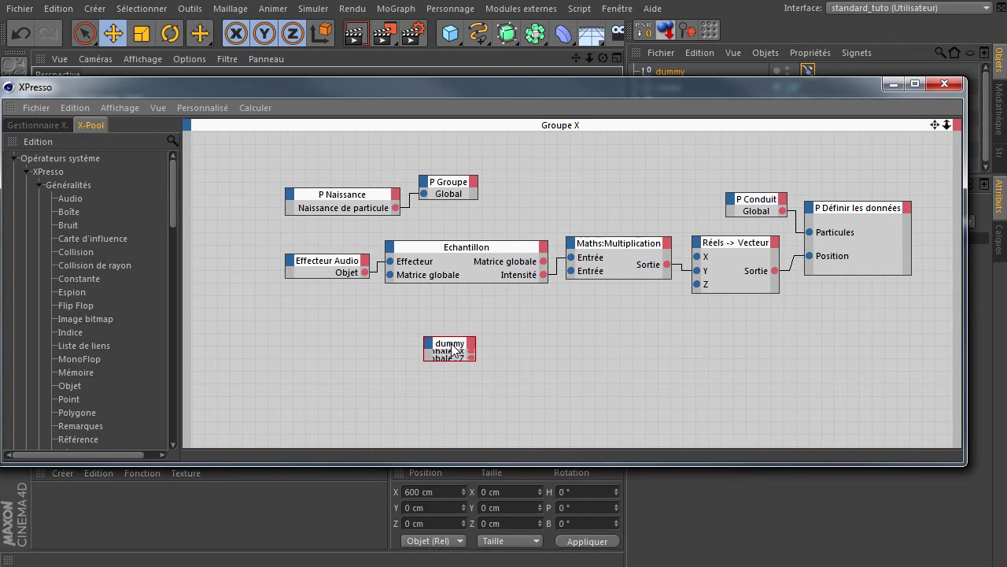
left_click(453, 349)
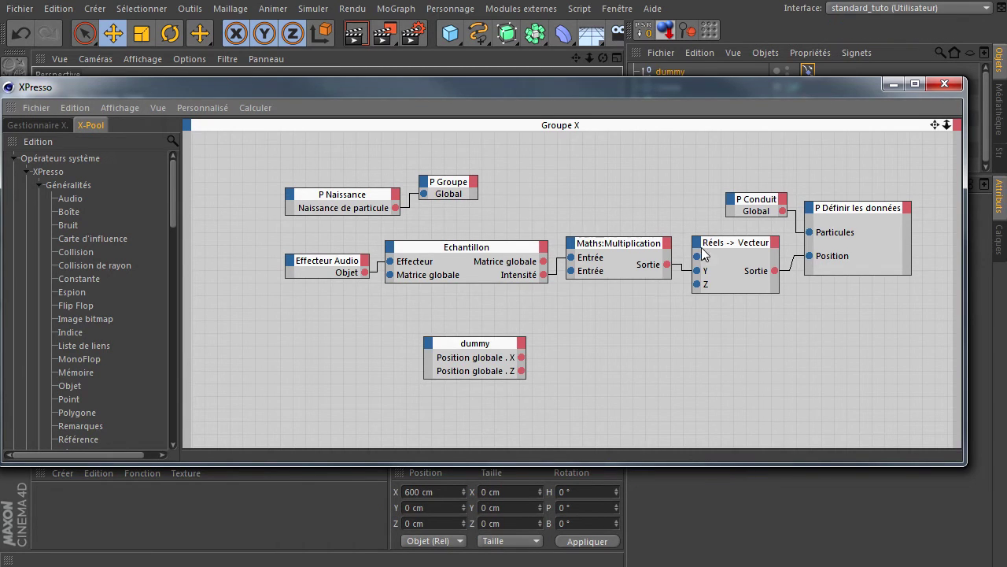
Wire dummy's global X and Z into the X and Z inputs of Réels -> Vecteur
left_click(720, 264)
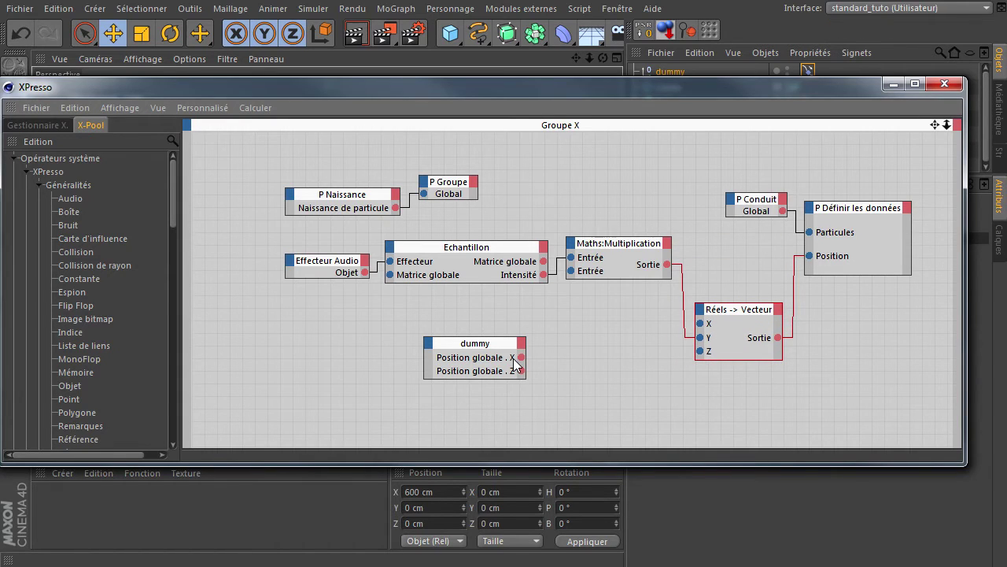
left_click(525, 364)
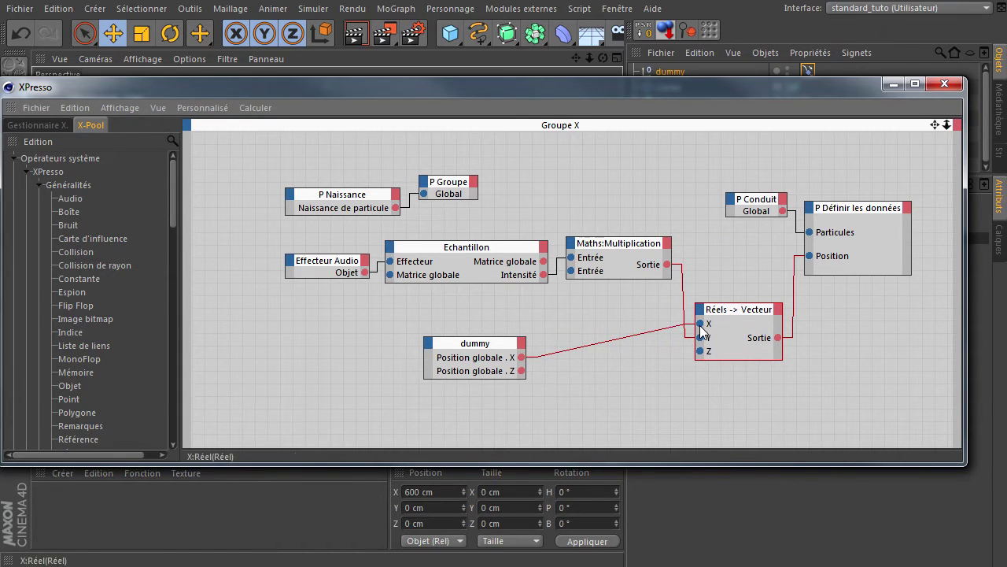
left_click(702, 353)
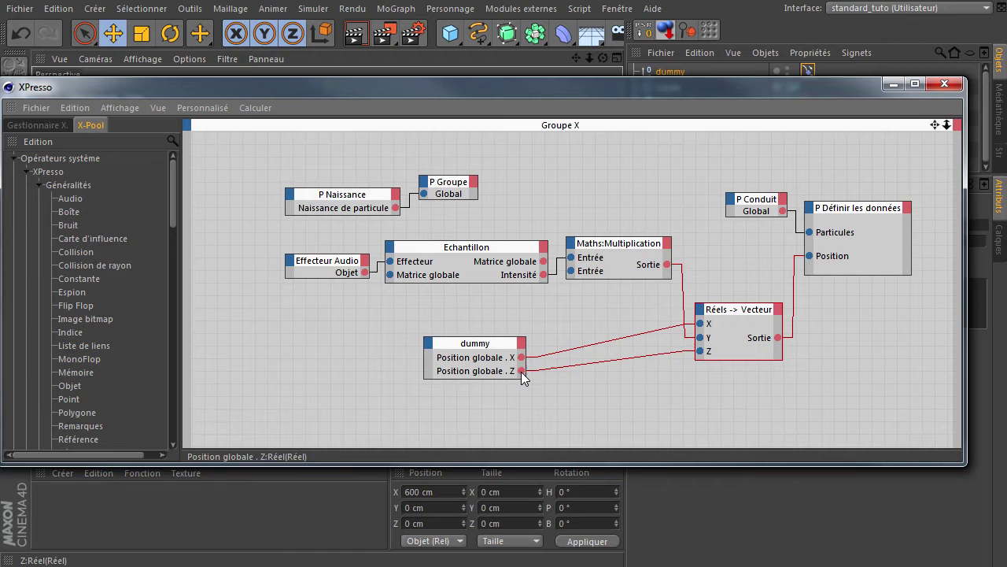
Close the XPresso editor and play the animation, adjusting the view to watch the traced path, then pause
left_click(659, 150)
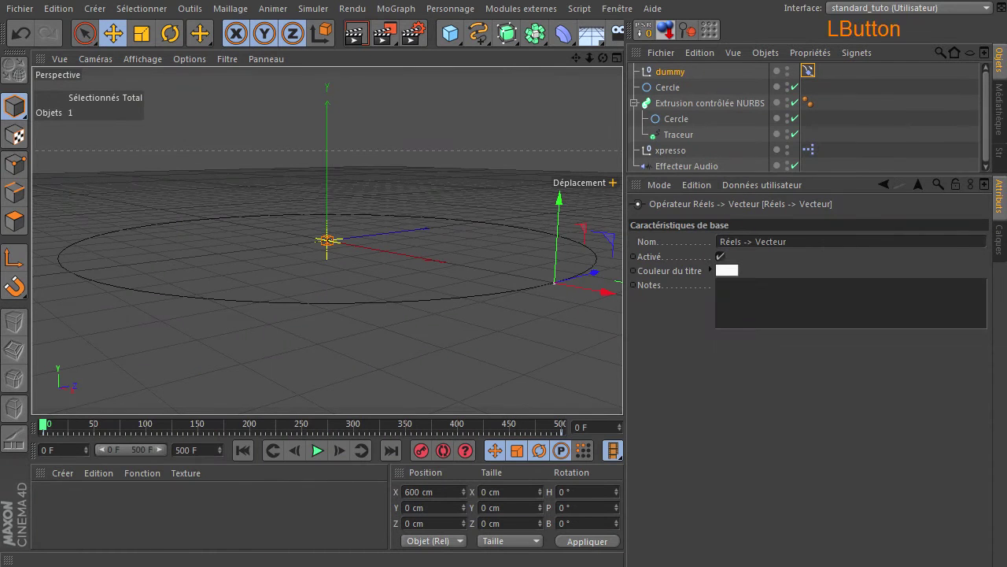
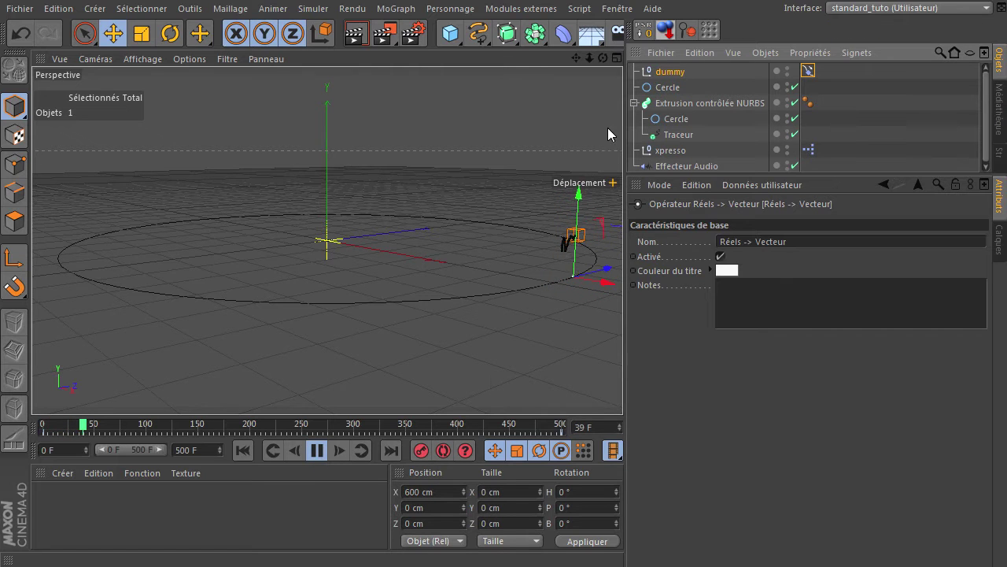
left_click(609, 61)
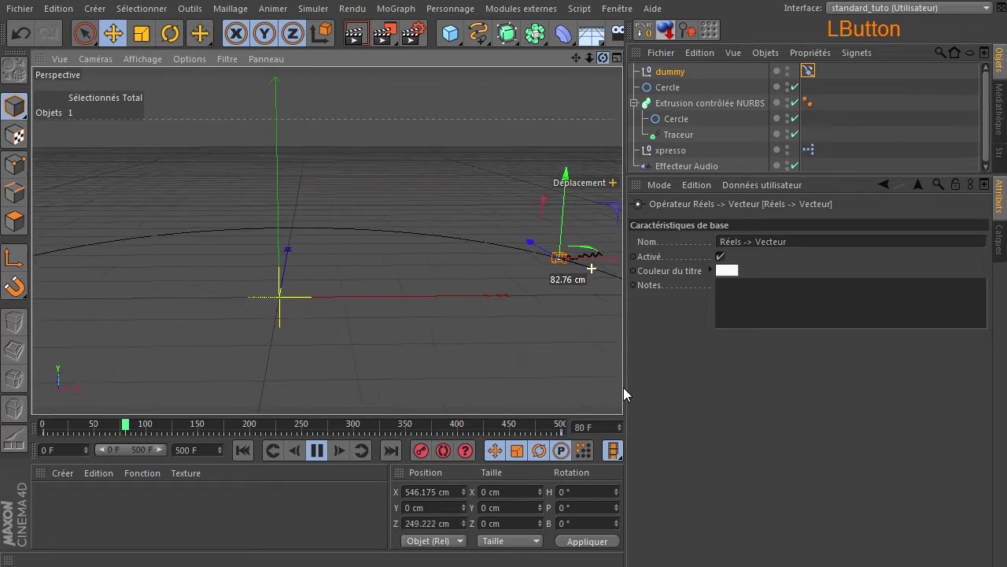
left_click(621, 395)
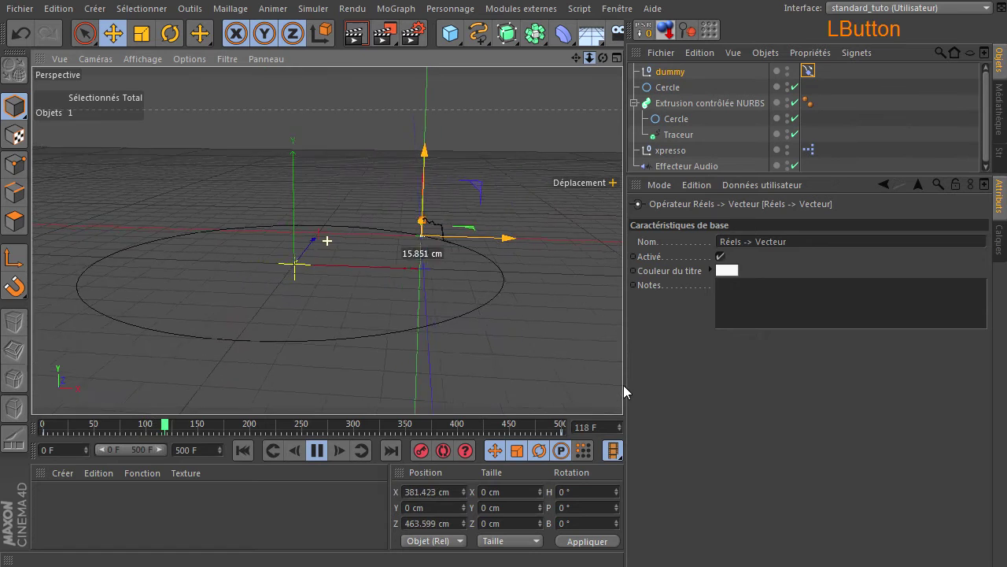
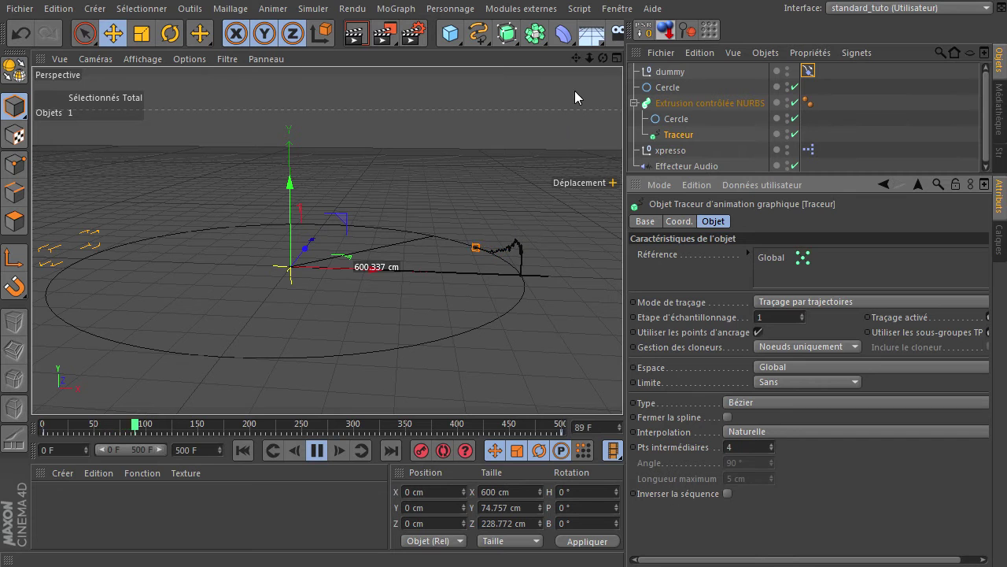
left_click(626, 392)
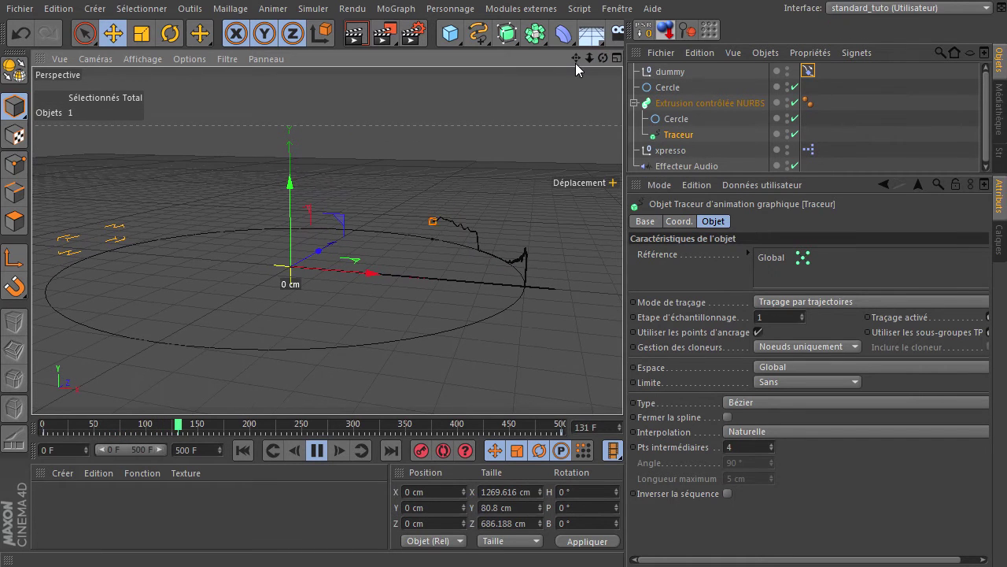
left_click(580, 67)
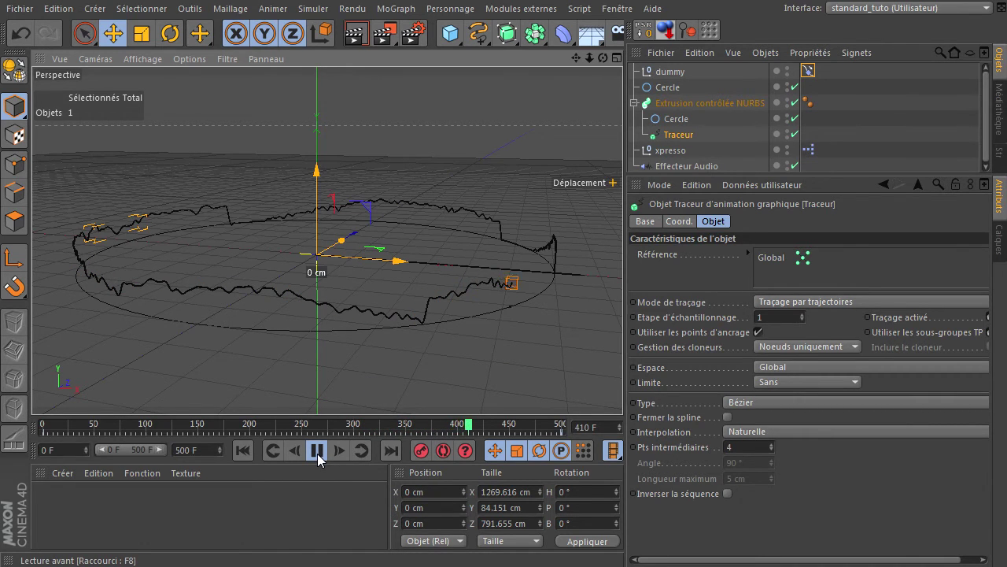
left_click(321, 461)
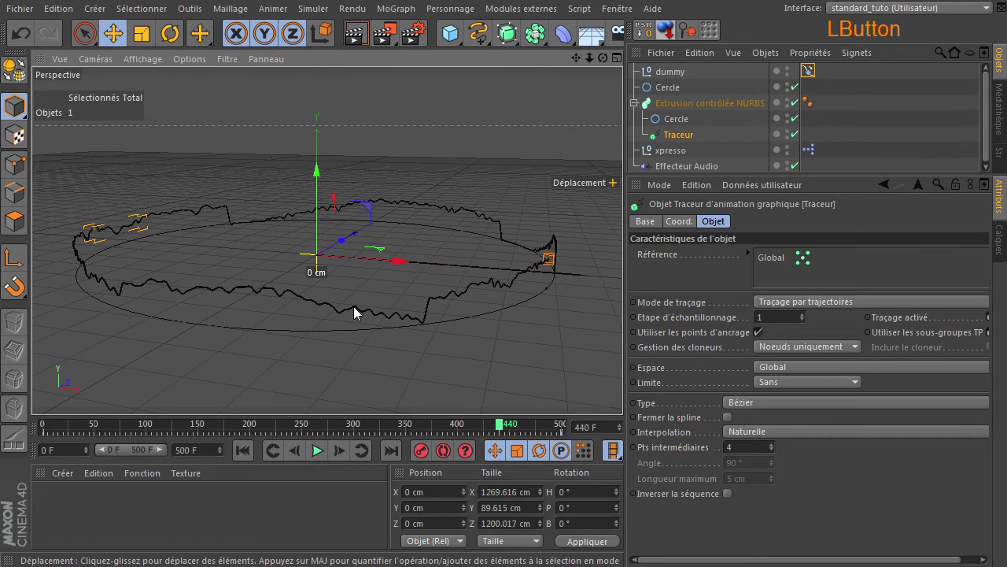
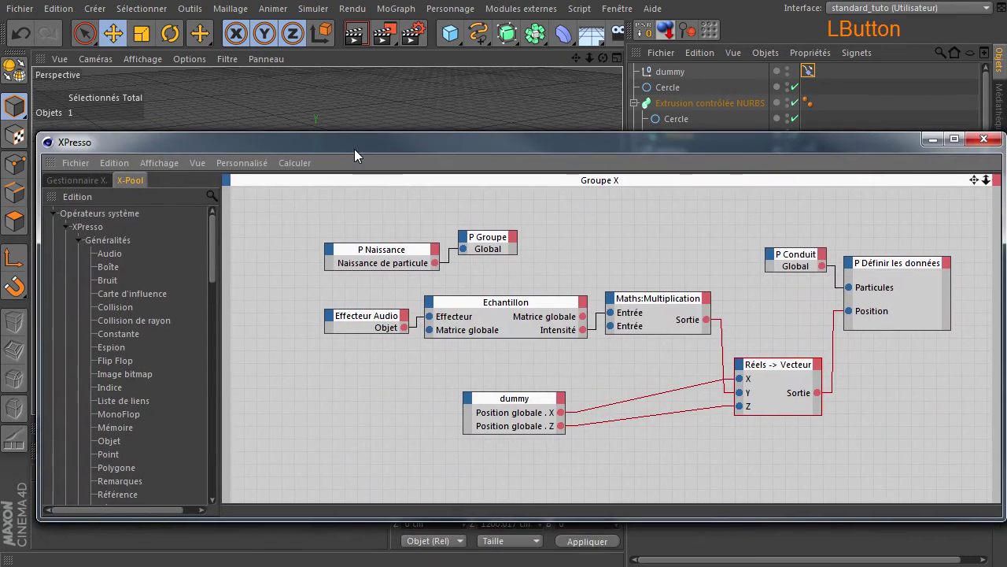
left_click(486, 409)
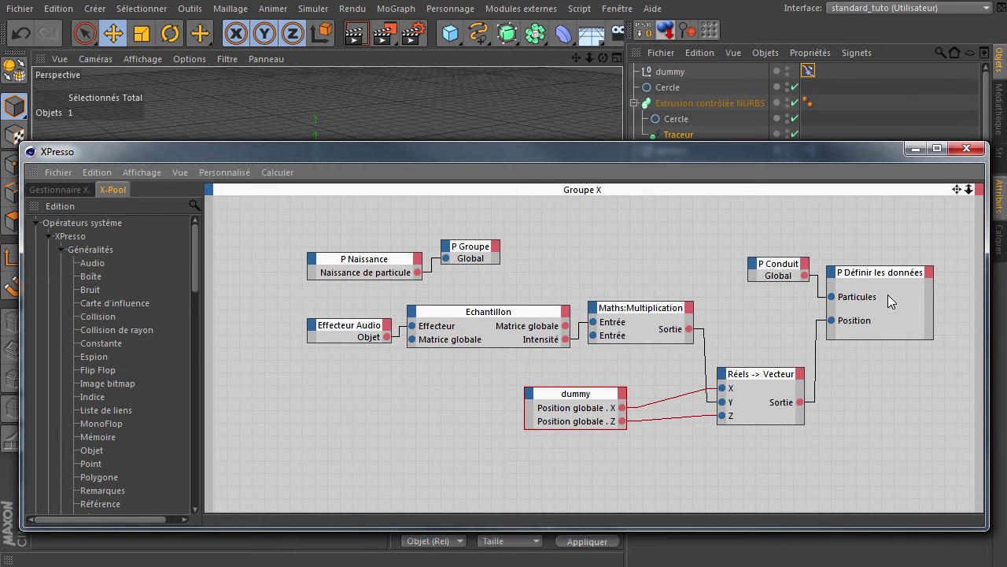
left_click(958, 155)
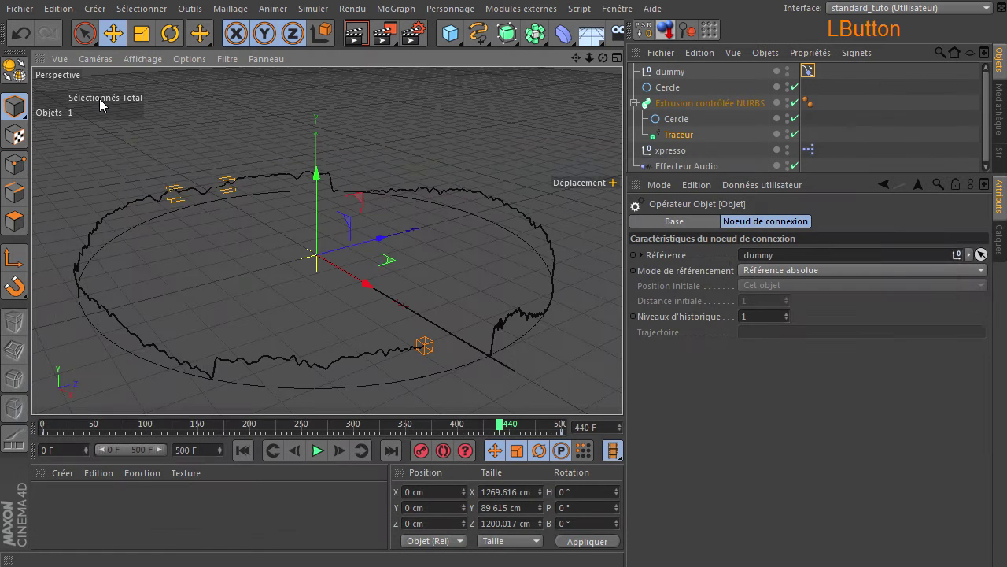
Open the Fichier menu to reach Tout fermer and close all projects
left_click(33, 14)
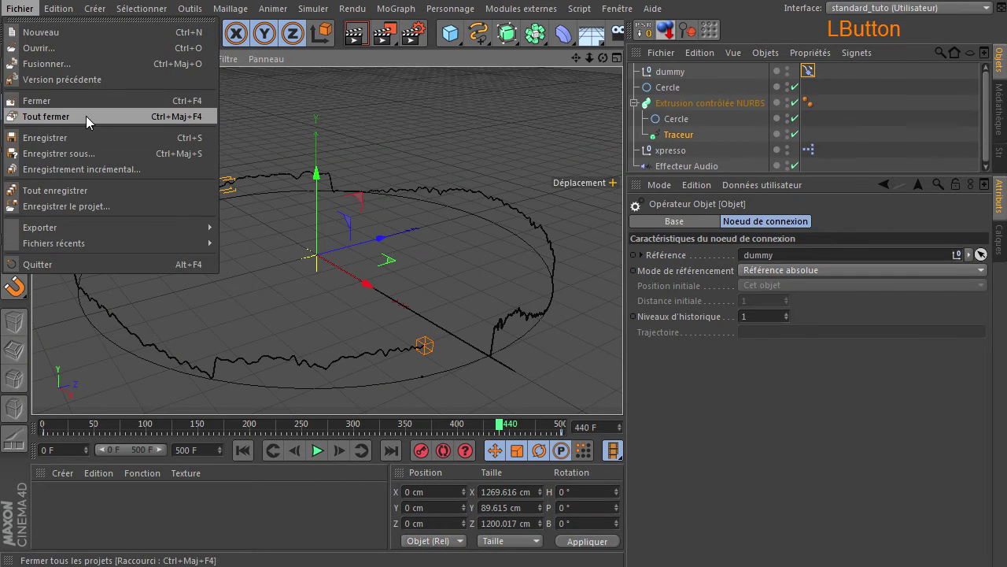
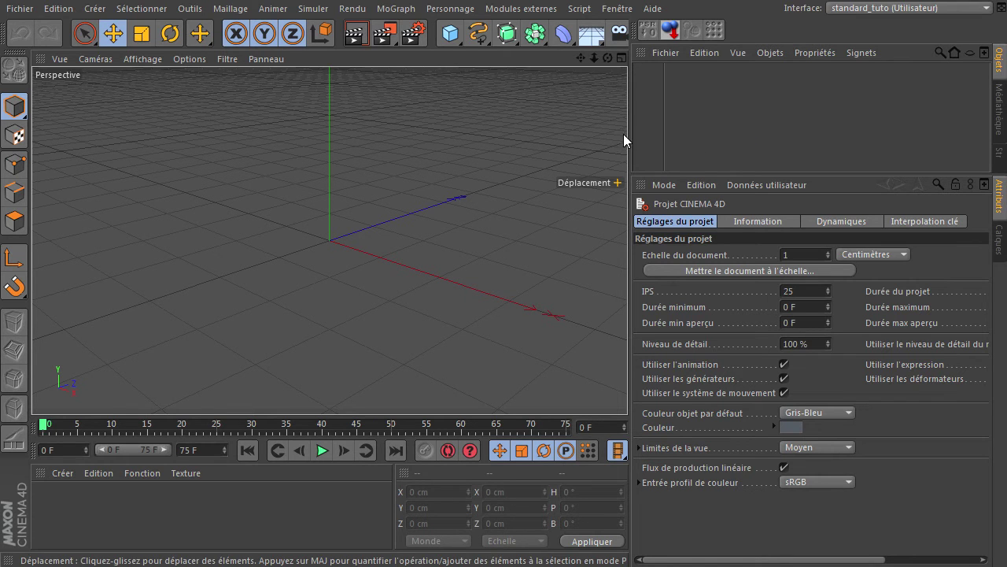
Add a Plan primitive and lower its width/height segment count
left_click(635, 140)
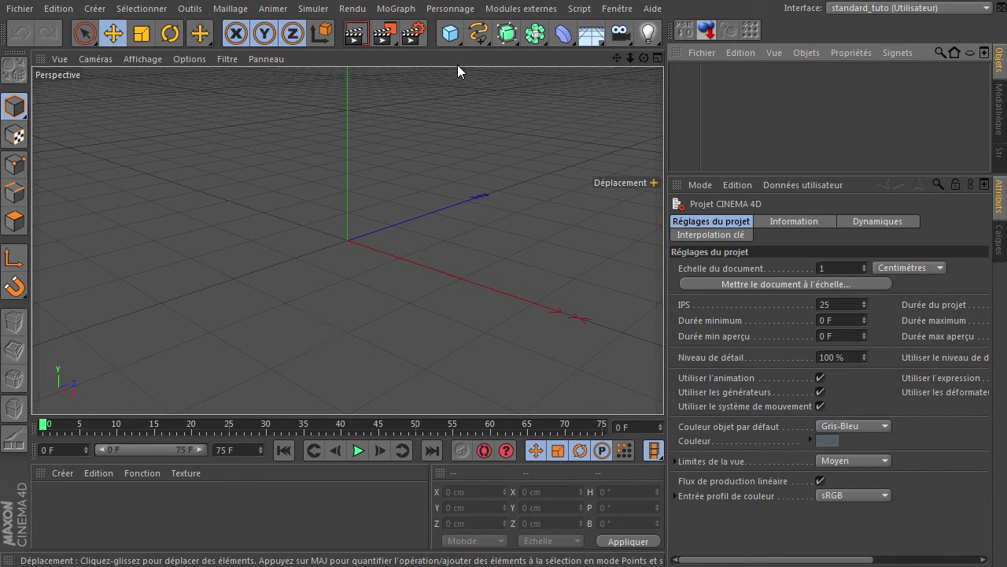
left_click(455, 39)
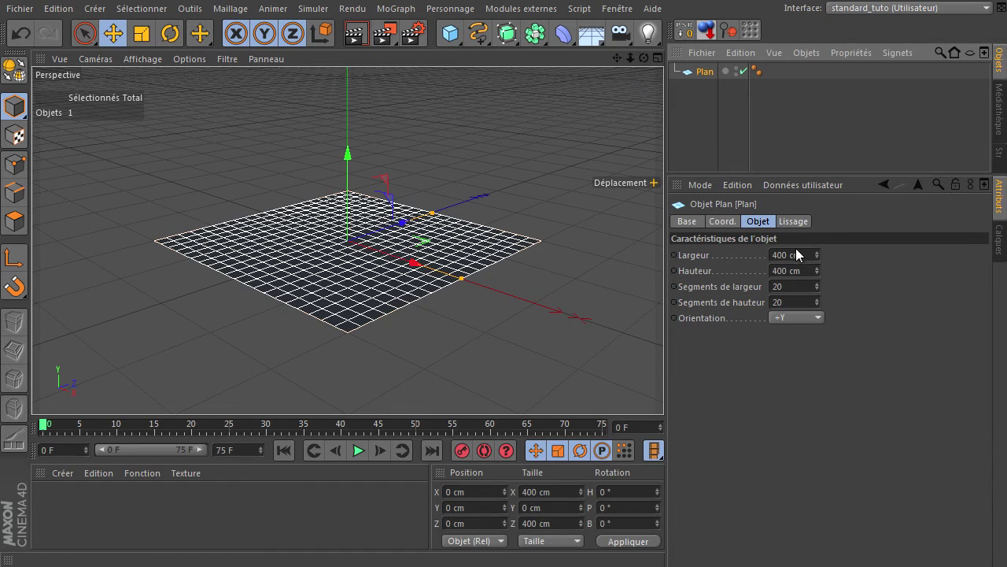
left_click(790, 288)
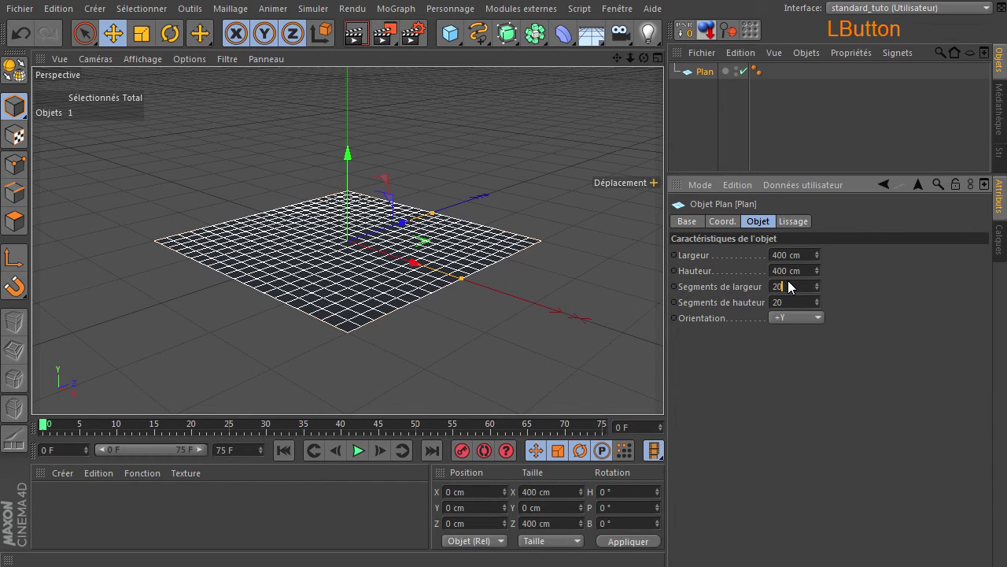
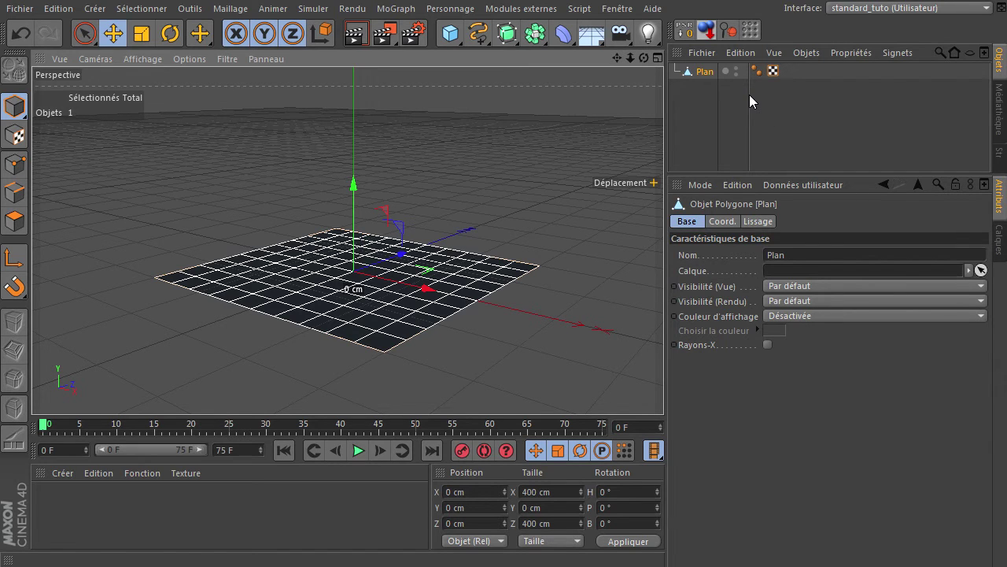
Add a null object named xpresso and bring up its tag menu
left_click(453, 34)
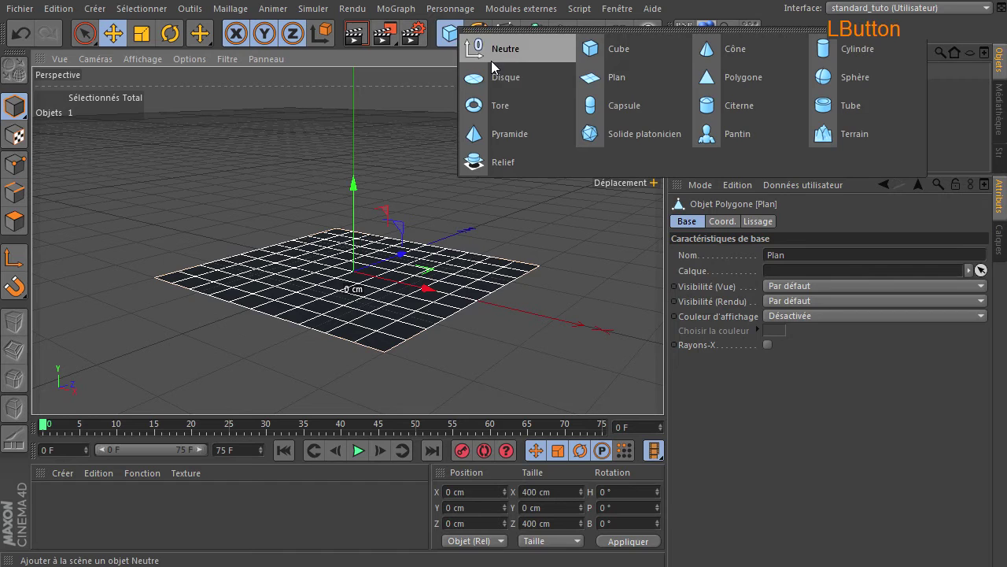
left_click(723, 77)
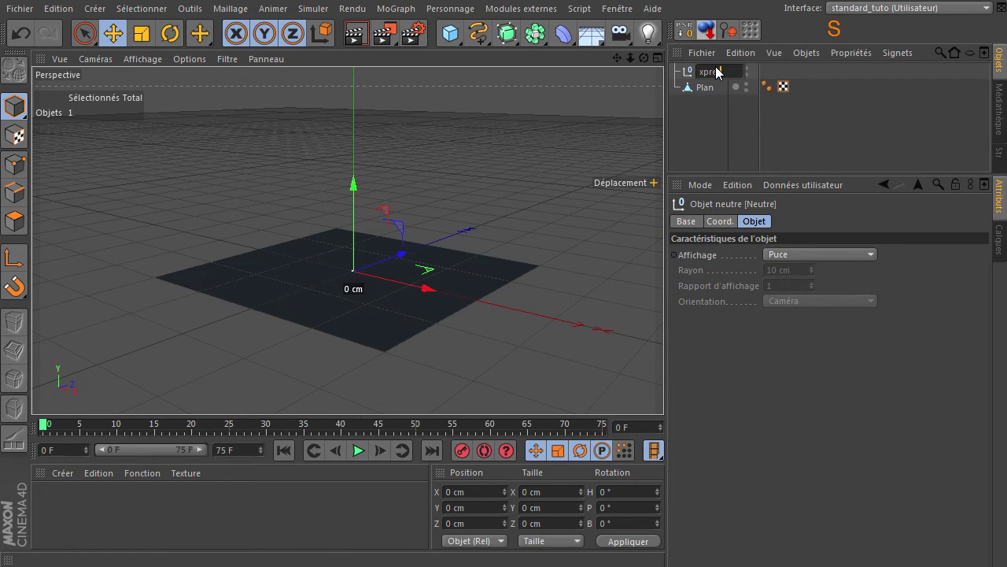
key("Return")
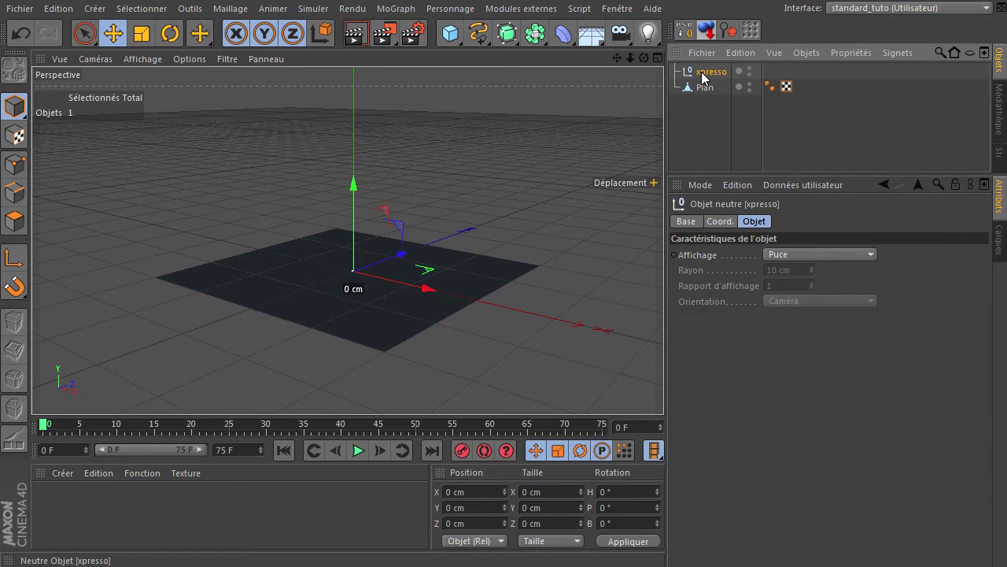
right_click(704, 78)
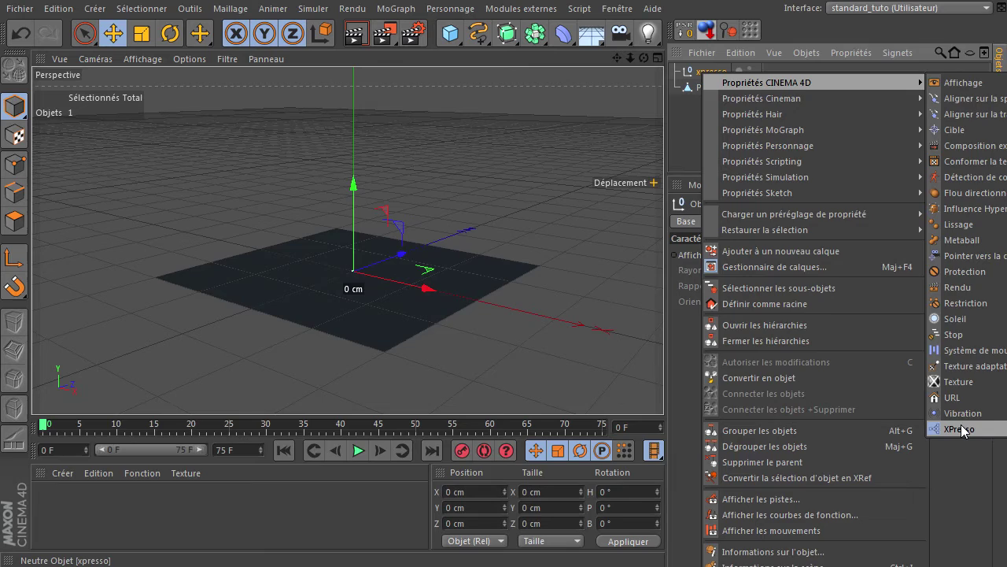
Add an XPresso tag and place a P Ondes de matière generator node from the X-Pool into the graph
left_click(964, 432)
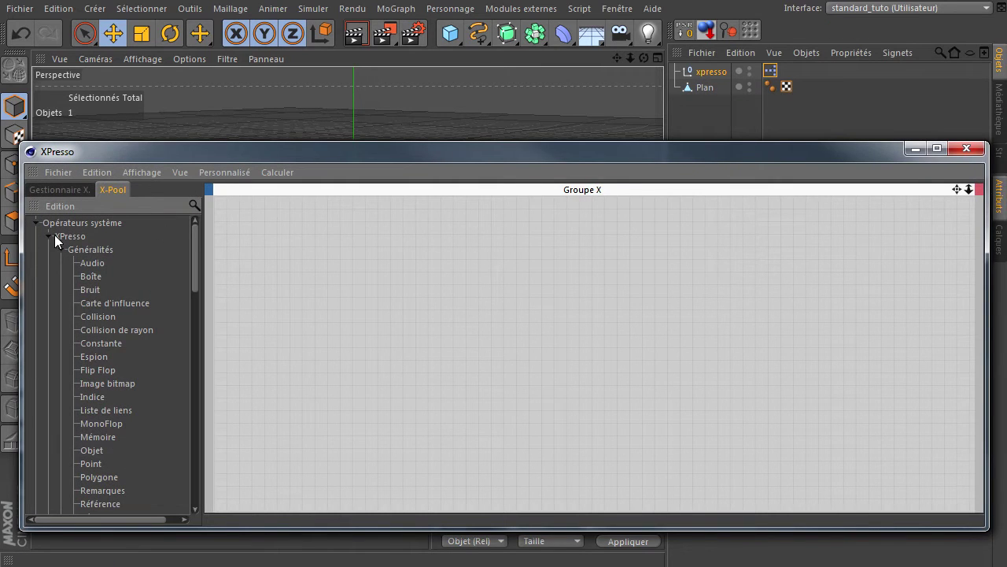
left_click(36, 228)
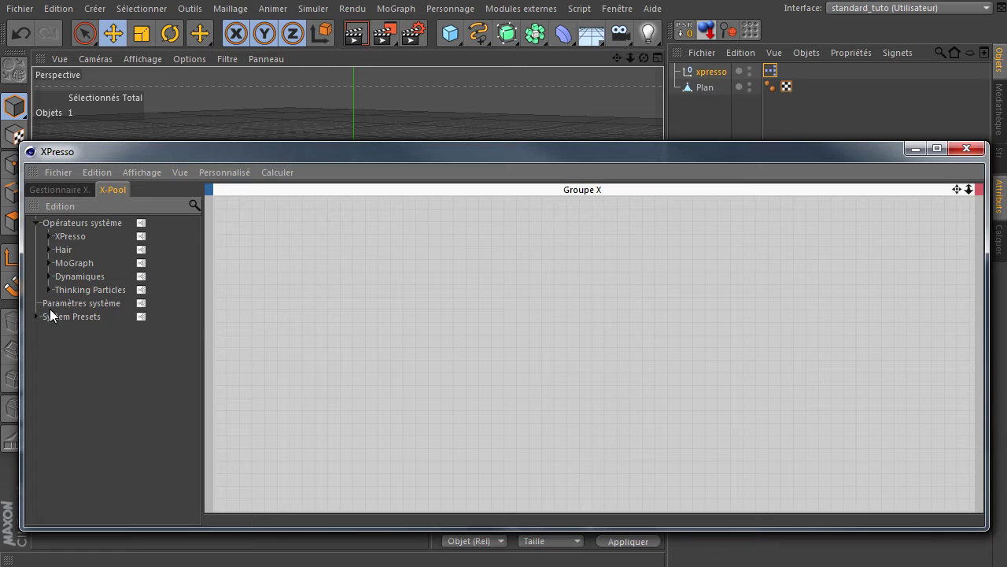
left_click(51, 298)
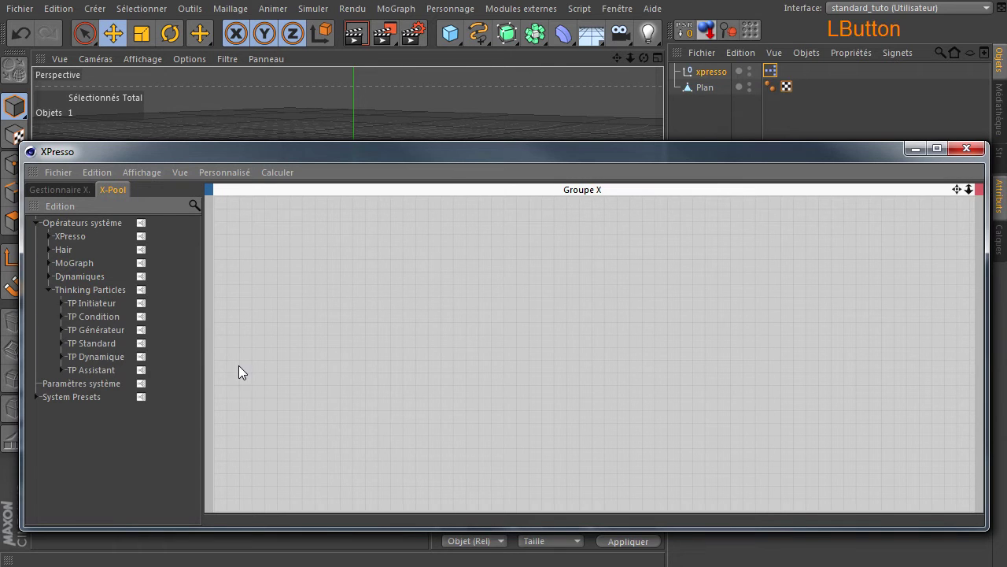
left_click(63, 339)
left_click(123, 402)
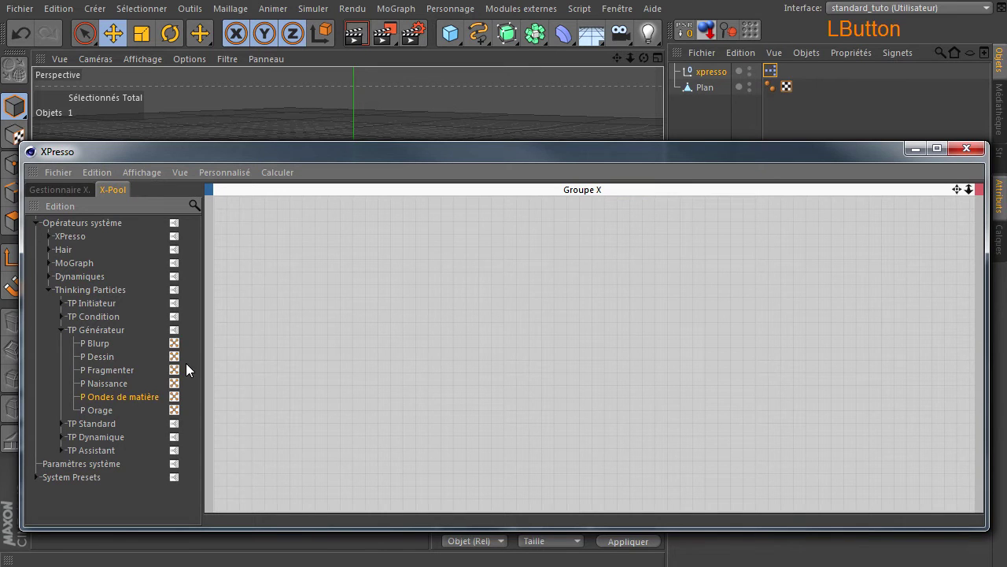
left_click(97, 403)
left_click(450, 285)
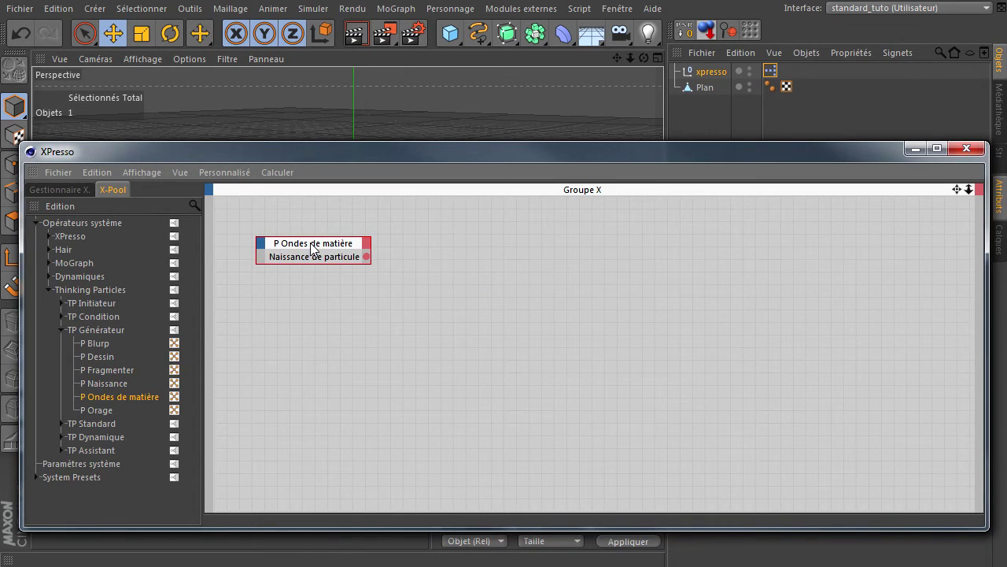
Set the generator's Objet to Plan so the plane emits the particles
left_click(315, 246)
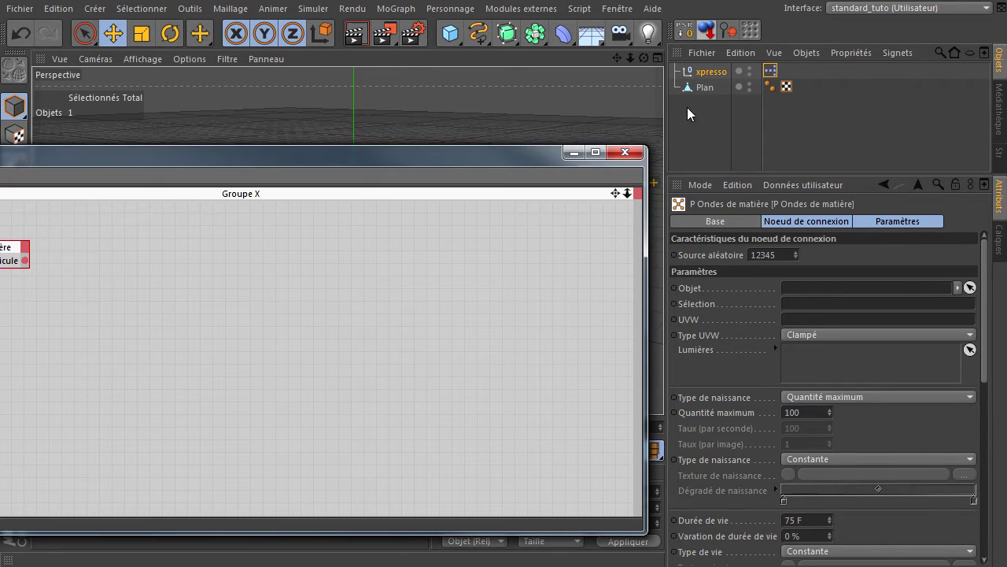
left_click(706, 93)
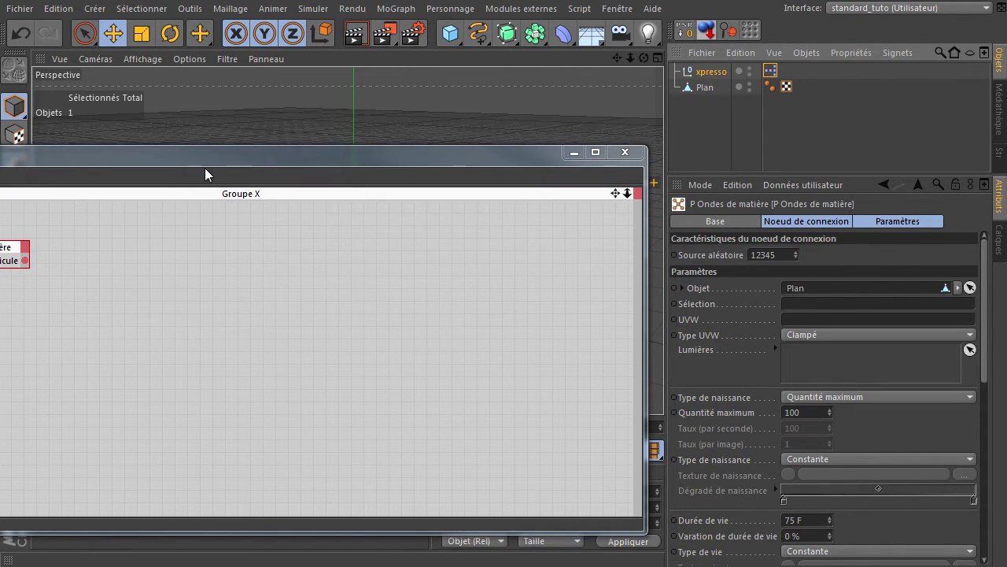
left_click(210, 174)
Extend the scene to 500 frames and let the particle simulation play from the plane
left_click(354, 451)
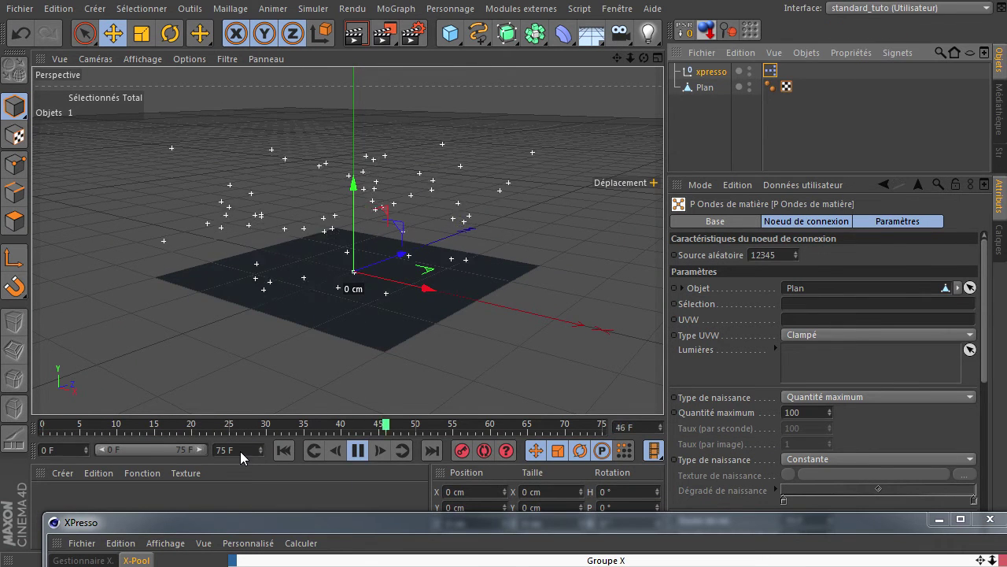
left_click(233, 458)
key("Return")
left_click(142, 459)
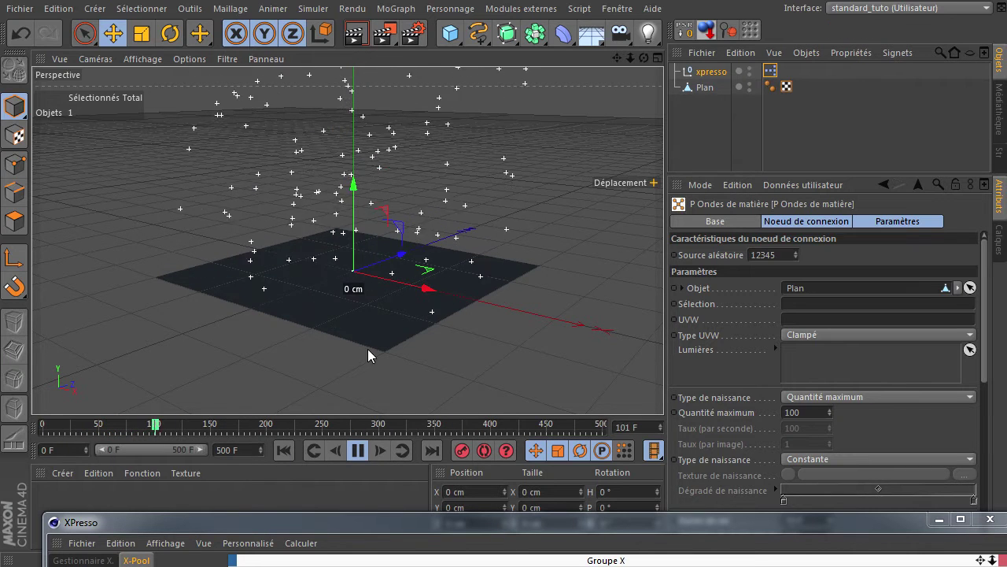
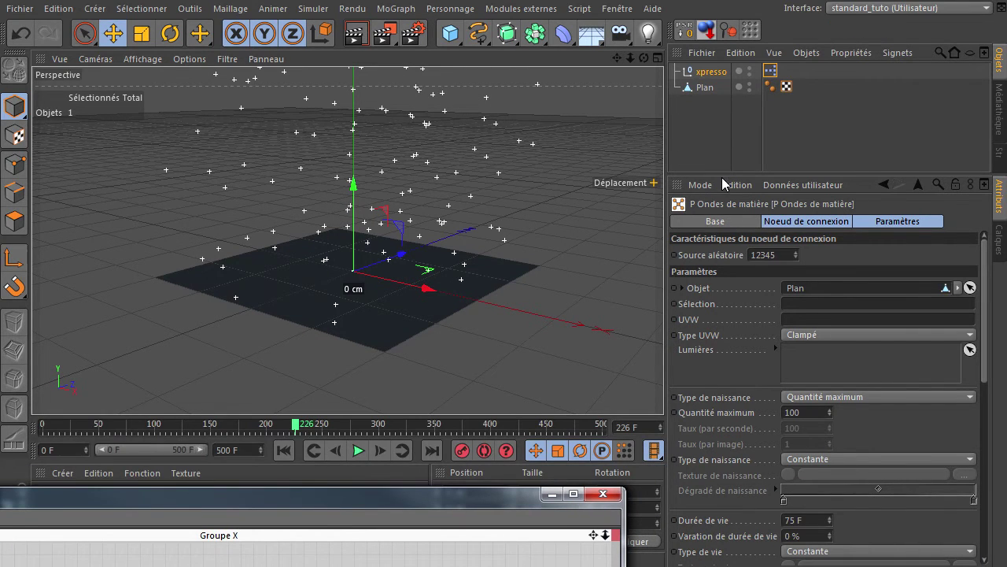
left_click(724, 181)
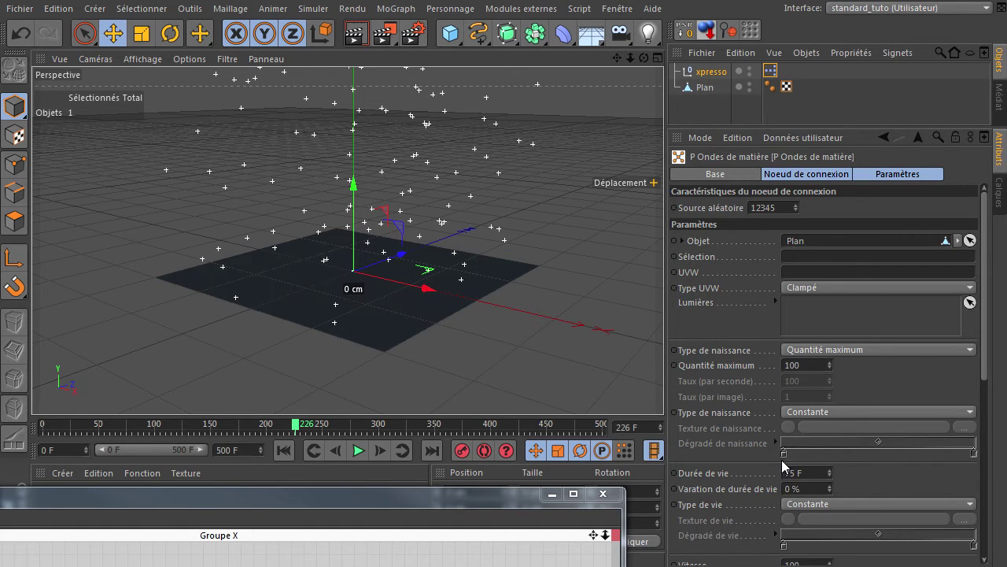
Switch the emitter's birth type to Taux (par image) at 200 particles and preview the result
left_click(807, 353)
left_click(804, 404)
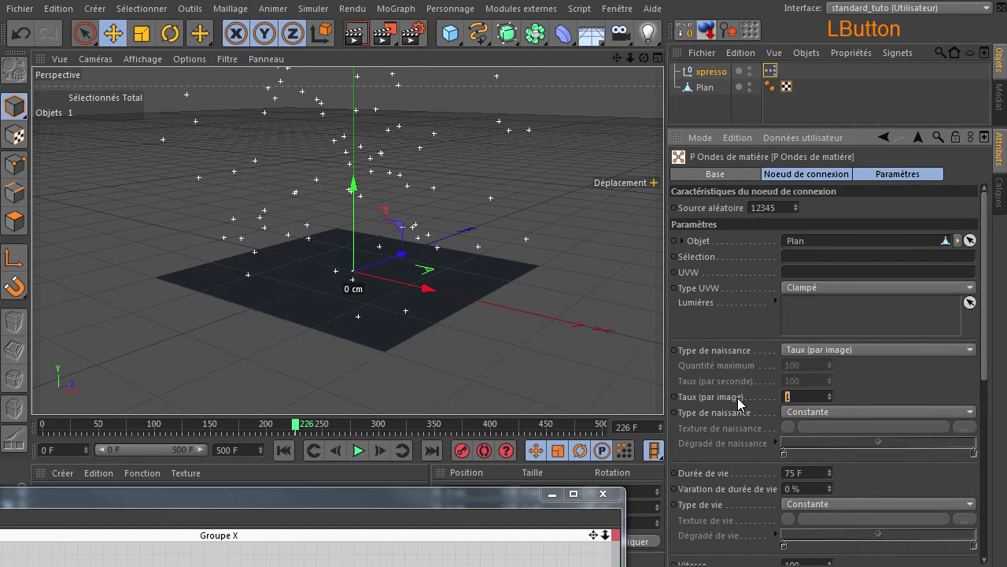
left_click(891, 381)
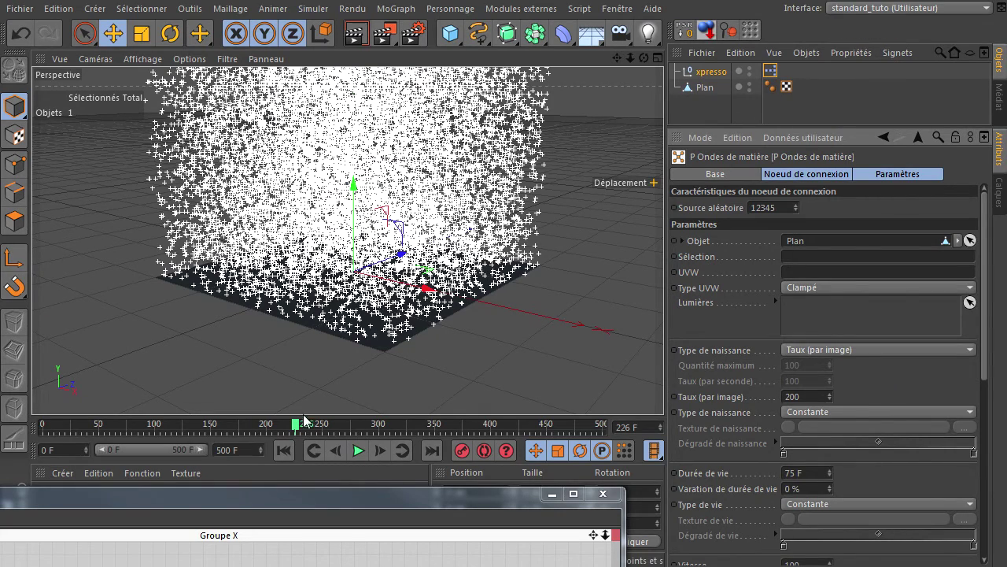
left_click(287, 461)
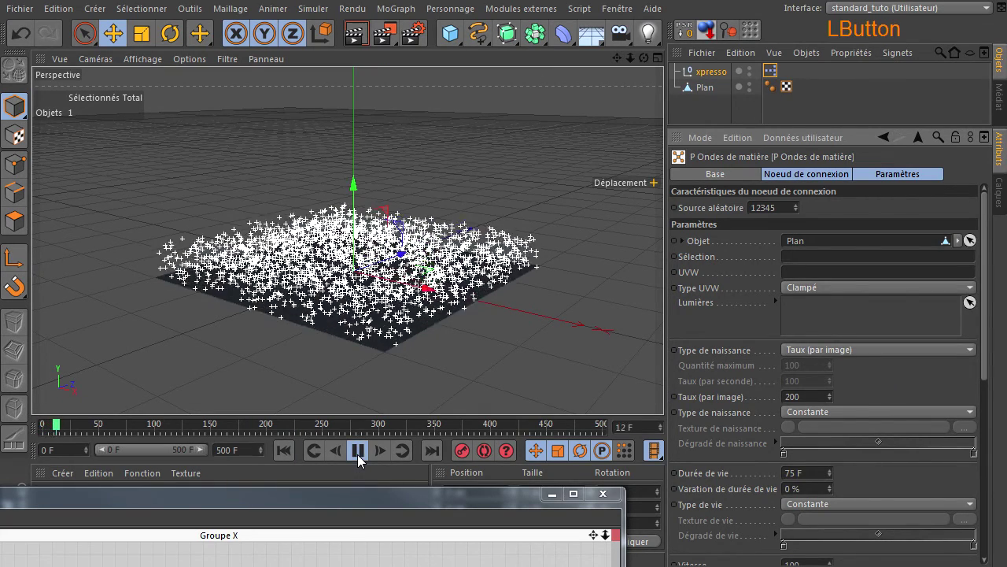
left_click(362, 460)
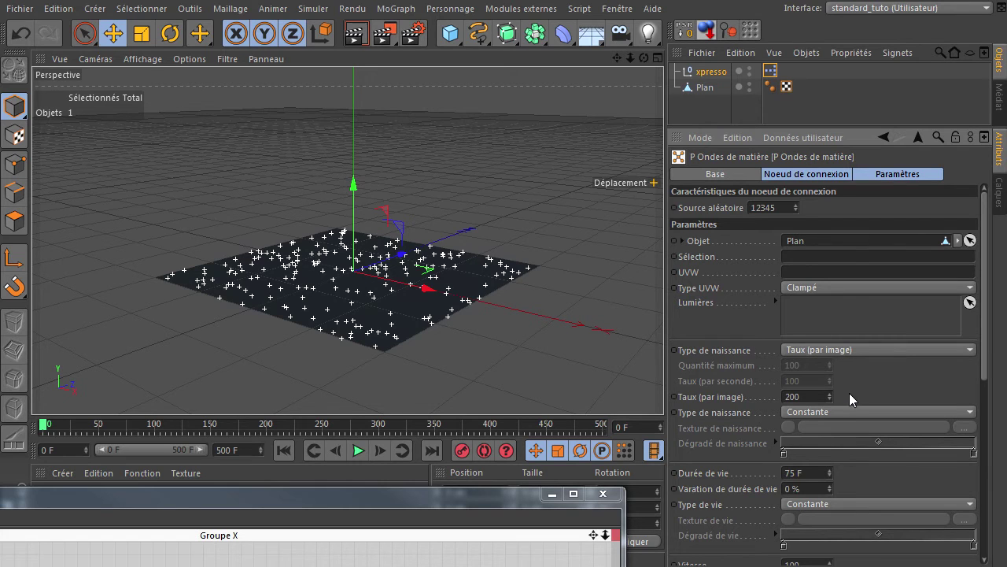
Set the particle lifespan (Durée de vie) to 20 F and preview the simulation again
left_click(810, 482)
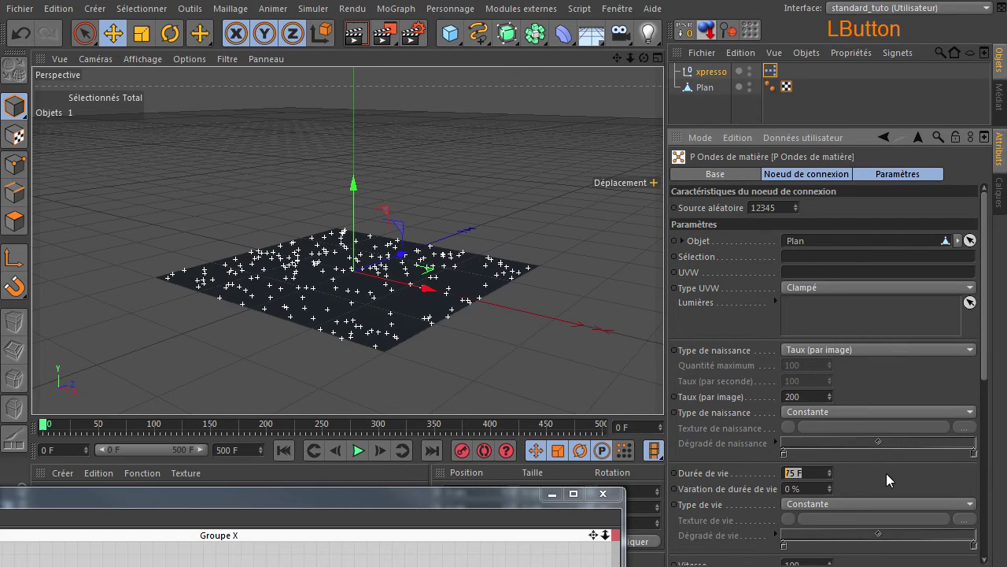
left_click(874, 476)
left_click(359, 453)
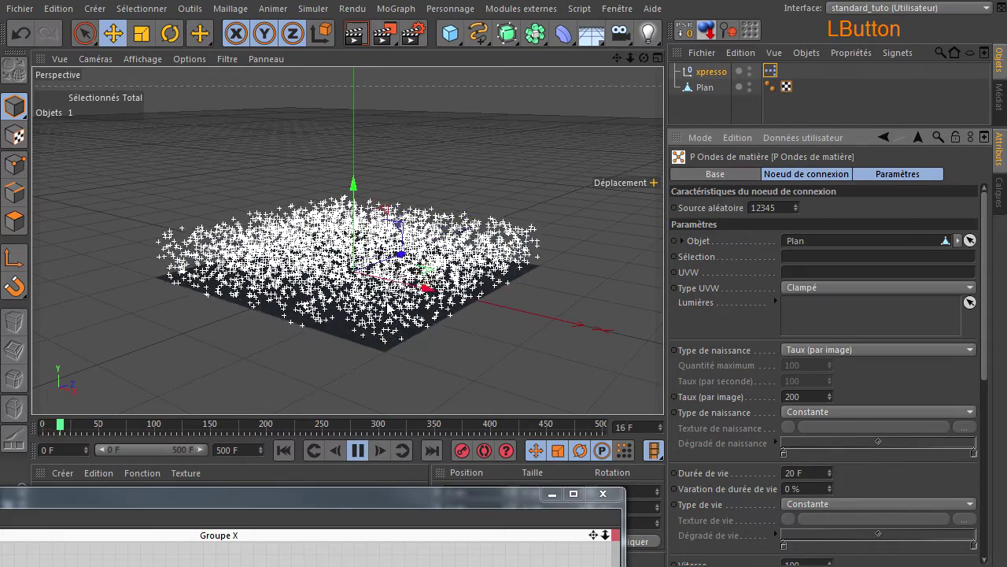
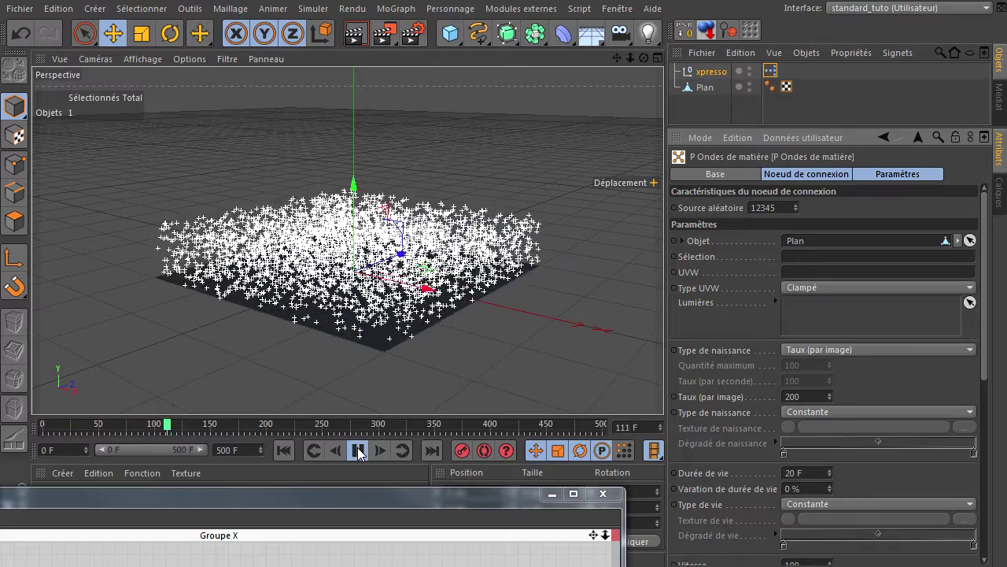
left_click(362, 453)
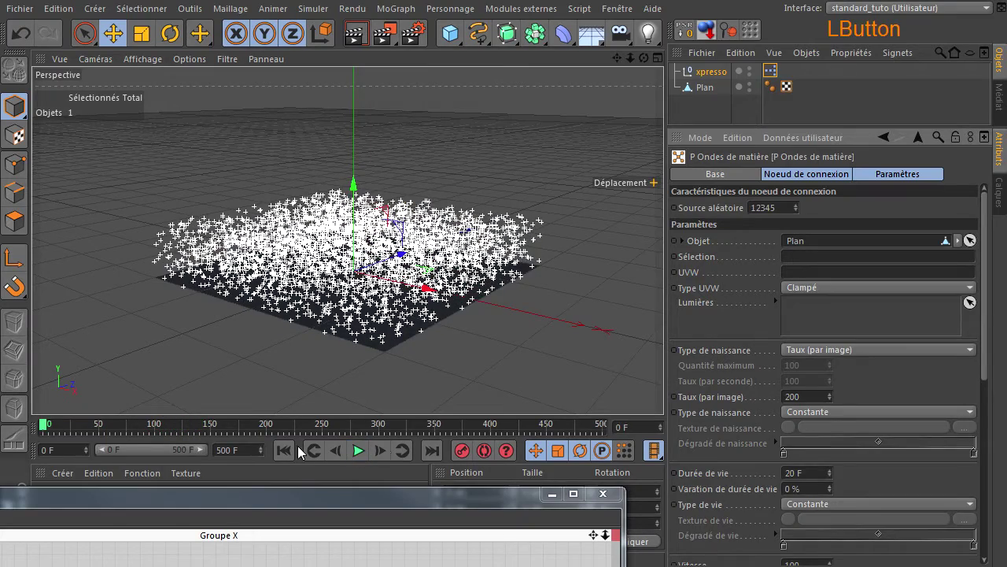
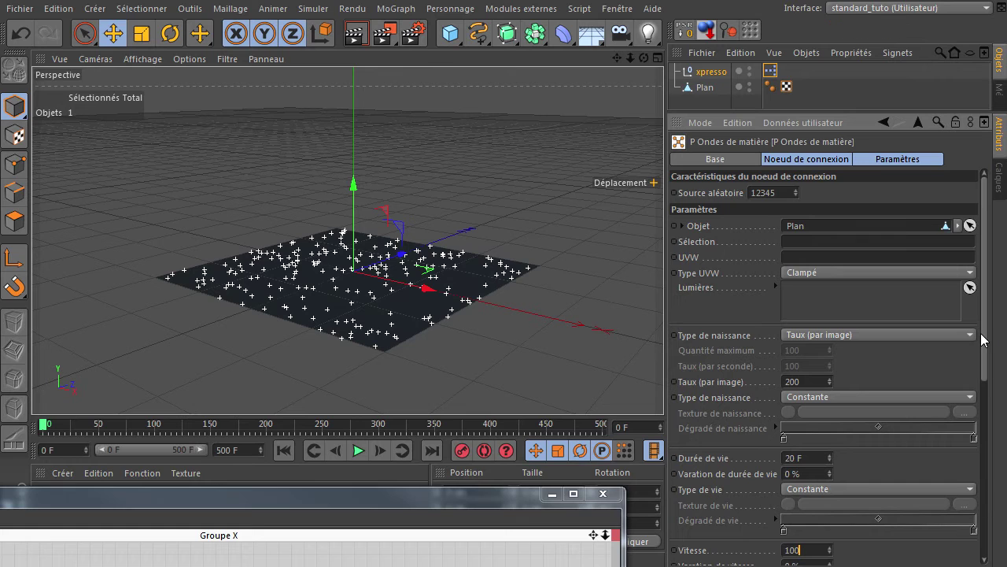
Keep the emitter's particle speed at 1000 and preview how high the particles fly
left_click(985, 346)
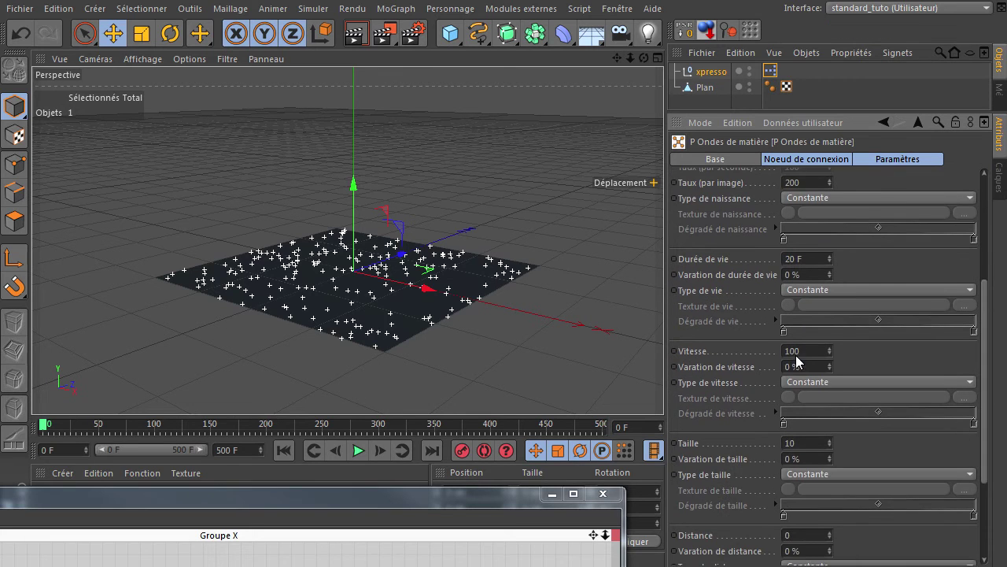
left_click(811, 360)
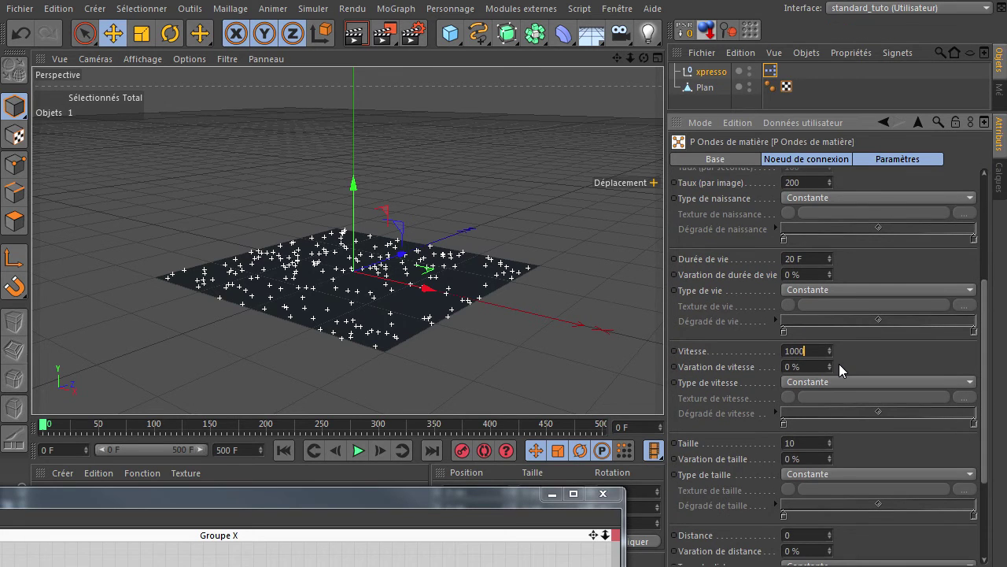
left_click(873, 361)
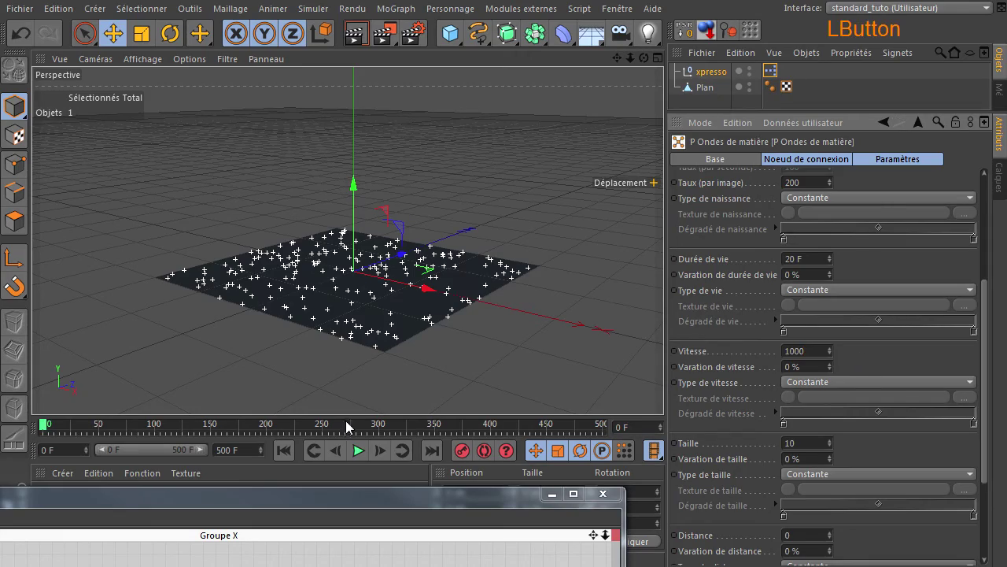
left_click(367, 454)
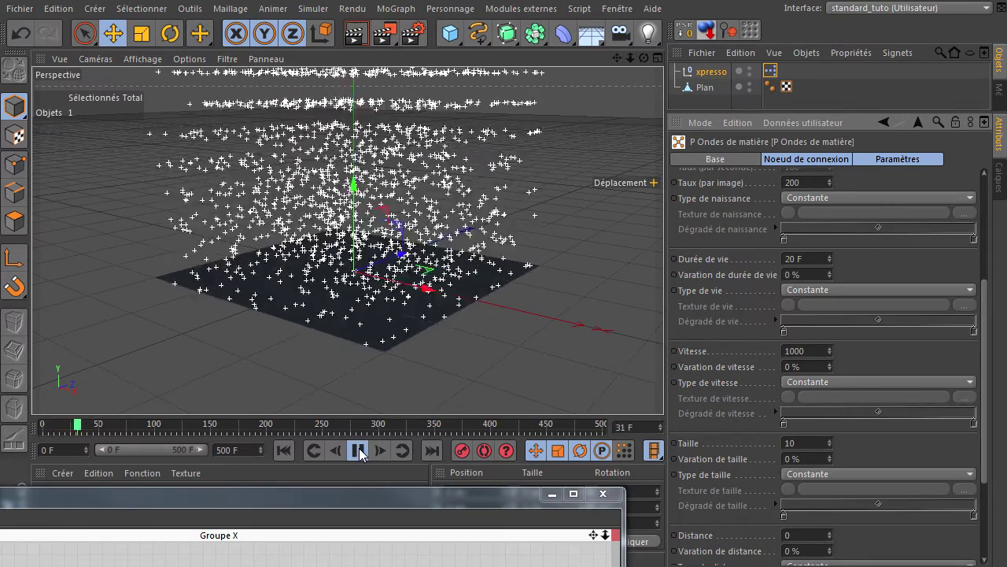
left_click(362, 455)
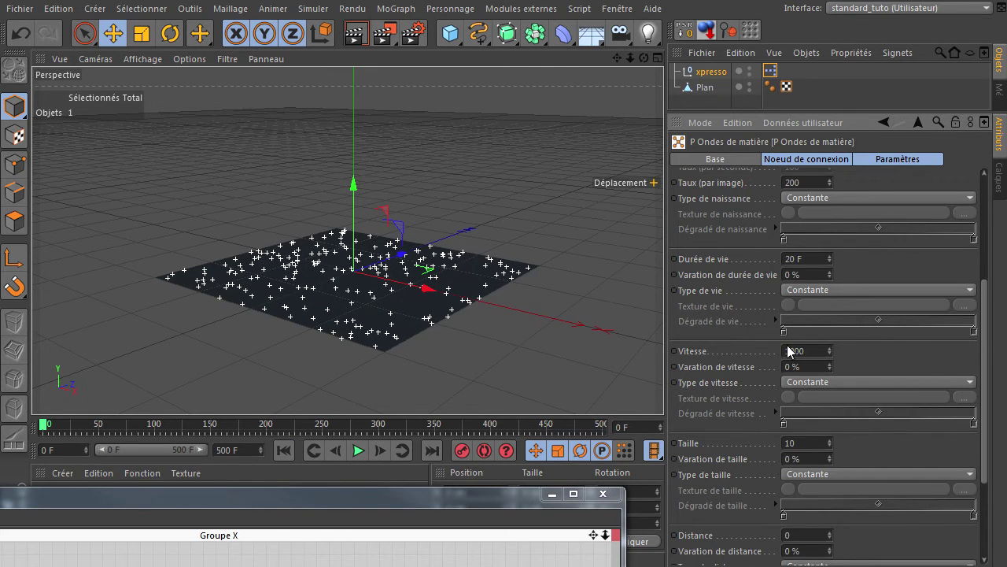
Lower the particle speed (Vitesse) to 500 and rewind the preview to the start
left_click(817, 357)
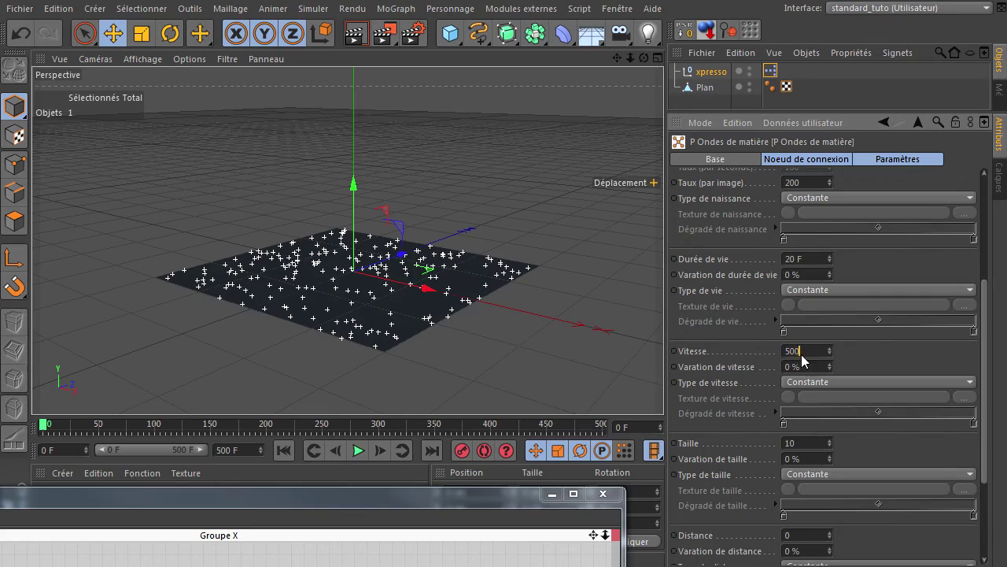
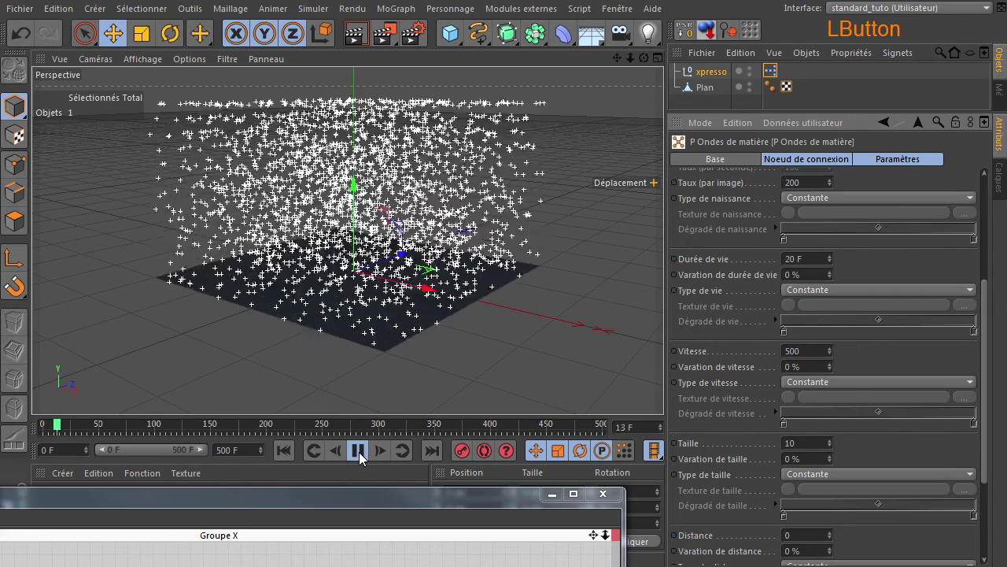
left_click(362, 458)
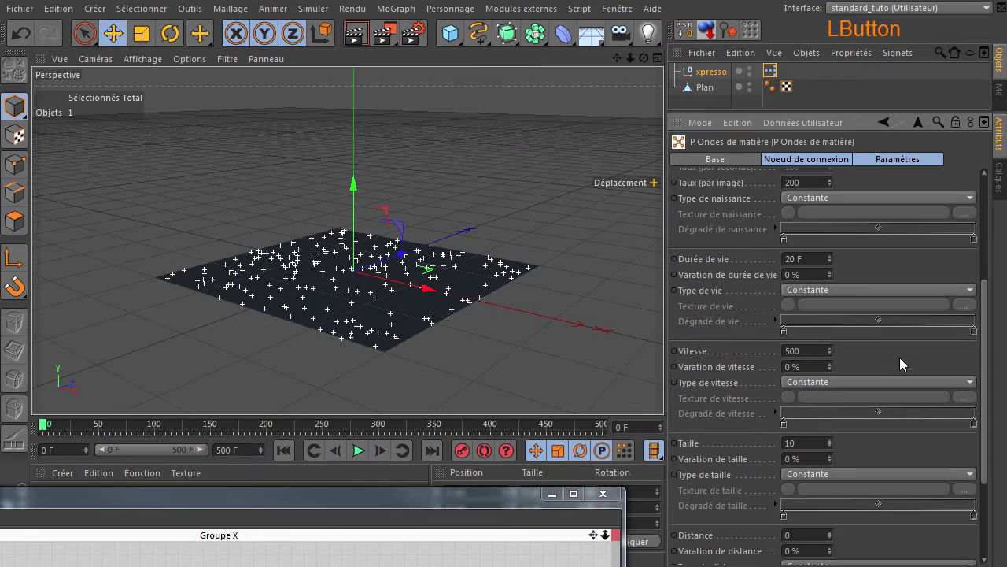
Reveal the emitter's birth-type choices: Constante, Texture, Lumière, Texture & lumière
left_click(990, 307)
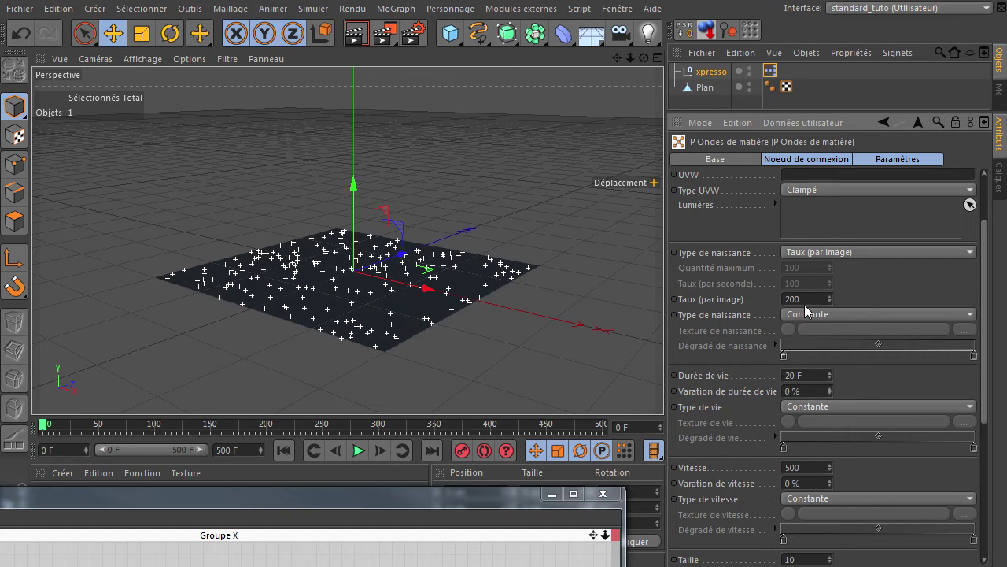
left_click(807, 317)
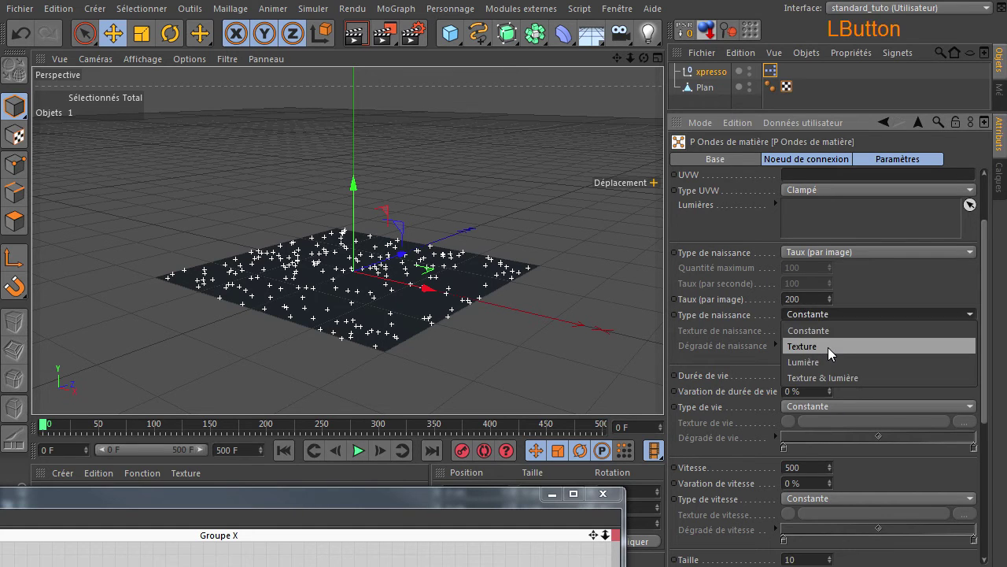
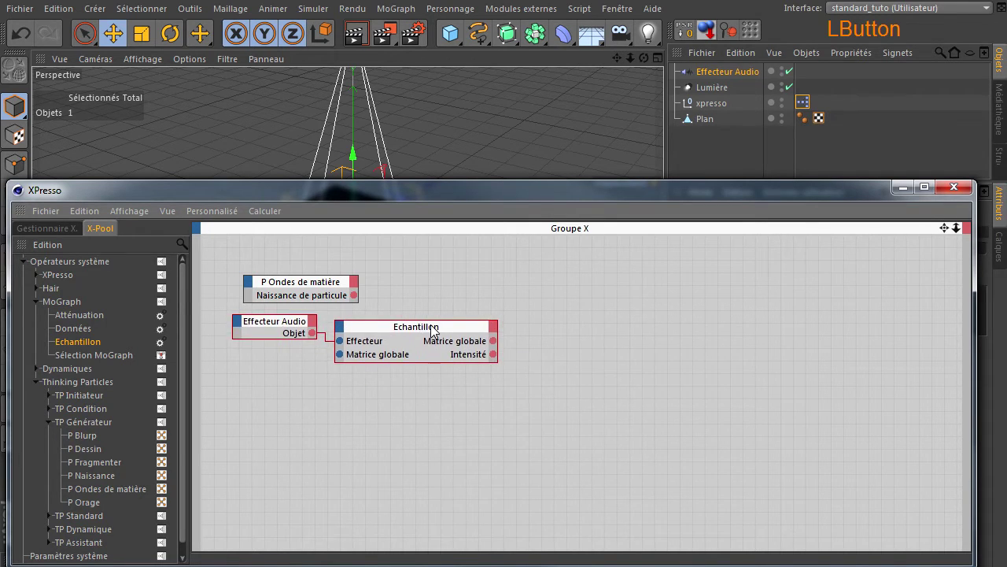
left_click(312, 286)
left_click(377, 430)
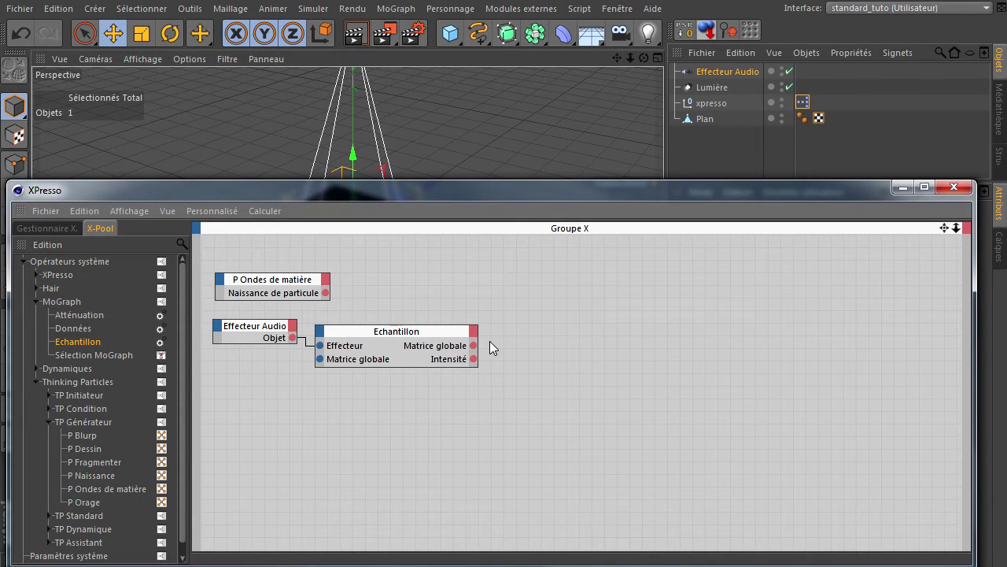
left_click(549, 194)
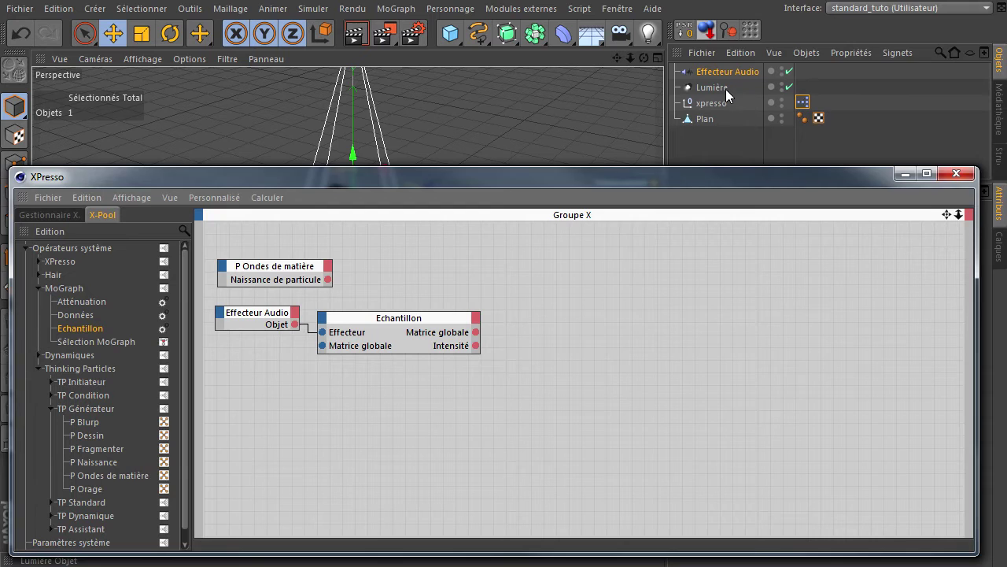
left_click(728, 92)
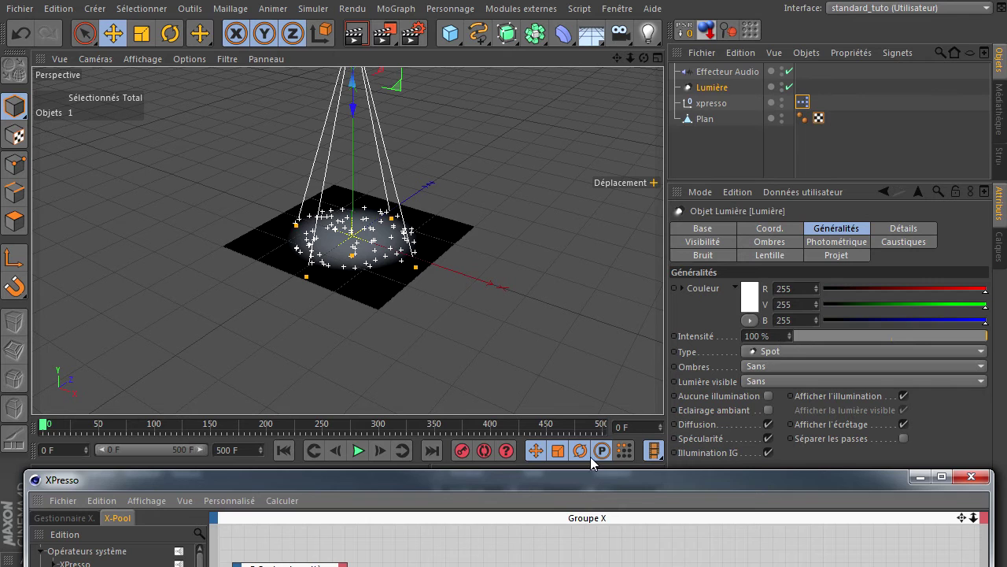
left_click(580, 485)
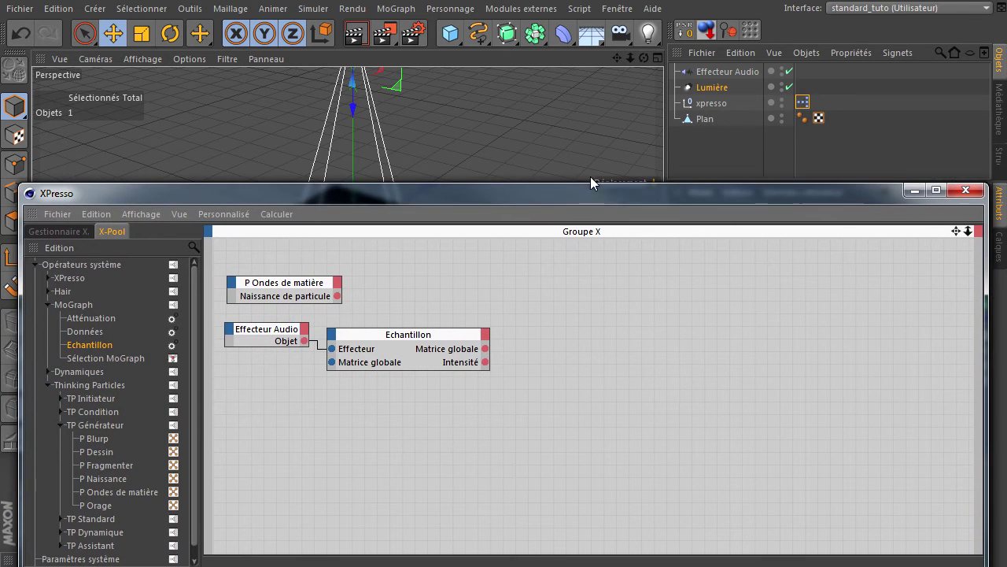
Add the Lumière object as a node in the XPresso graph
left_click(697, 92)
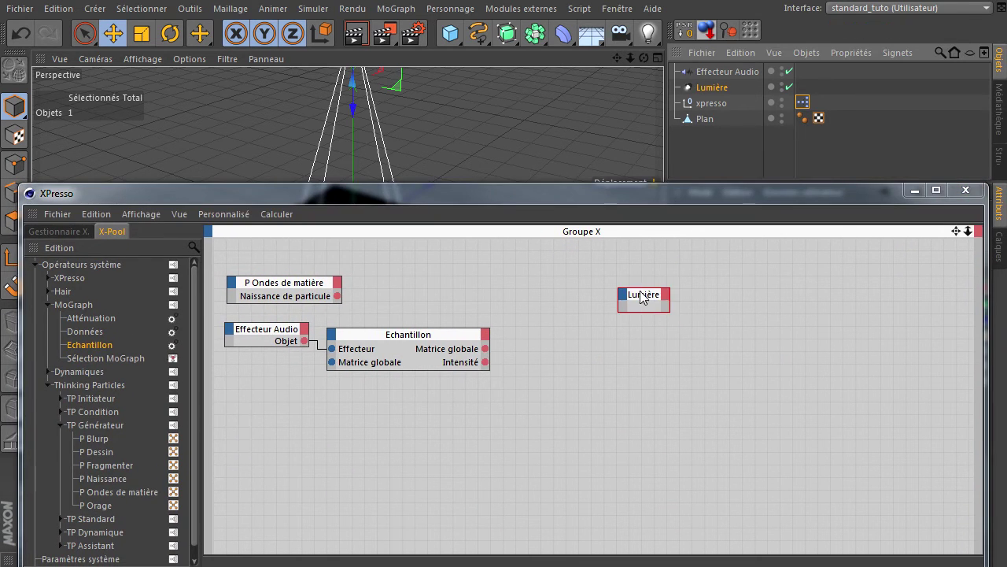
left_click(650, 300)
left_click(693, 206)
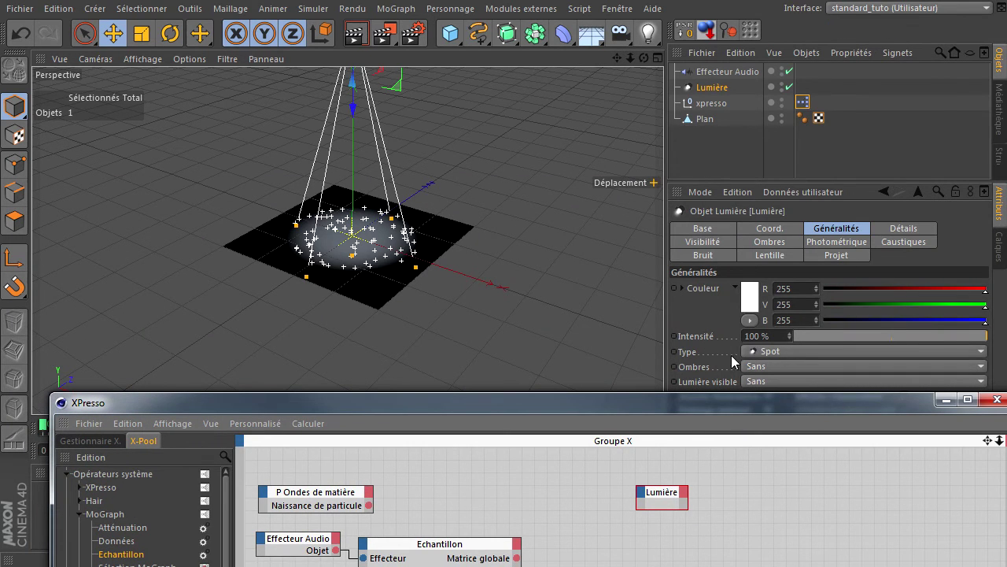
left_click(699, 410)
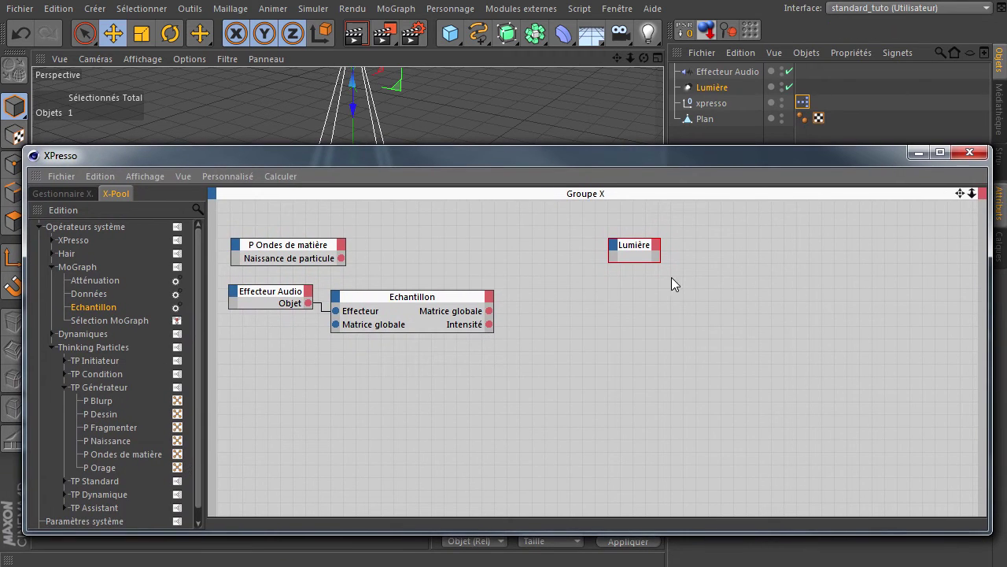
left_click(665, 267)
Expose the light's Généralités > Intensité input and wire Echantillon Intensité into it
left_click(612, 244)
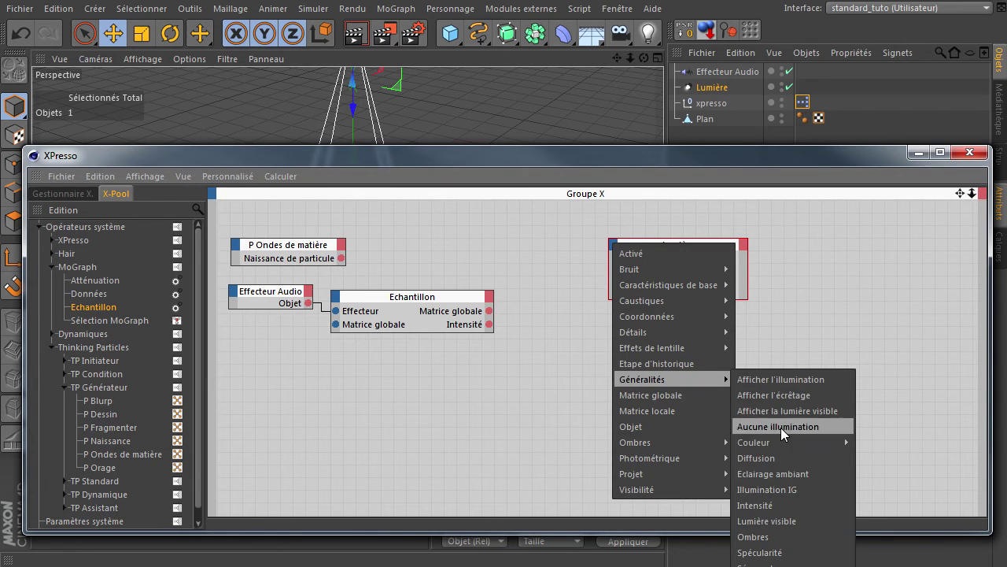
left_click(792, 510)
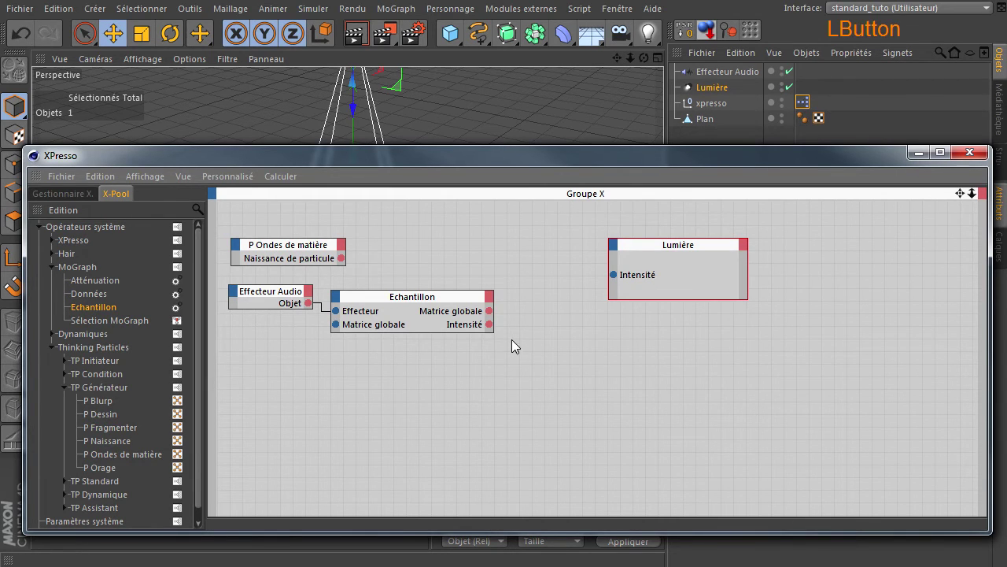
left_click(493, 329)
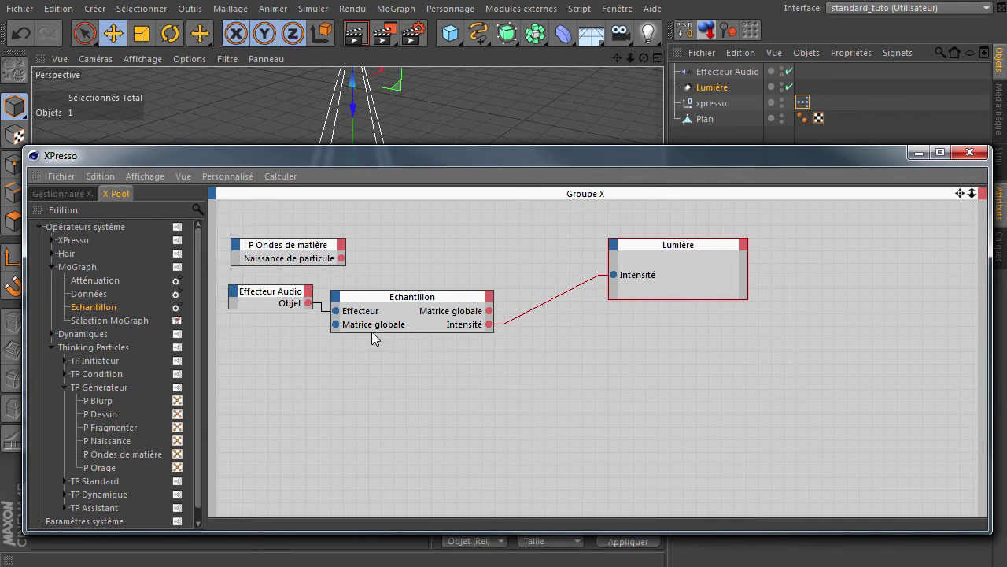
left_click(522, 170)
left_click(290, 458)
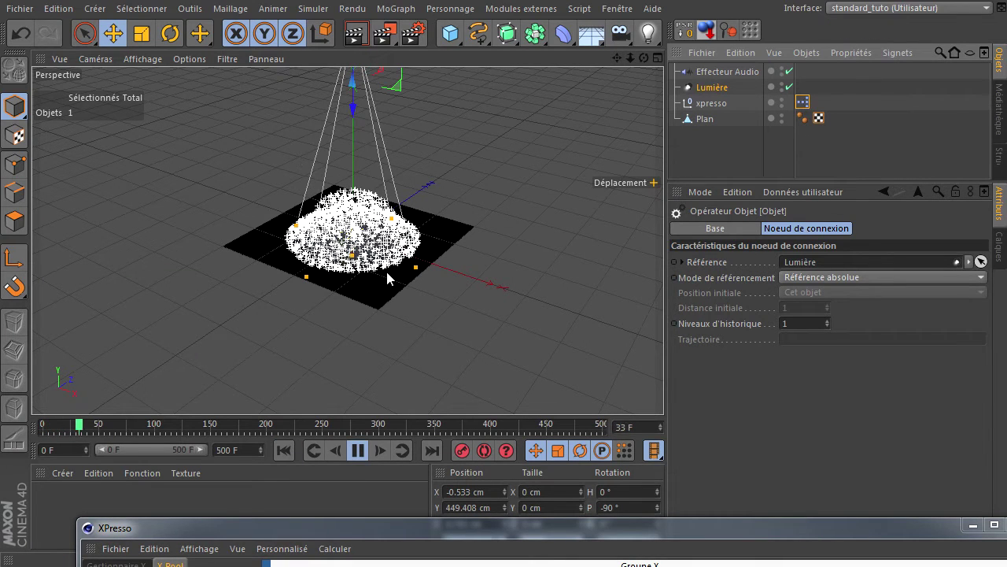
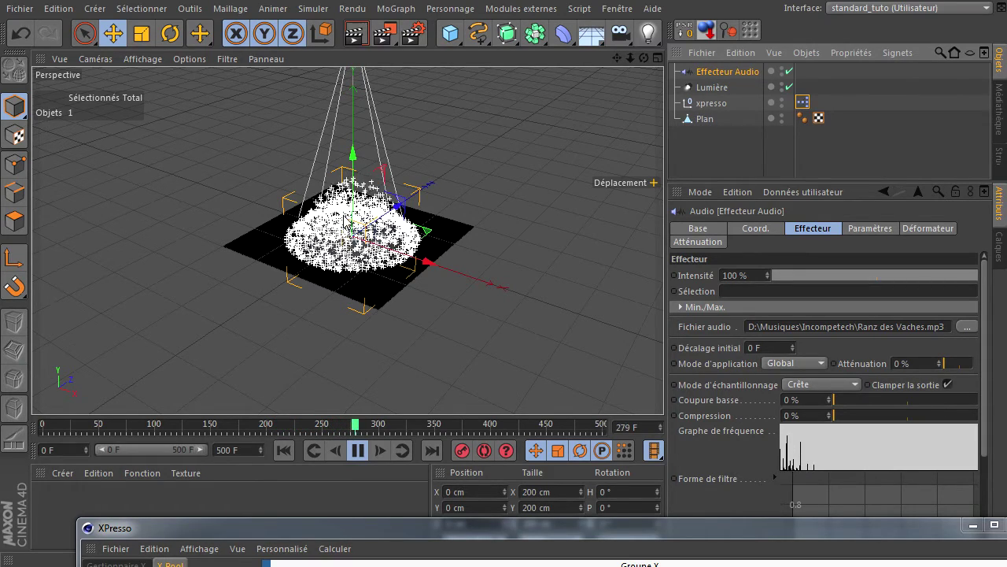
left_click(649, 64)
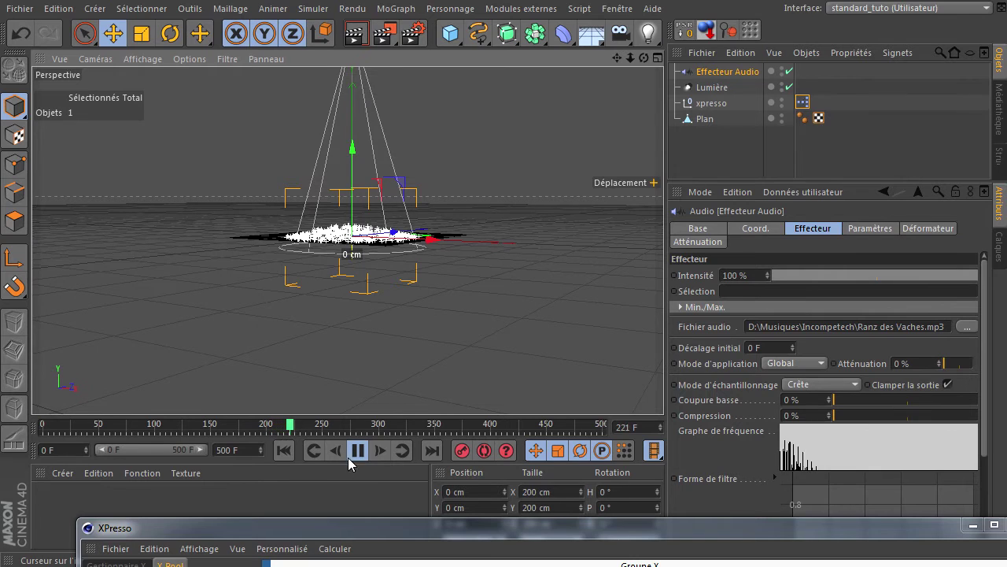
left_click(358, 456)
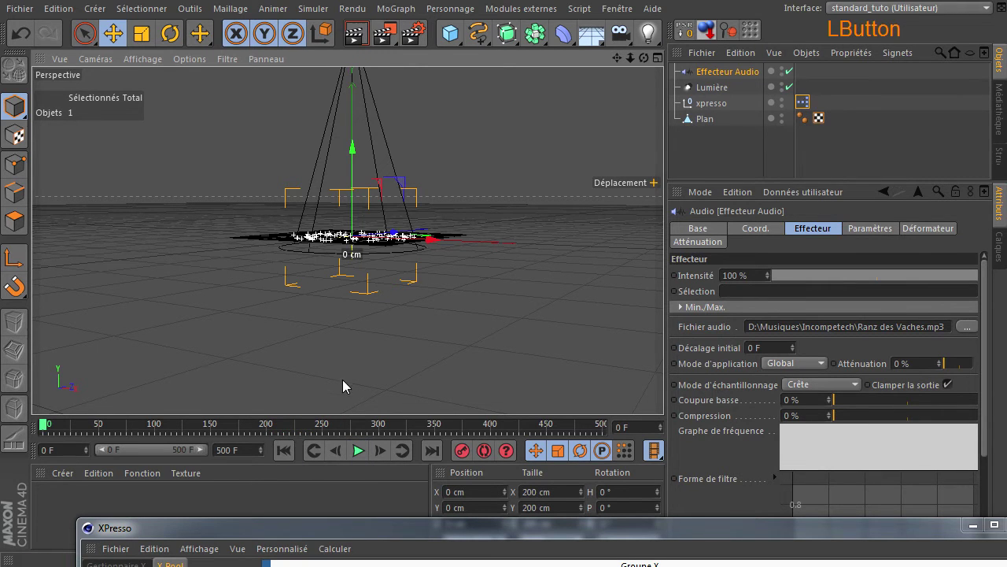
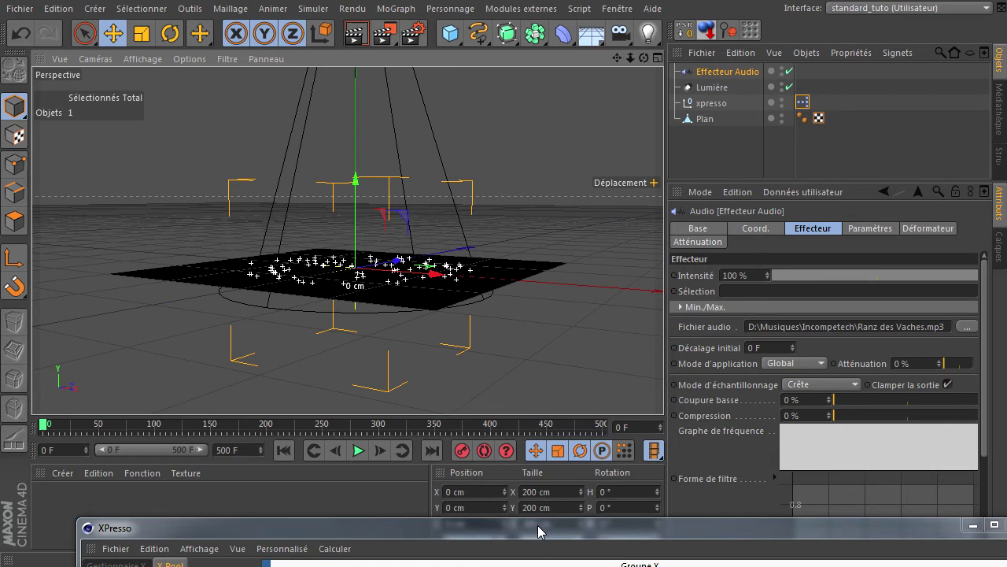
Widen the spotlight's Angle externe from about 37.5° to 79.5° in the Détails tab
left_click(542, 531)
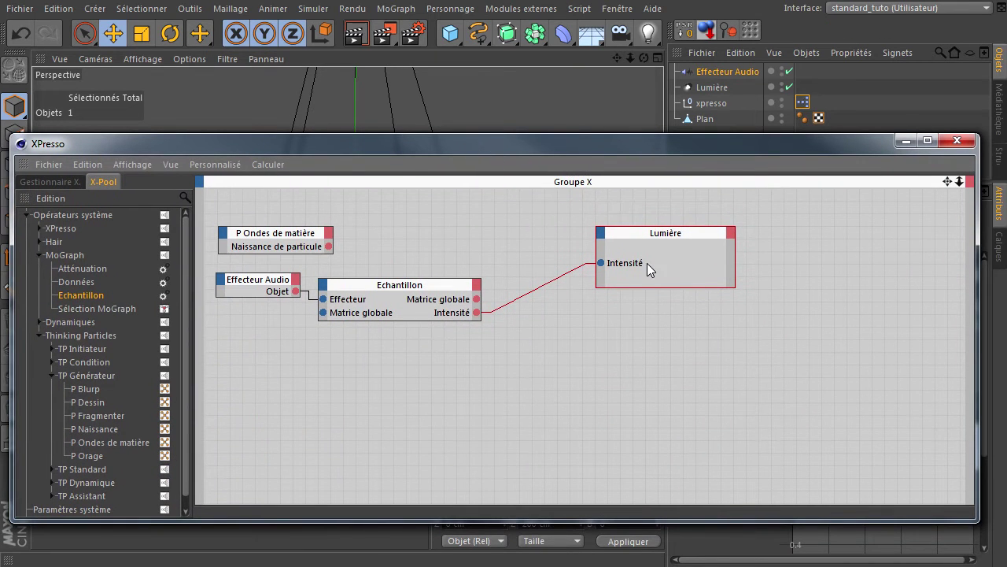
left_click(653, 181)
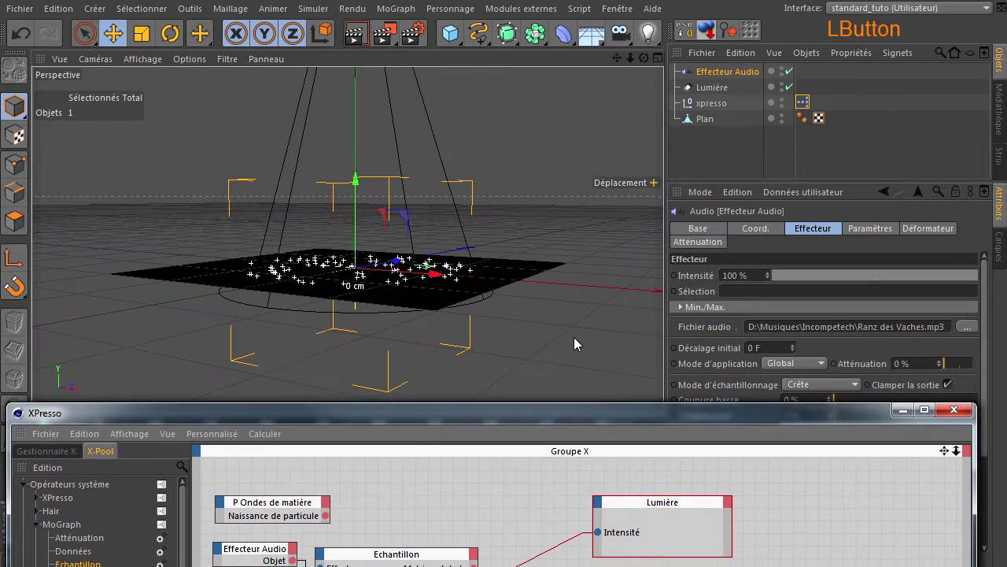
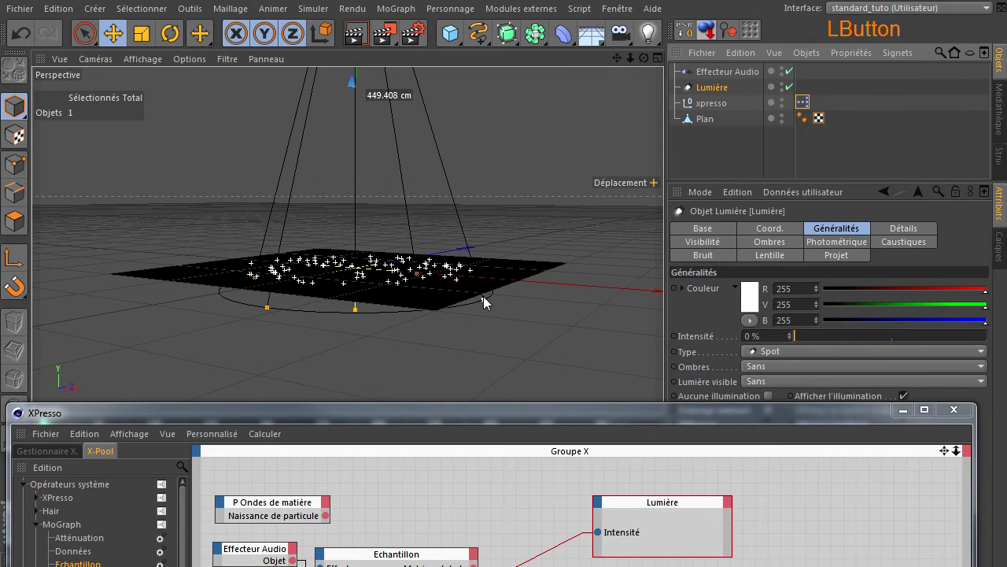
left_click(486, 304)
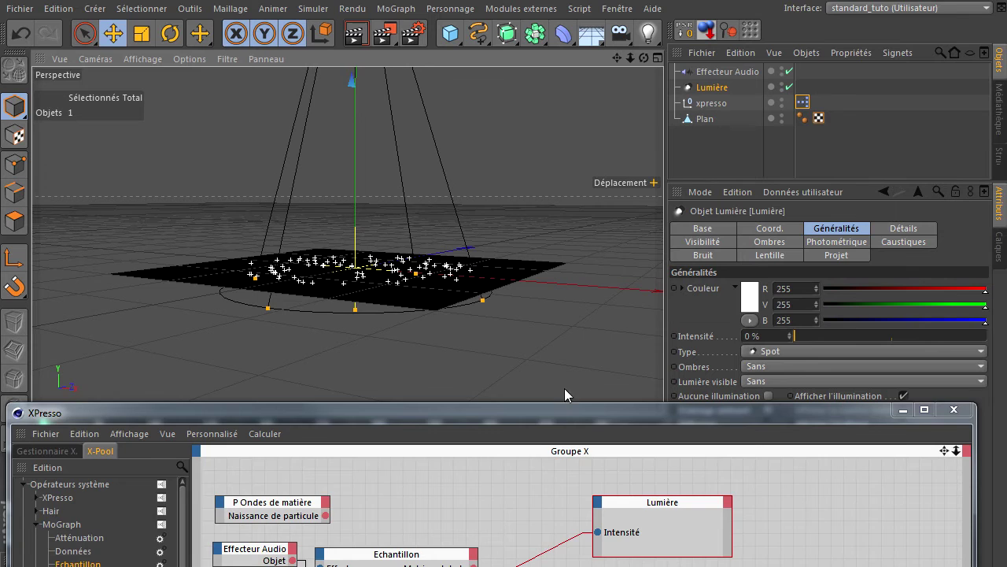
left_click(553, 421)
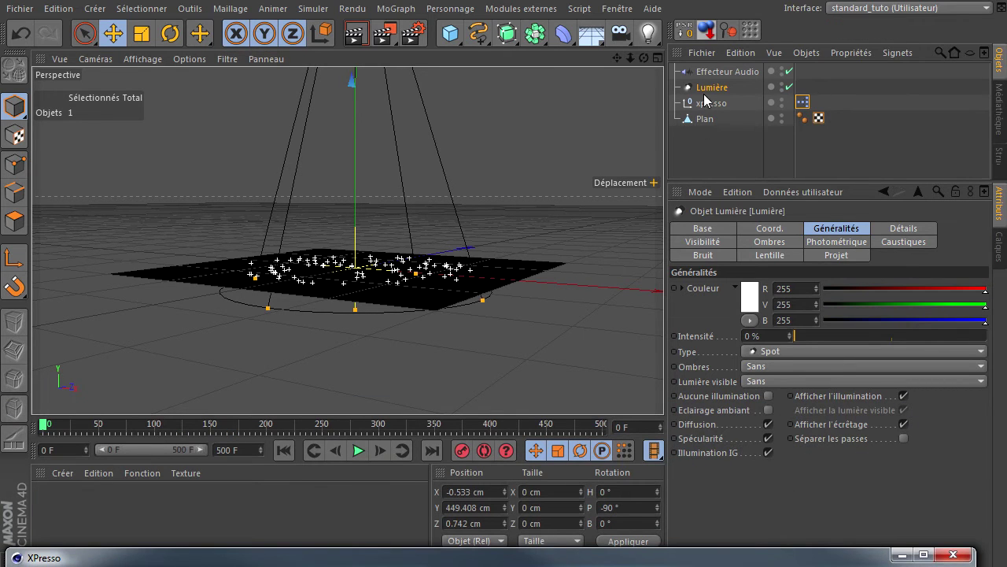
left_click(713, 95)
left_click(895, 230)
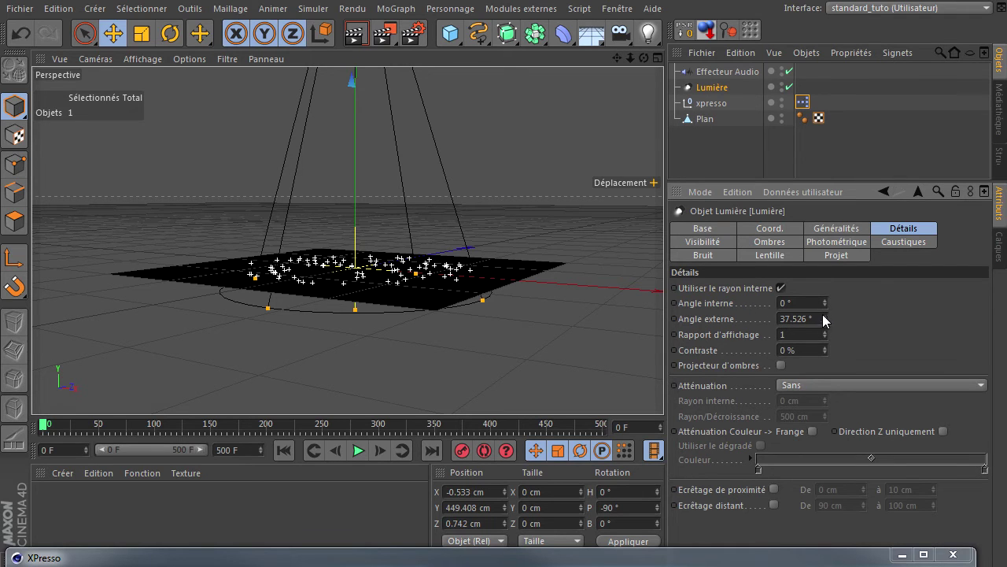
left_click(829, 321)
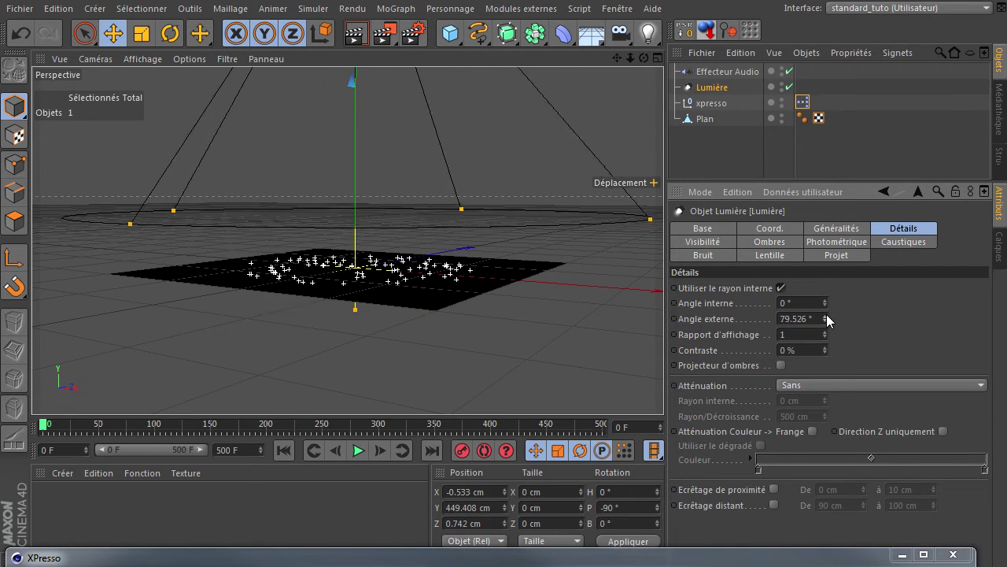
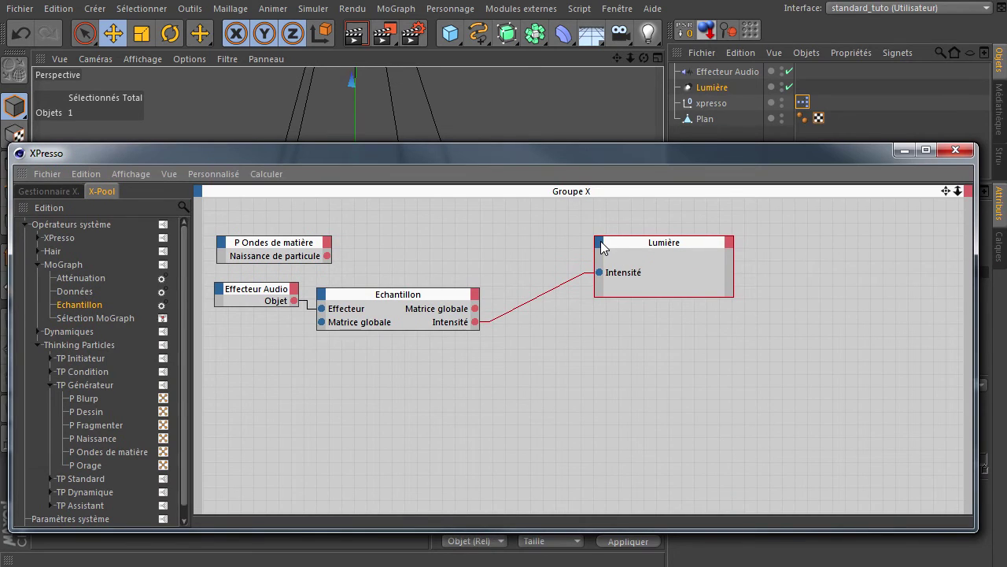
Expose a Détails > Angle externe input on the Lumière node alongside Intensité
left_click(606, 247)
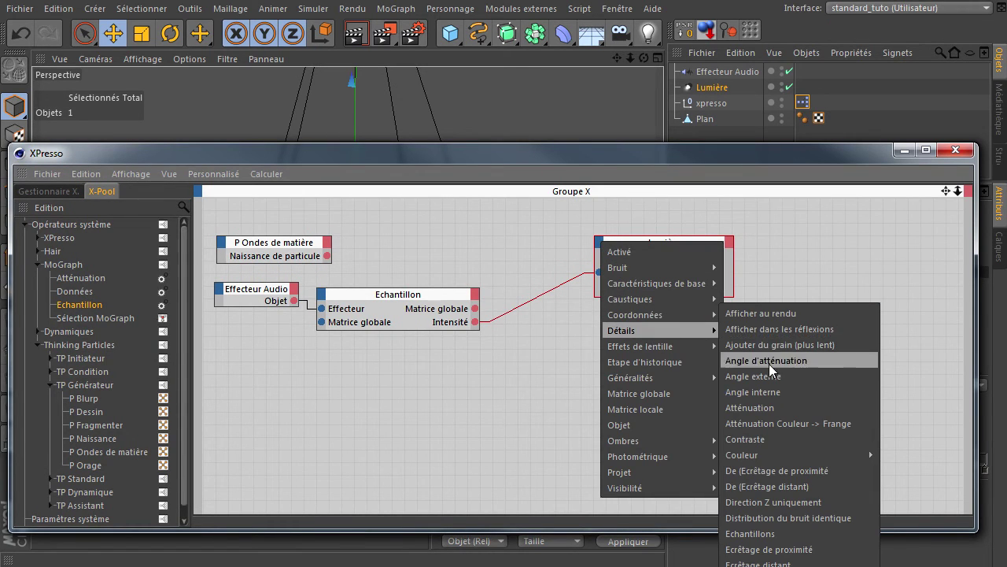
left_click(774, 378)
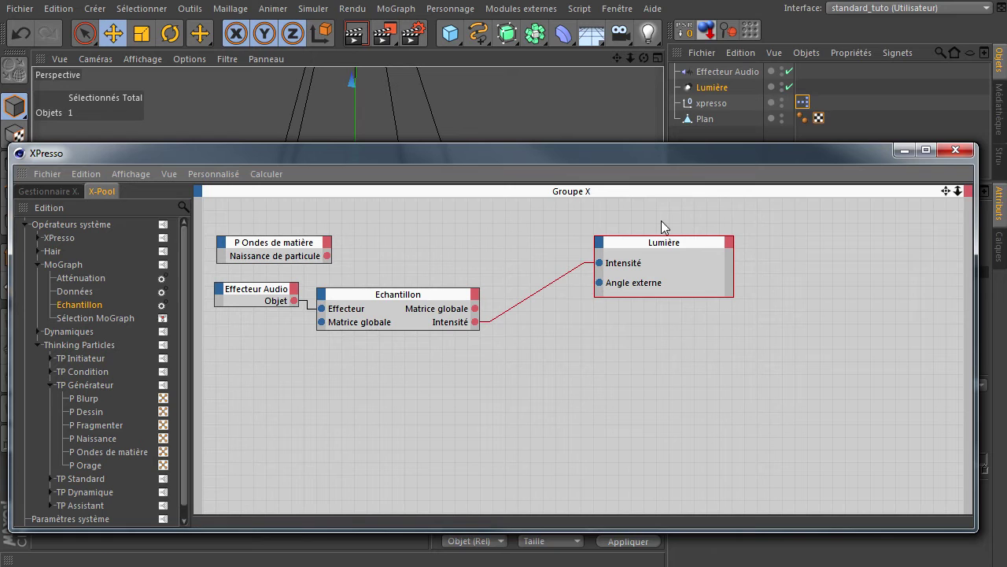
left_click(684, 197)
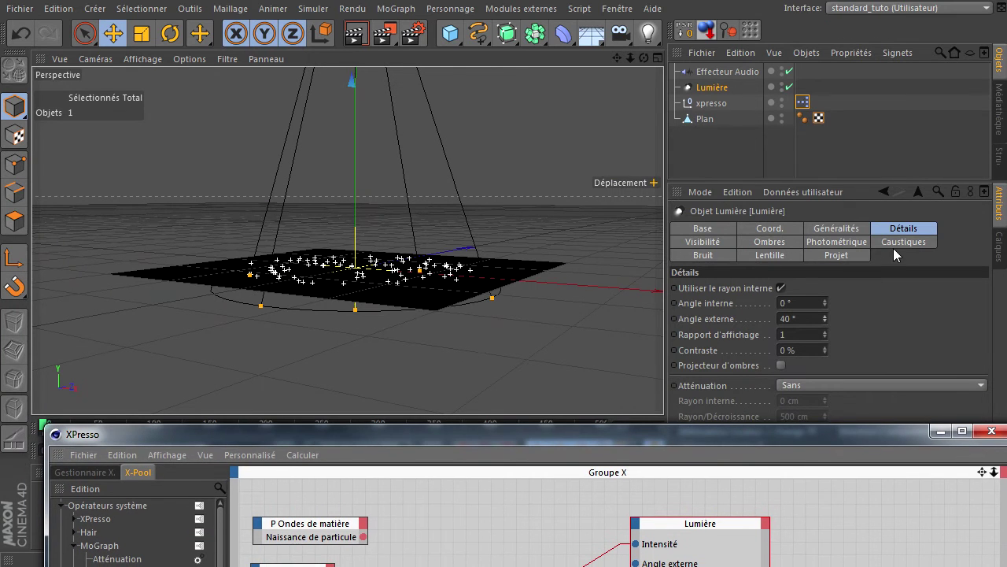
Drag a Maths:Addition node from X-Pool's Opérateurs système > XPresso > Calculer into the graph
left_click(913, 231)
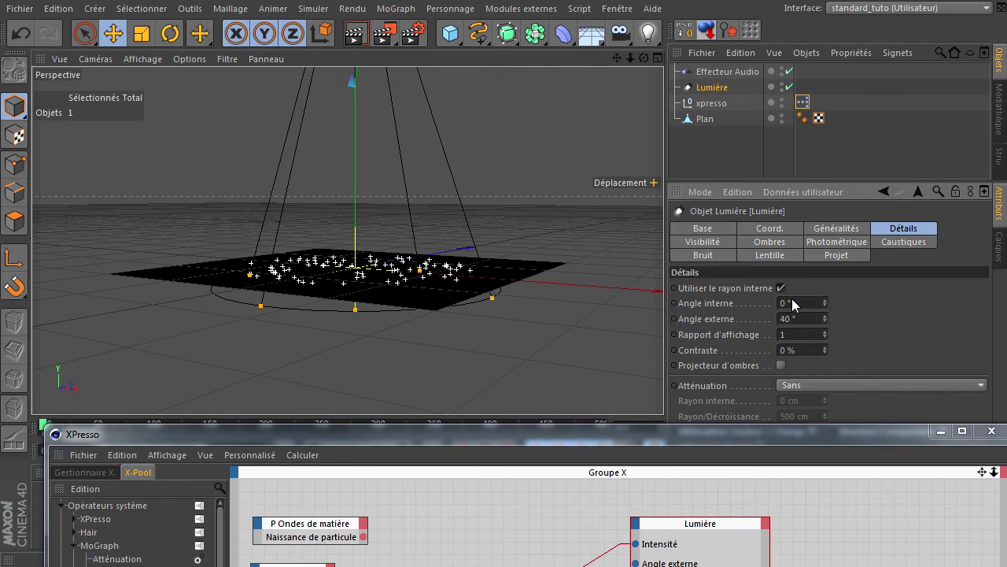
left_click(613, 445)
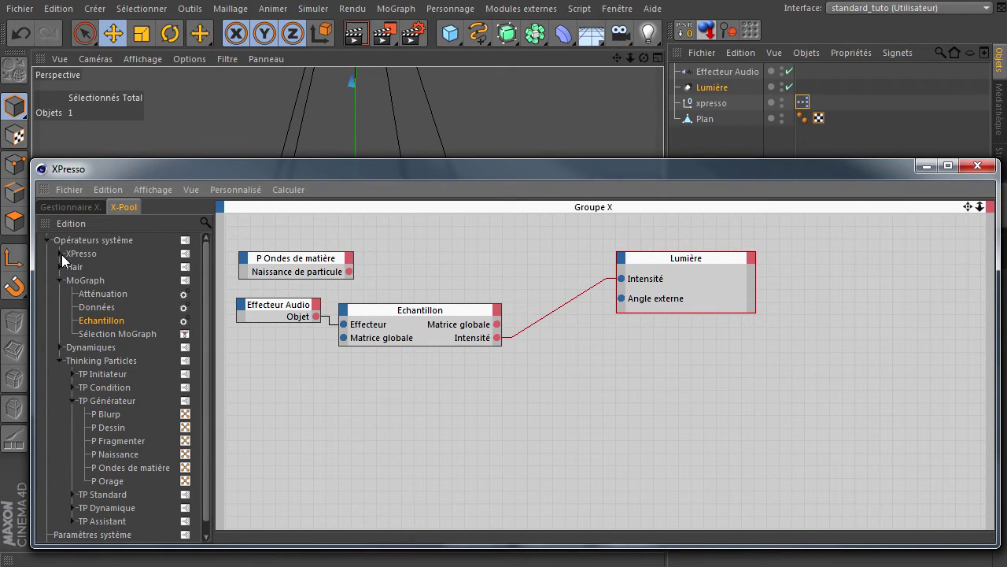
left_click(61, 260)
left_click(72, 312)
left_click(123, 446)
left_click(619, 410)
left_click(724, 178)
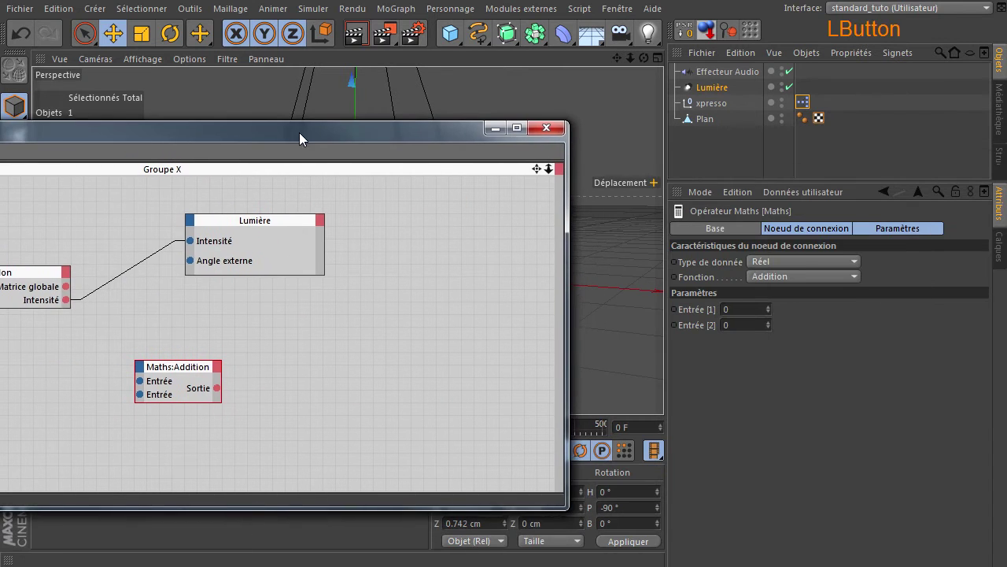
Set the Maths node to Multiplication and feed Echantillon Intensité into Entrée 1
left_click(821, 283)
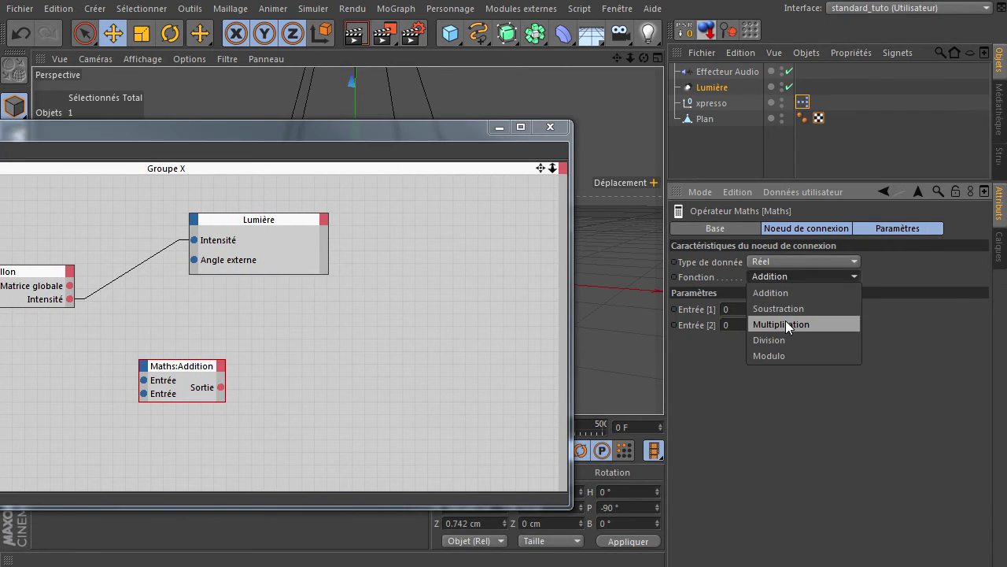
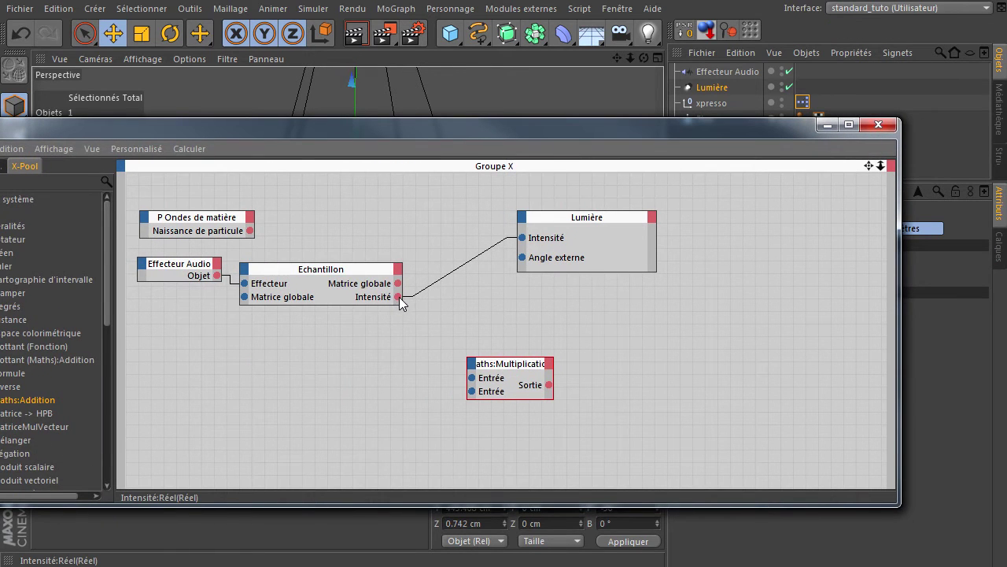
left_click(402, 301)
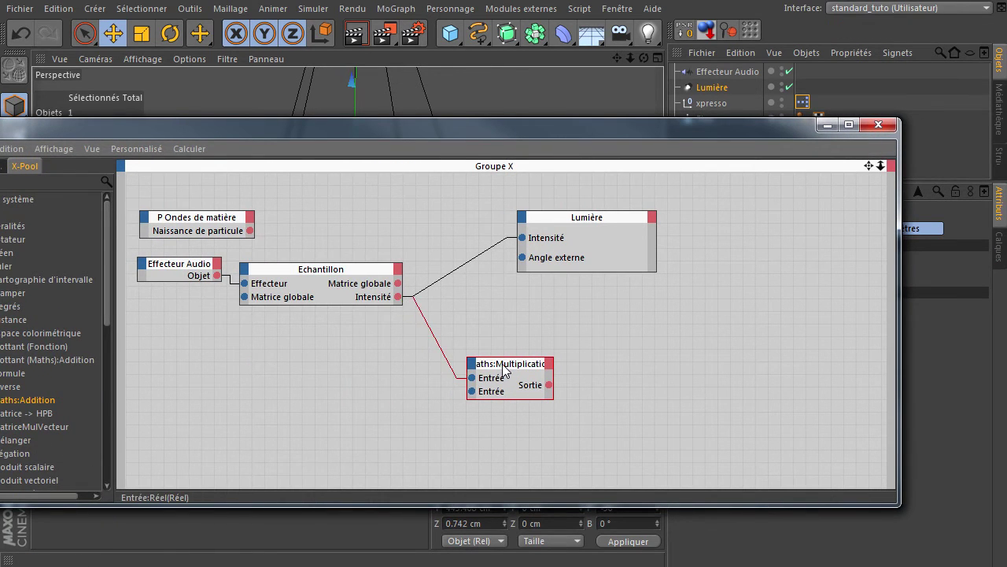
left_click(504, 368)
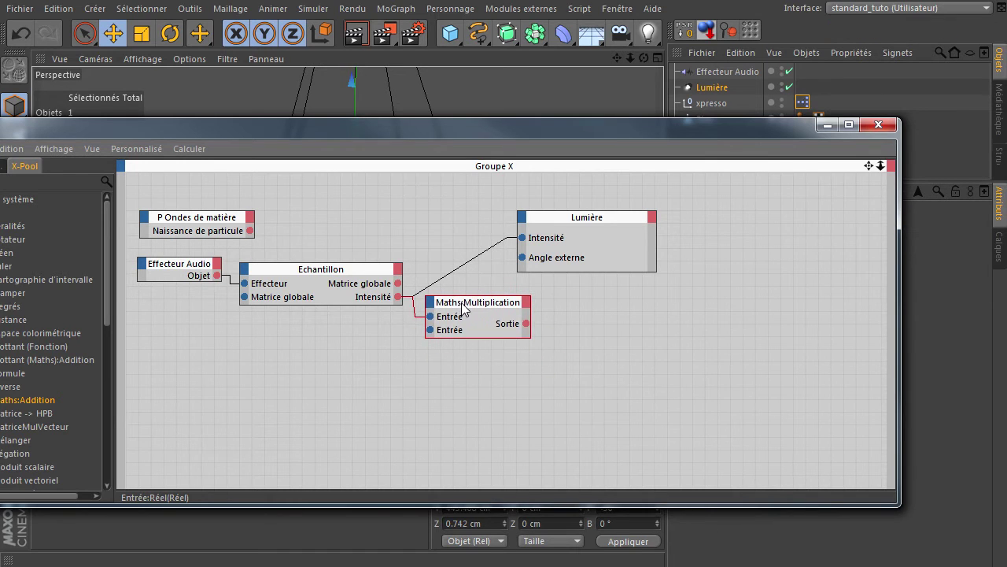
left_click(598, 222)
left_click(480, 310)
left_click(635, 137)
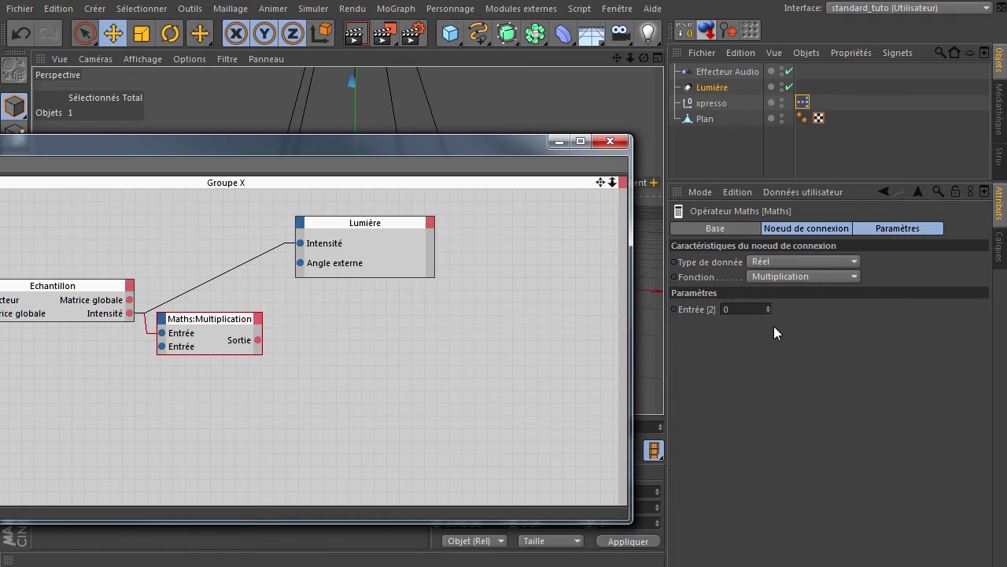
Set Entrée [2] to 100 and wire the multiplied Sortie into the light's Angle externe
left_click(737, 314)
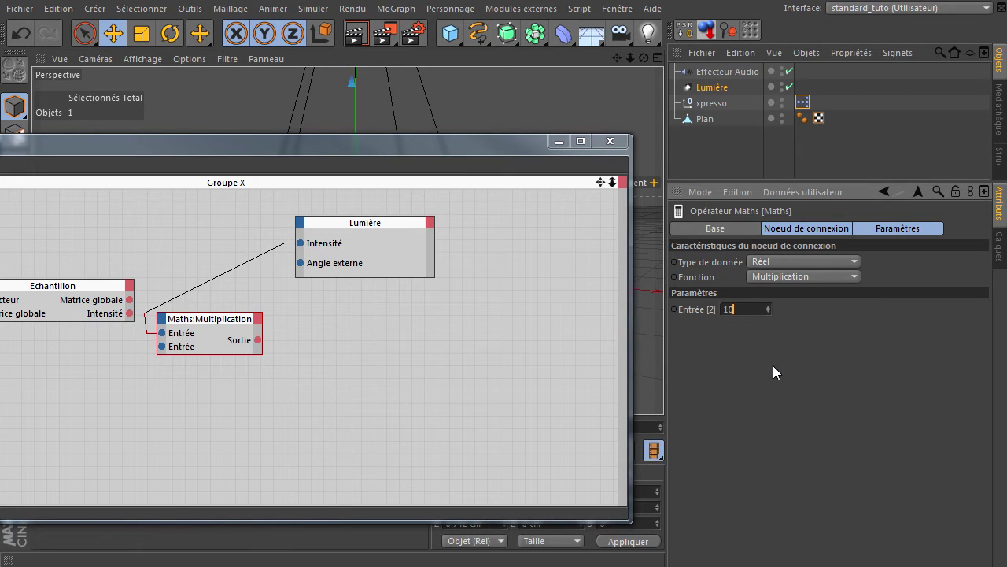
left_click(776, 372)
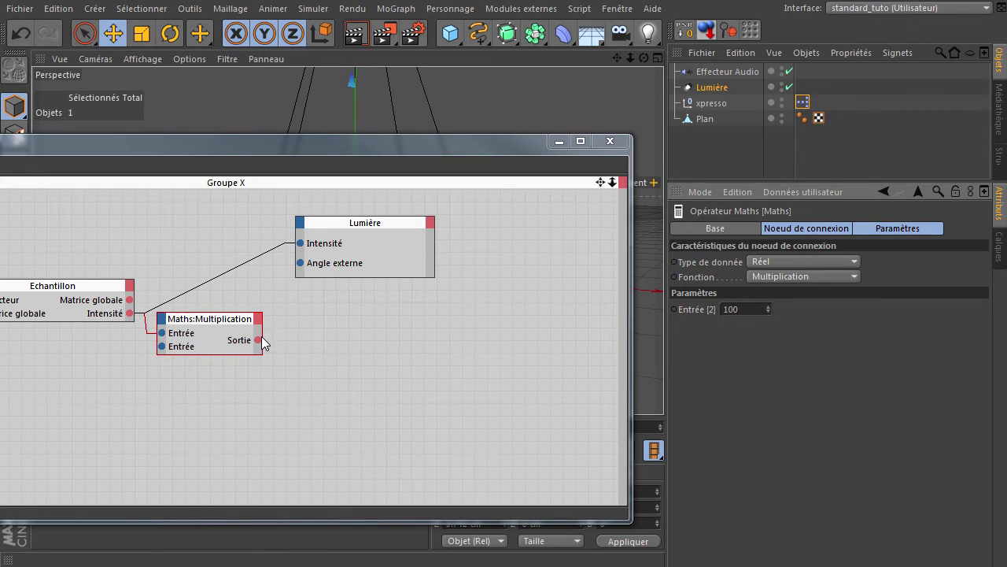
left_click(261, 348)
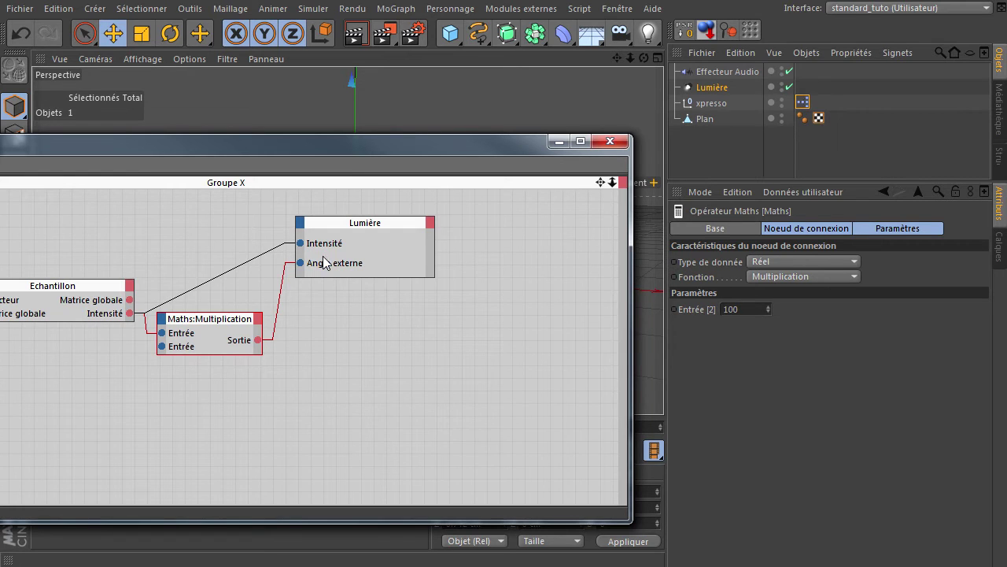
Detach the Multiplication output and wire Echantillon Intensité directly into Angle externe
left_click(352, 169)
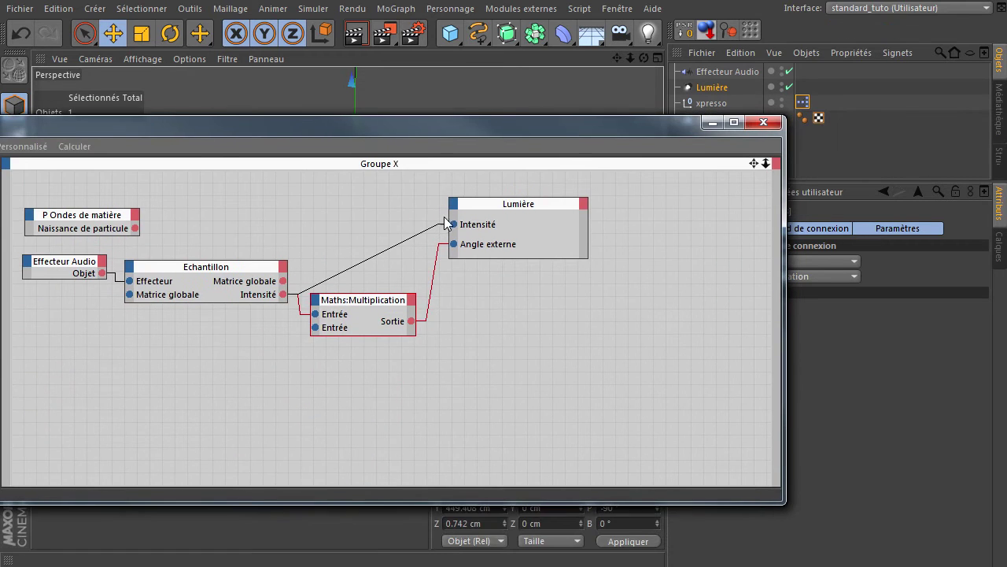
left_click(435, 275)
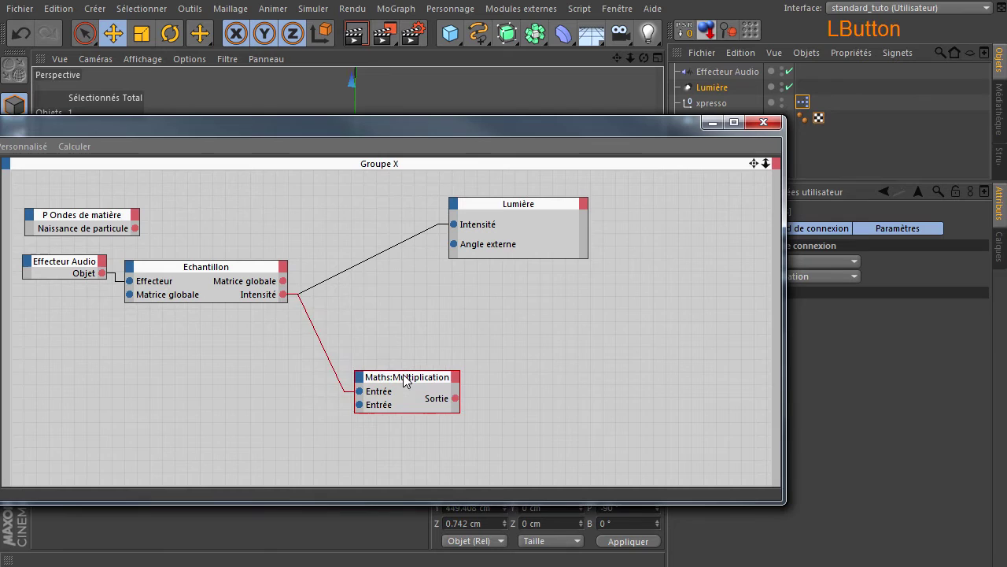
left_click(287, 299)
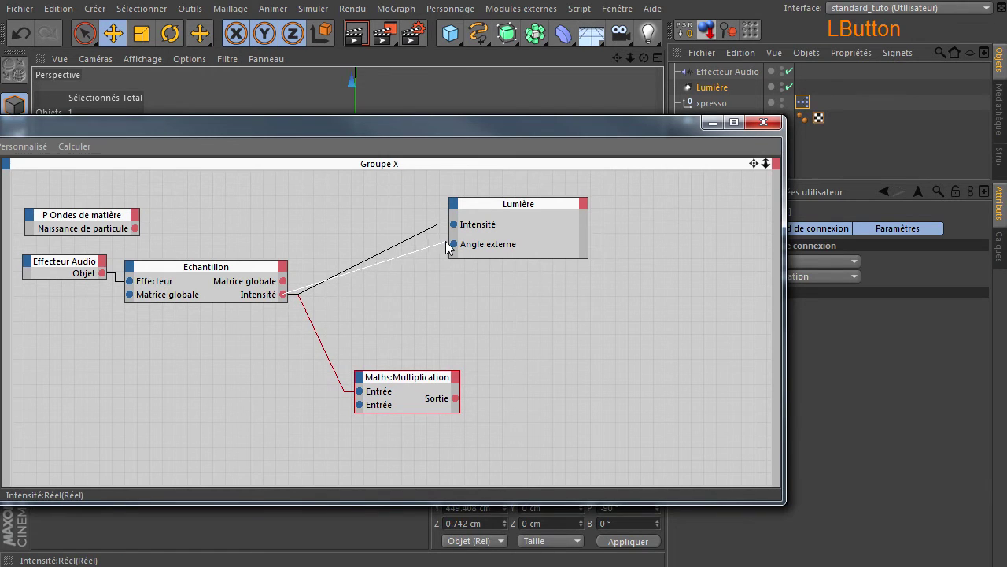
left_click(321, 338)
left_click(446, 134)
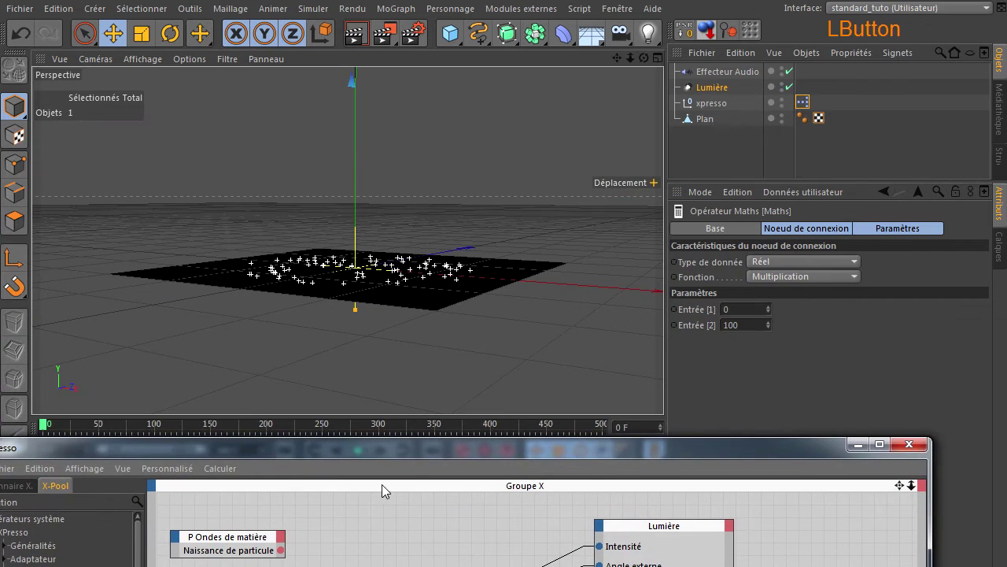
Preview the simulation, delete the unused Maths node and tidy the light node's position
left_click(413, 455)
left_click(289, 459)
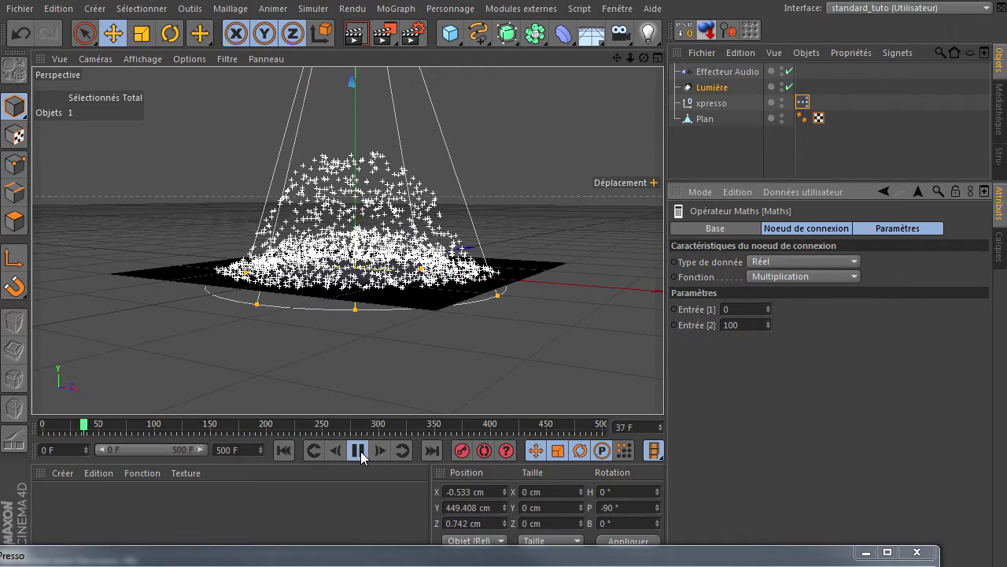
left_click(363, 458)
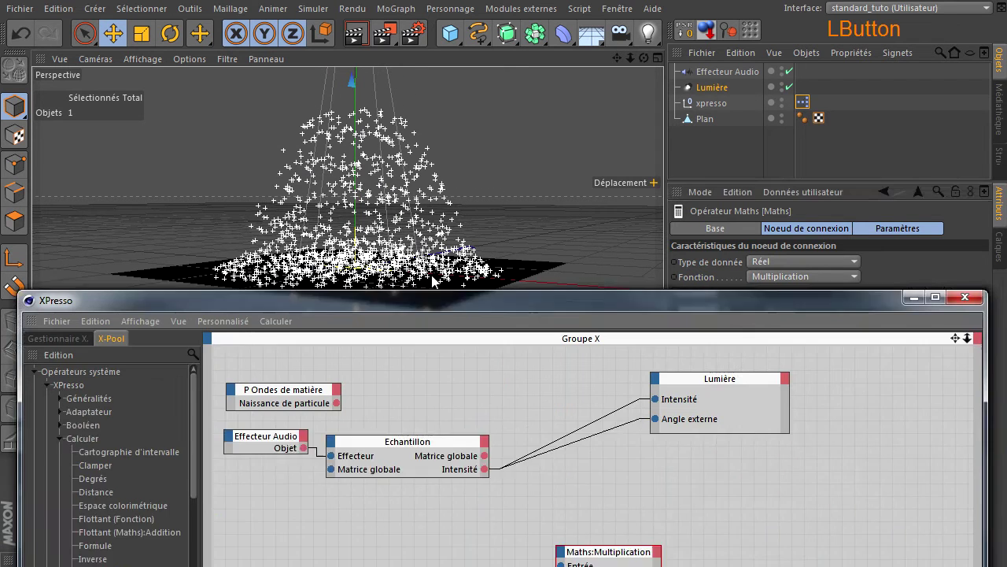
left_click(590, 458)
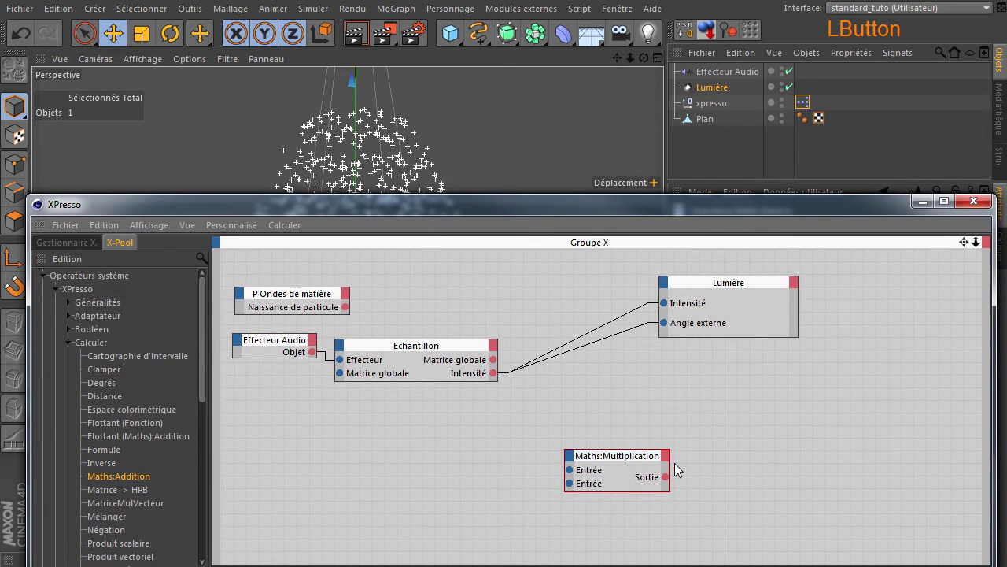
key("Delete")
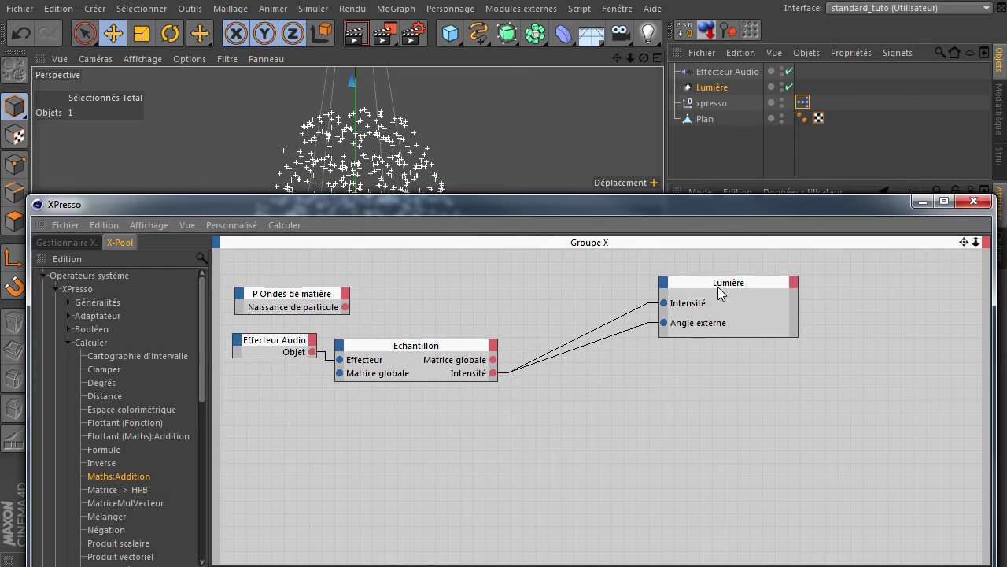
left_click(729, 287)
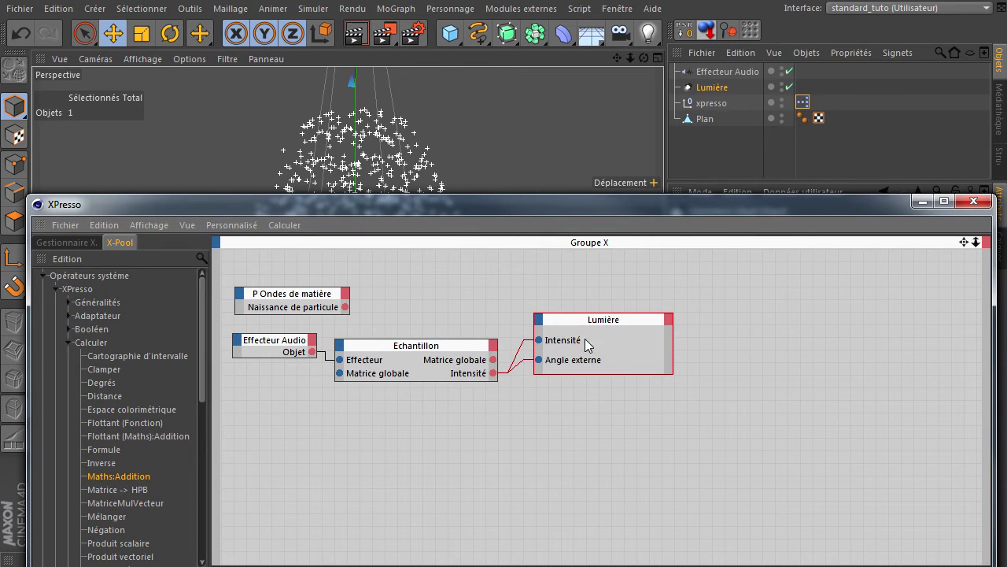
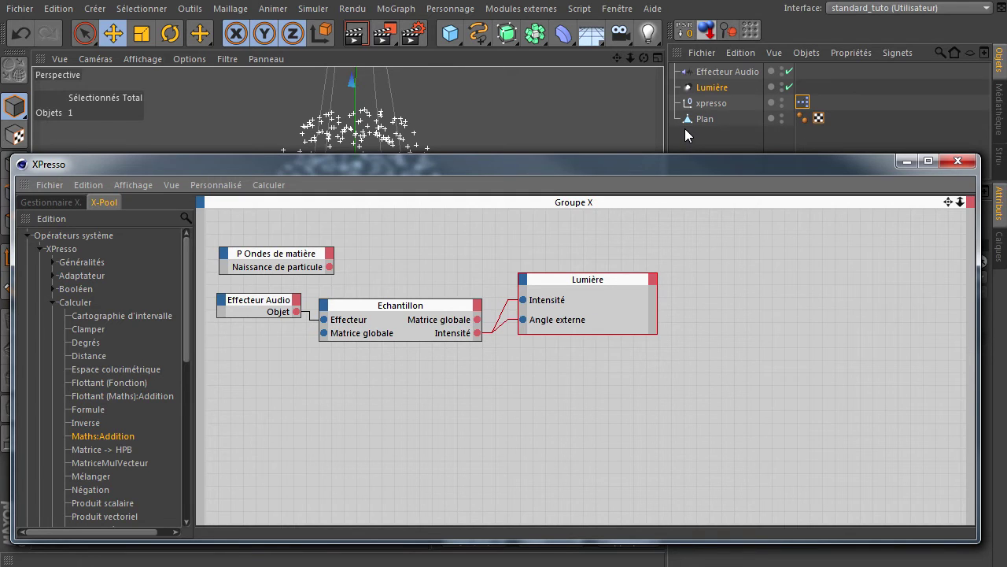
Play the simulation to watch the audio-driven light cone pulse, then restore the XPresso editor
left_click(658, 184)
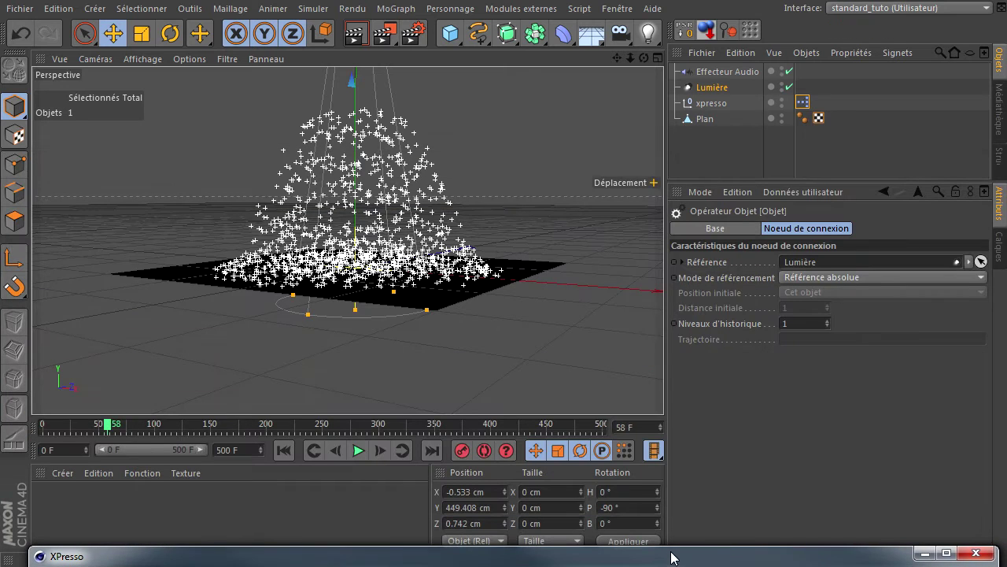
left_click(286, 459)
left_click(365, 455)
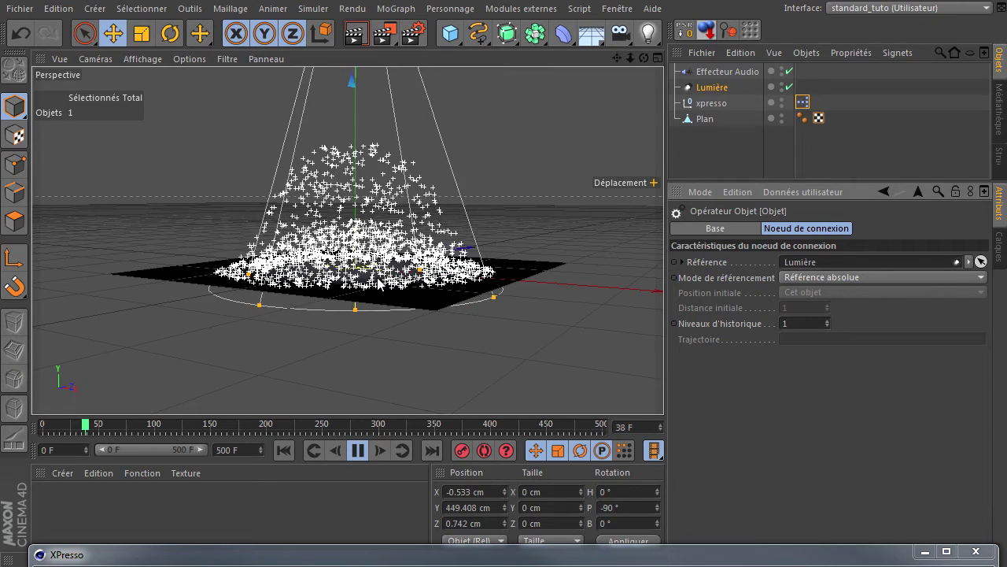
left_click(356, 458)
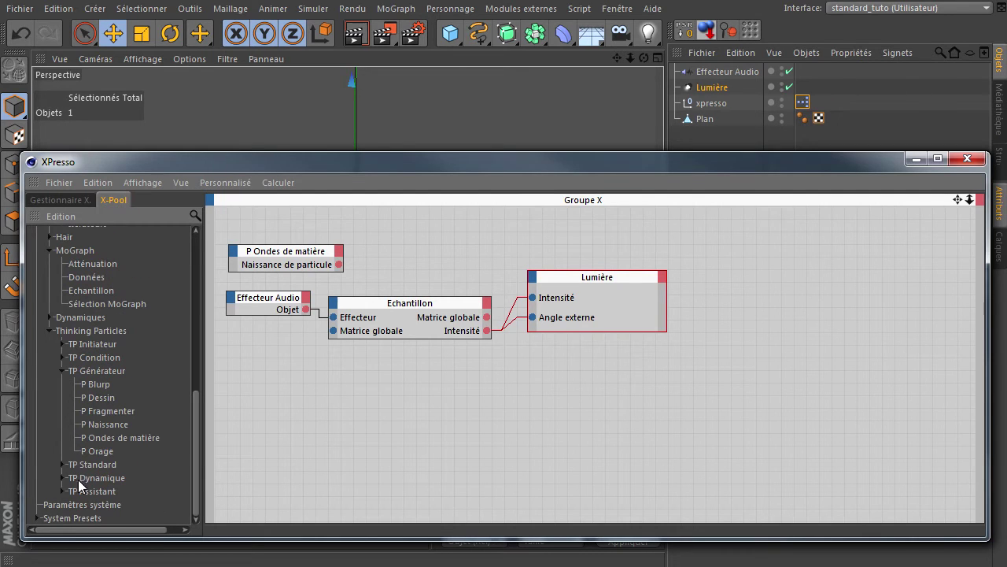
Add a P Groupe node and wire Naissance de particule into it
left_click(62, 472)
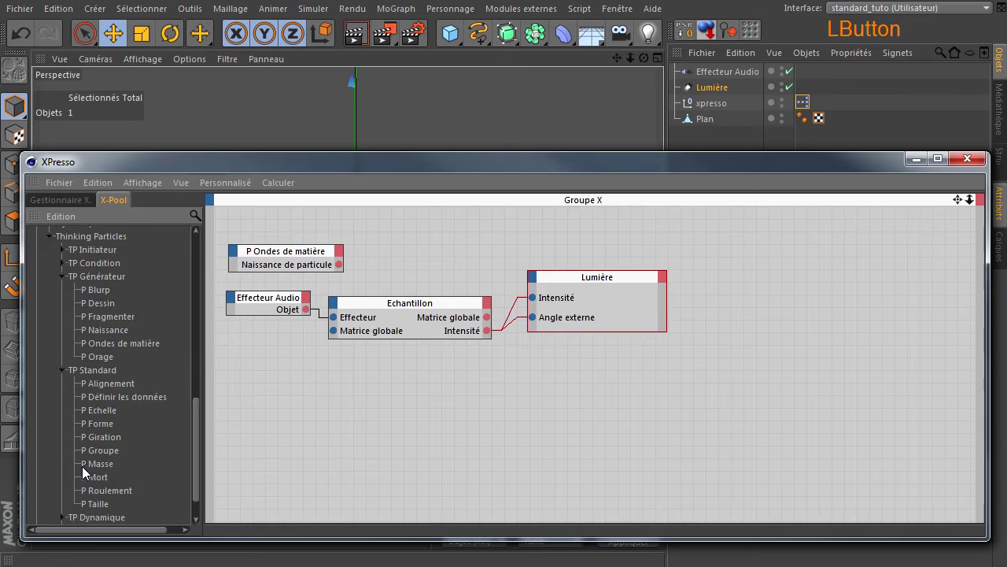
left_click(90, 415)
left_click(411, 259)
left_click(423, 245)
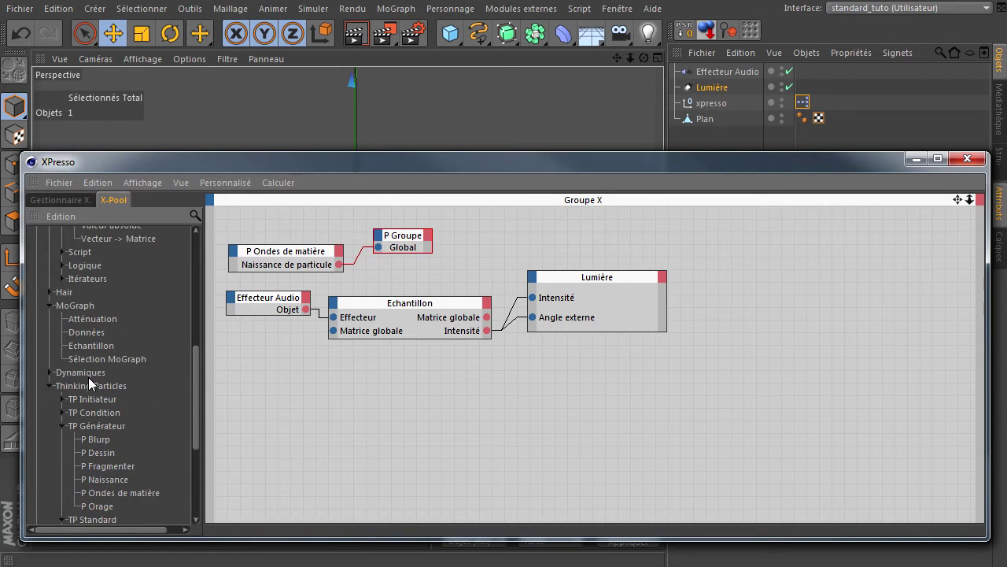
Add P Conduit and P Gravité nodes, with P Conduit's Global feeding P Gravité
left_click(64, 406)
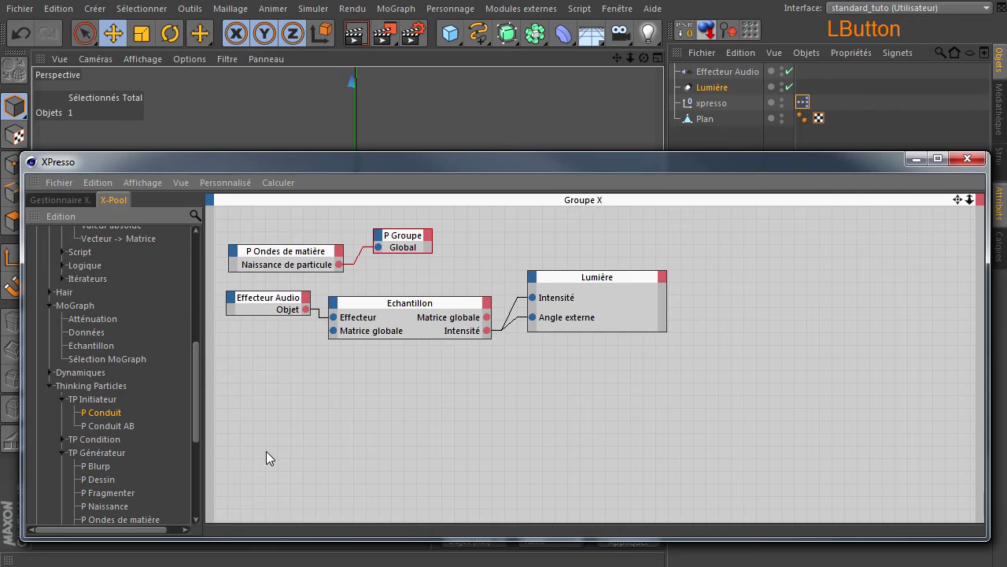
left_click(325, 396)
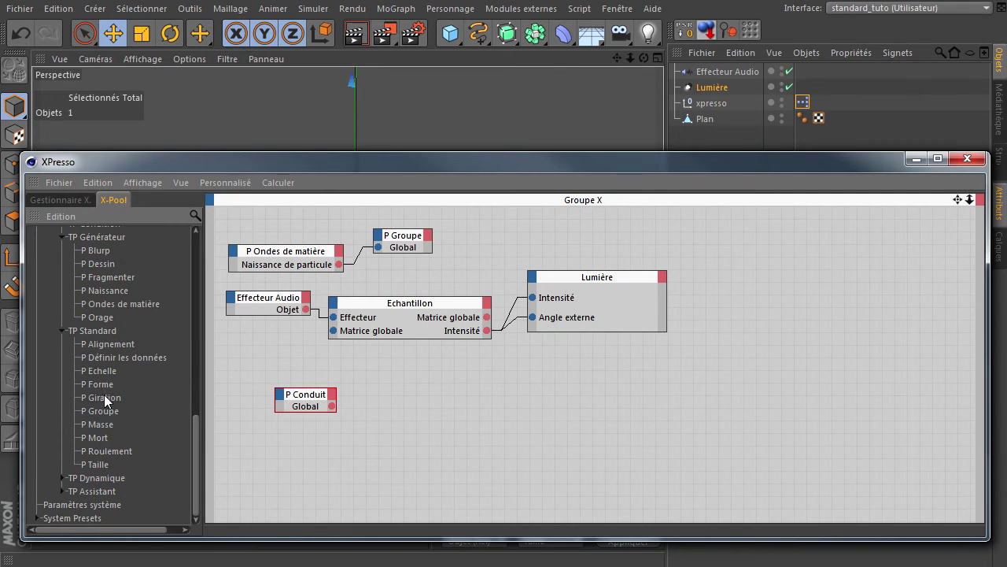
left_click(64, 487)
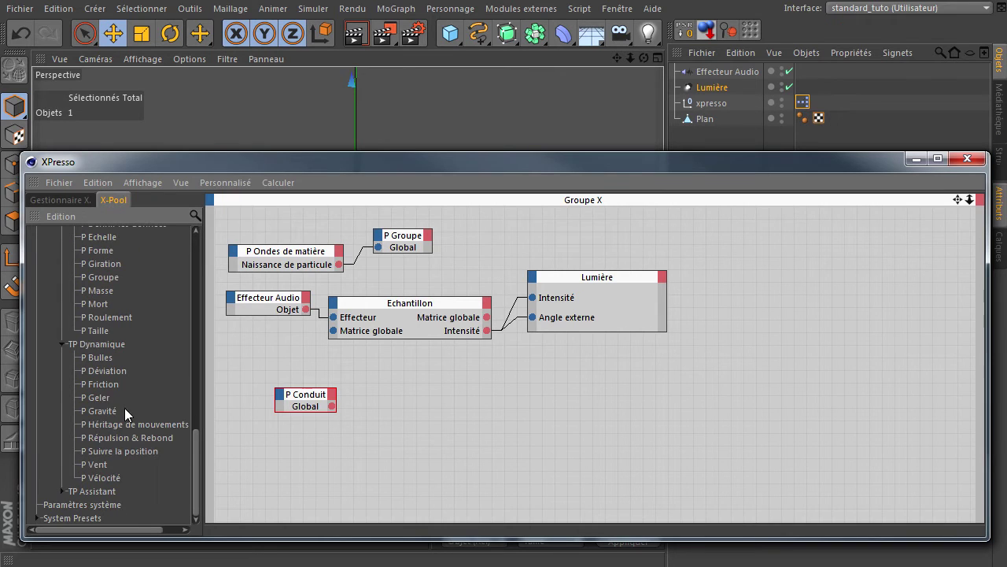
left_click(98, 417)
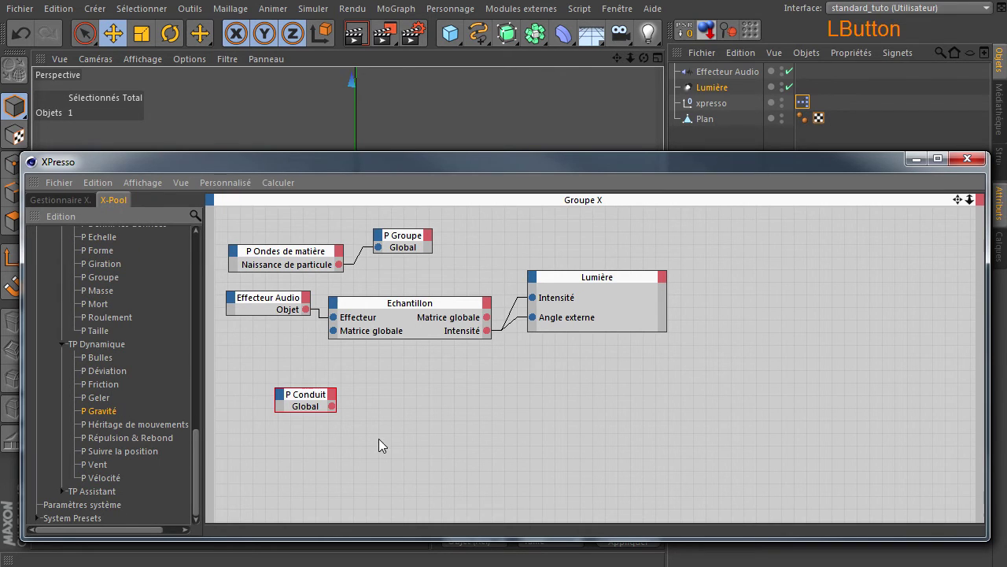
left_click(422, 404)
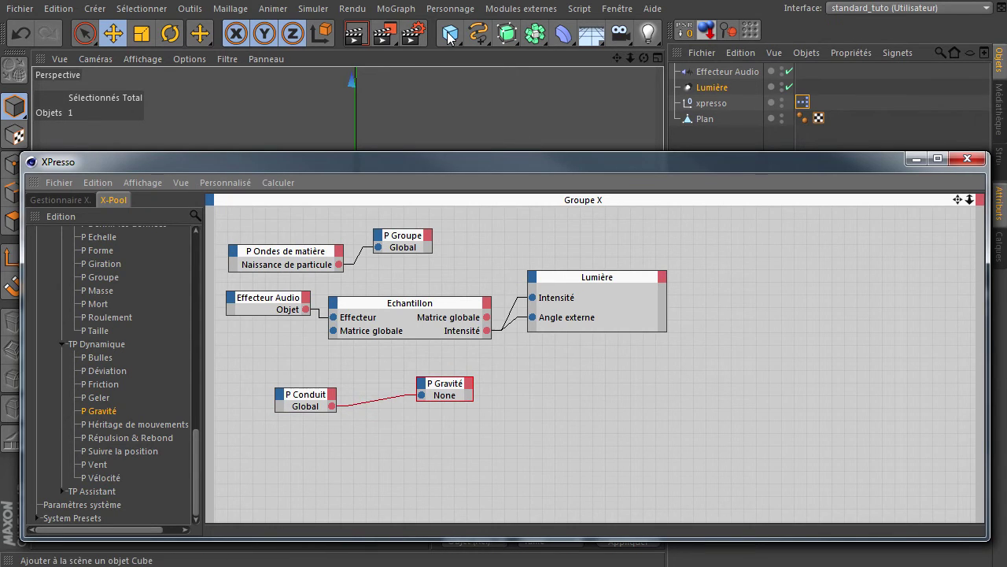
Add a Null object and rename it Gravité, fixing a typo in the name
left_click(450, 38)
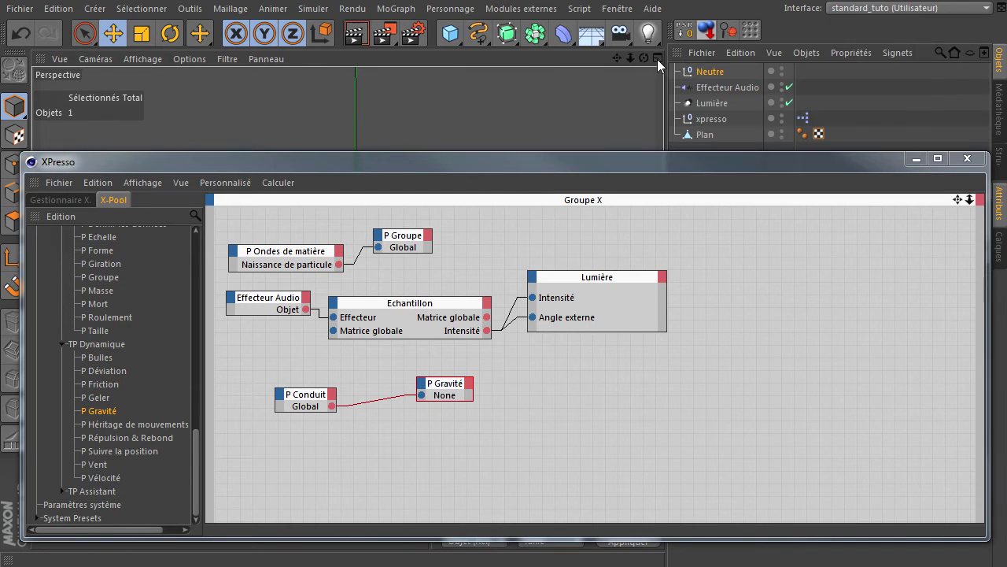
left_click(709, 80)
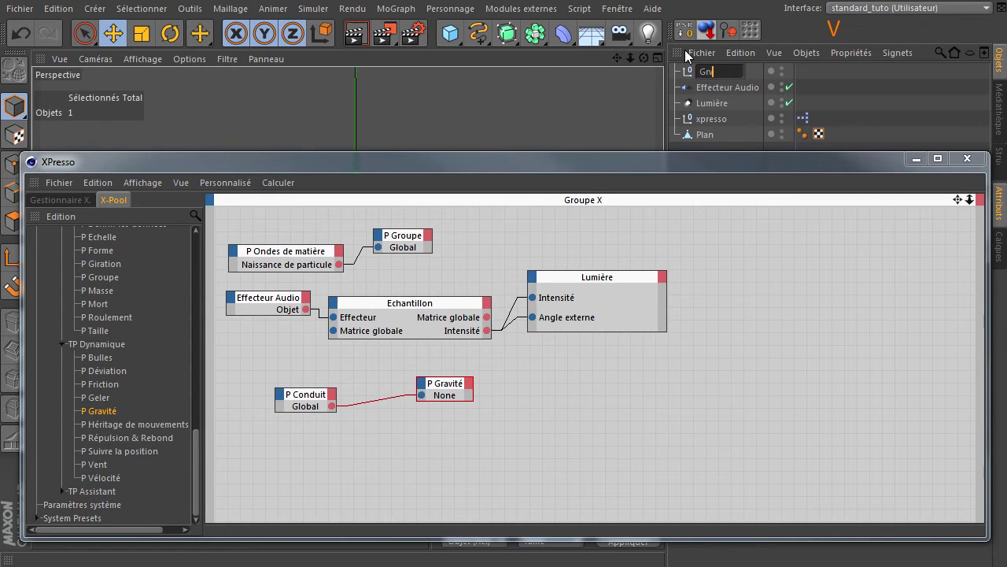
key("Return")
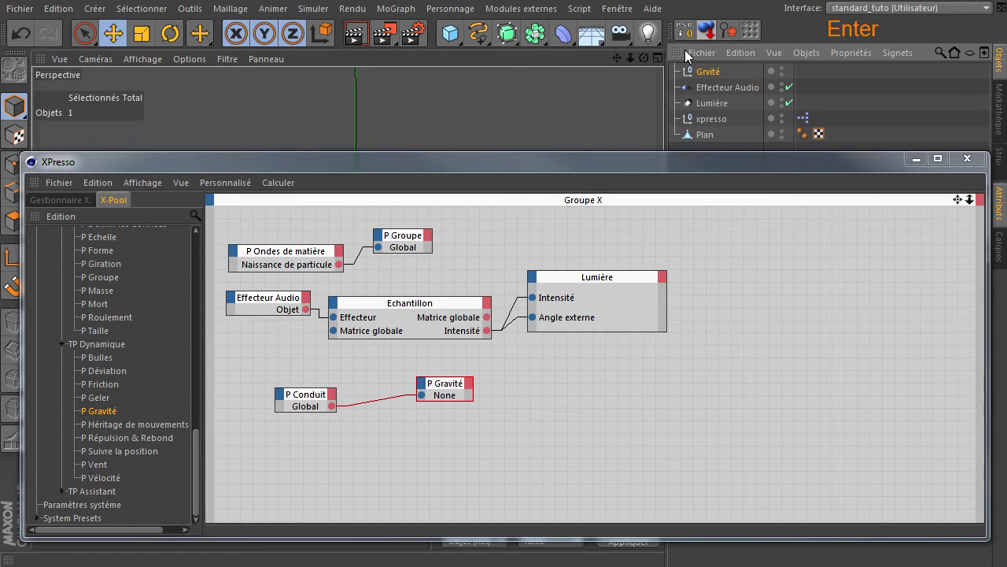
left_click(706, 77)
key("Home")
key("Right")
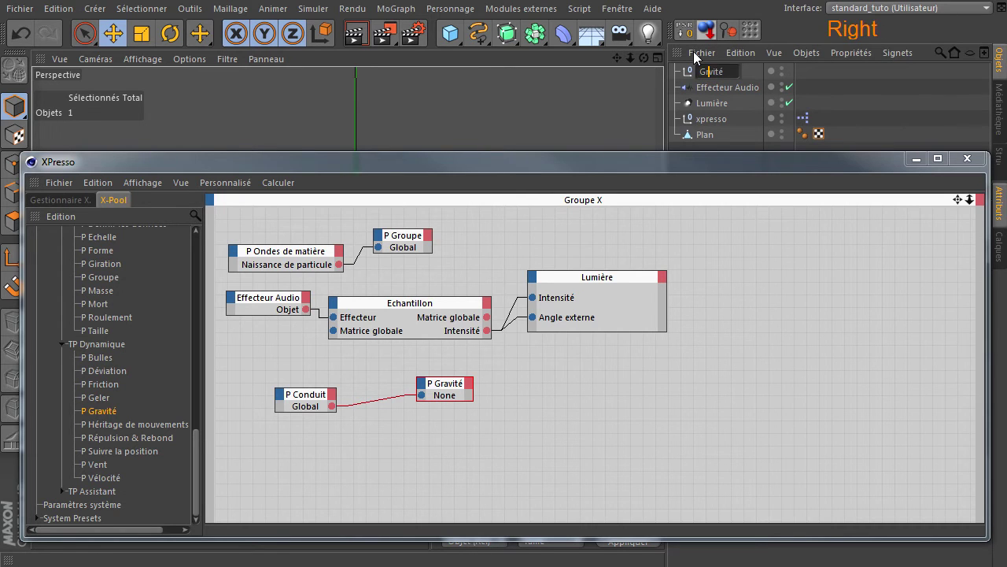
key("a")
key("Return")
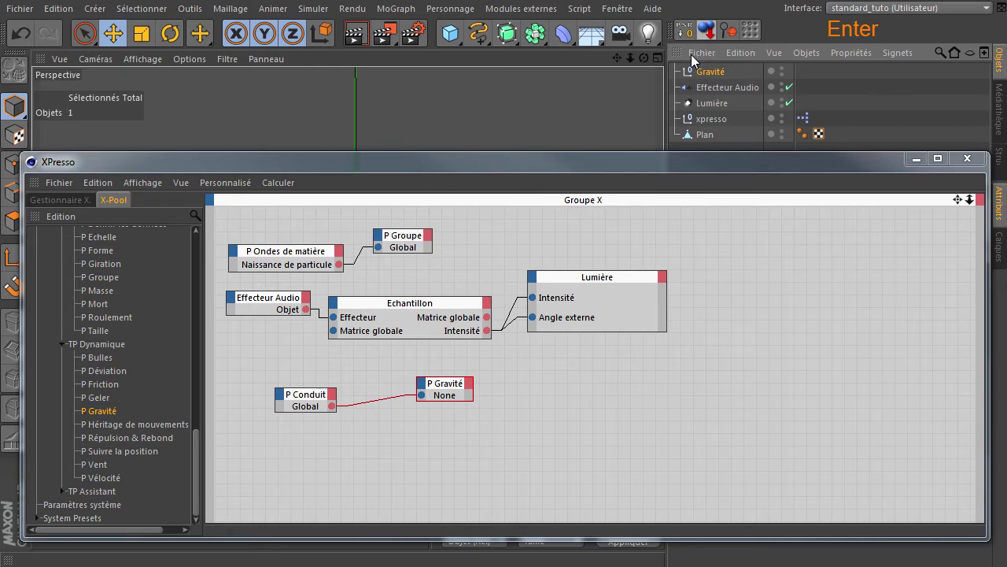
left_click(715, 75)
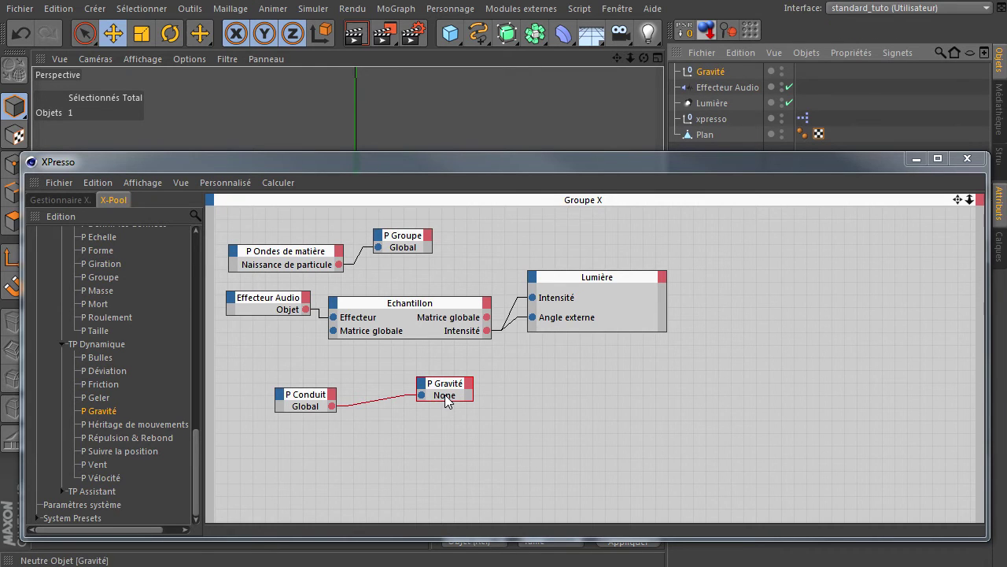
Assign the Gravité null as the P Gravité node's reference object
left_click(440, 389)
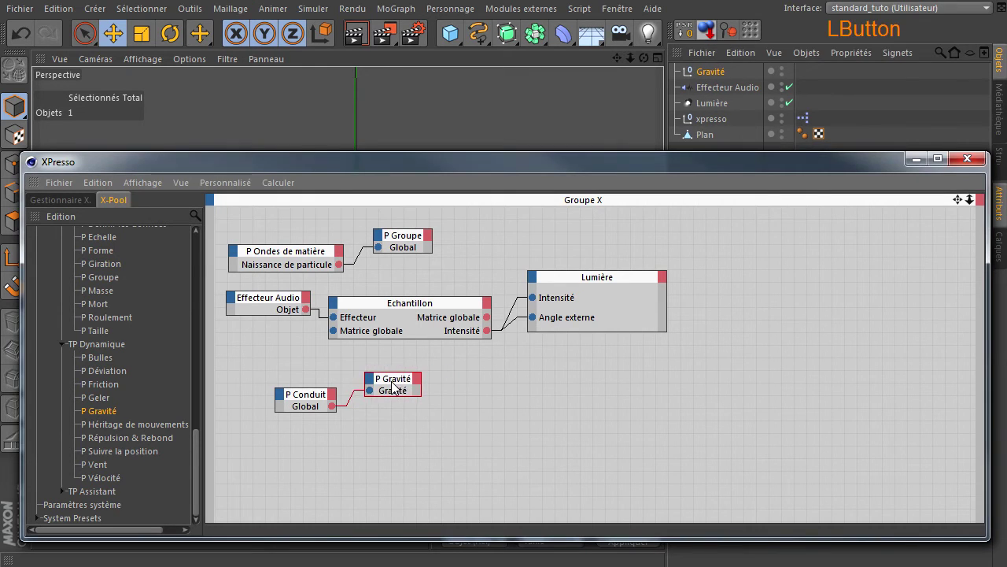
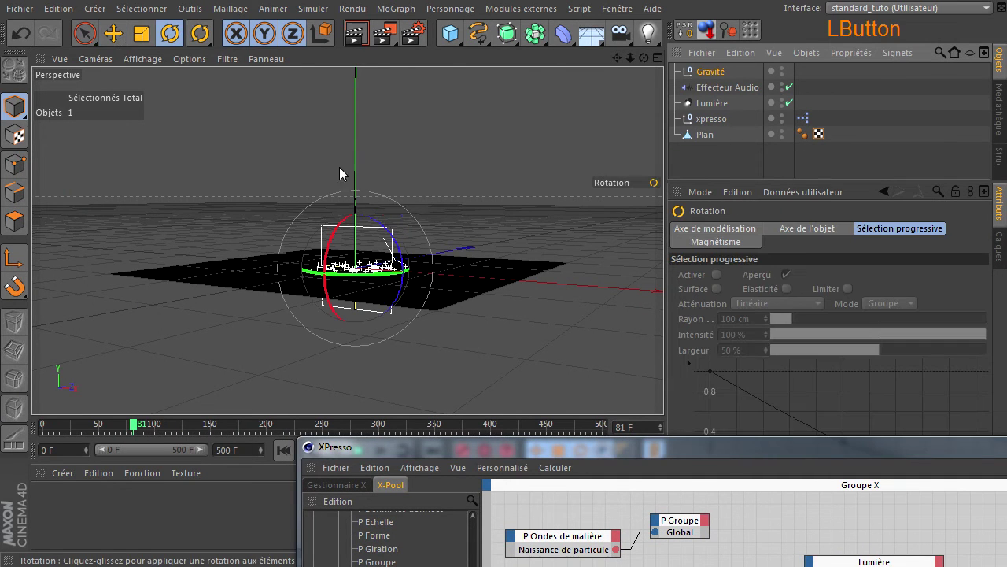
left_click(669, 393)
left_click(322, 241)
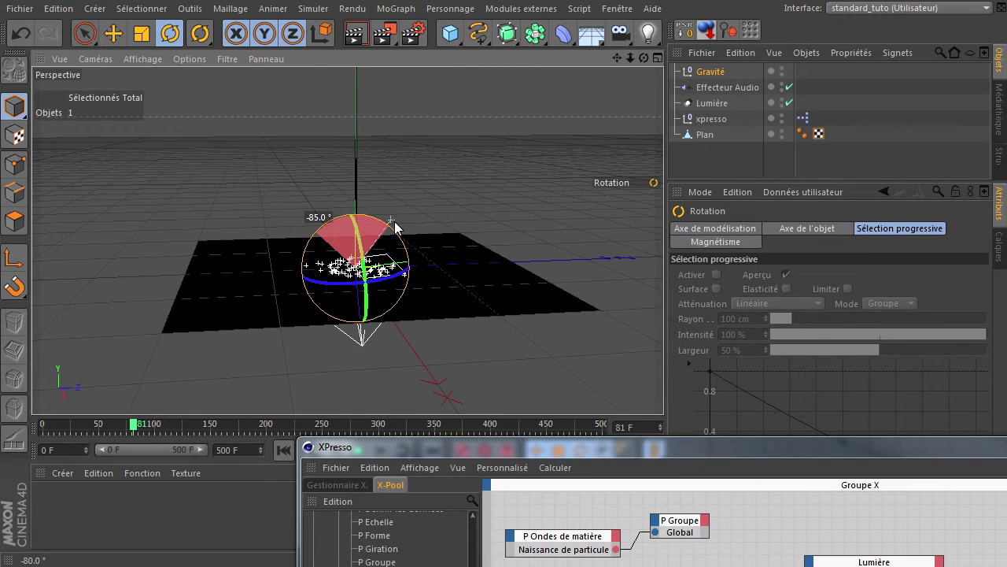
Rotate the Gravité null about -85° to point down and raise it roughly 229 cm above the plane
left_click(116, 45)
left_click(358, 354)
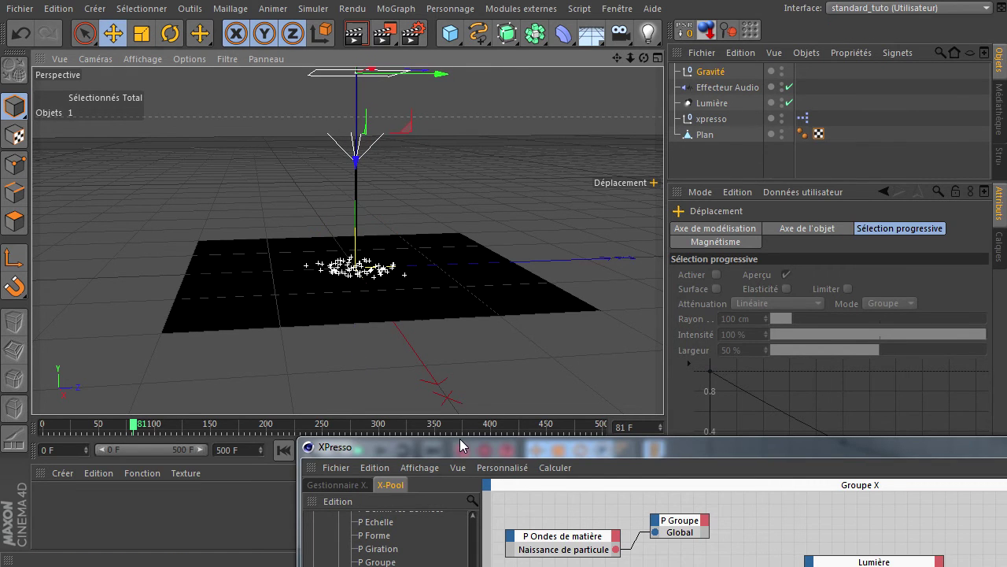
left_click(458, 454)
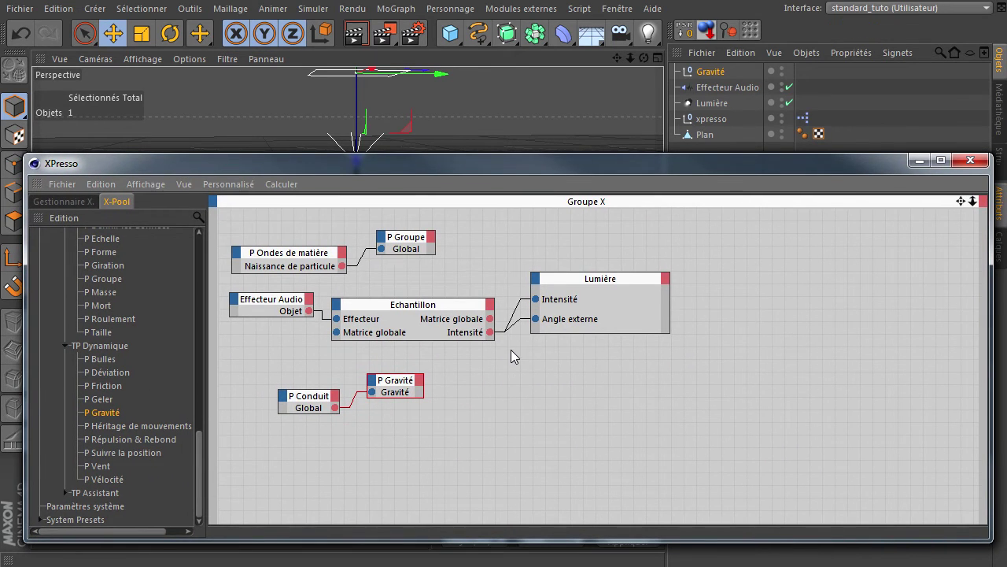
Move the P Conduit and P Gravité nodes to the right and enlarge P Gravité
left_click(284, 376)
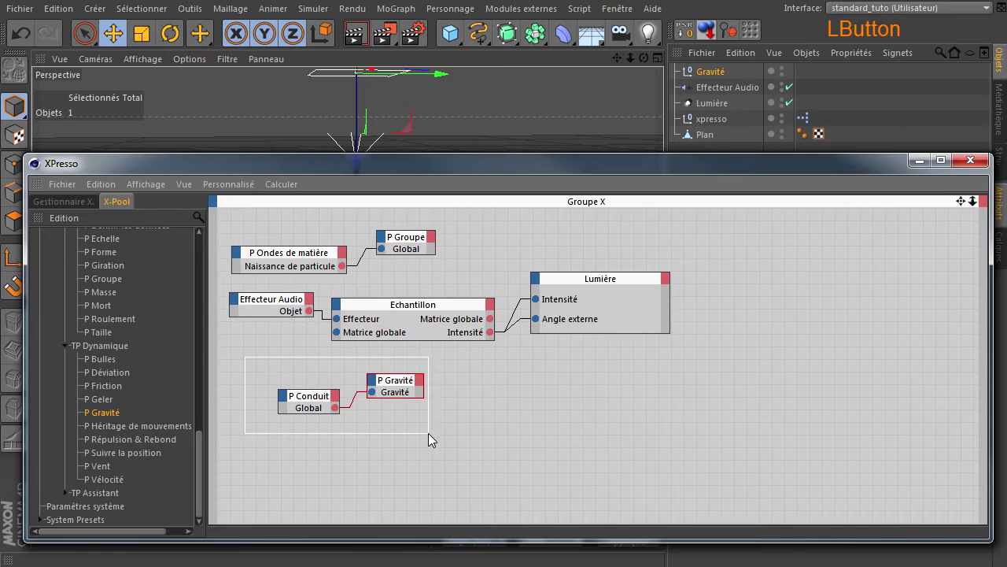
left_click(406, 386)
left_click(539, 436)
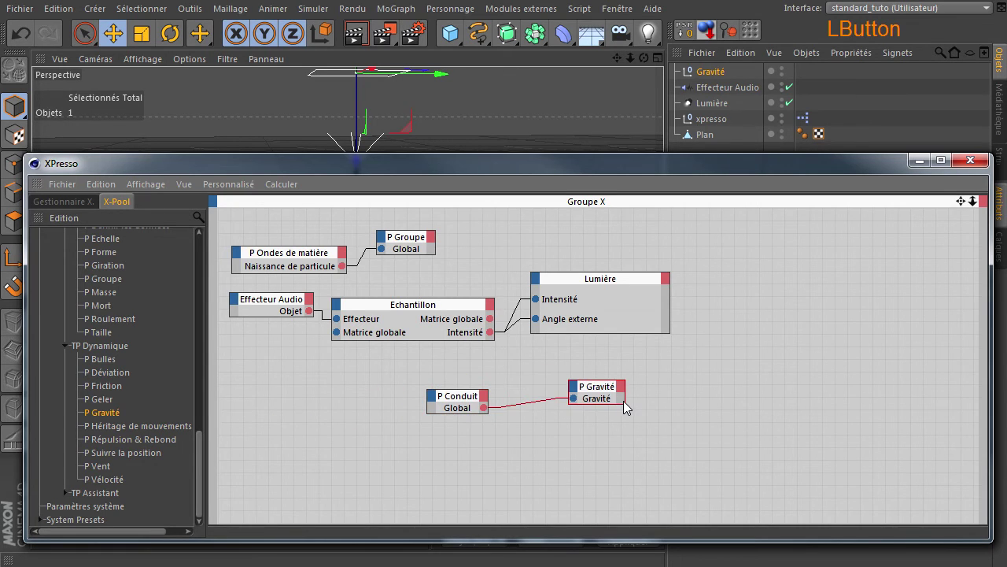
left_click(627, 407)
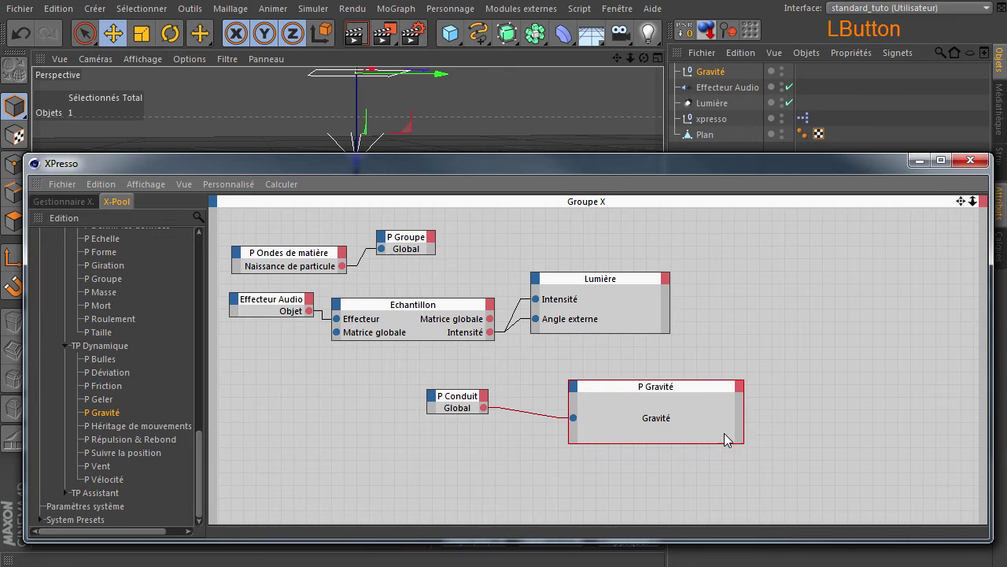
Add Particules and Intensité inputs to P Gravité and place P Conduit below it
left_click(574, 391)
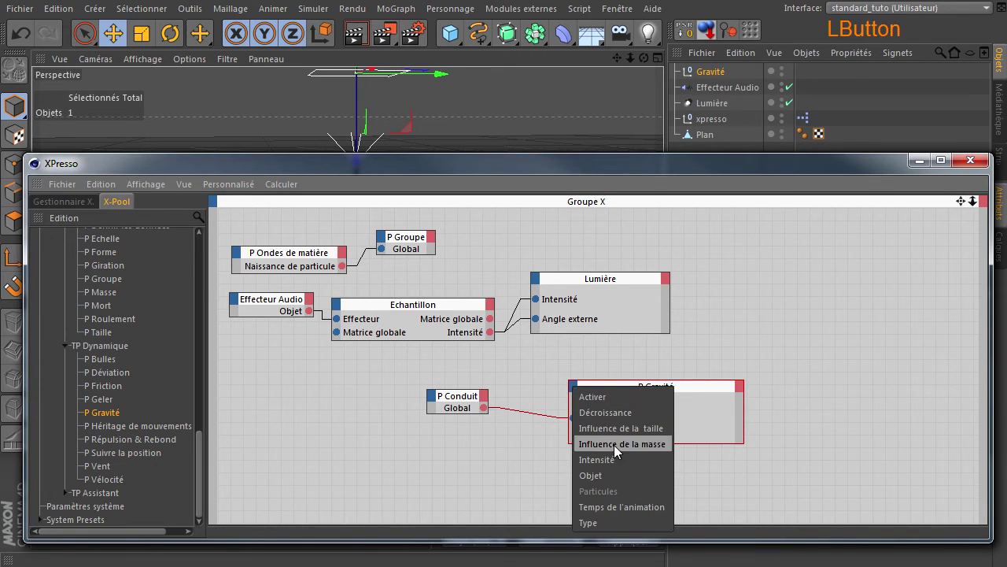
left_click(614, 462)
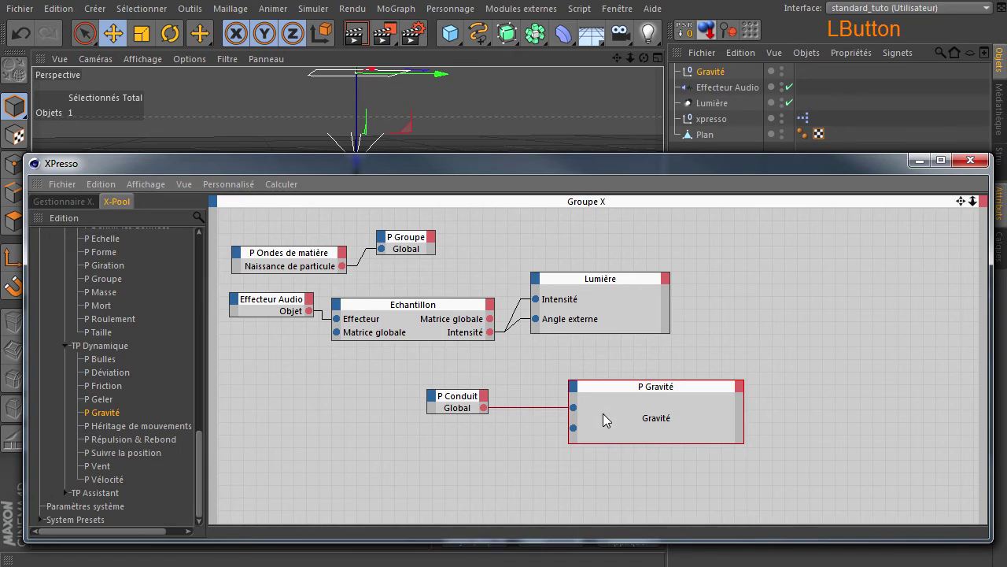
right_click(678, 394)
left_click(866, 481)
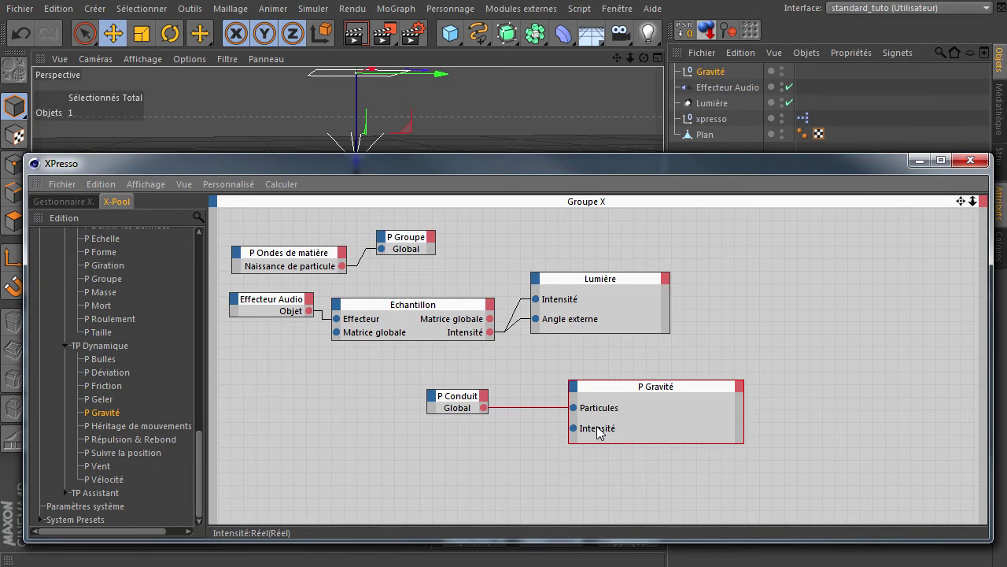
left_click(606, 433)
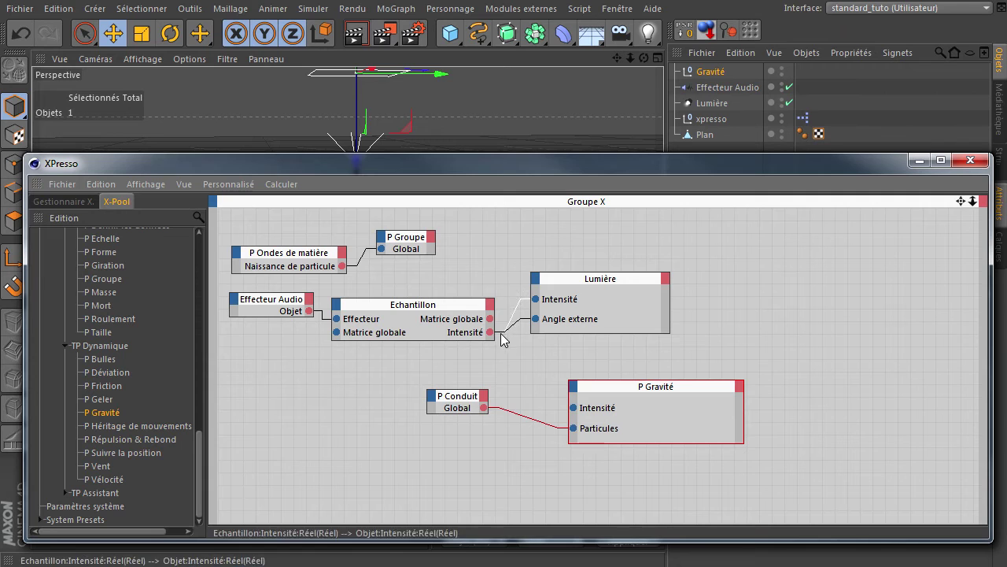
left_click(453, 407)
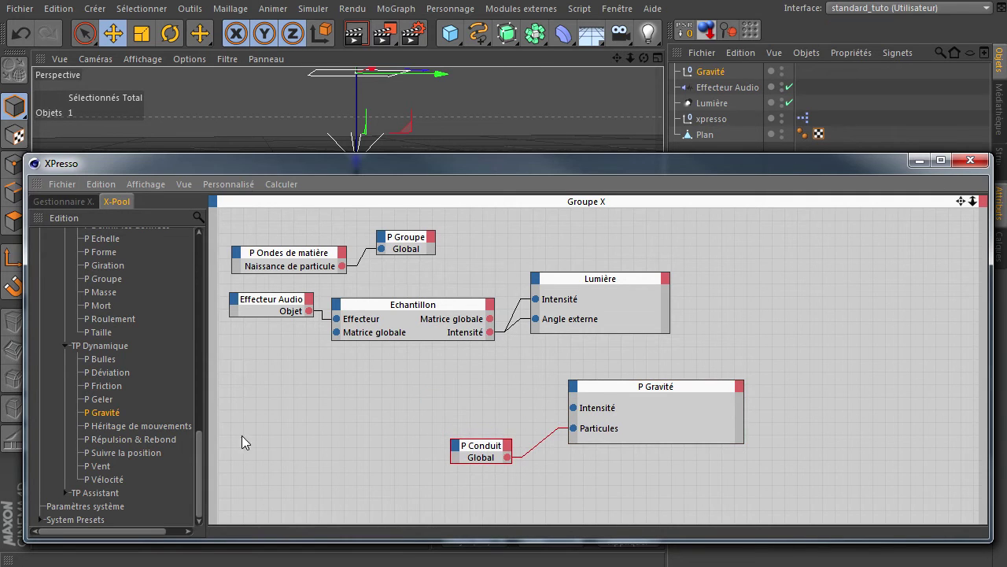
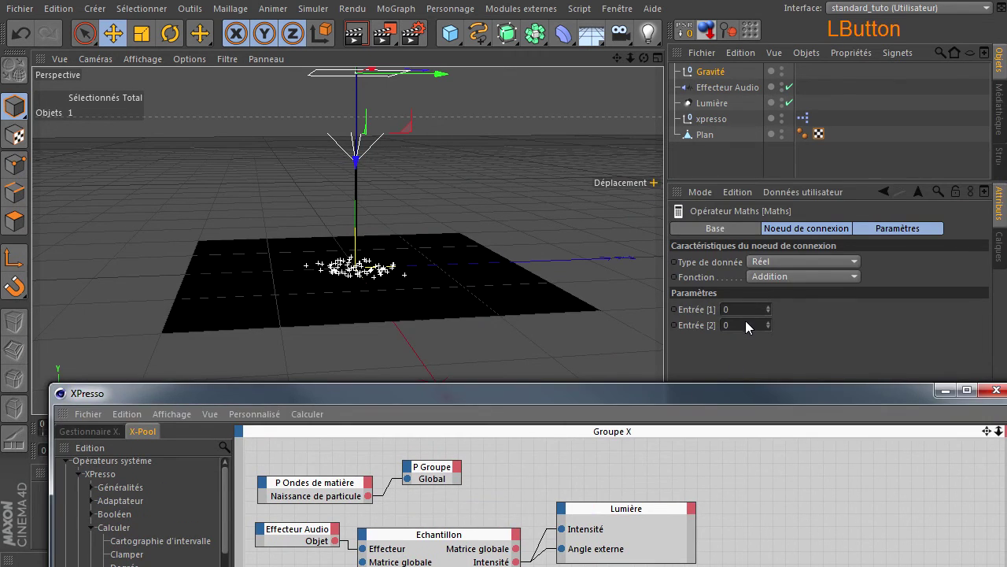
Set the Maths node's Fonction to Multiplication with Entrée [2] at 1000
left_click(749, 326)
left_click(827, 347)
left_click(811, 329)
left_click(756, 326)
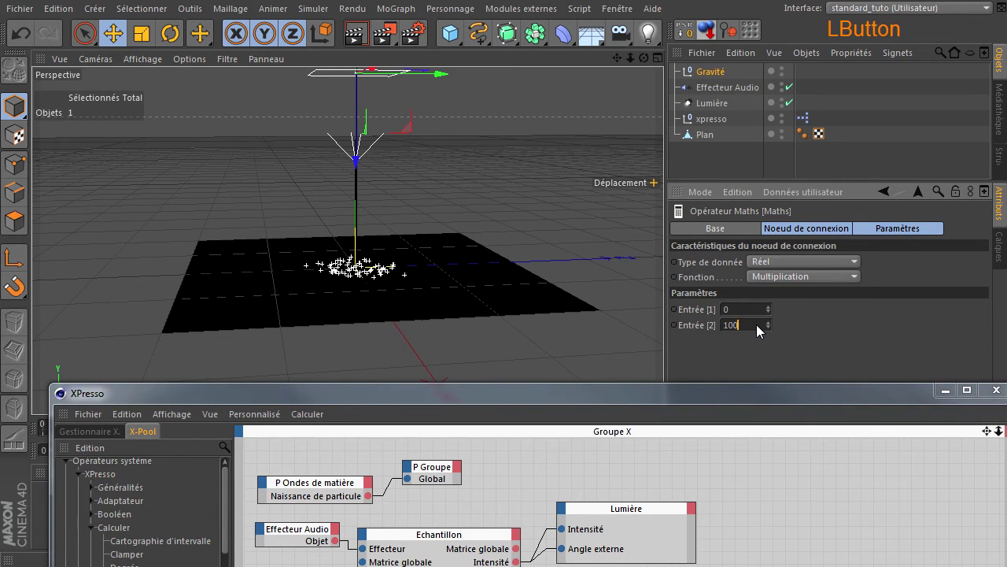
left_click(814, 367)
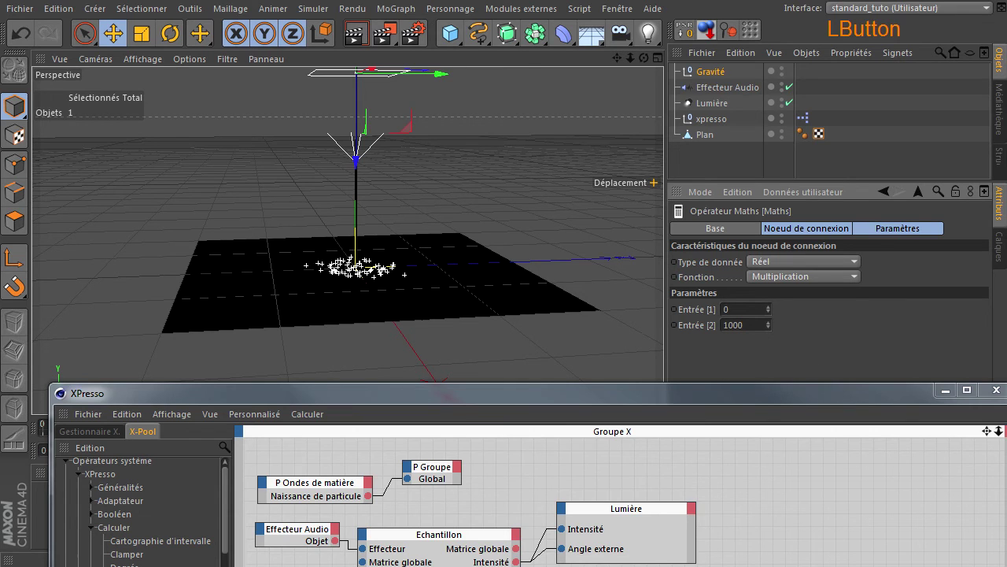
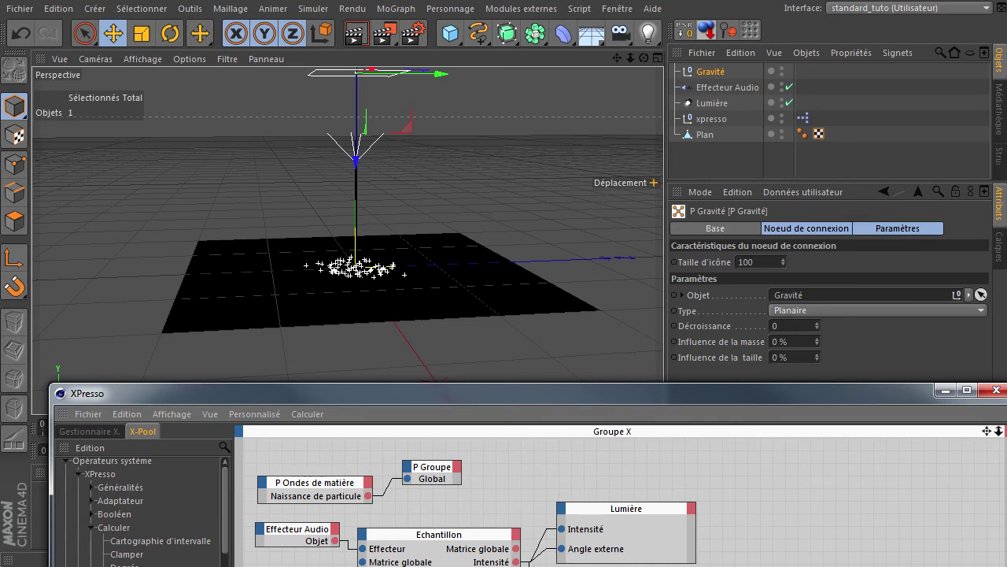
Tidy the Multiplication, P Conduit and Lumière nodes into alignment and close the XPresso editor
left_click(584, 398)
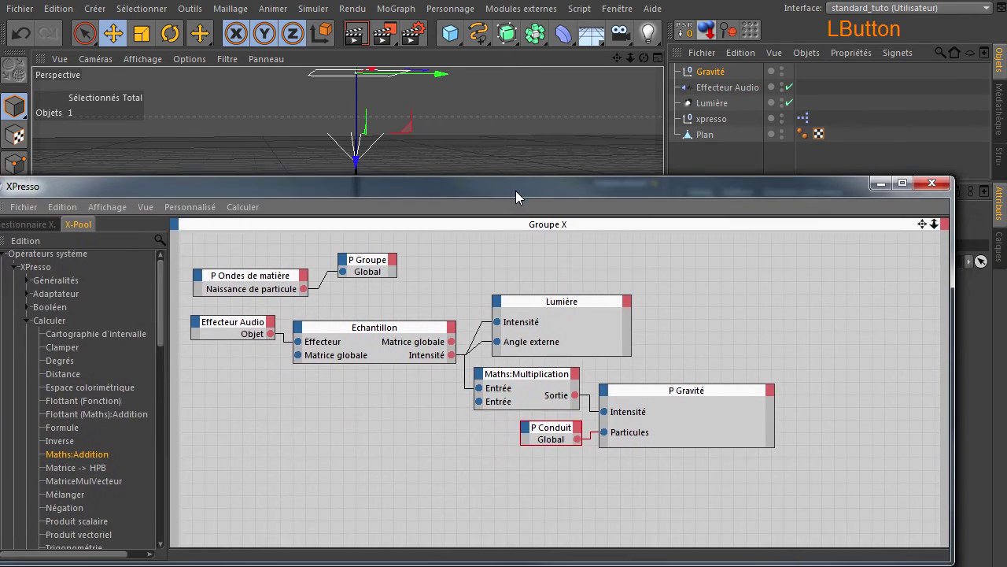
left_click(546, 362)
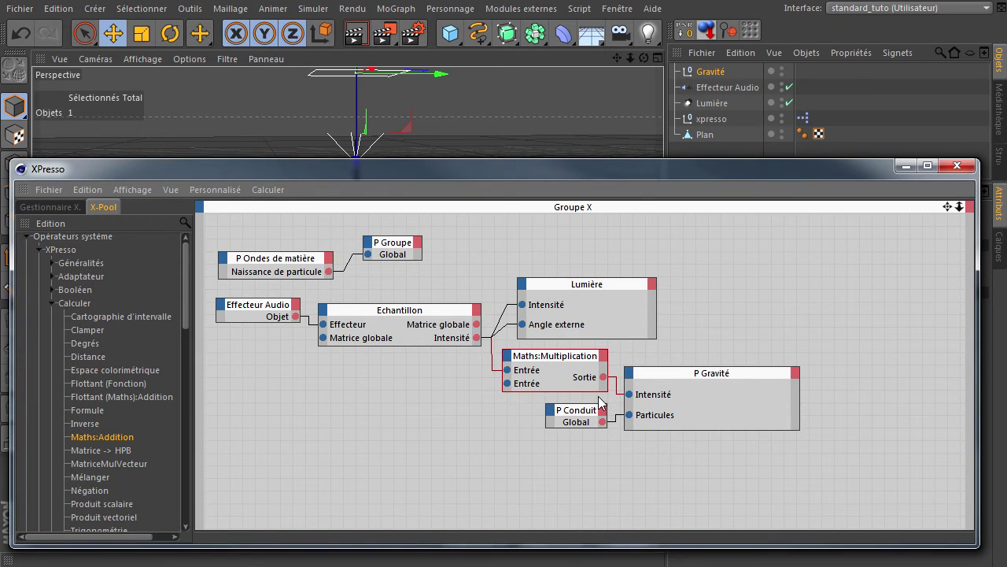
left_click(577, 420)
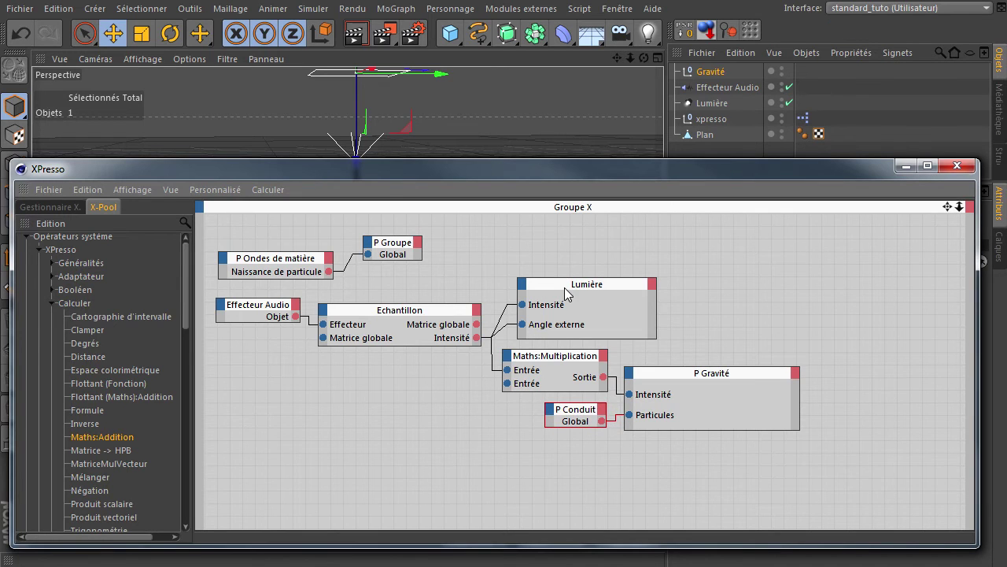
left_click(564, 291)
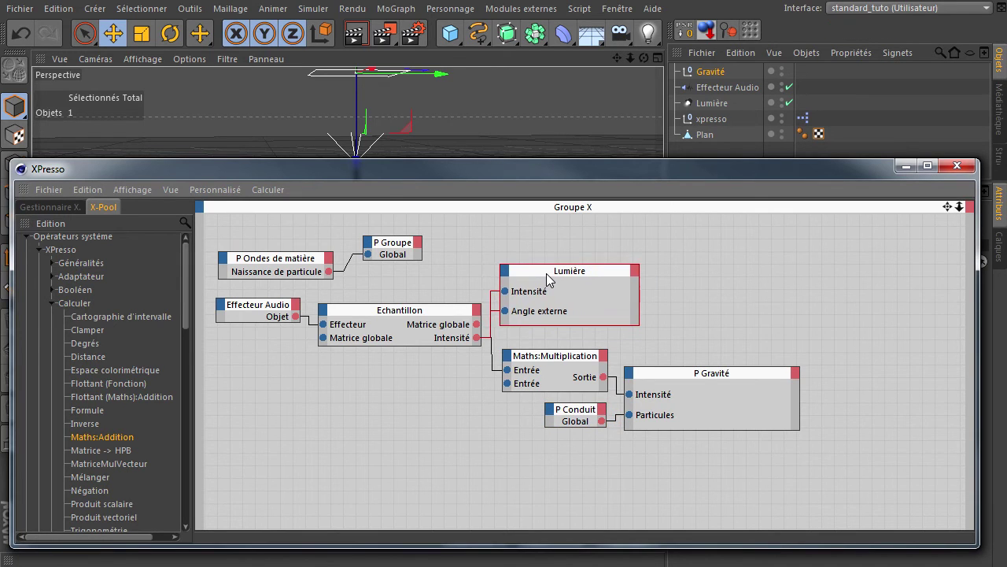
left_click(557, 355)
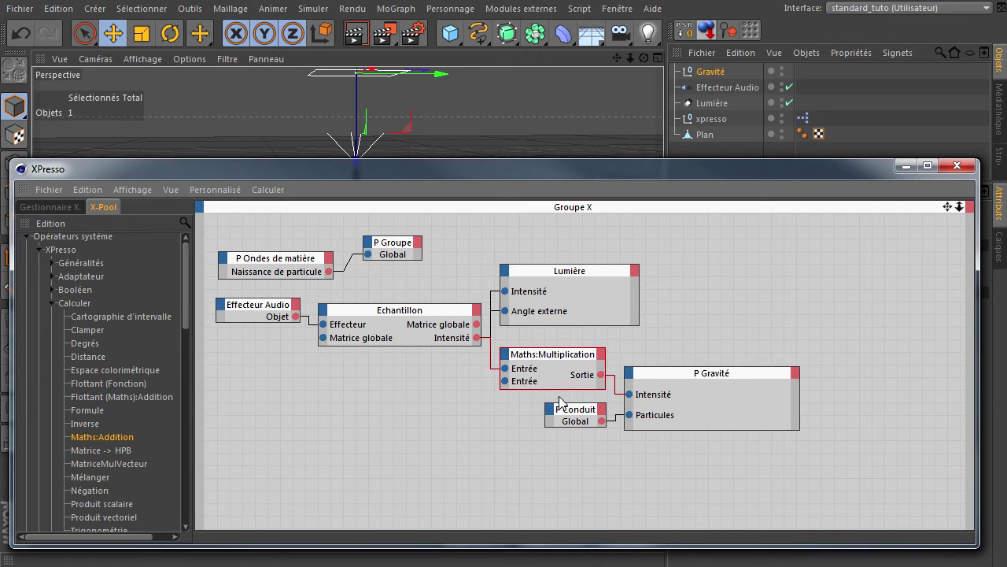
left_click(740, 291)
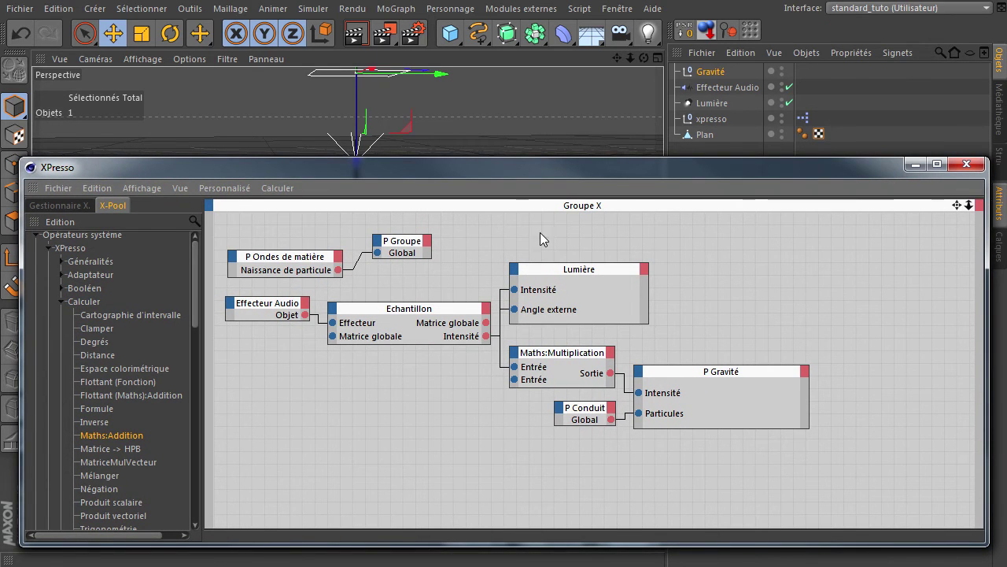
left_click(527, 182)
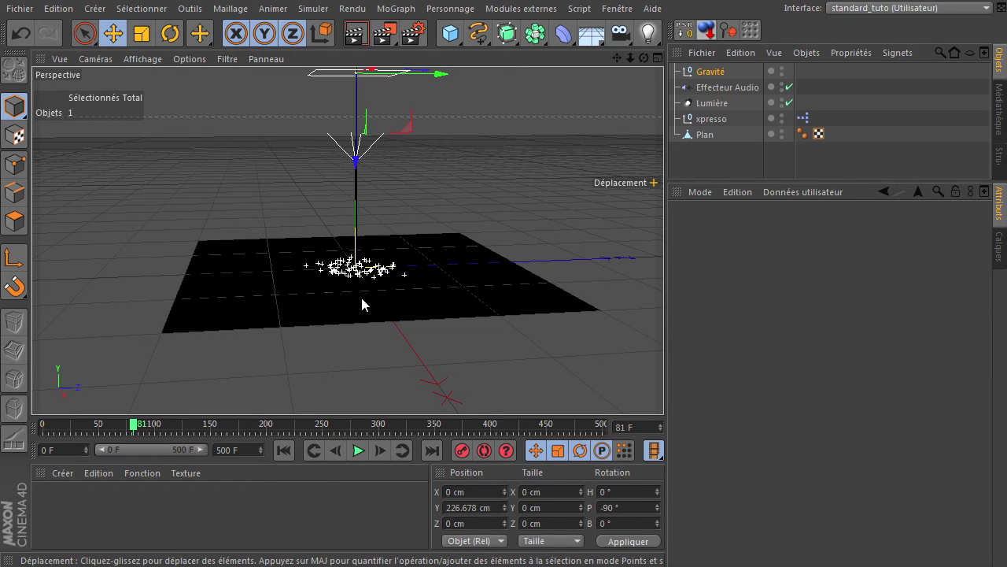
Play the particle simulation from the timeline
left_click(285, 449)
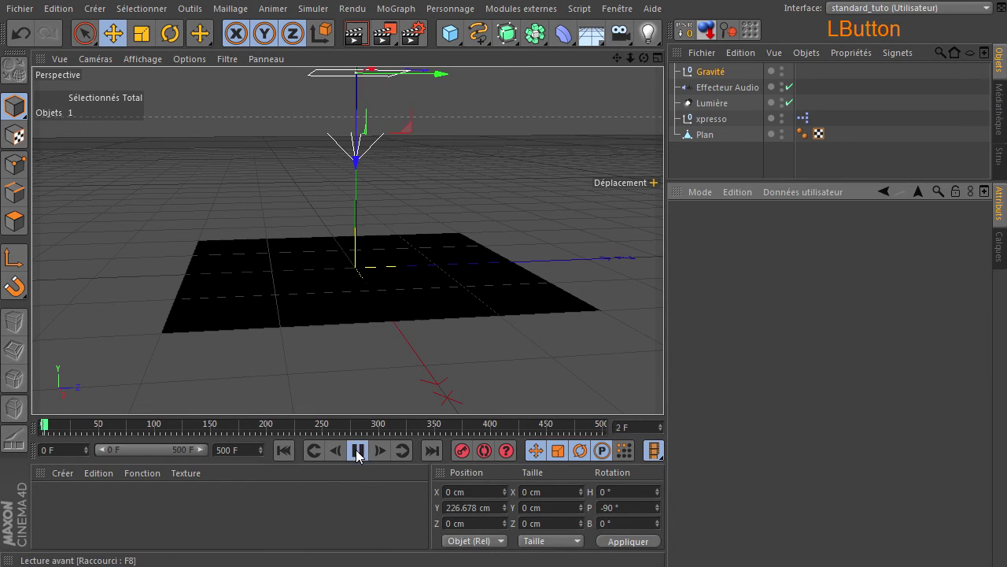
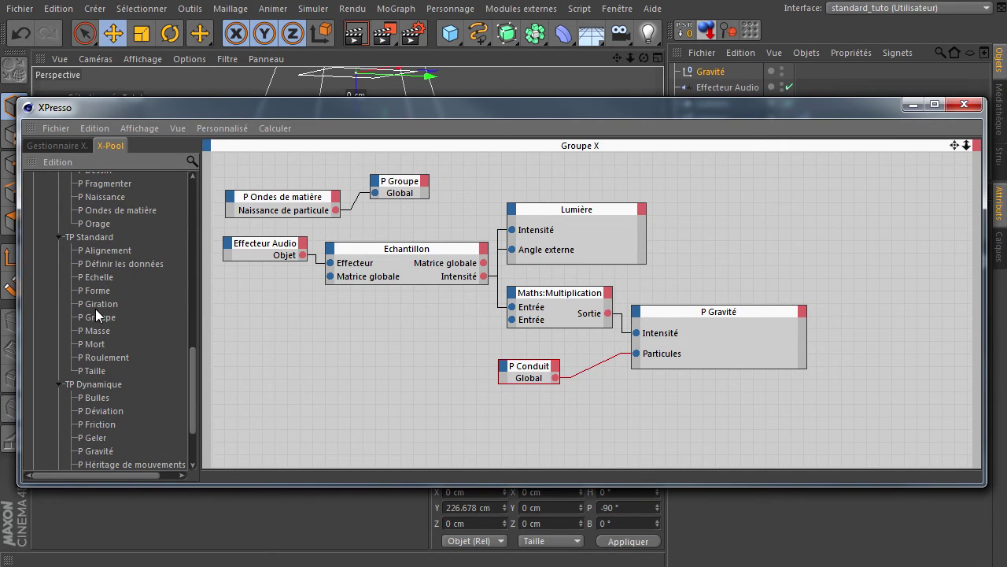
Add a P Déviation node from TP Dynamique, fed by P Conduit's Global output
left_click(109, 418)
left_click(108, 418)
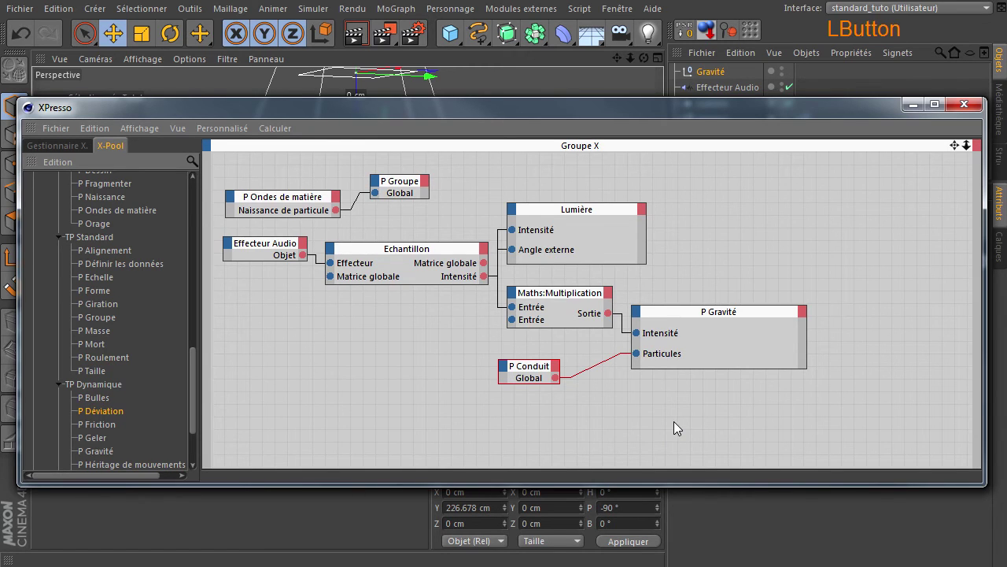
left_click(557, 383)
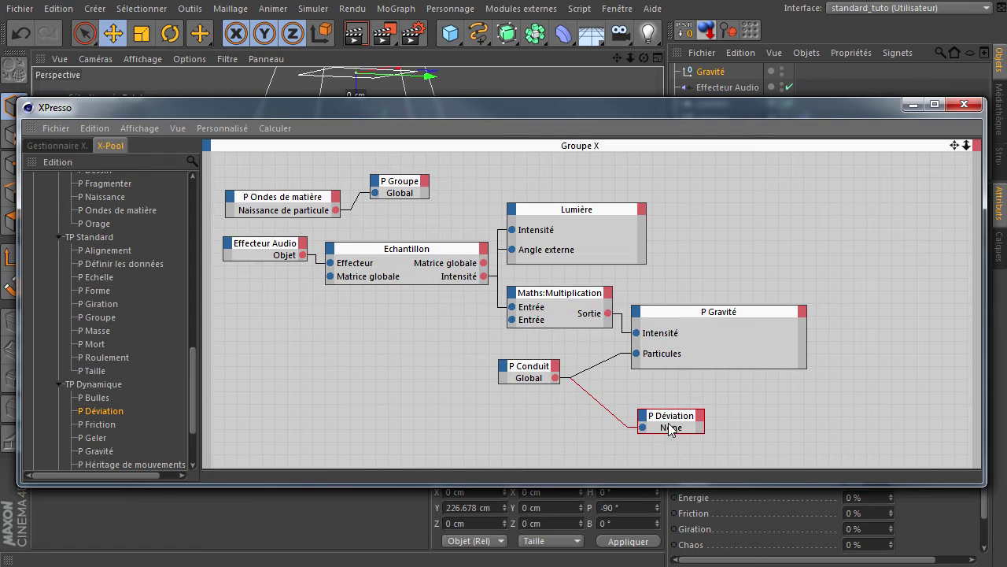
Assign the Plan object as the P Déviation node's deflector
left_click(672, 425)
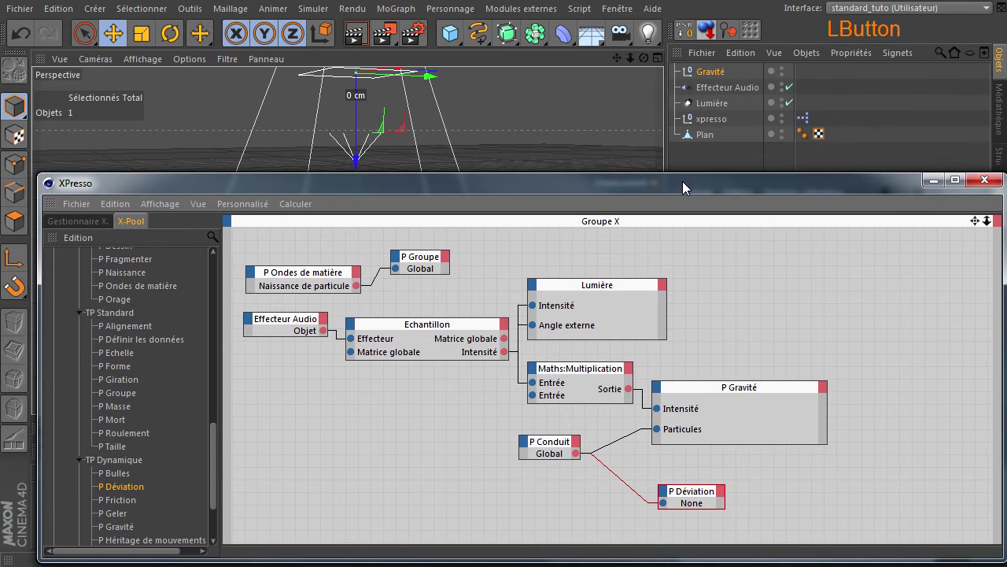
left_click(702, 142)
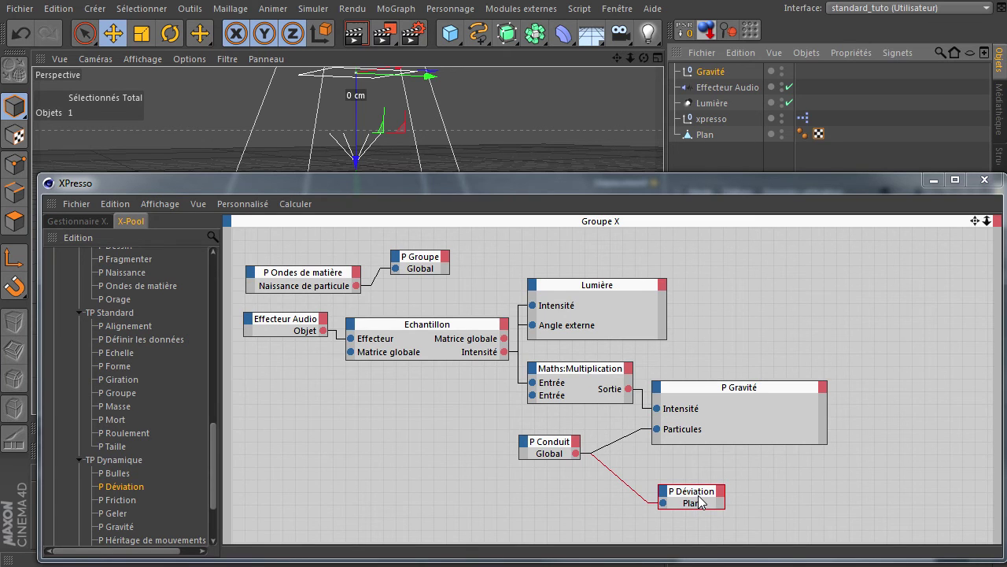
left_click(705, 495)
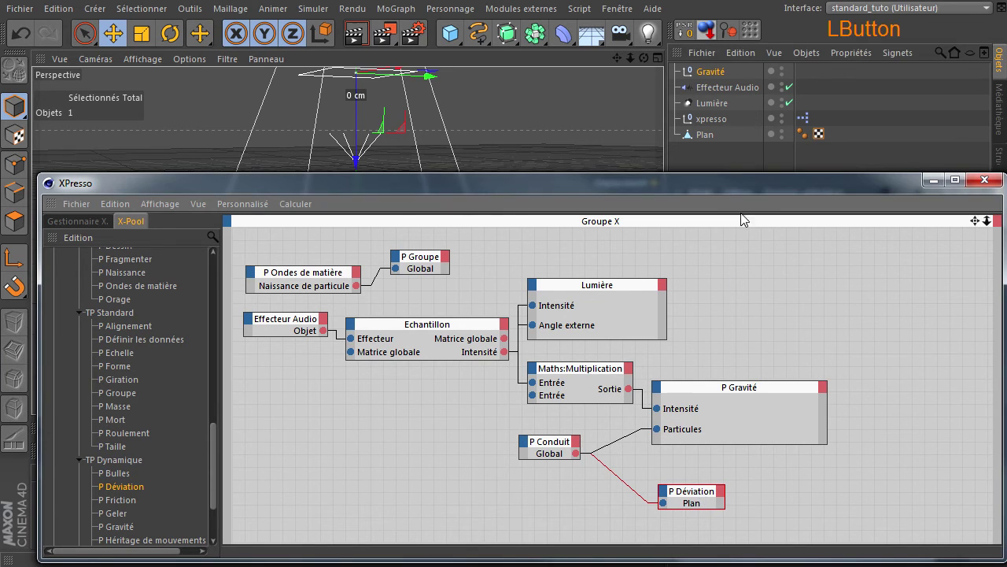
Set P Déviation's Type de déflecteur to Objet with 0% bounce
left_click(745, 187)
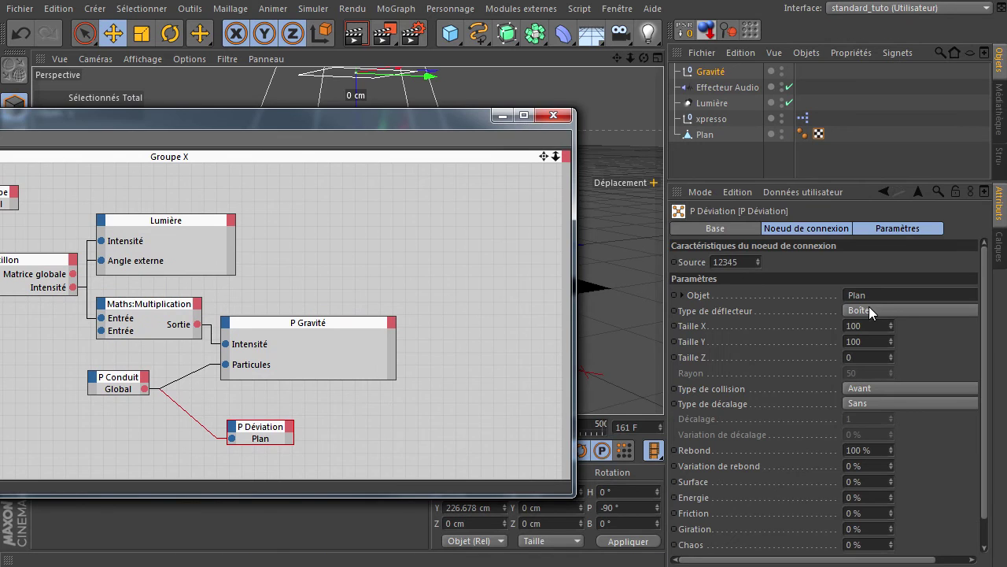
left_click(901, 317)
left_click(885, 365)
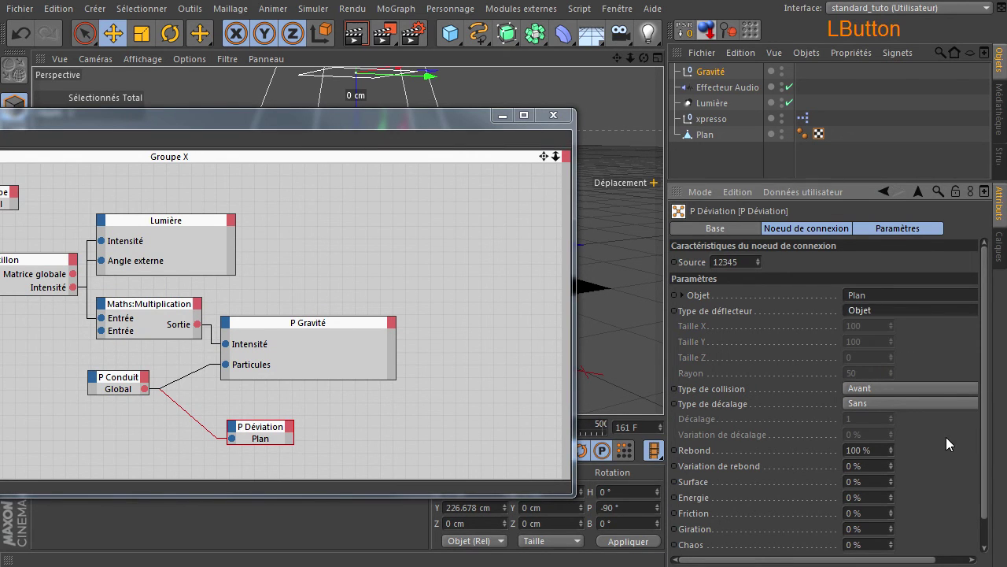
left_click(860, 456)
left_click(924, 471)
Play the simulation to test deflection and select the Plan object
left_click(402, 136)
left_click(696, 141)
left_click(148, 47)
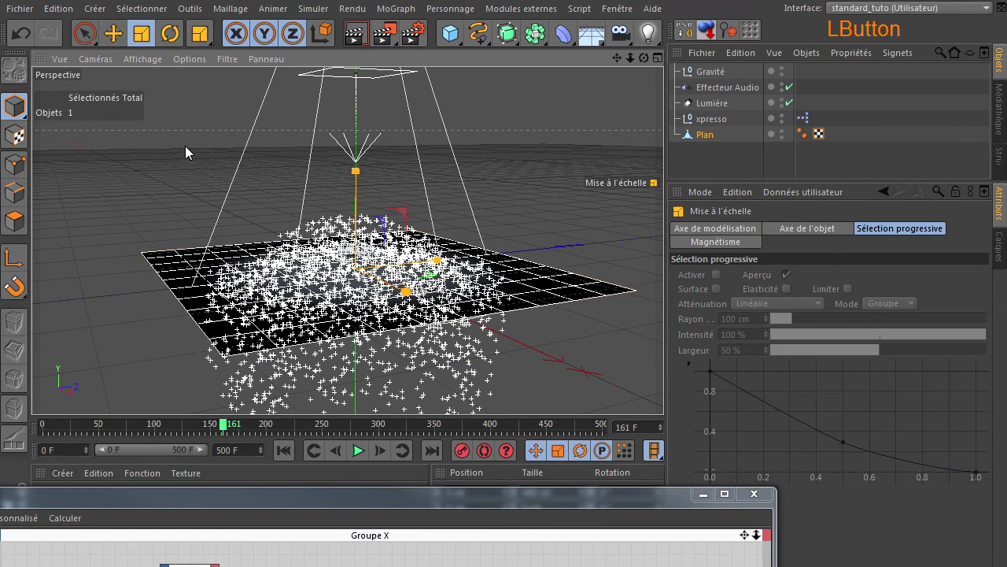